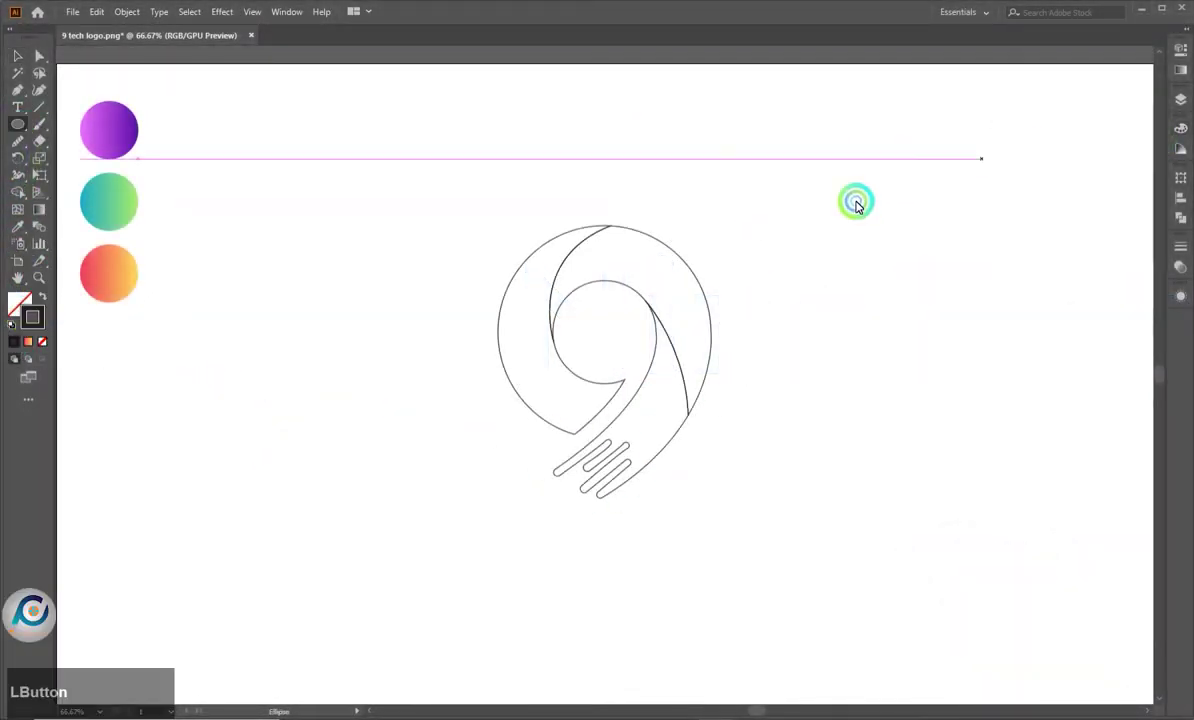
Draw a circle and position and size it over the 9's inner hole
left_click(621, 344)
scroll("up", 3)
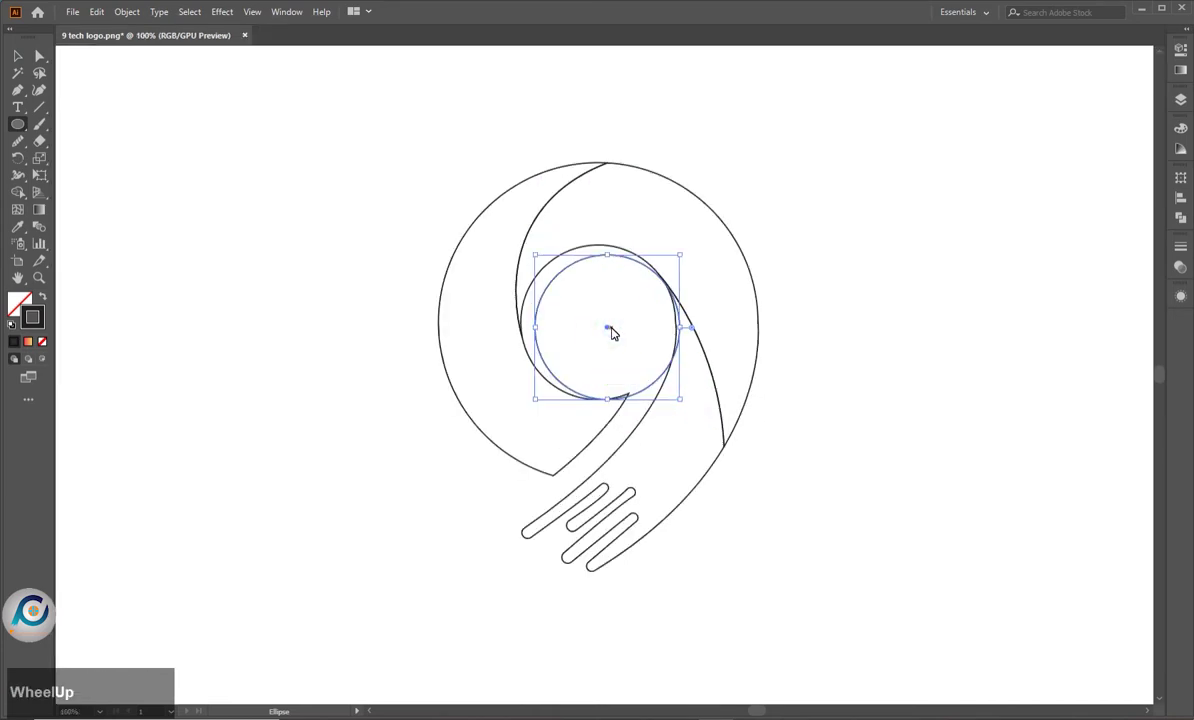
left_click(609, 328)
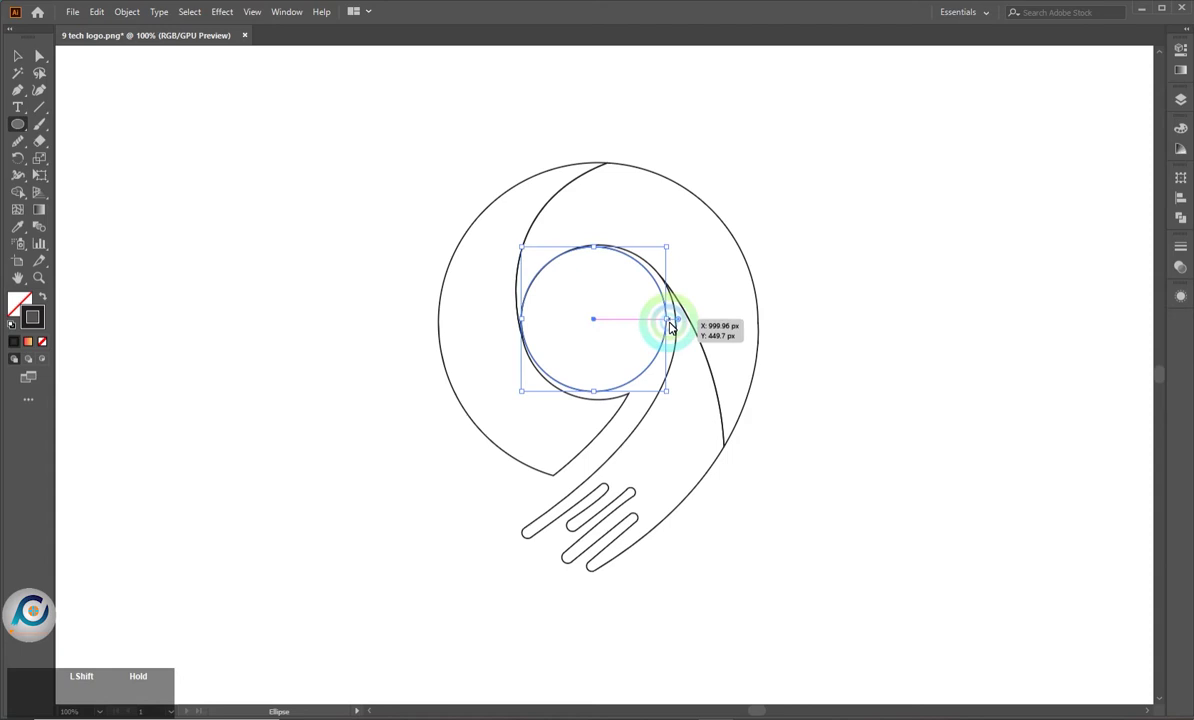
left_click(671, 322)
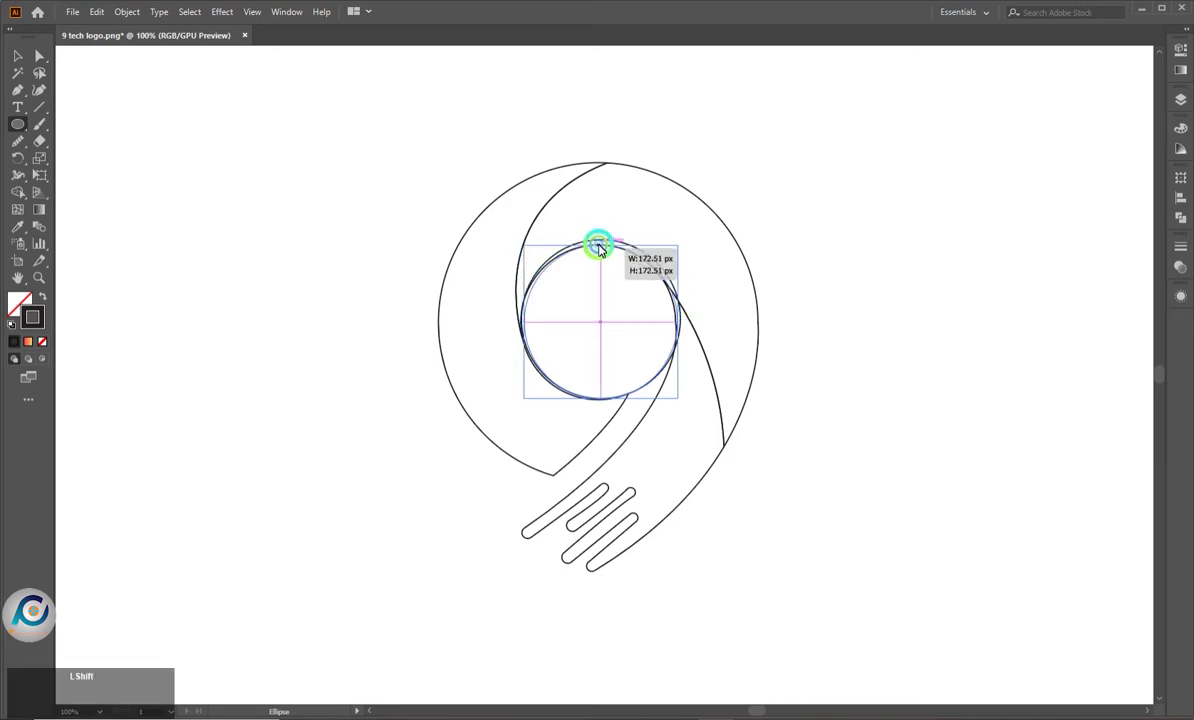
left_click(603, 247)
Fine-tune the circle so it precisely follows the inner curve of the 9
scroll("up", 3)
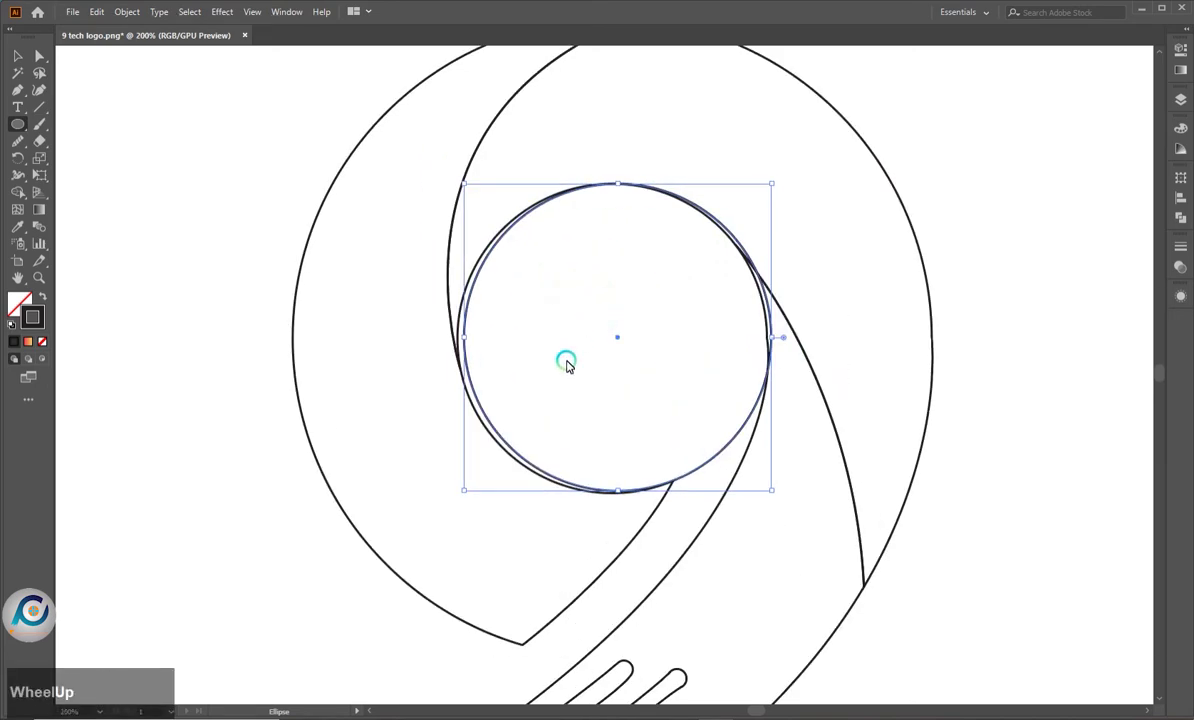
scroll("down", 3)
left_click(470, 343)
left_click(652, 387)
scroll("up", 3)
left_click(468, 230)
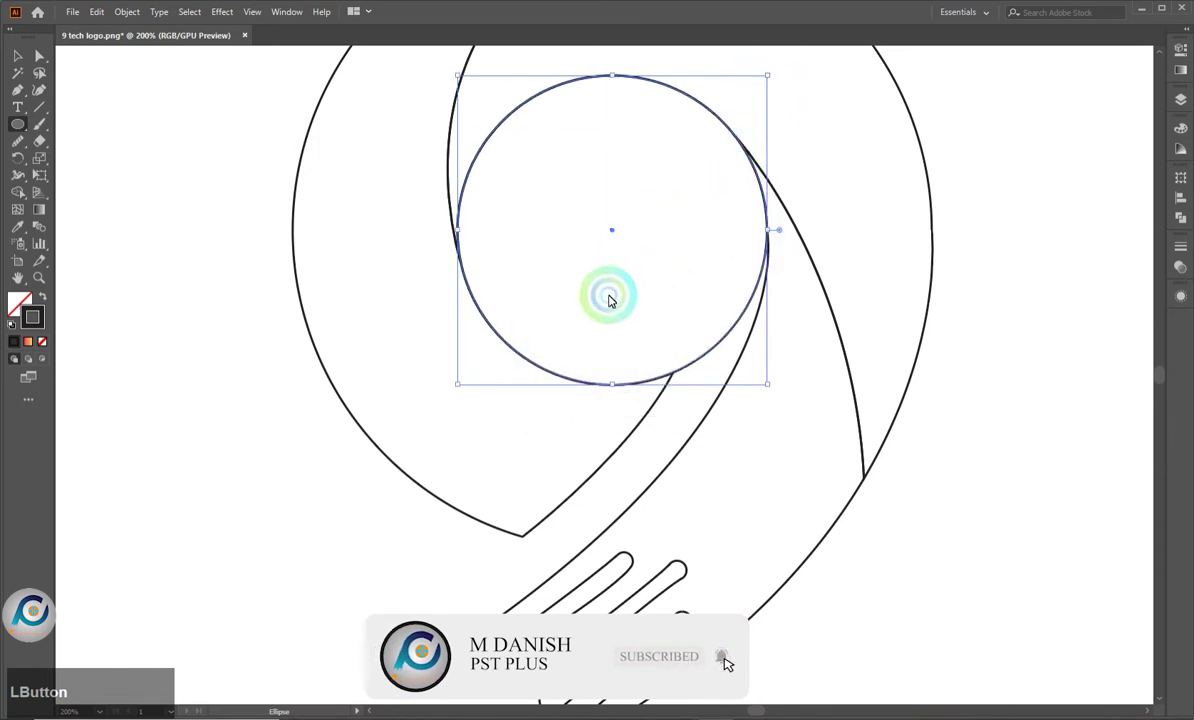
scroll("down", 3)
scroll("down", 3)
scroll("up", 3)
left_click(28, 57)
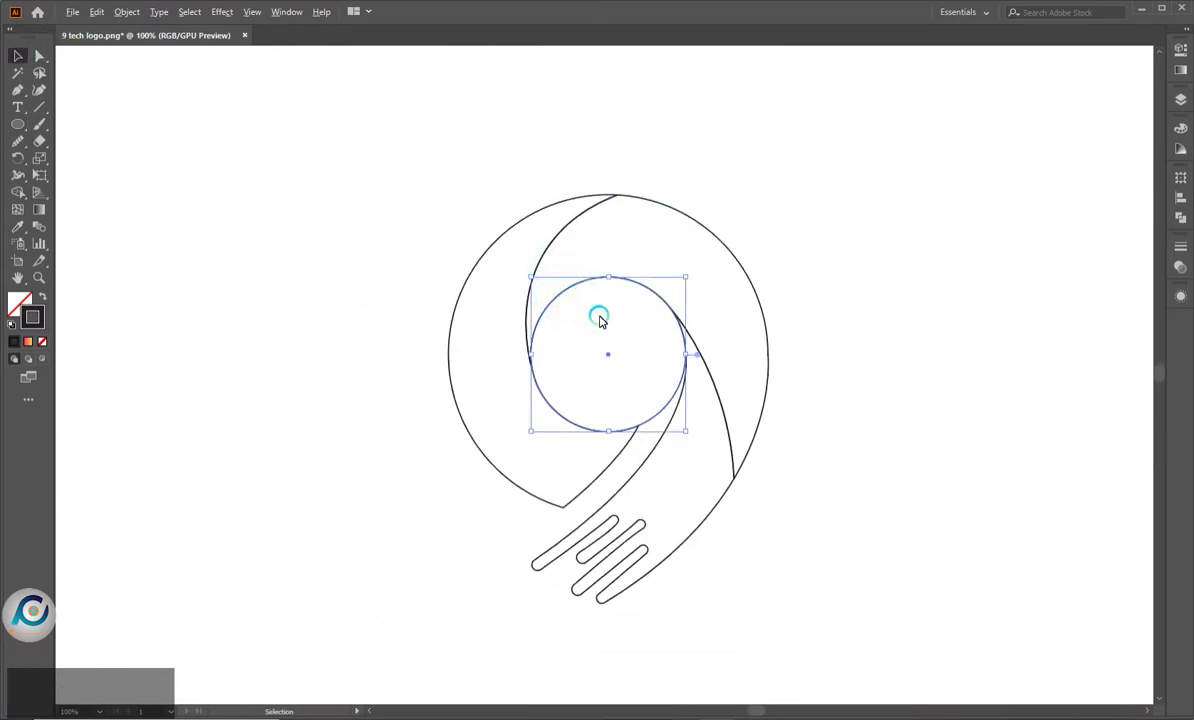
Duplicate the inner circle in front and scale it to the 9's outer edge
key("ctrl+c")
type("cf")
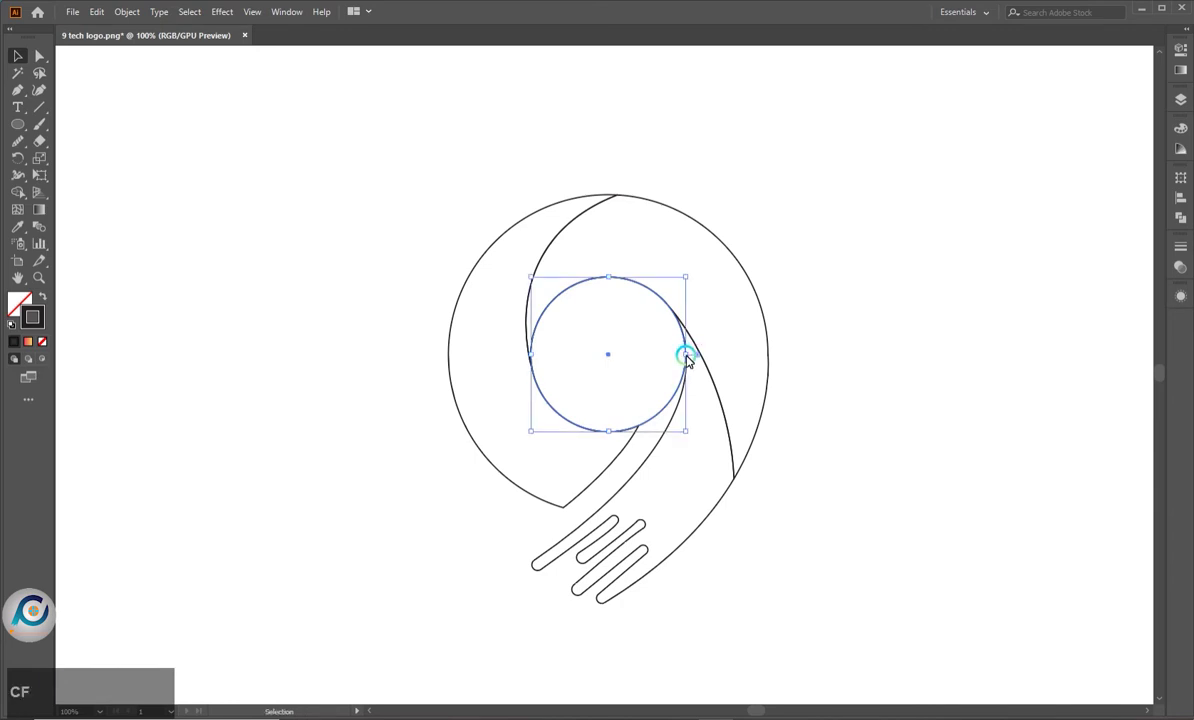
left_click(691, 359)
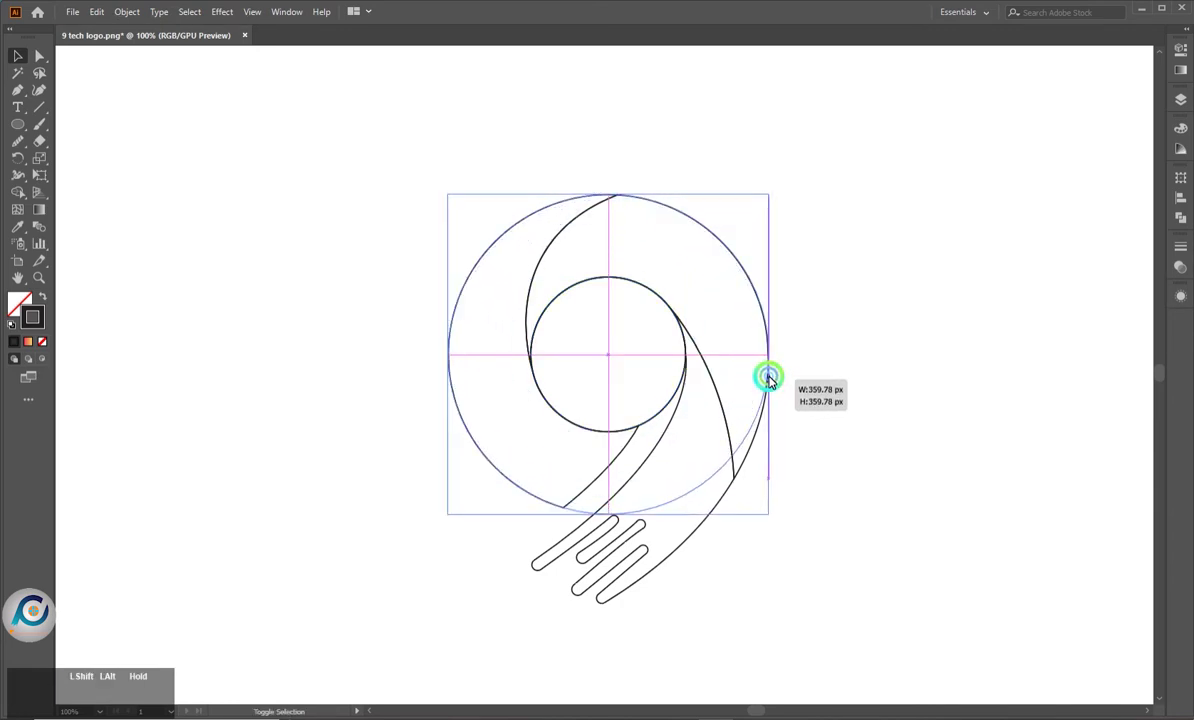
left_click(833, 361)
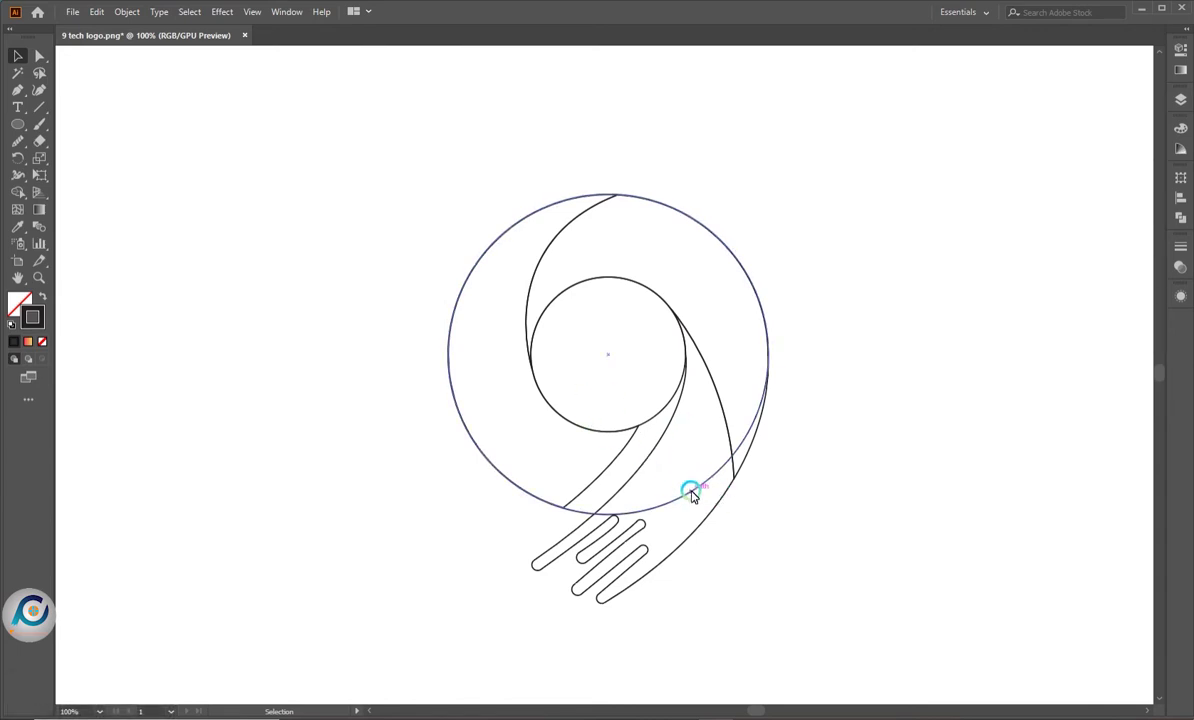
Copy the outer circle onto the 9's upper arc and resize it to follow the inner arc
left_click(696, 495)
left_click(696, 495)
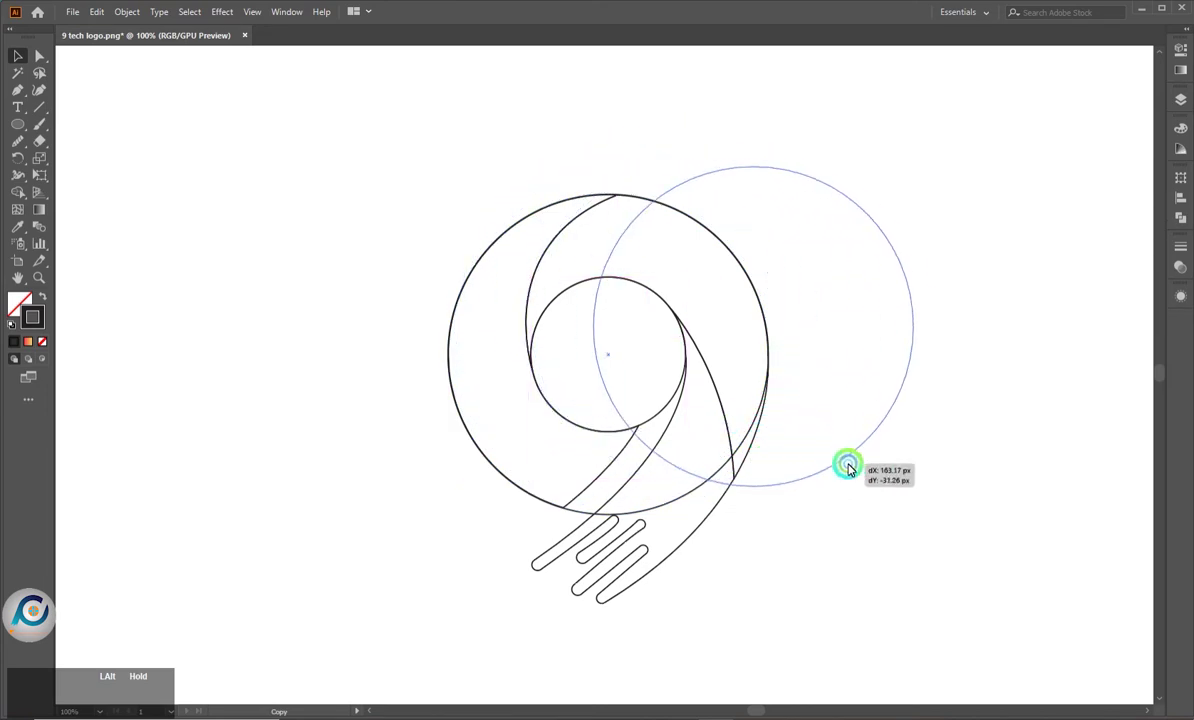
left_click(935, 168)
left_click(729, 213)
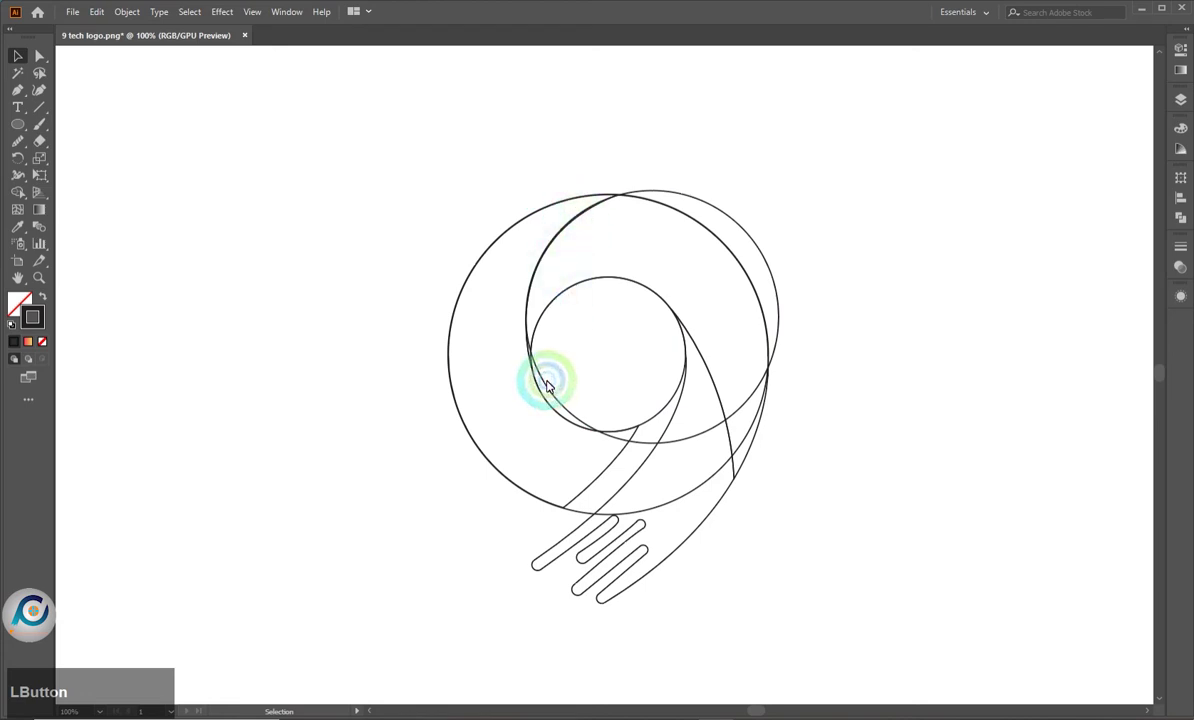
left_click(531, 448)
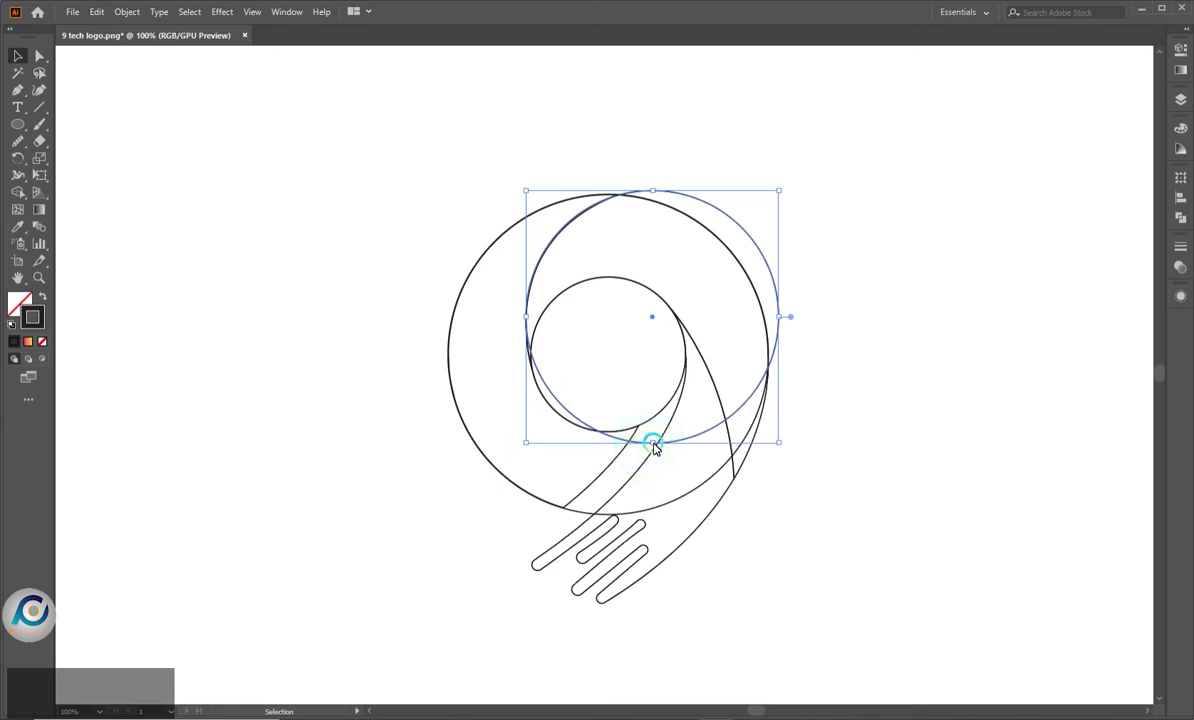
left_click(658, 445)
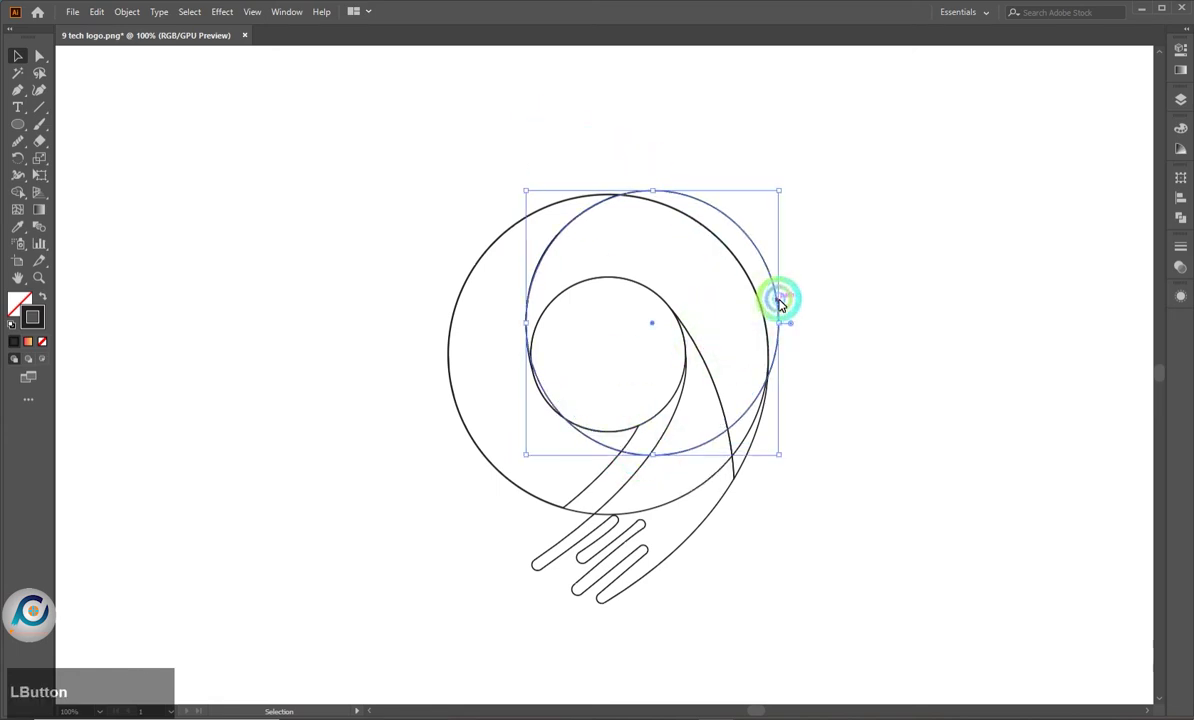
Make one more circle copy and set it aside to the right as a spare
left_click(784, 303)
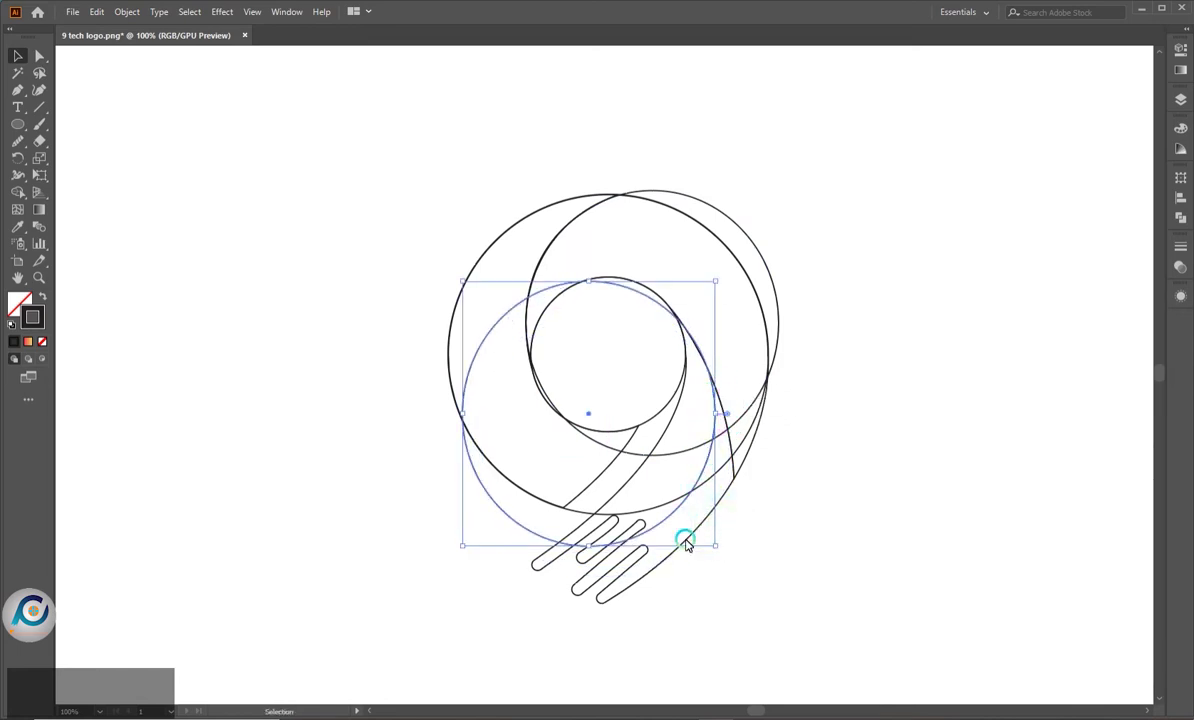
left_click(696, 497)
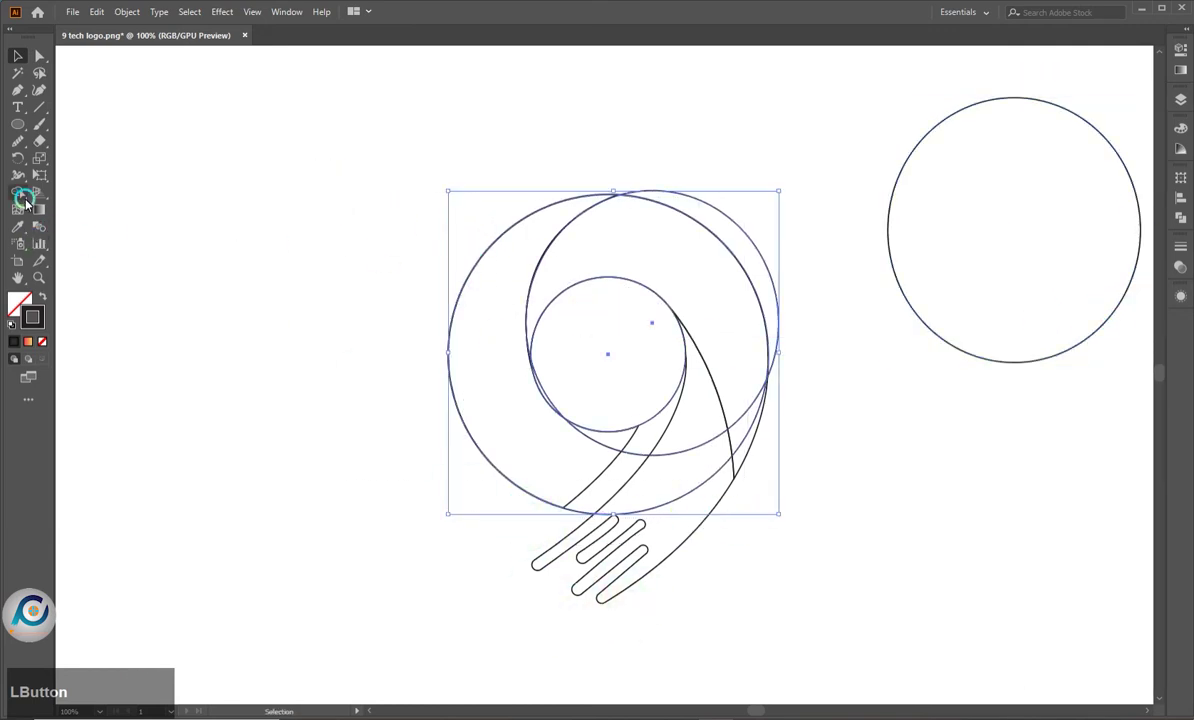
Delete the spare circle and draw a pen curve along the tail's right edge
left_click(695, 202)
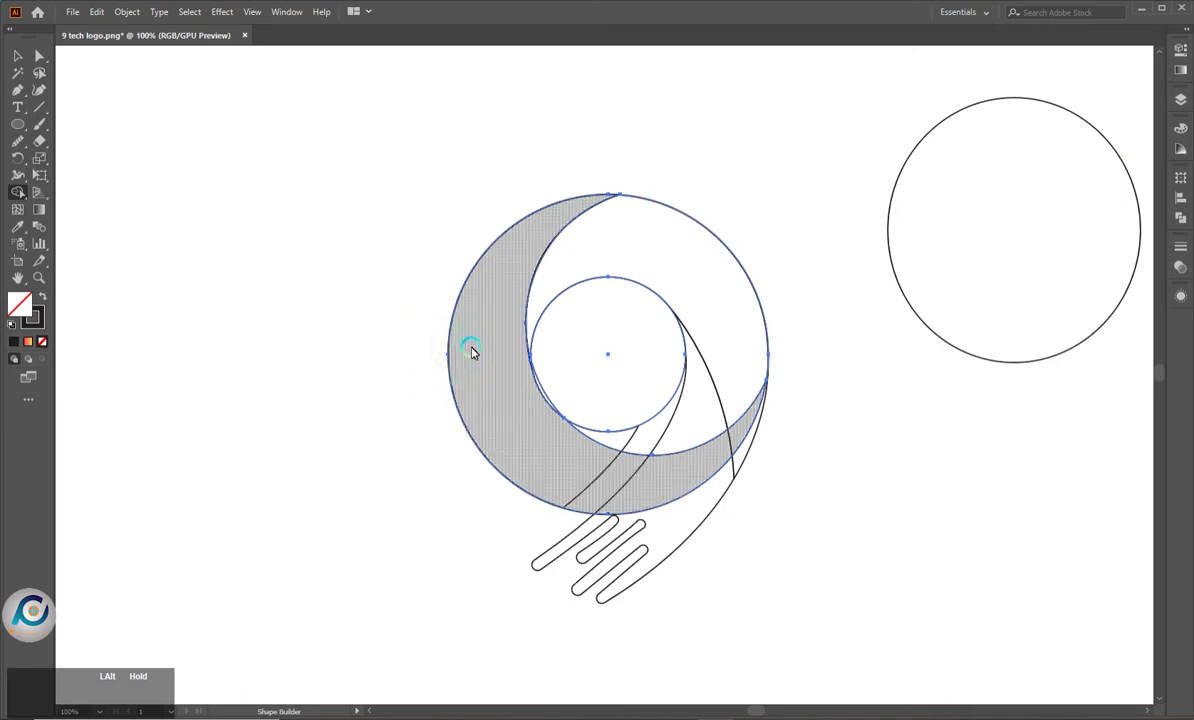
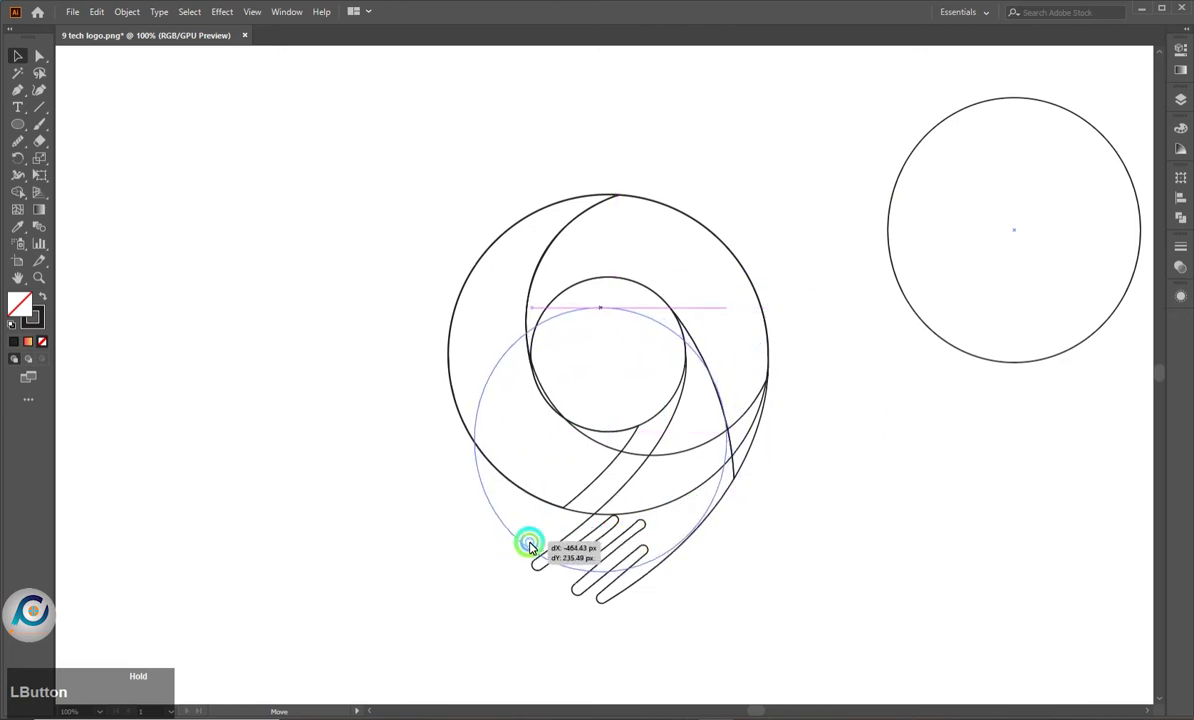
key("BackSpace")
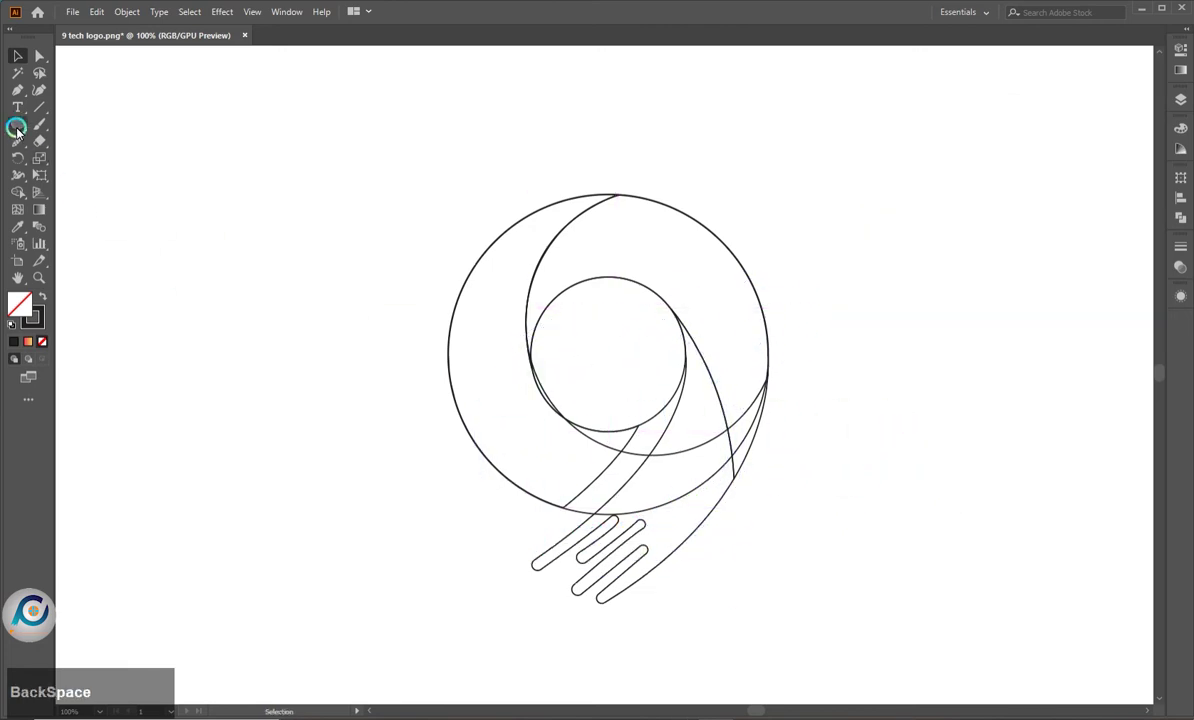
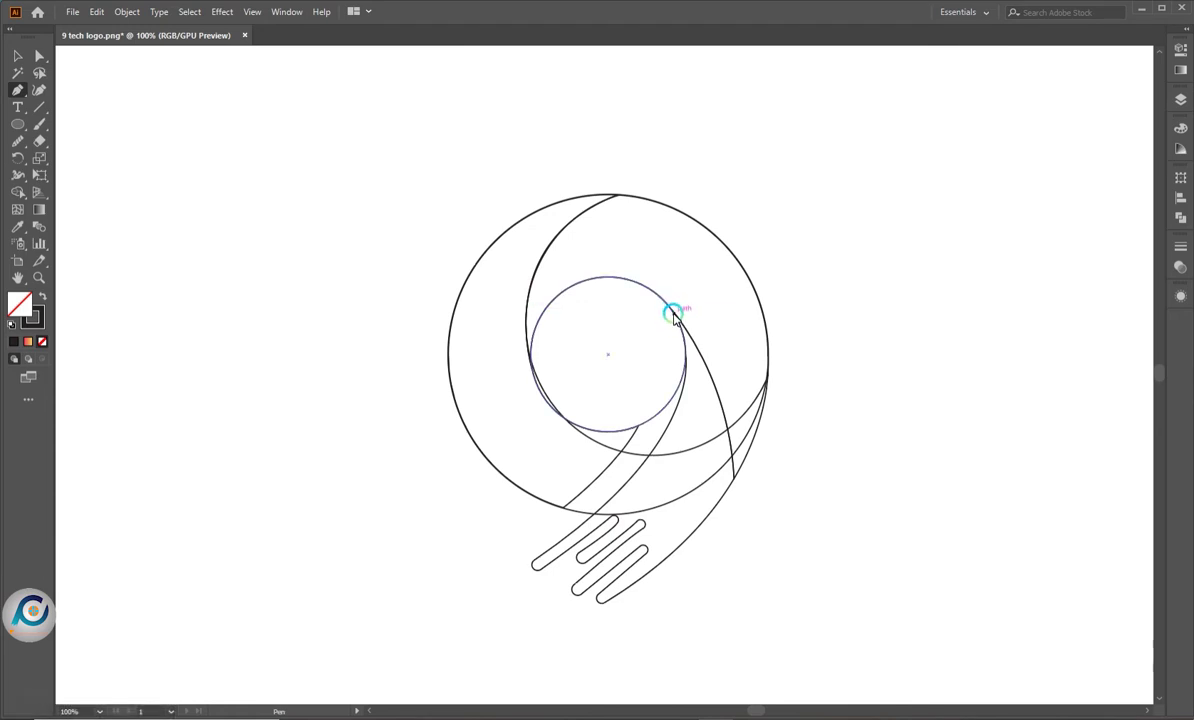
left_click(678, 315)
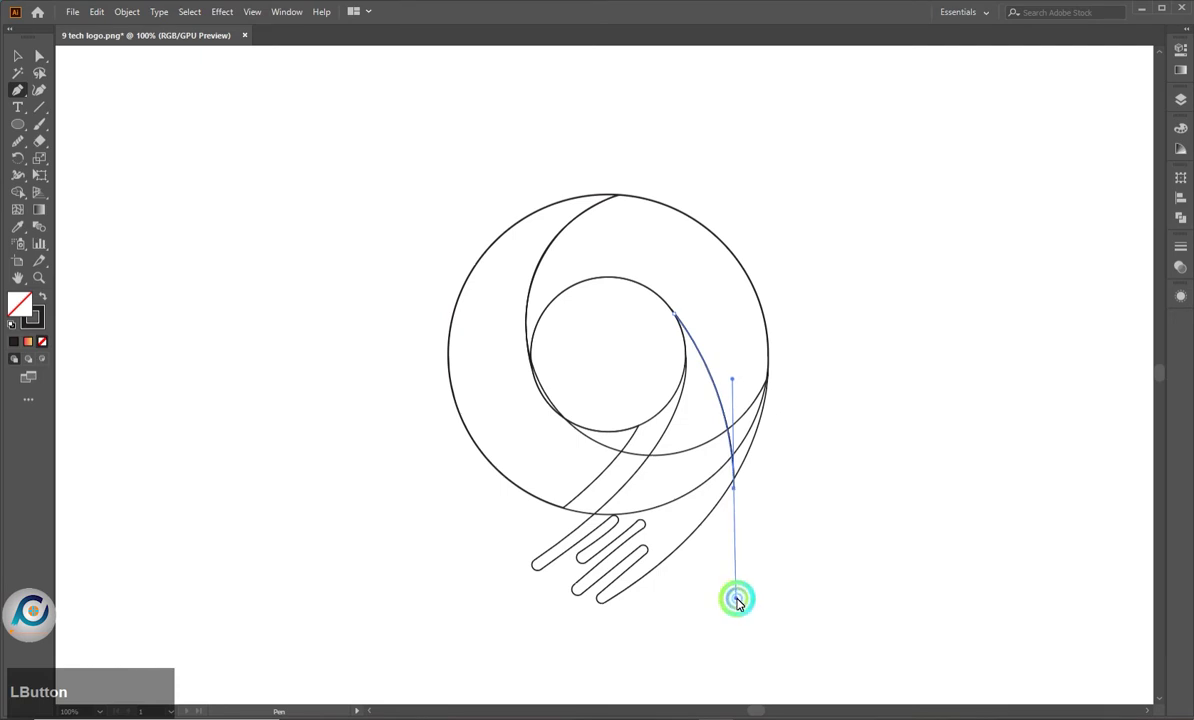
key("Escape")
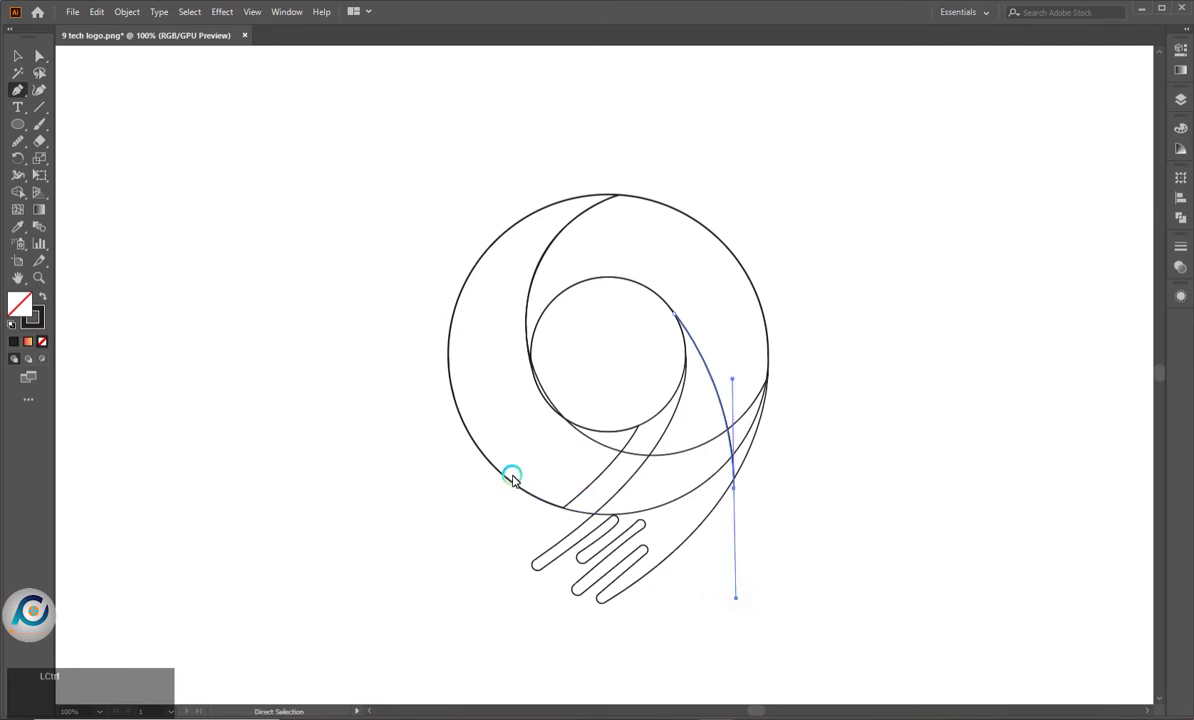
Adjust the tail curve's end, select everything and test regions with the Shape Builder
key("ctrl+q")
type("qa")
key("shift+m")
left_click(744, 391)
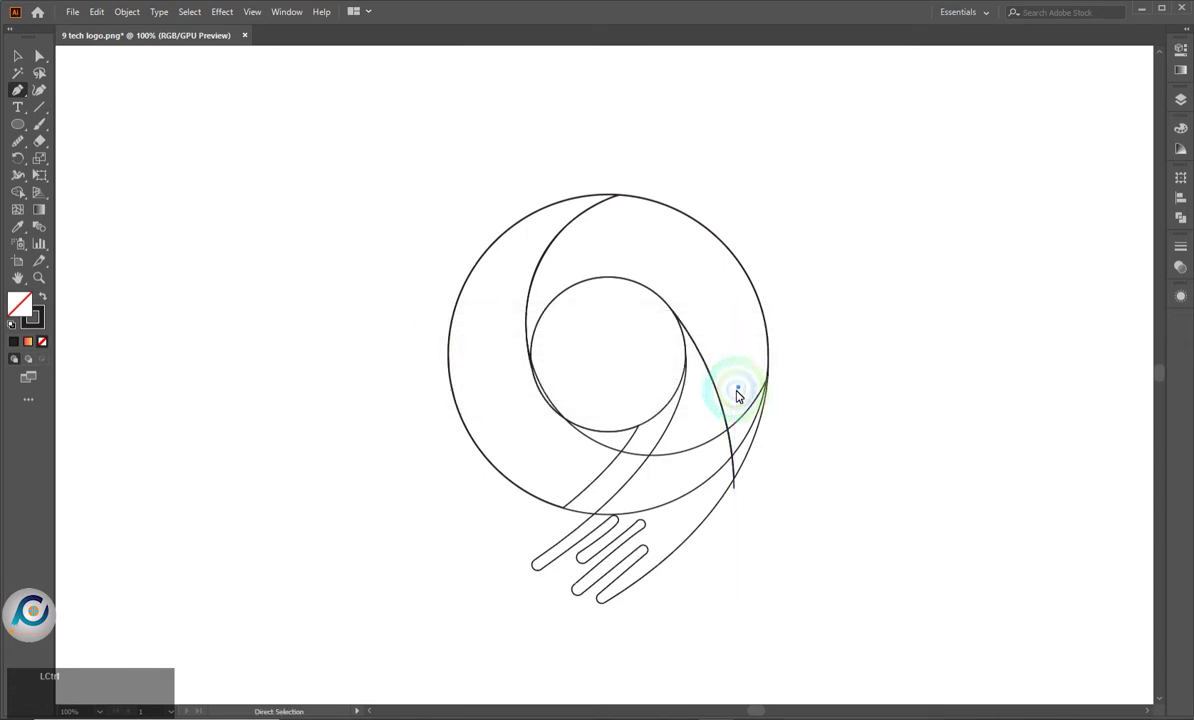
key("ctrl+a")
key("shift+m")
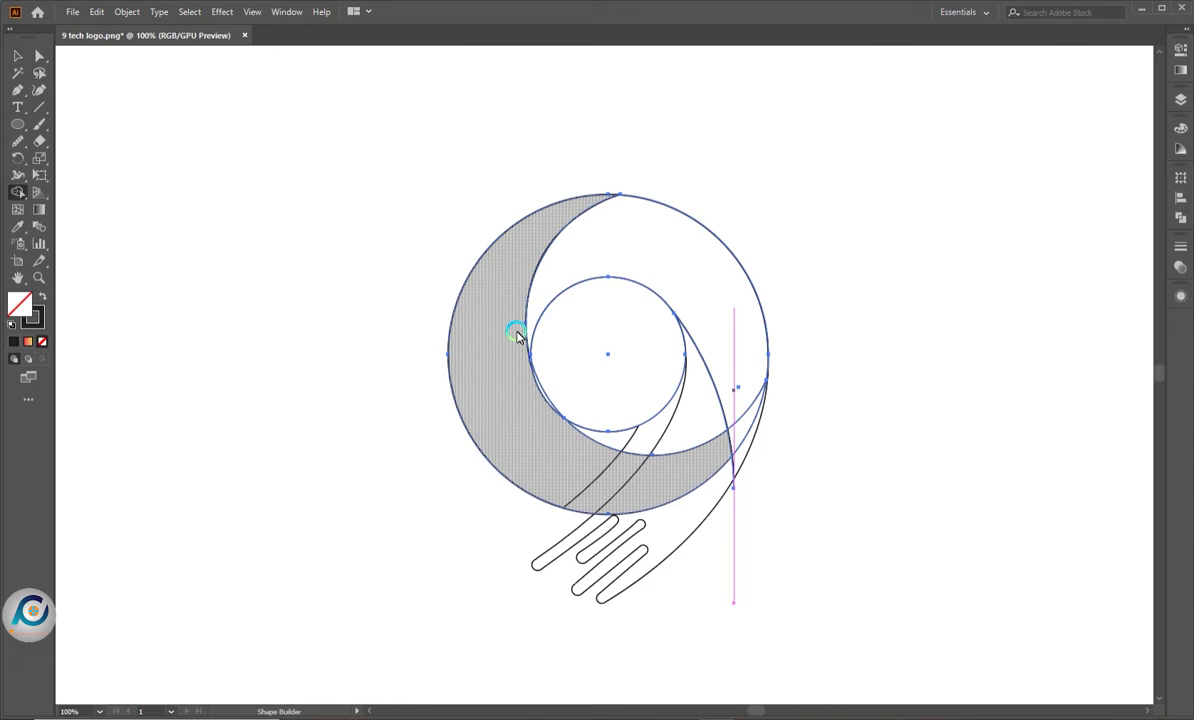
left_click(689, 264)
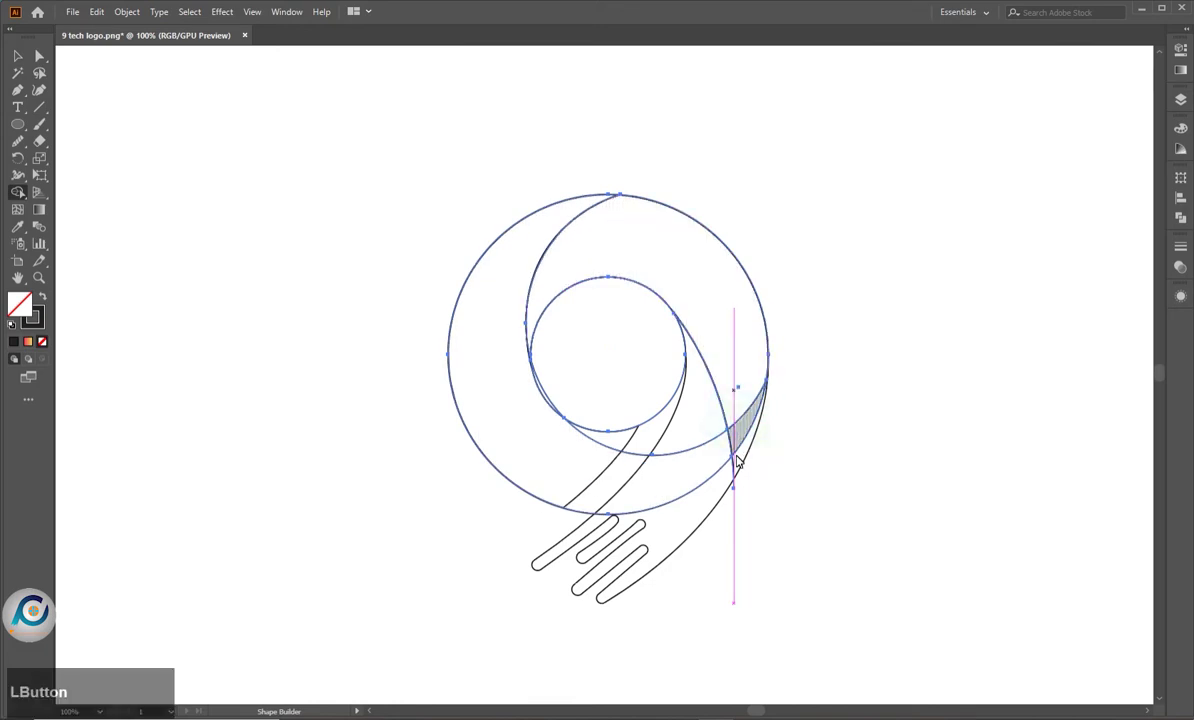
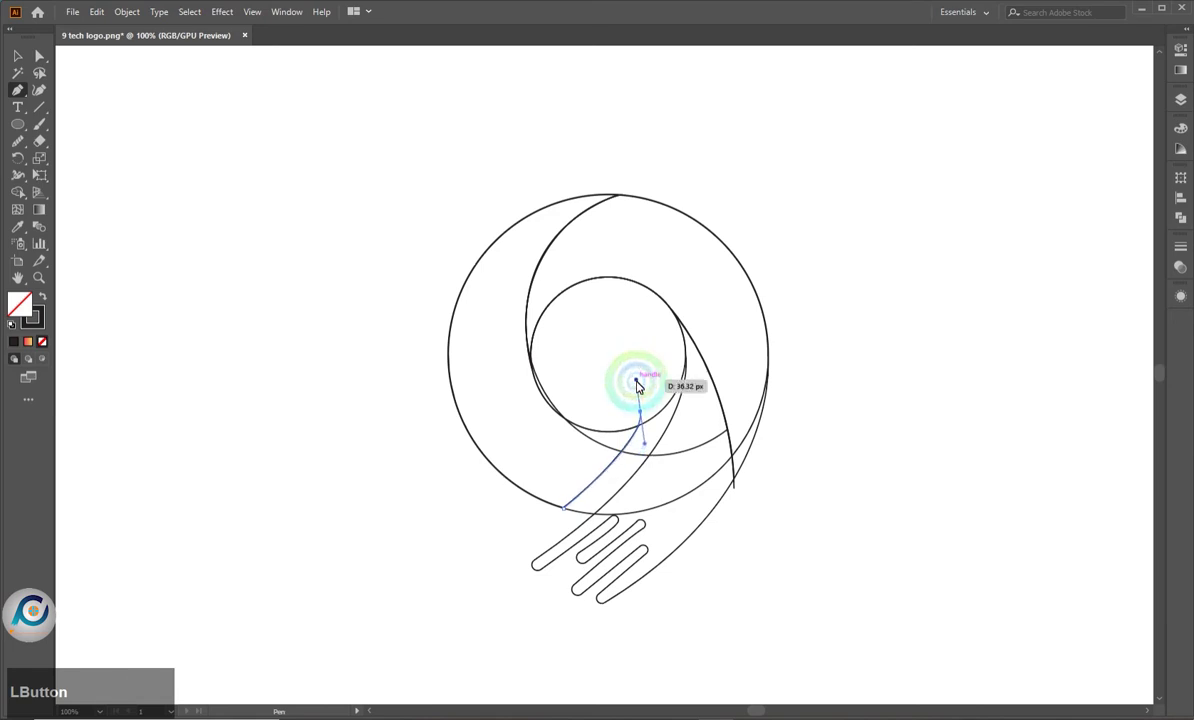
Select all circles and the tail curve and switch to the Shape Builder tool
key("Escape")
key("ctrl+a")
key("shift+m")
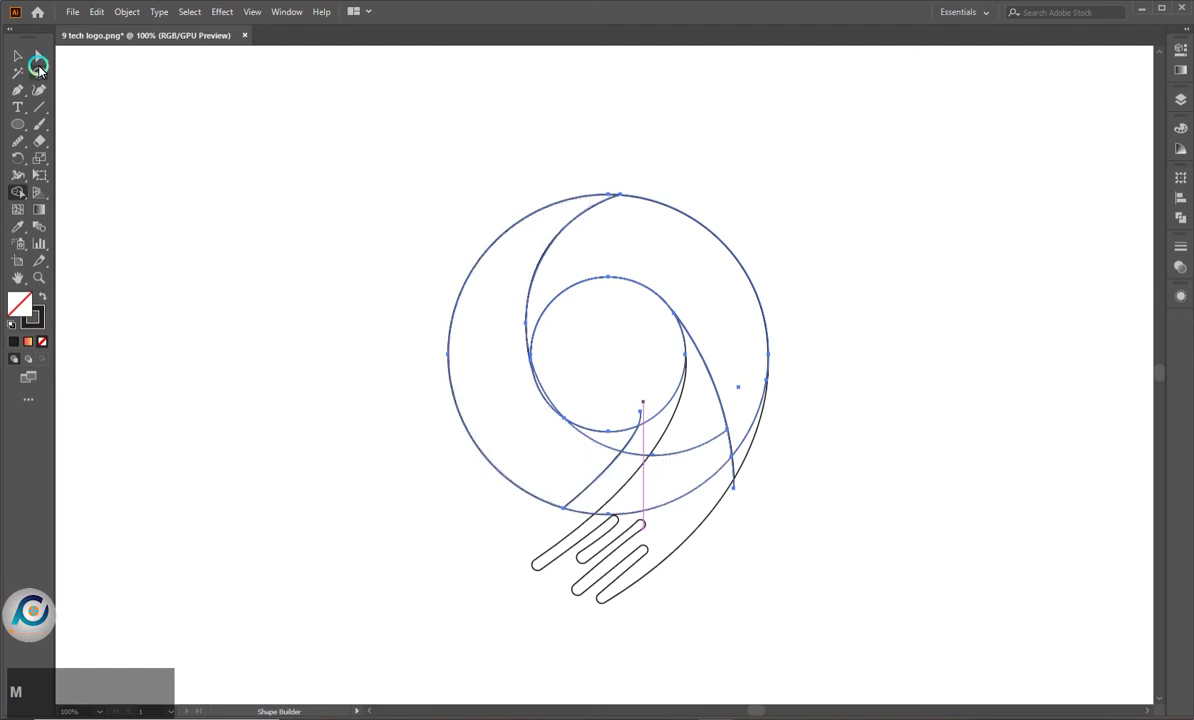
left_click(43, 60)
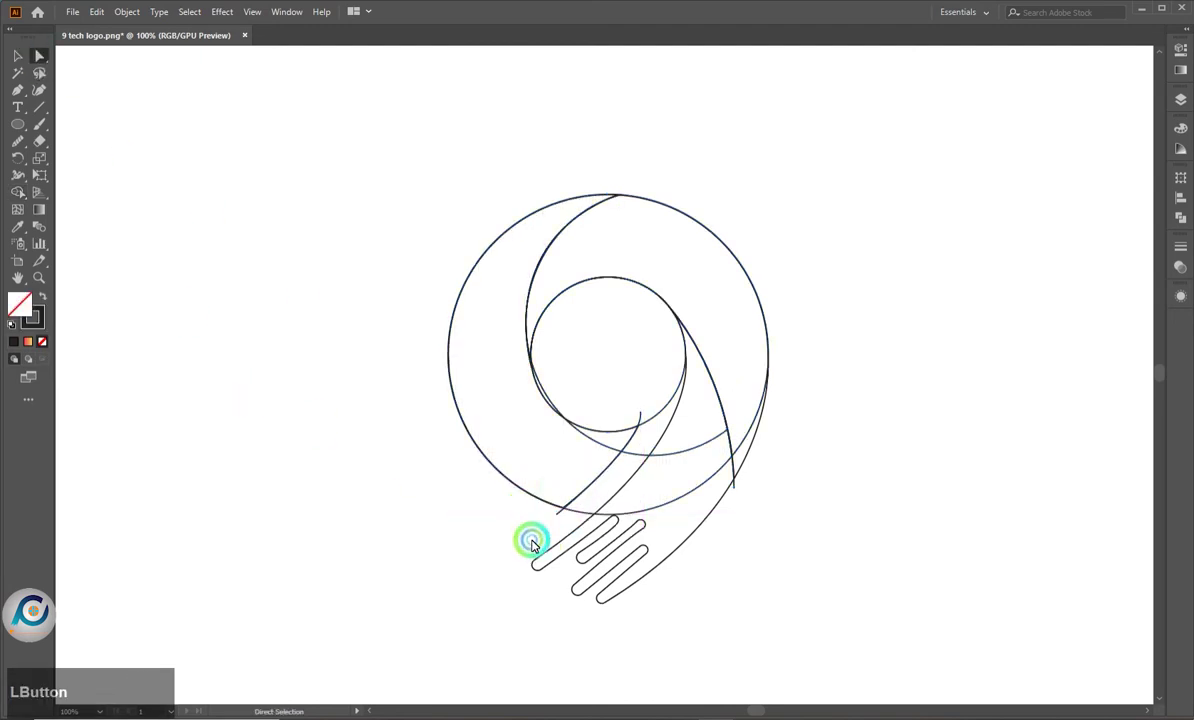
key("ctrl+a")
key("shift+m")
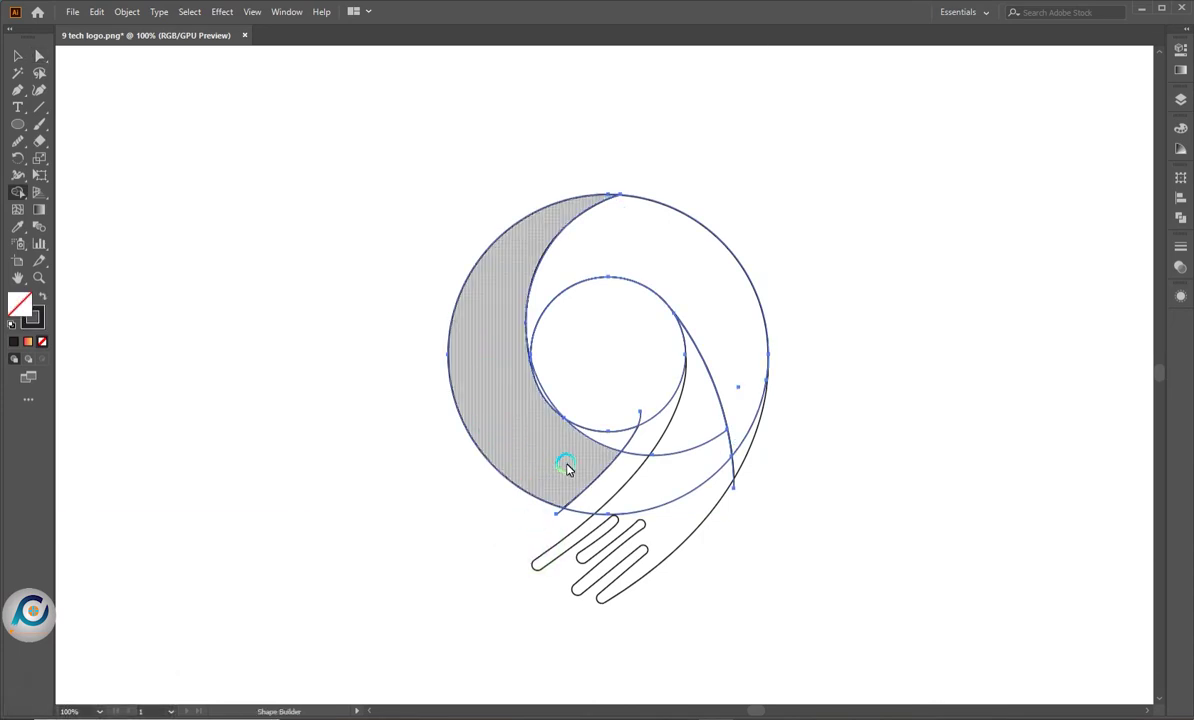
Merge the left crescent pieces of the 9 into one swirl shape
left_click(574, 460)
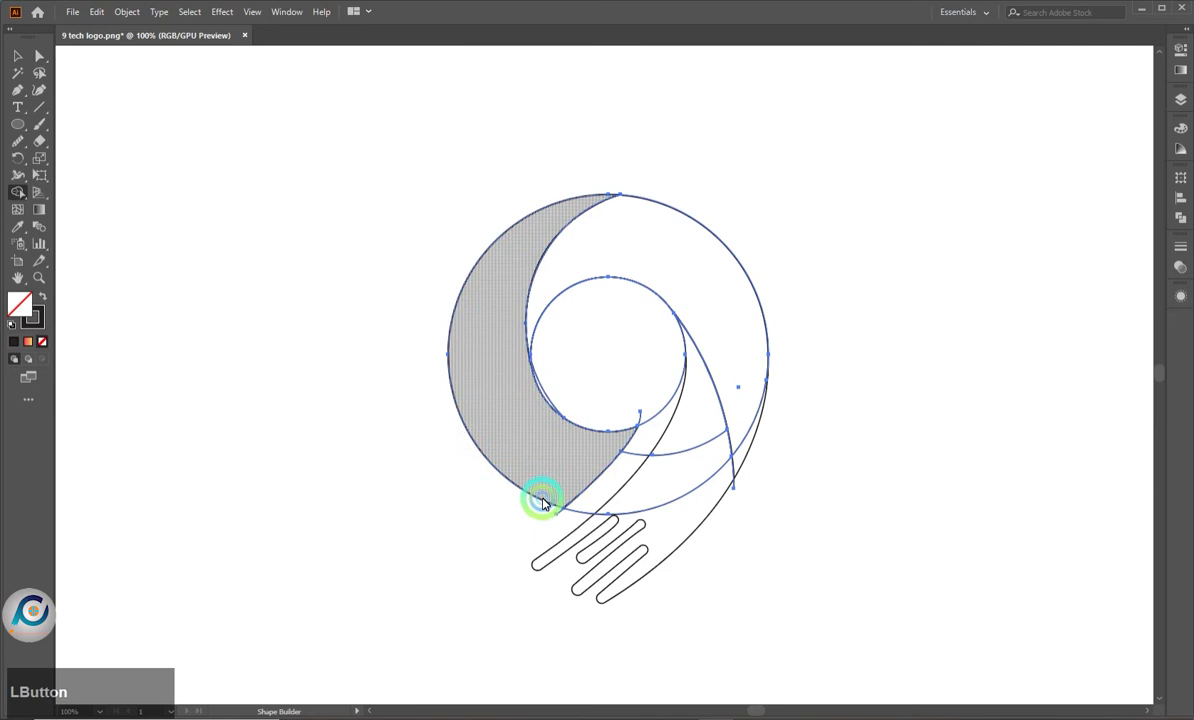
left_click(559, 514)
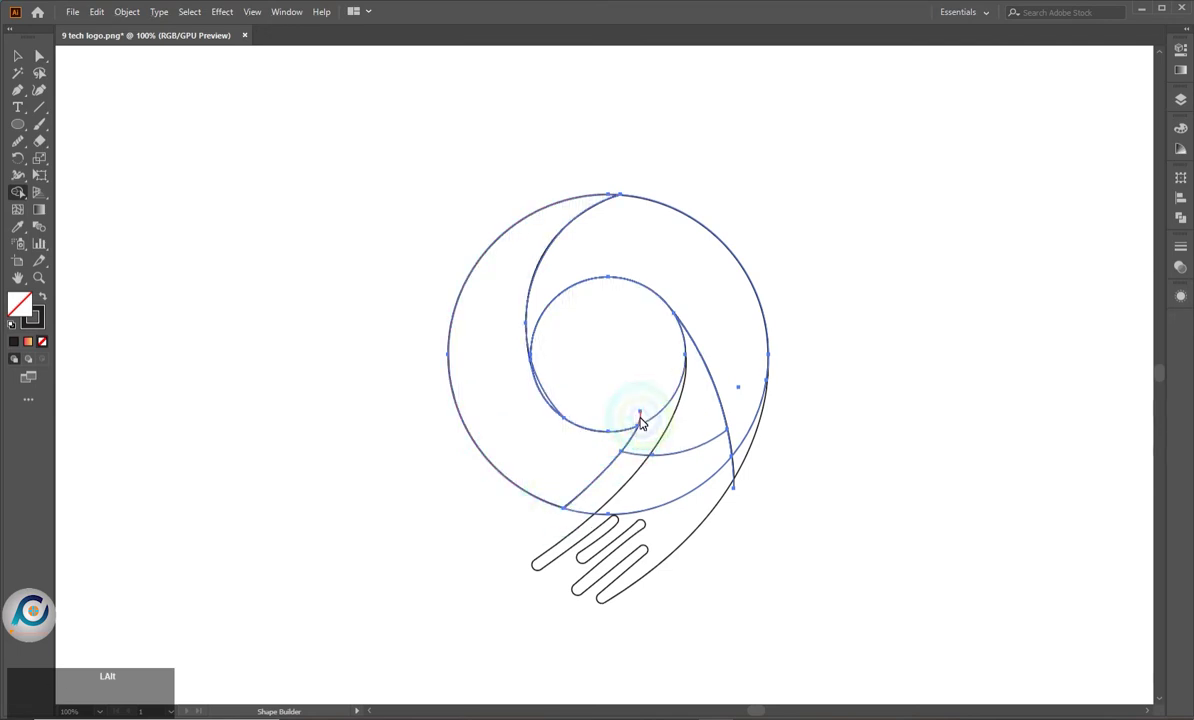
left_click(640, 416)
scroll("up", 3)
left_click(558, 390)
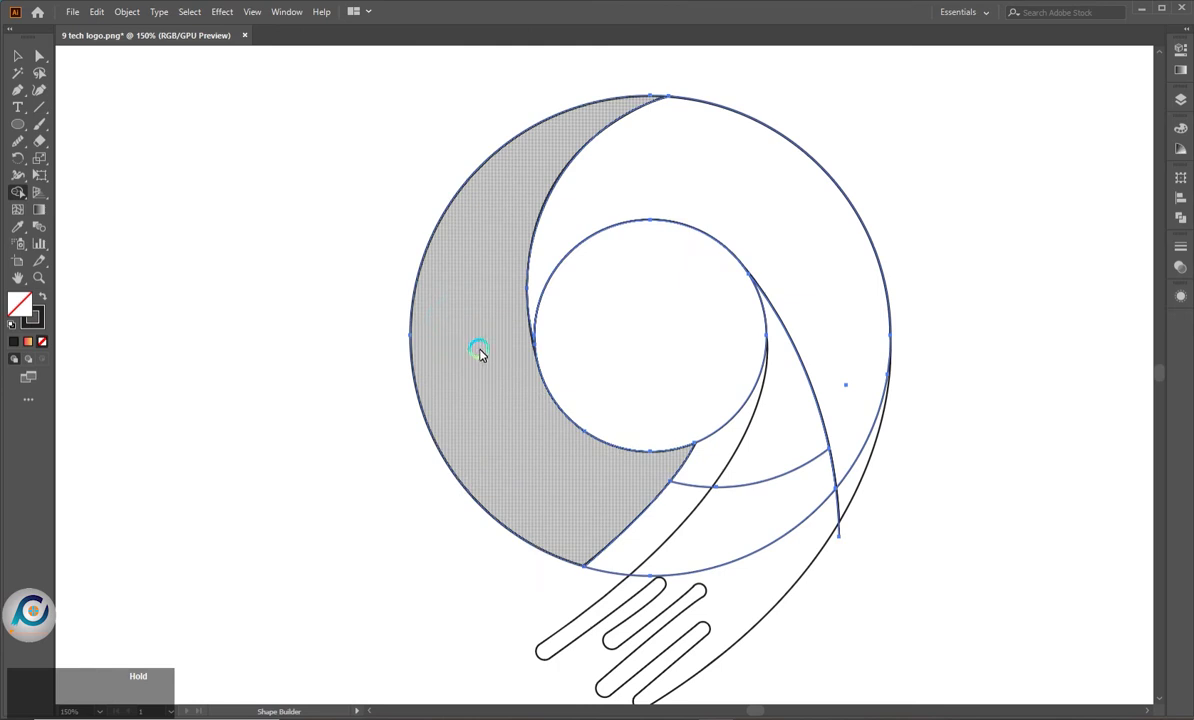
left_click(484, 354)
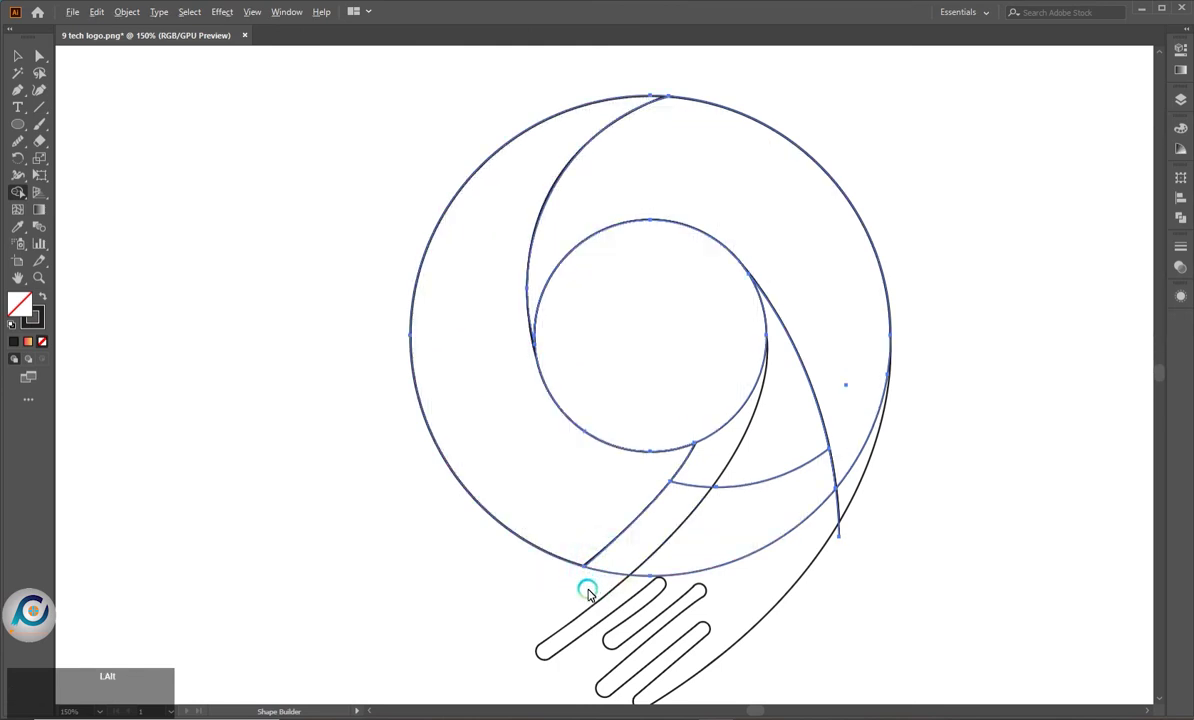
Merge the upper-right and top swirl segments and remove the leftover lower-right arc
scroll("down", 3)
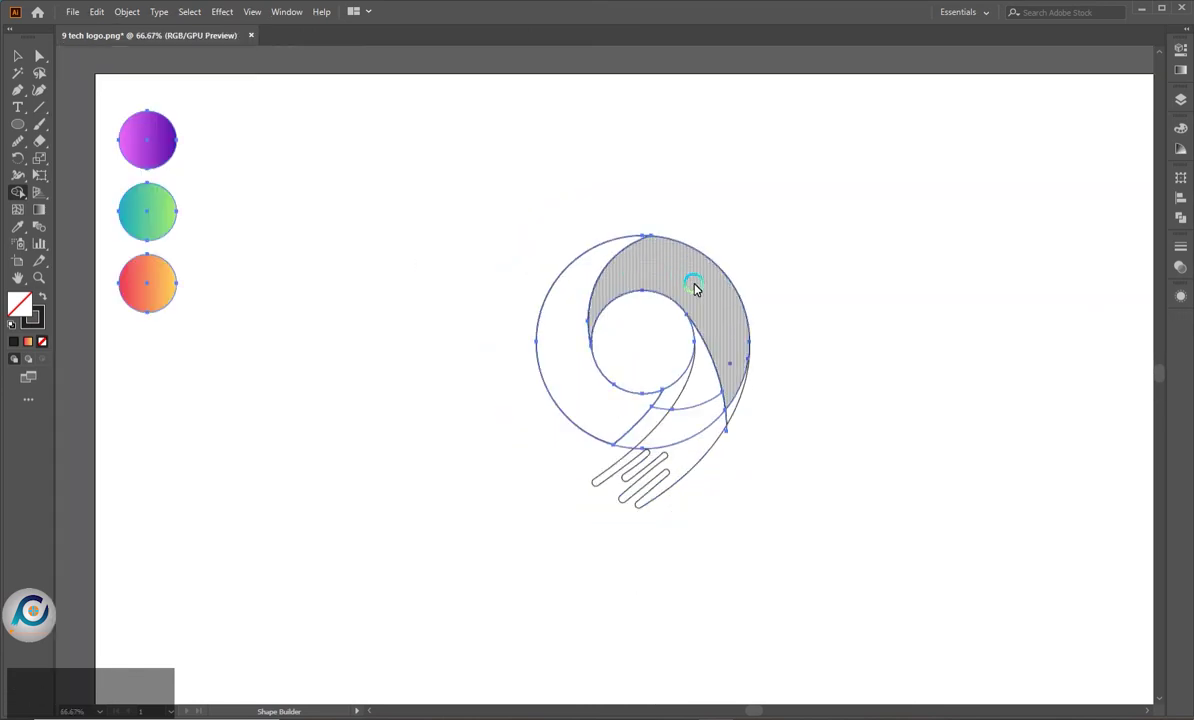
scroll("up", 3)
left_click(724, 519)
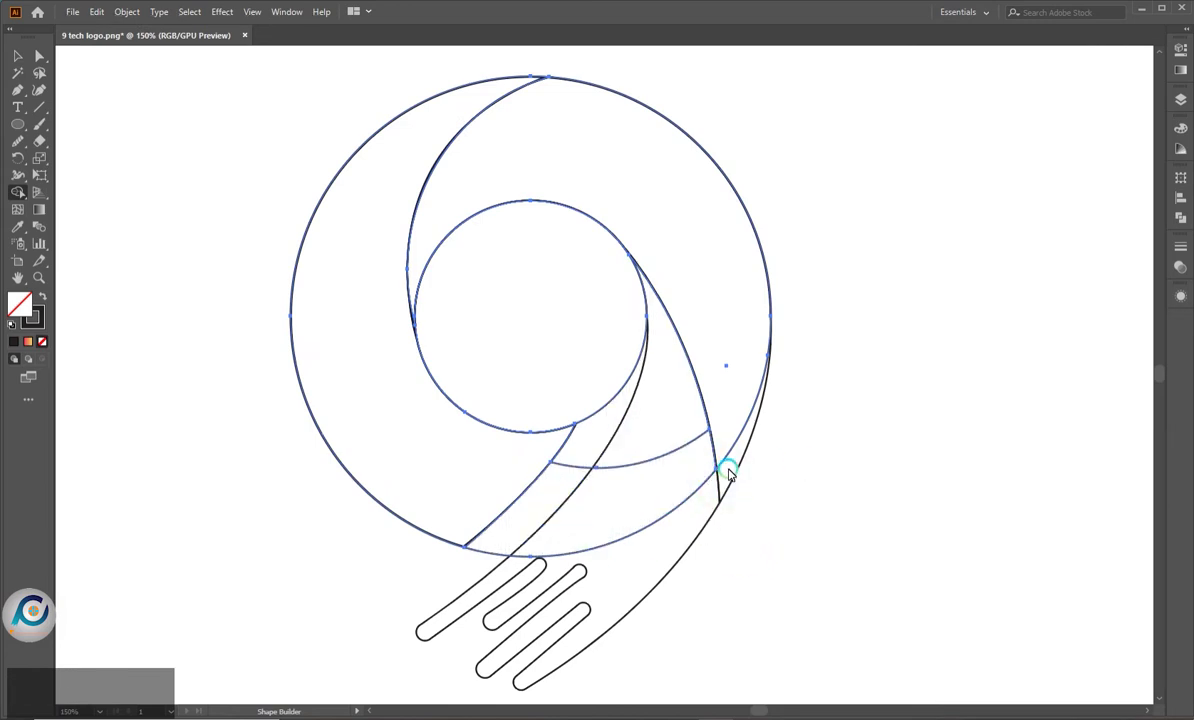
left_click(649, 481)
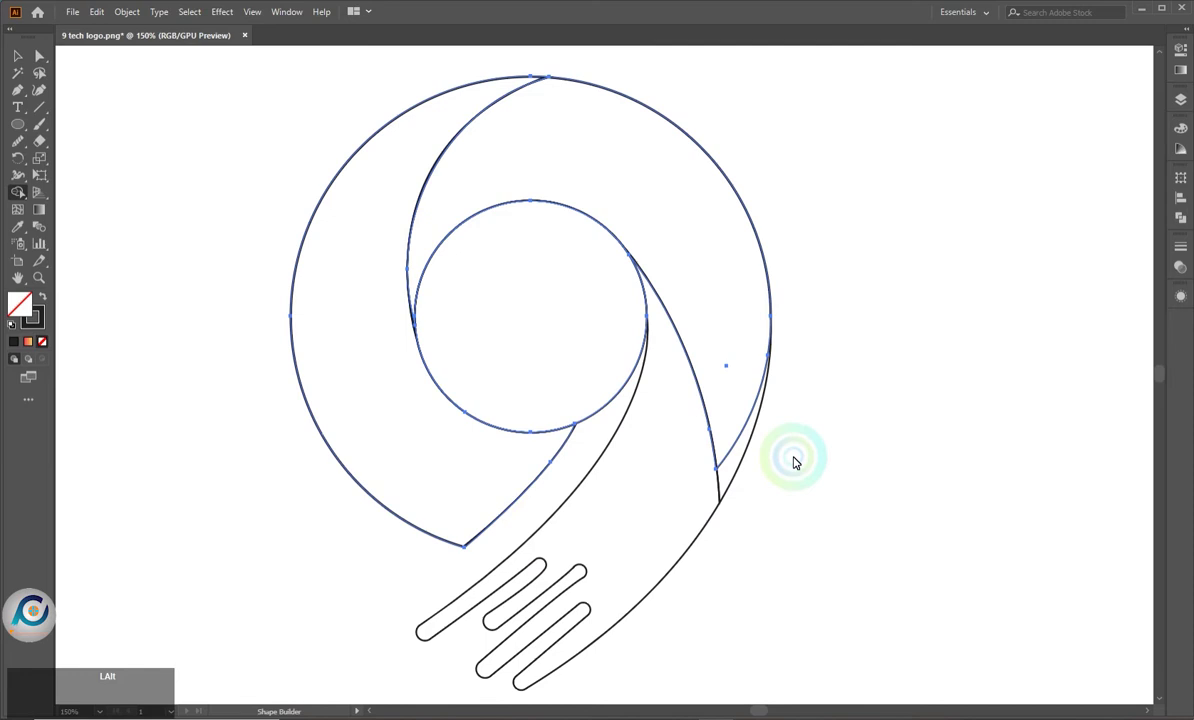
scroll("down", 3)
left_click(519, 393)
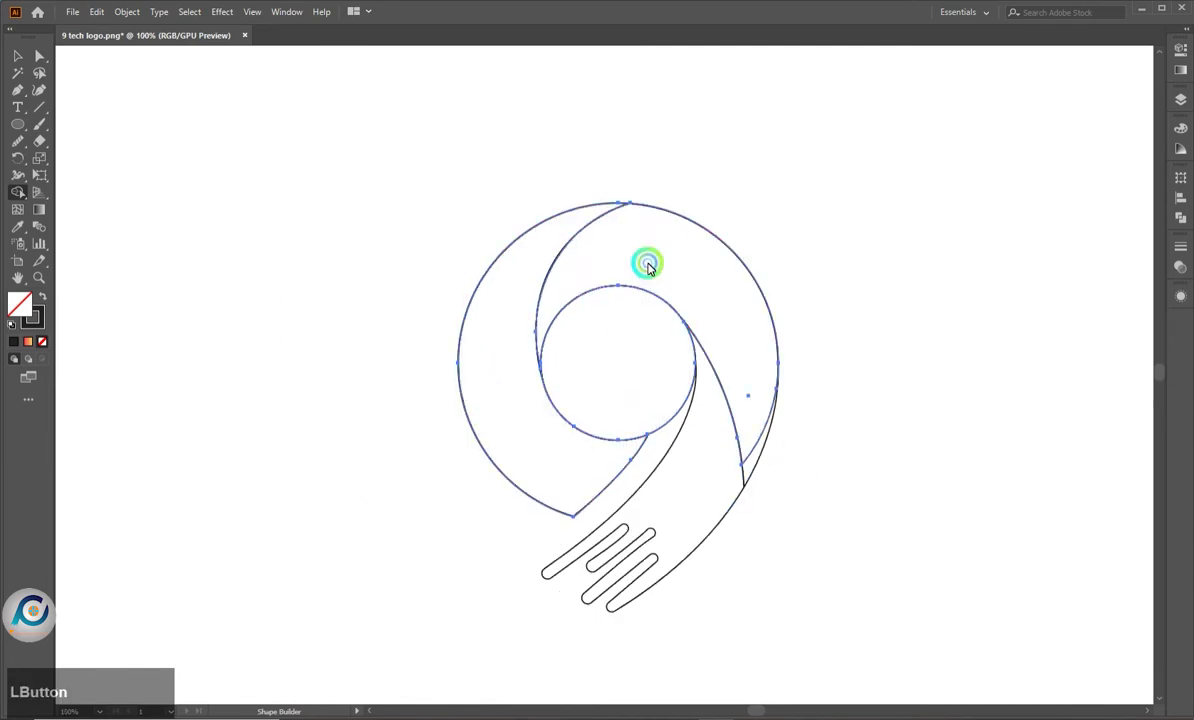
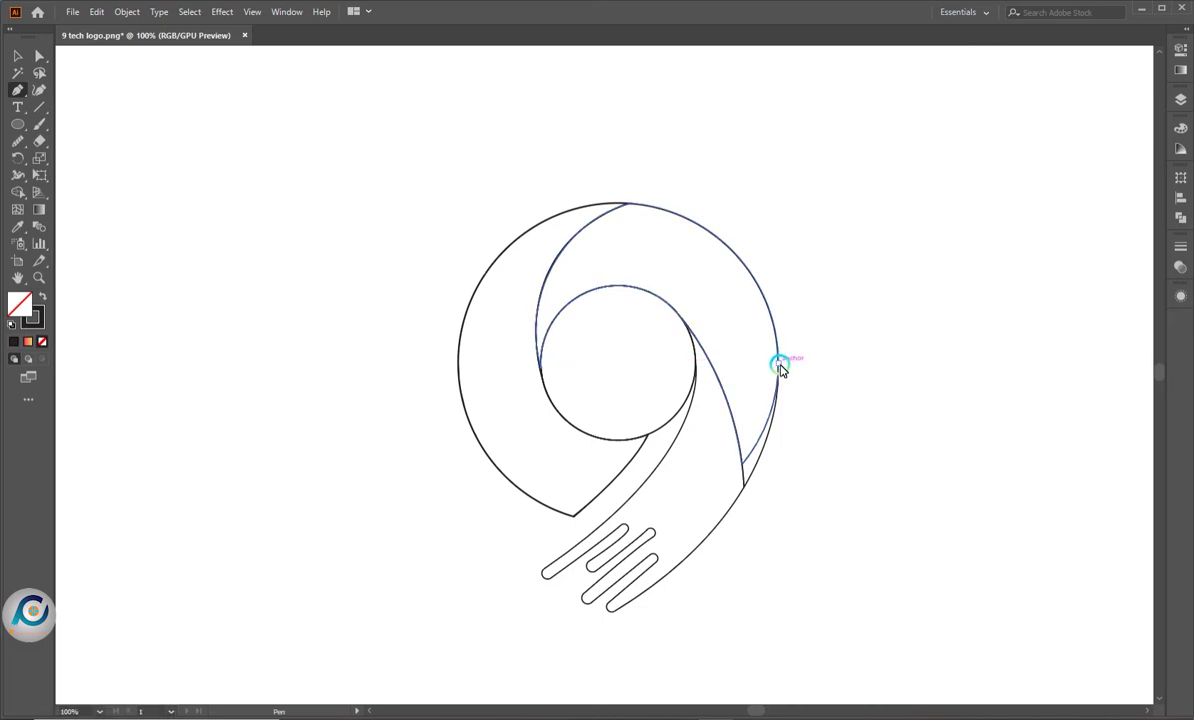
Draw pen curves from the 9's right edge down to the lowest finger and from the inner circle to the top finger
left_click(785, 368)
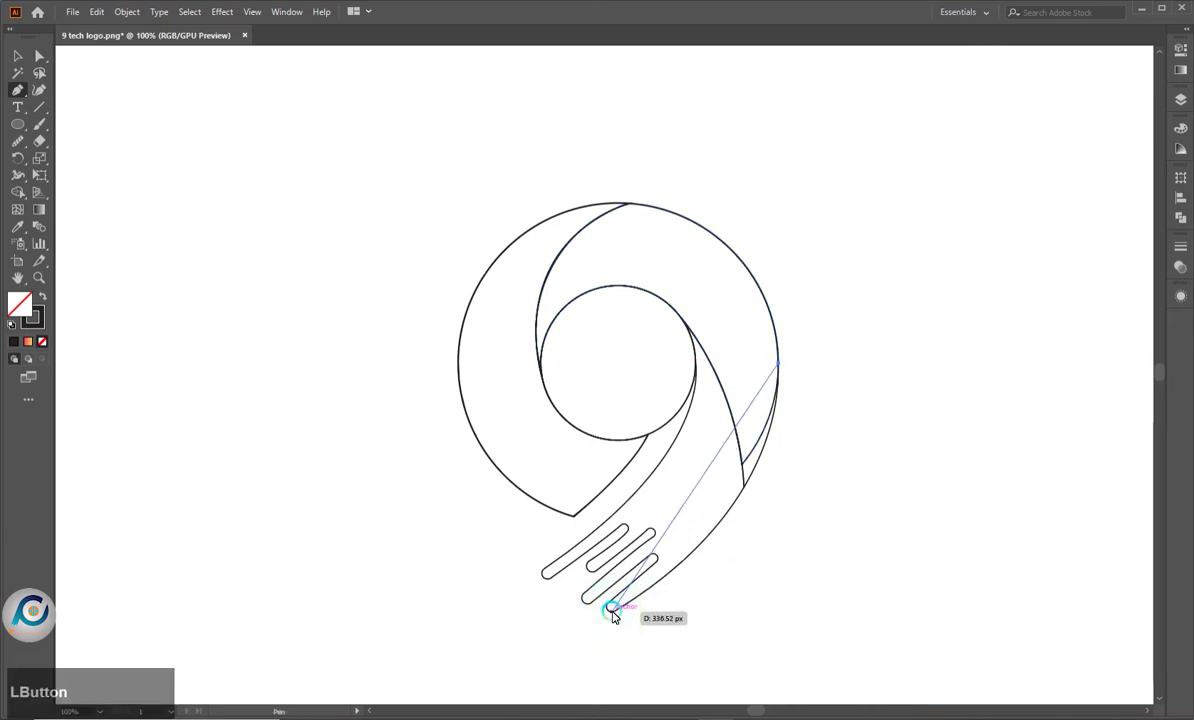
scroll("down", 3)
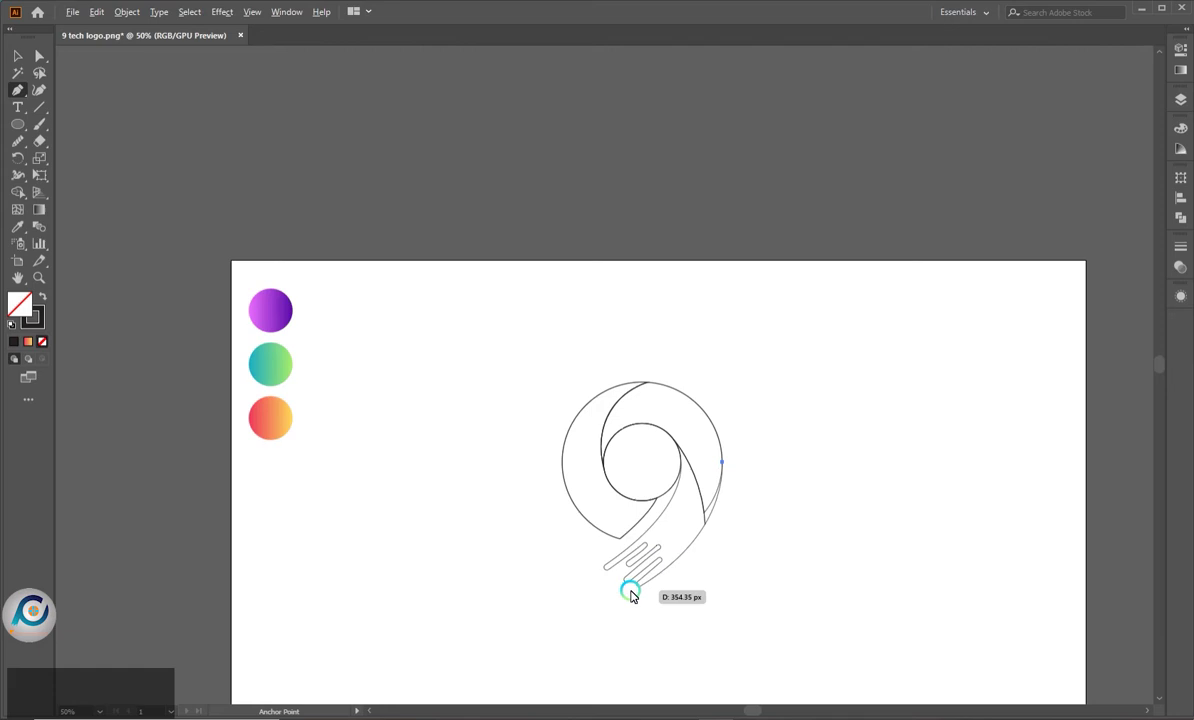
scroll("down", 3)
scroll("up", 3)
scroll("down", 3)
left_click(643, 495)
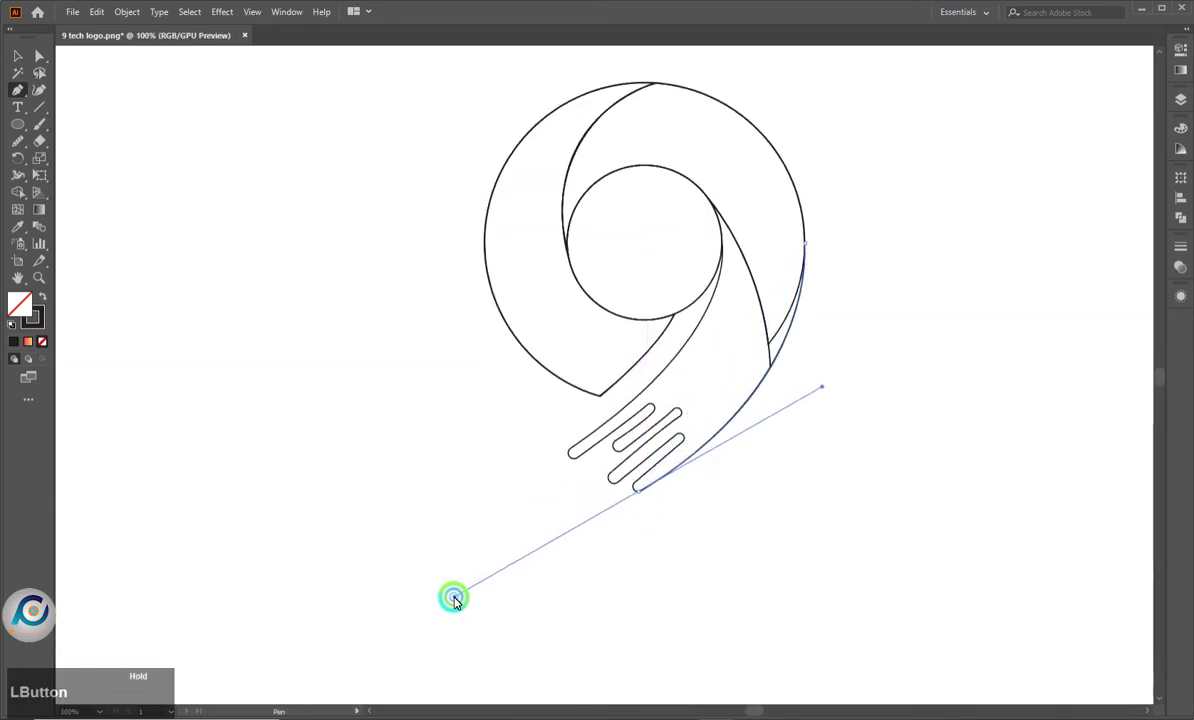
key("Escape")
left_click(728, 246)
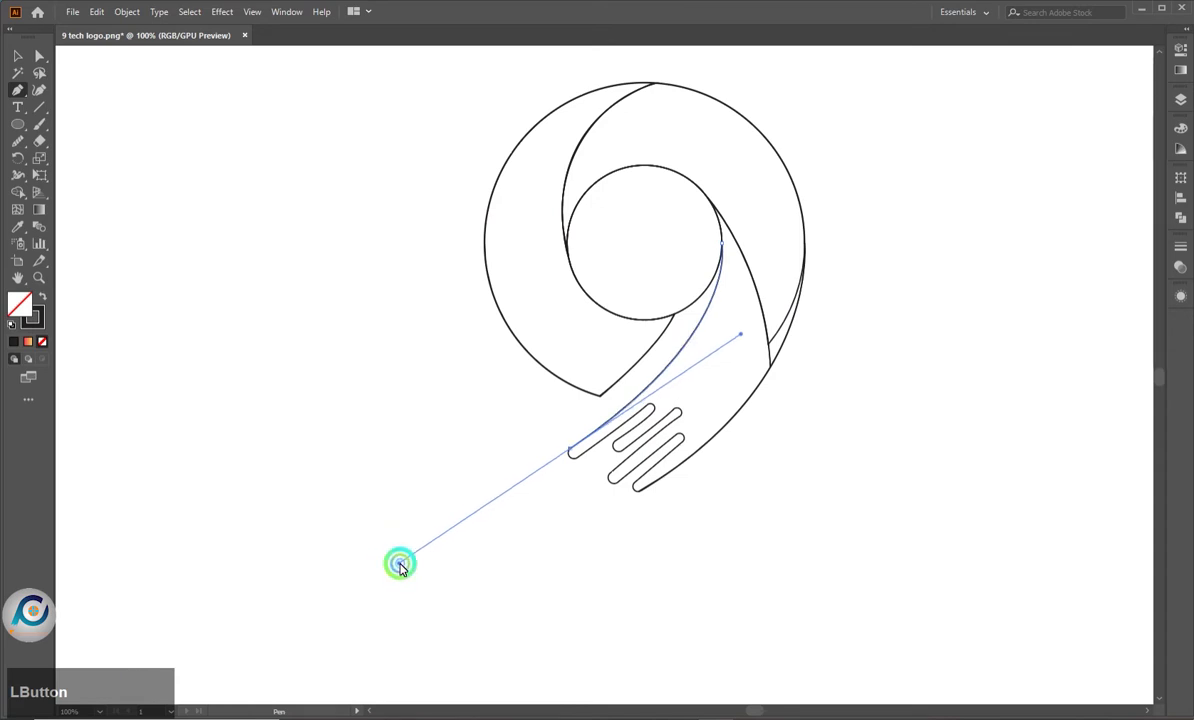
key("Escape")
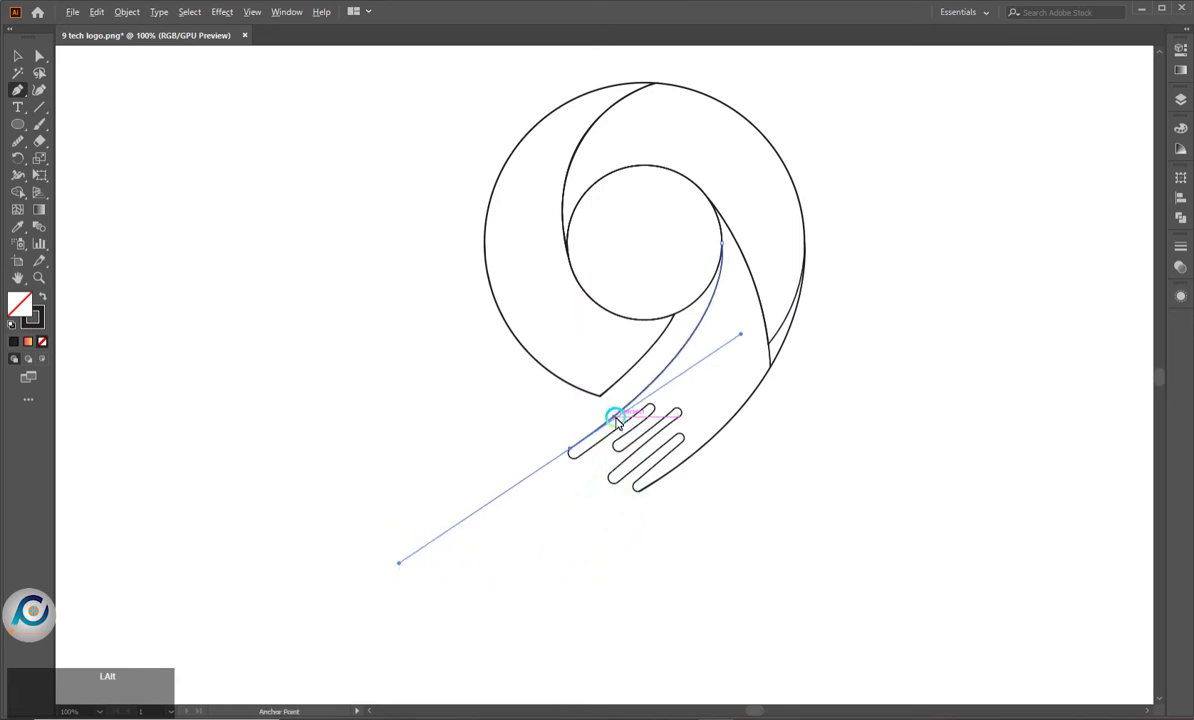
Trace the top finger's edge and start paths at the first and second fingers' tips
scroll("up", 3)
scroll("up", 3)
scroll("up", 3)
left_click(519, 559)
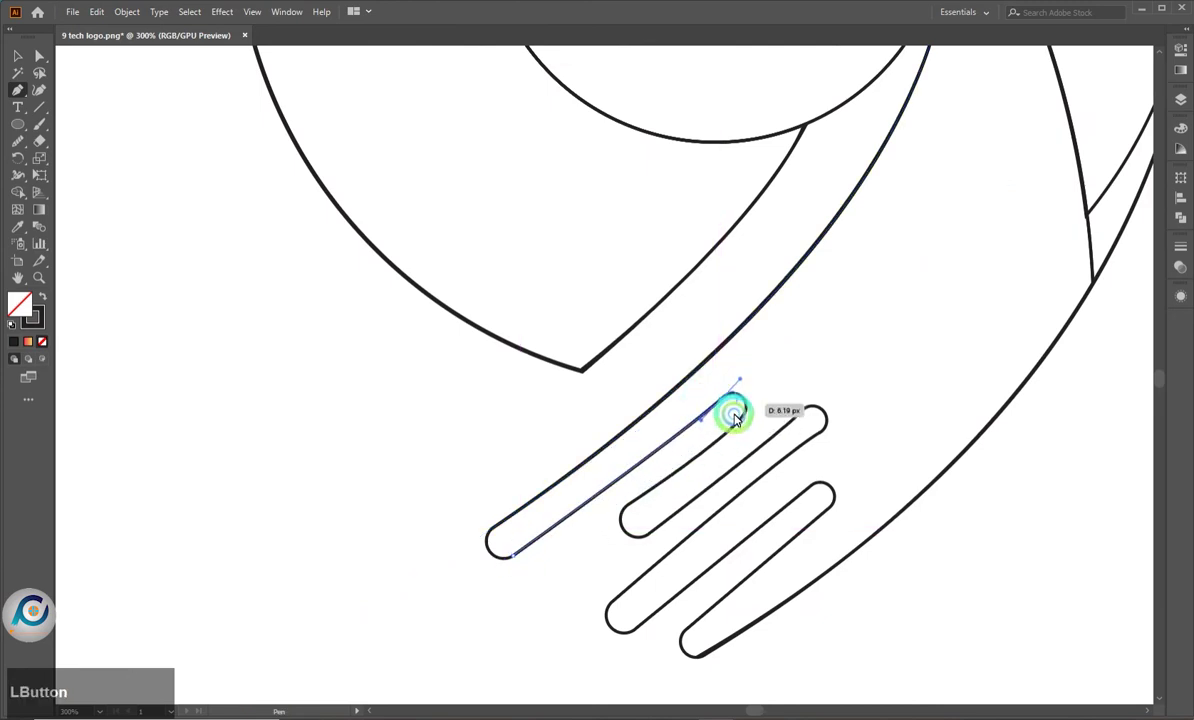
key("Escape")
left_click(631, 505)
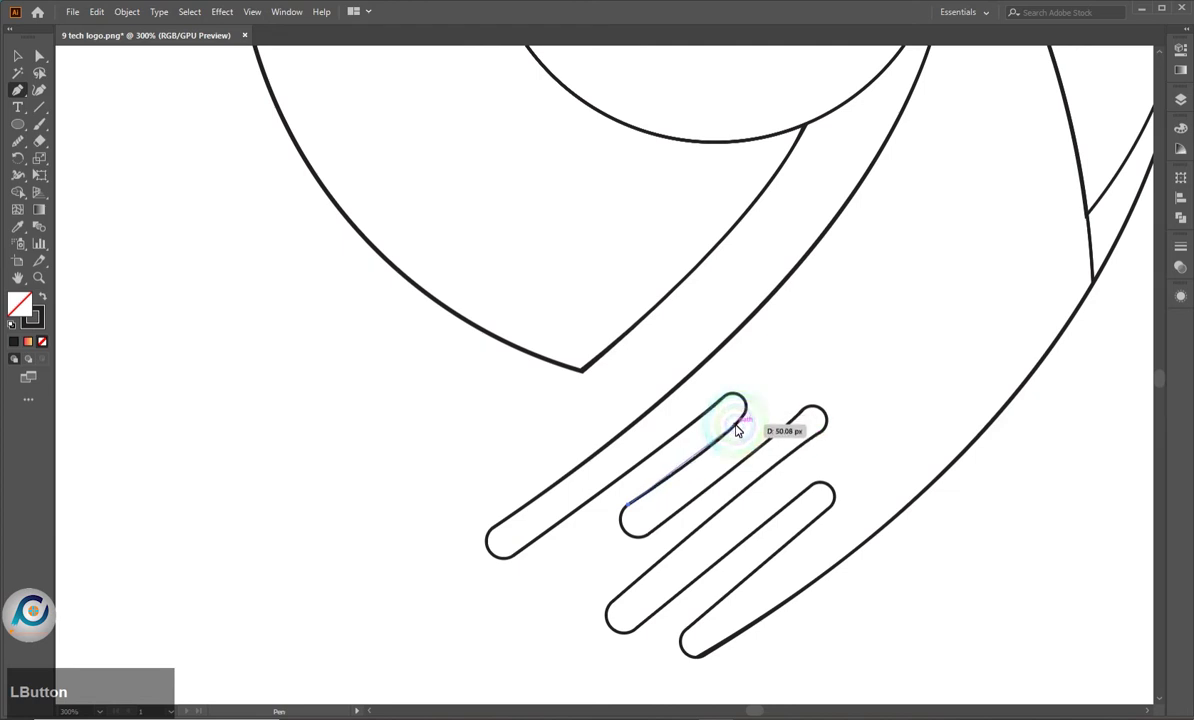
key("Escape")
left_click(655, 535)
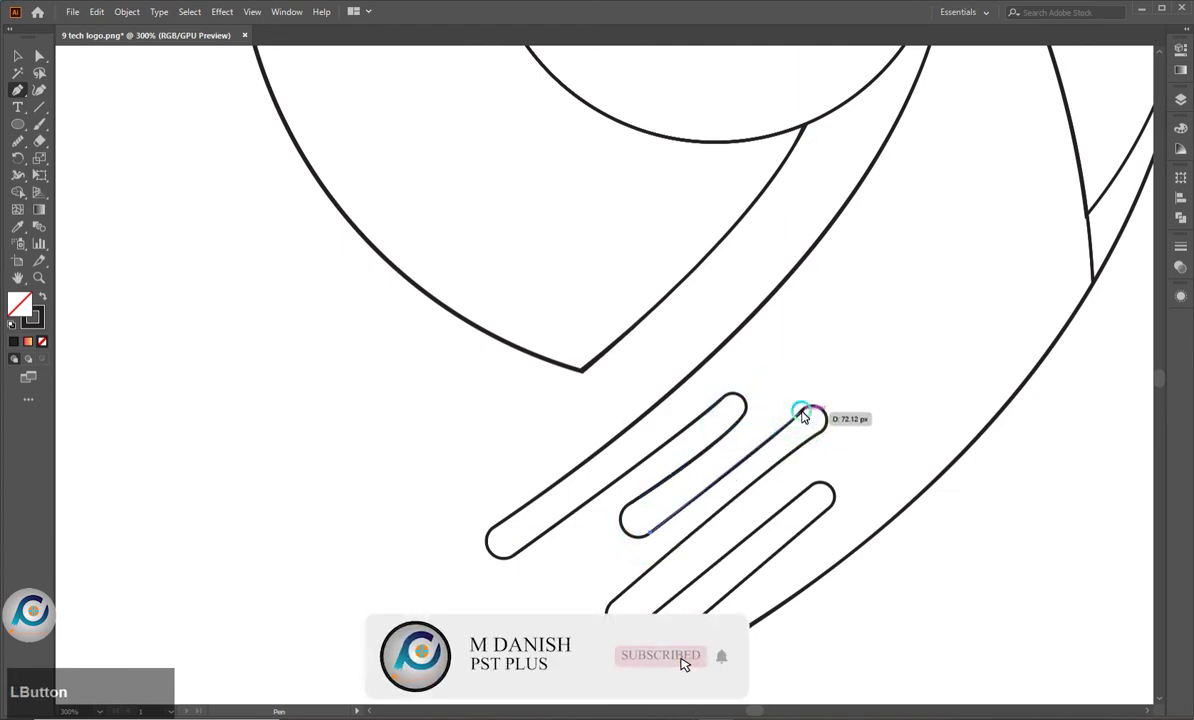
key("Escape")
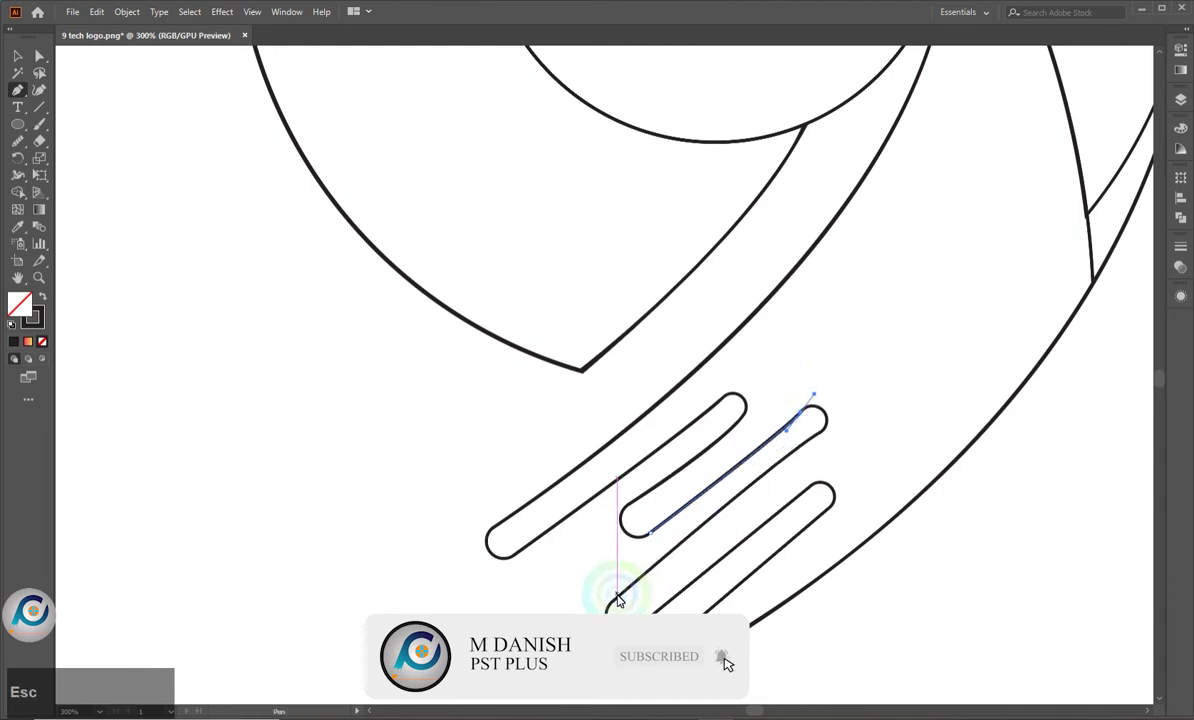
Trace the edges of the second and third finger strokes, ending each path
left_click(615, 602)
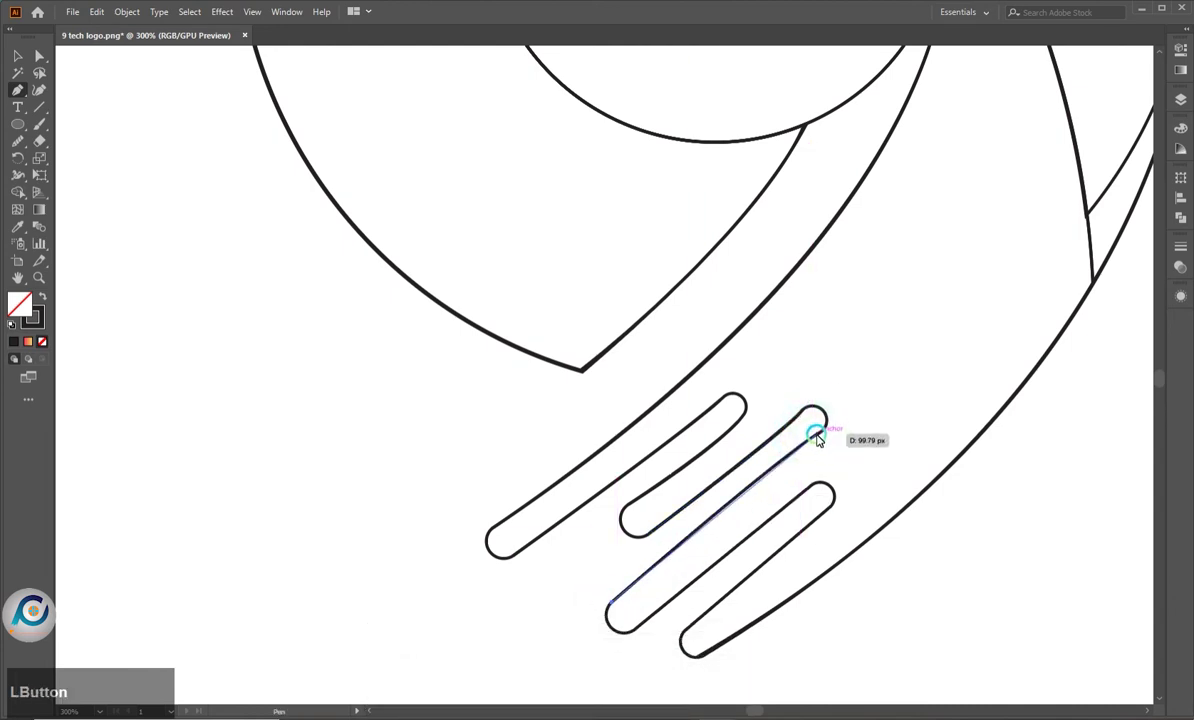
key("Escape")
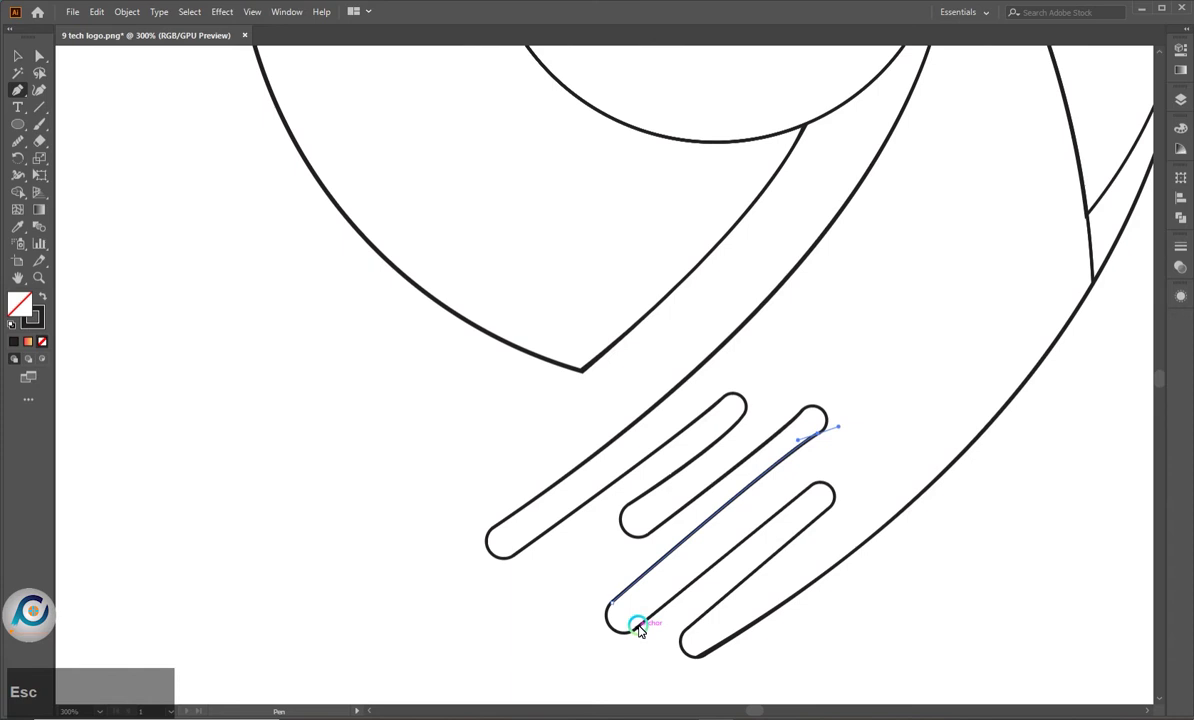
left_click(642, 632)
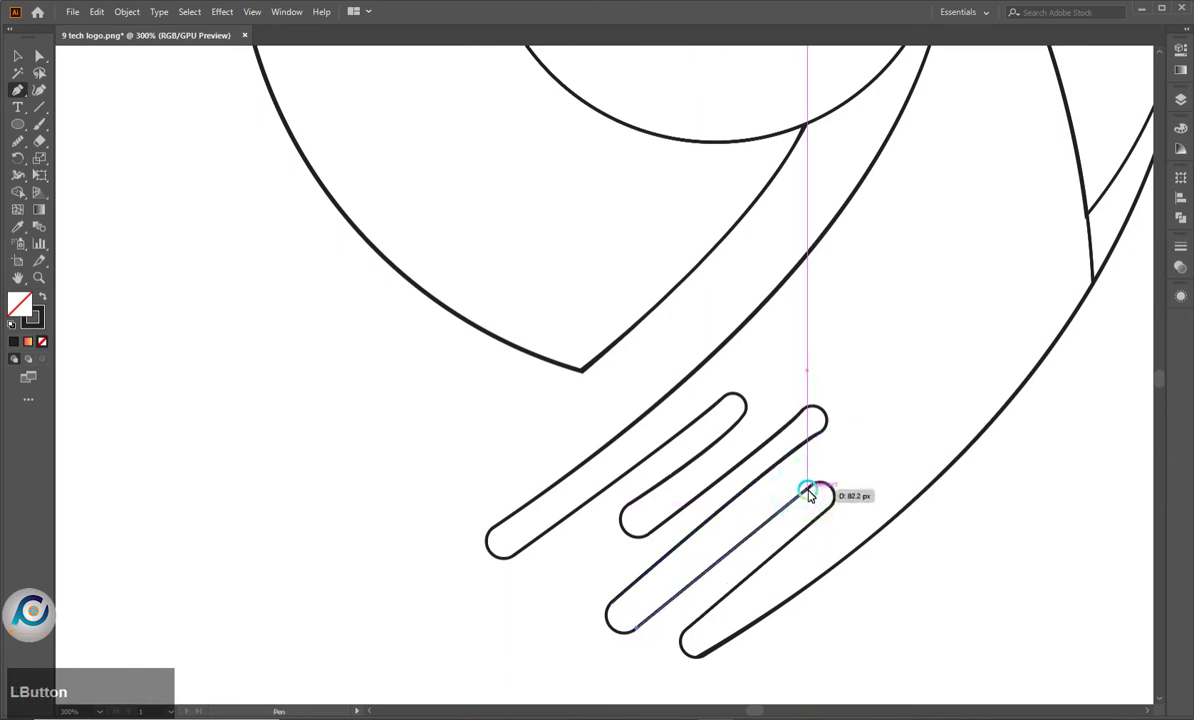
key("Escape")
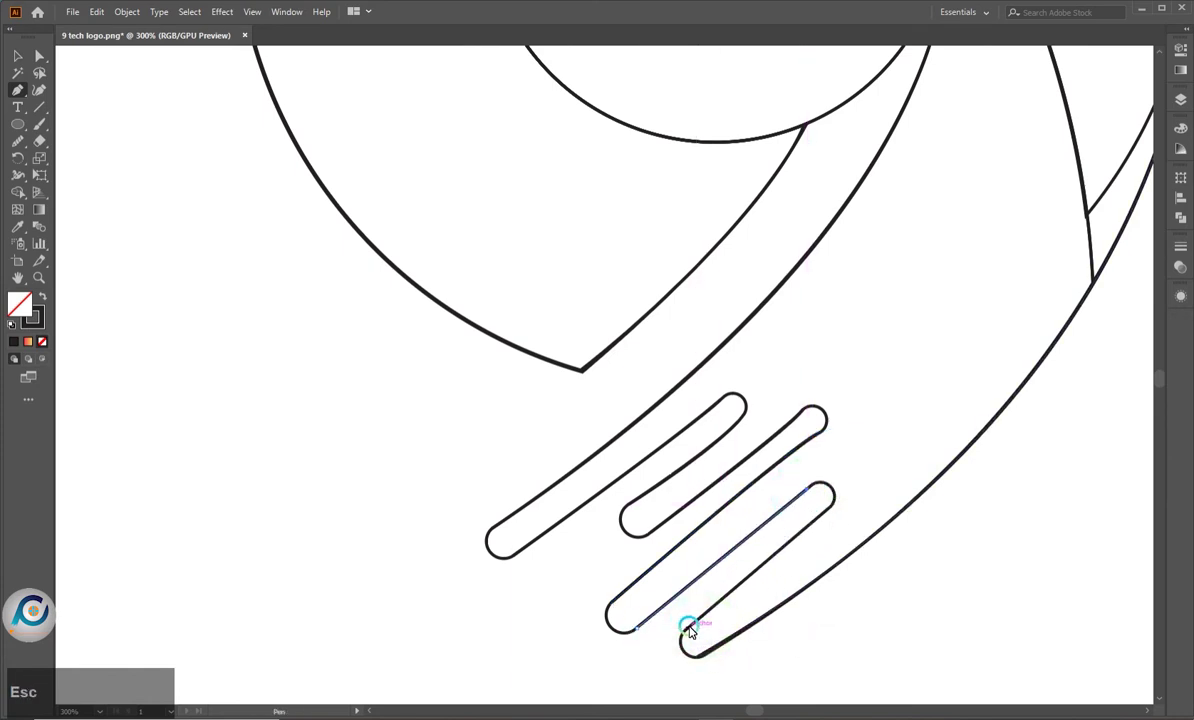
left_click(696, 629)
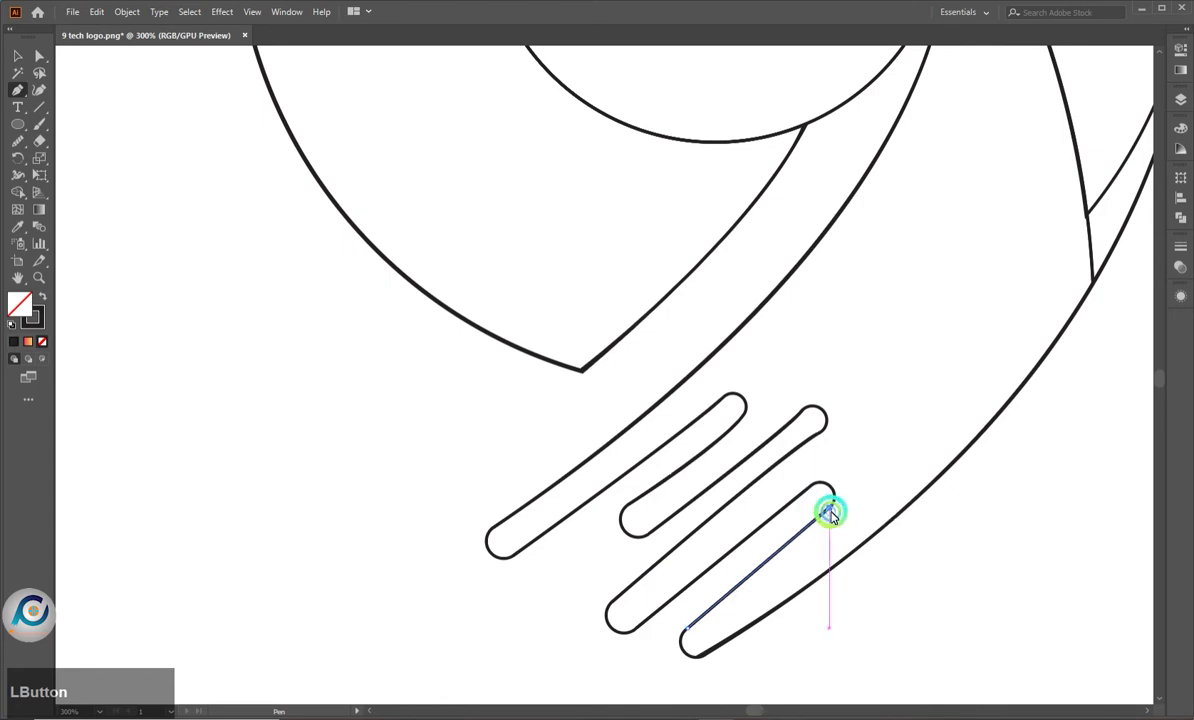
key("Escape")
Draw a small circle capping the top finger's end and select its anchor
left_click(28, 127)
scroll("down", 3)
scroll("up", 3)
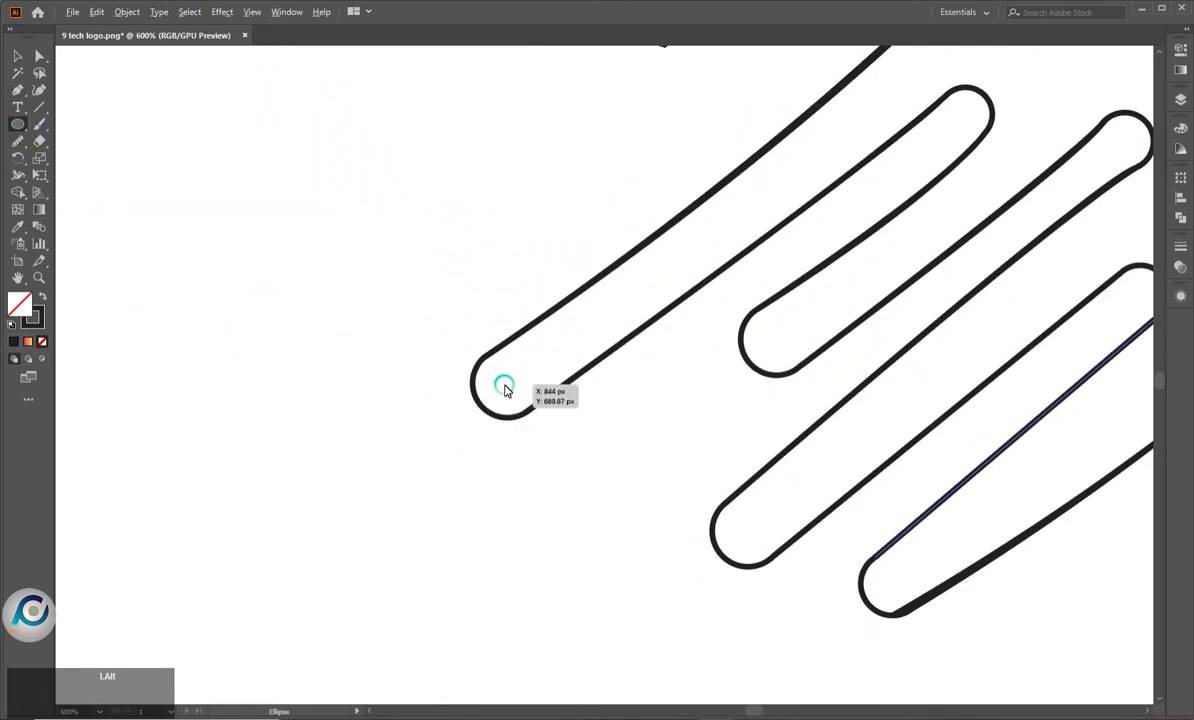
left_click(516, 392)
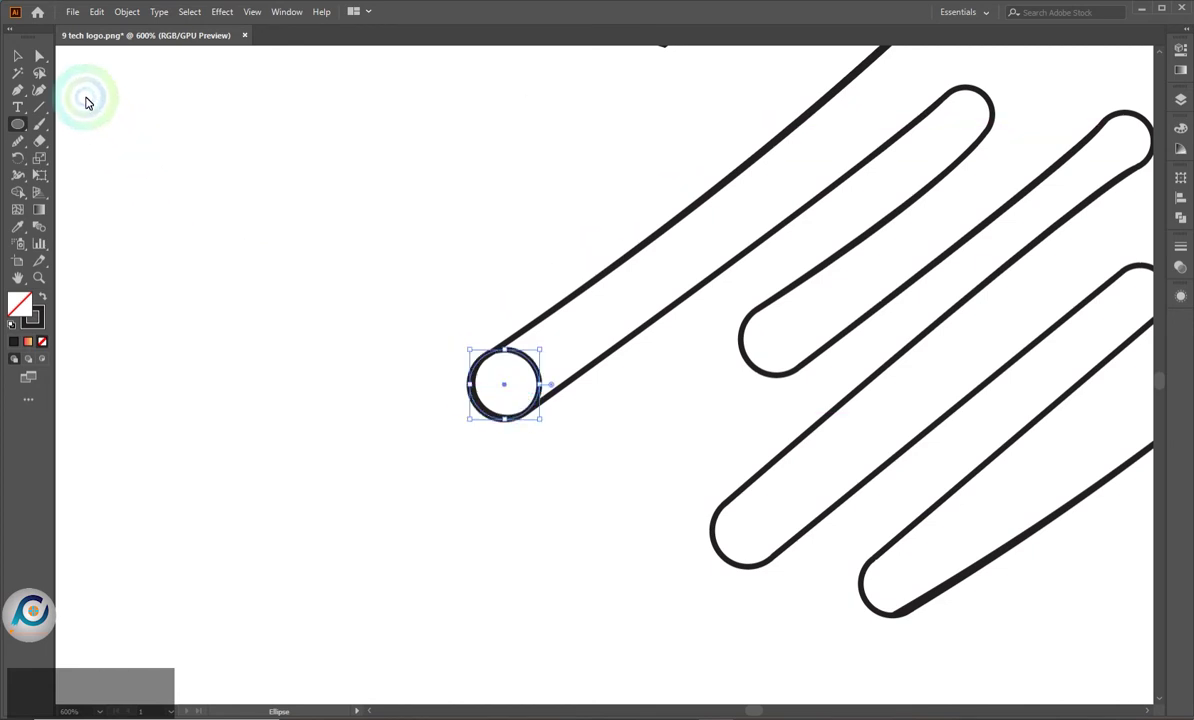
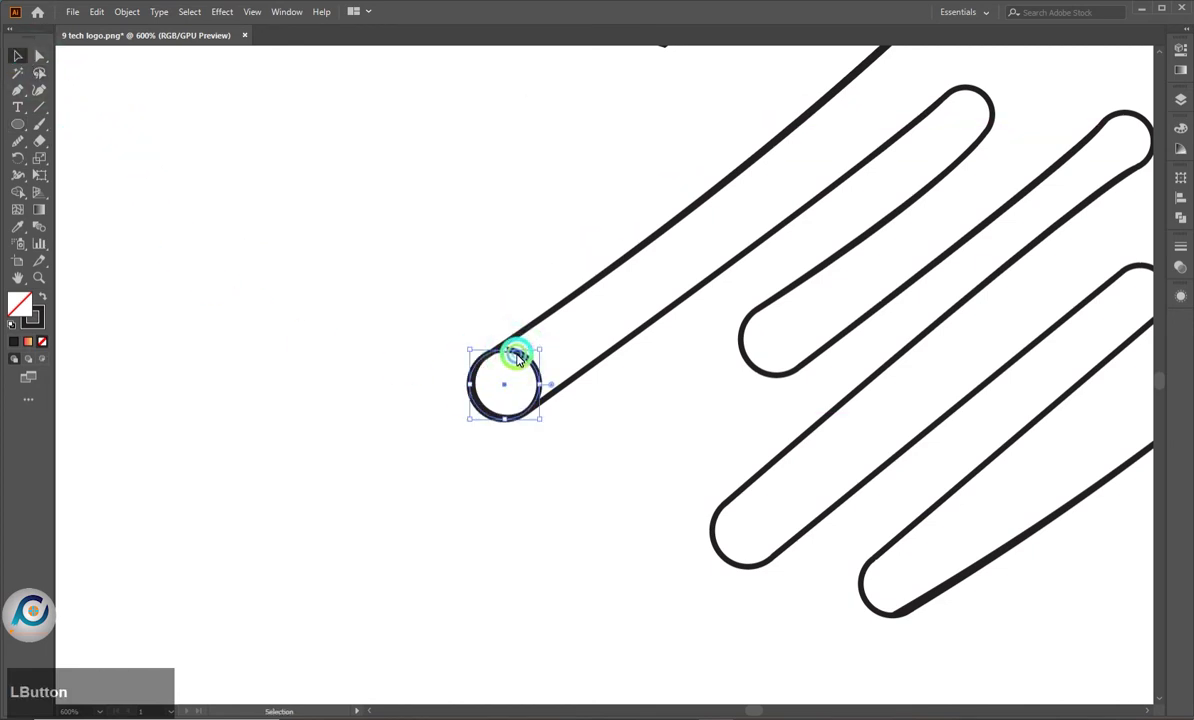
scroll("up", 3)
scroll("up", 3)
scroll("down", 3)
left_click(514, 294)
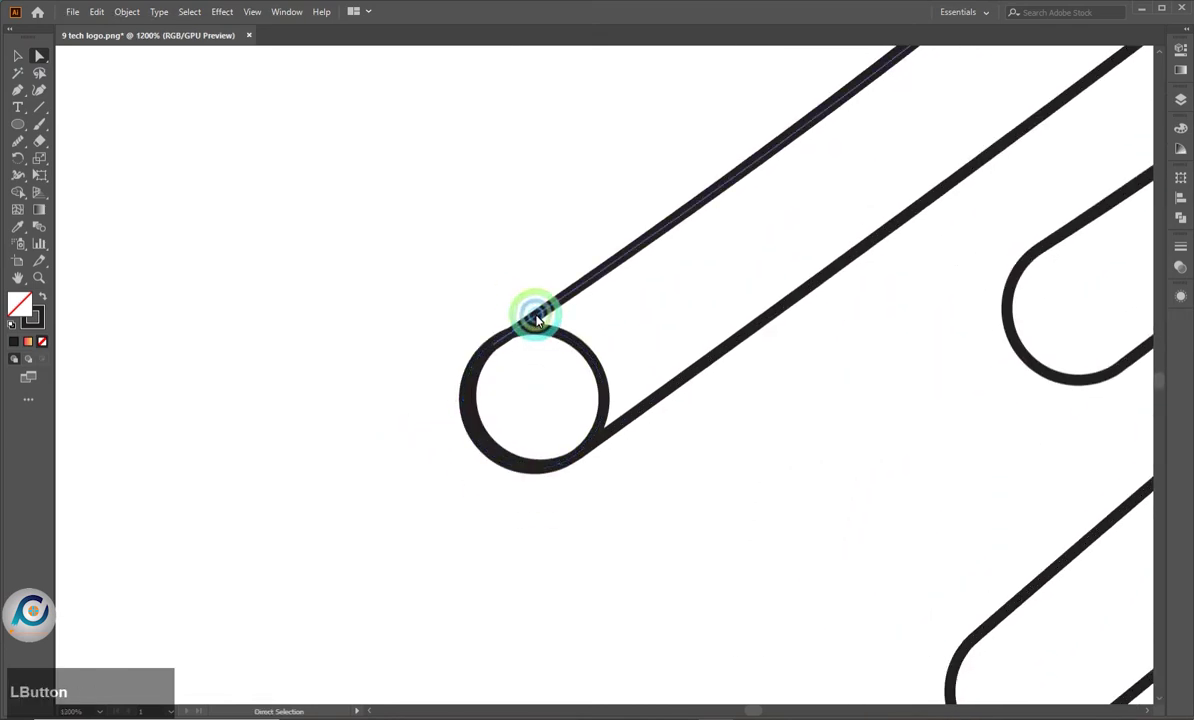
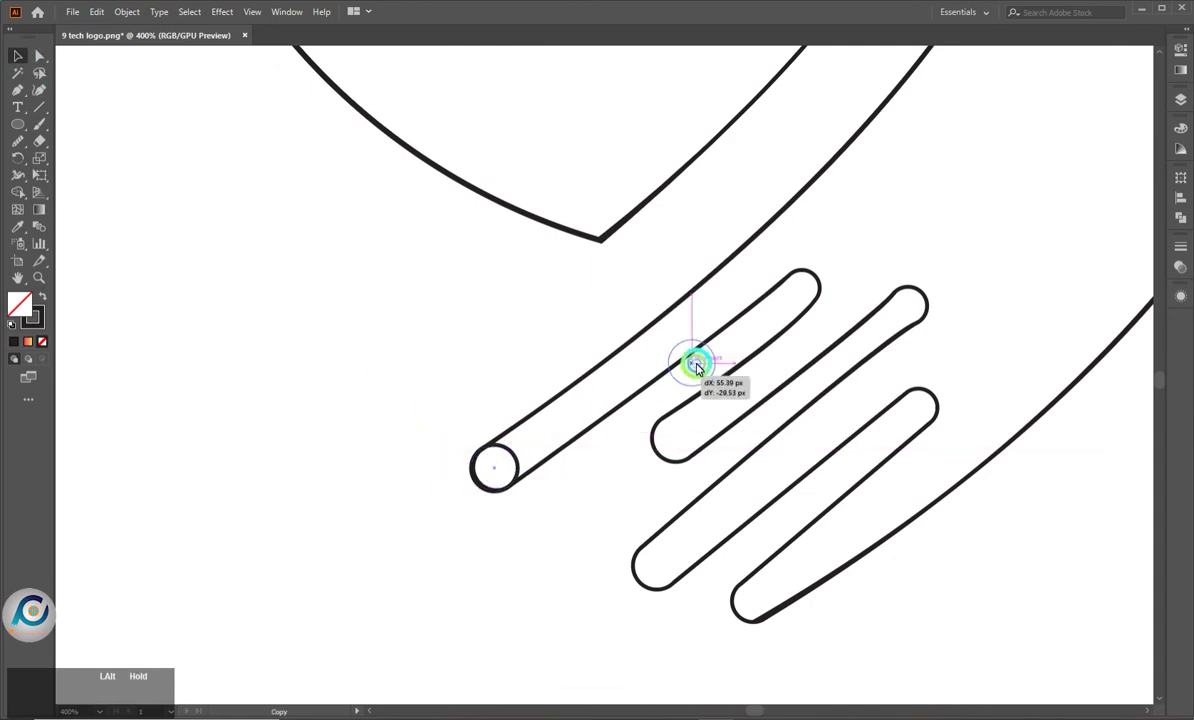
Copy the circle to the finger's other end and snap the stroke's line ends onto it
scroll("up", 3)
scroll("up", 3)
left_click(786, 253)
left_click(771, 265)
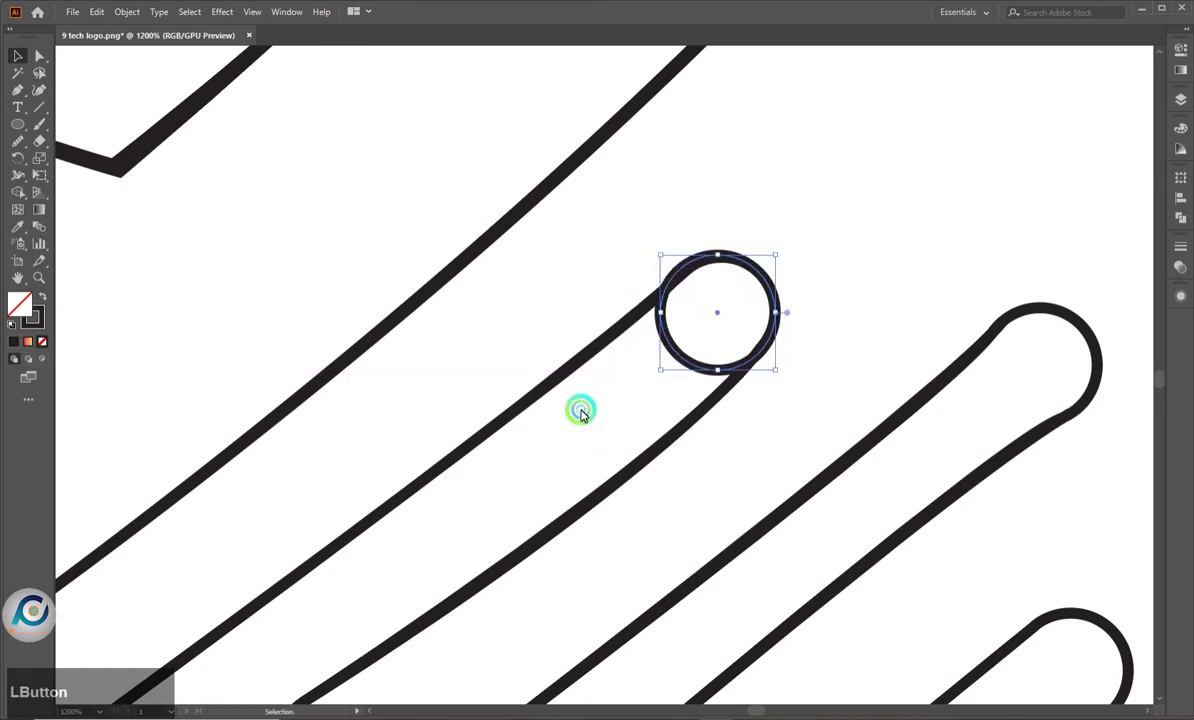
left_click(659, 301)
left_click(679, 276)
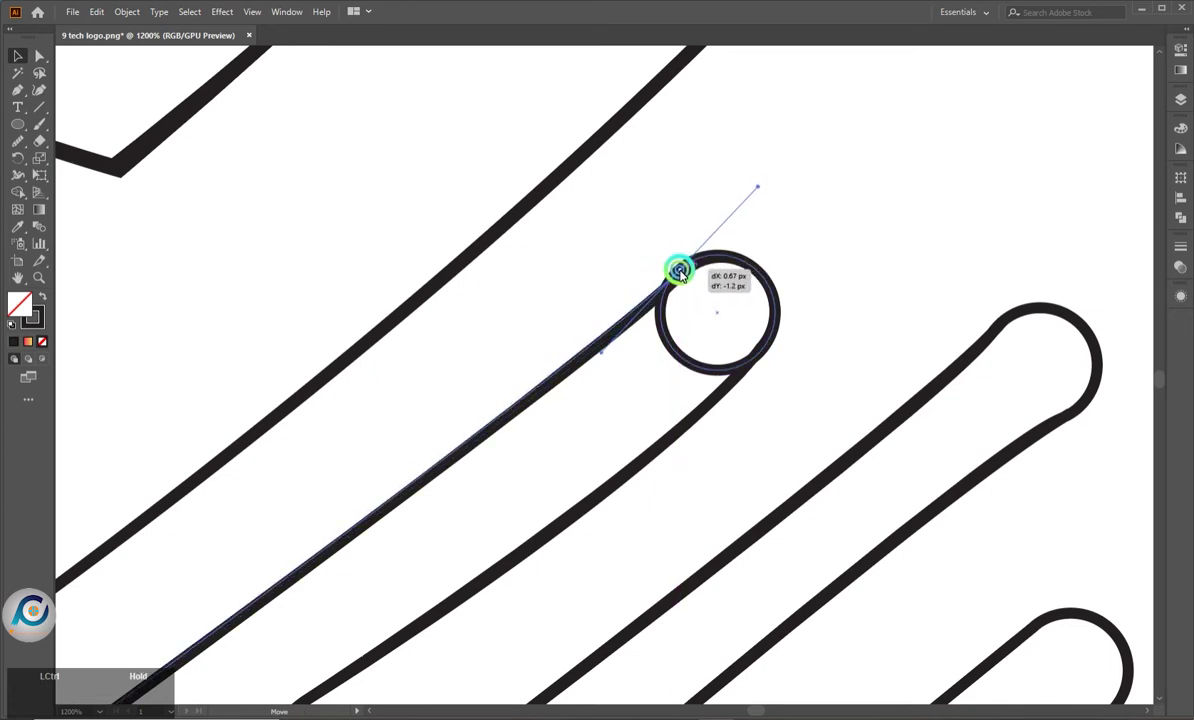
left_click(749, 368)
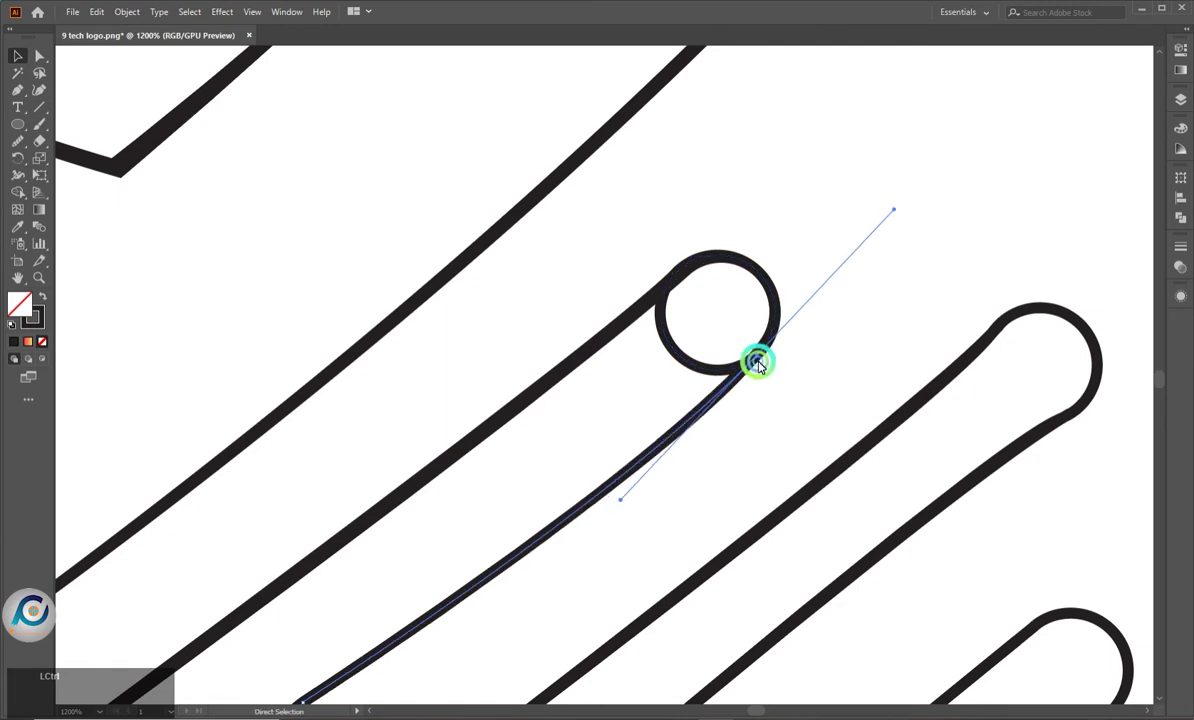
scroll("down", 3)
Copy the circle to the second finger's end and move both line ends onto it
left_click(344, 542)
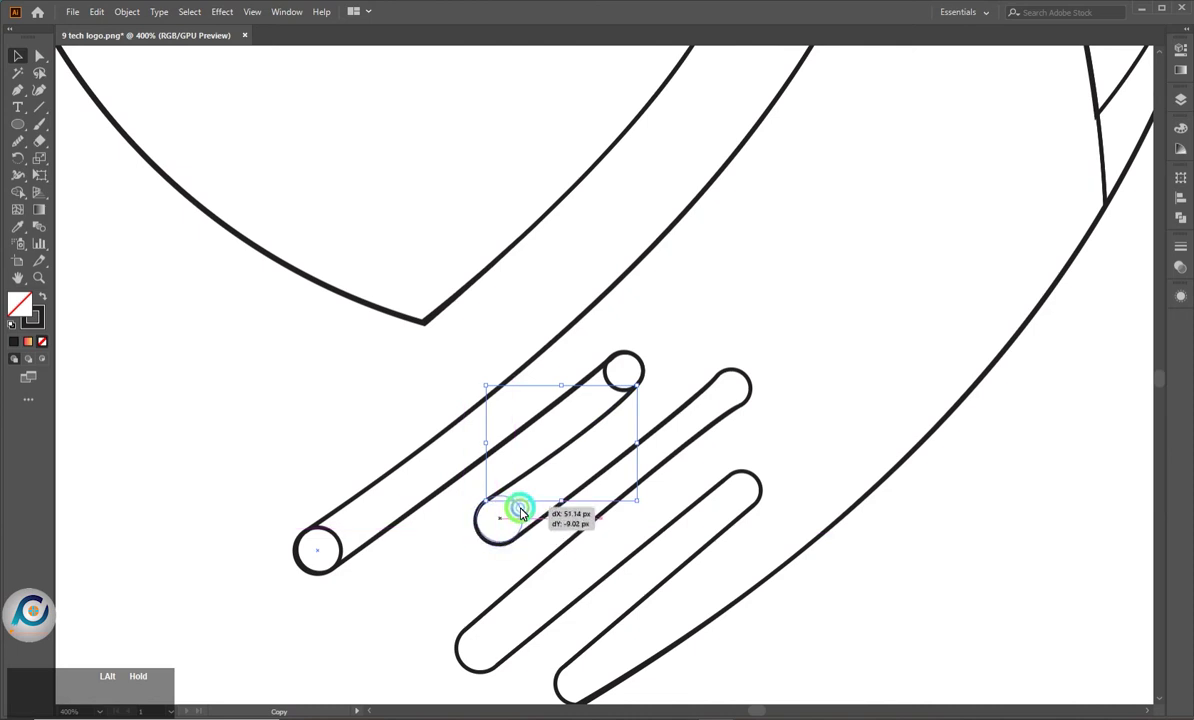
left_click(464, 548)
scroll("up", 3)
scroll("up", 3)
left_click(525, 529)
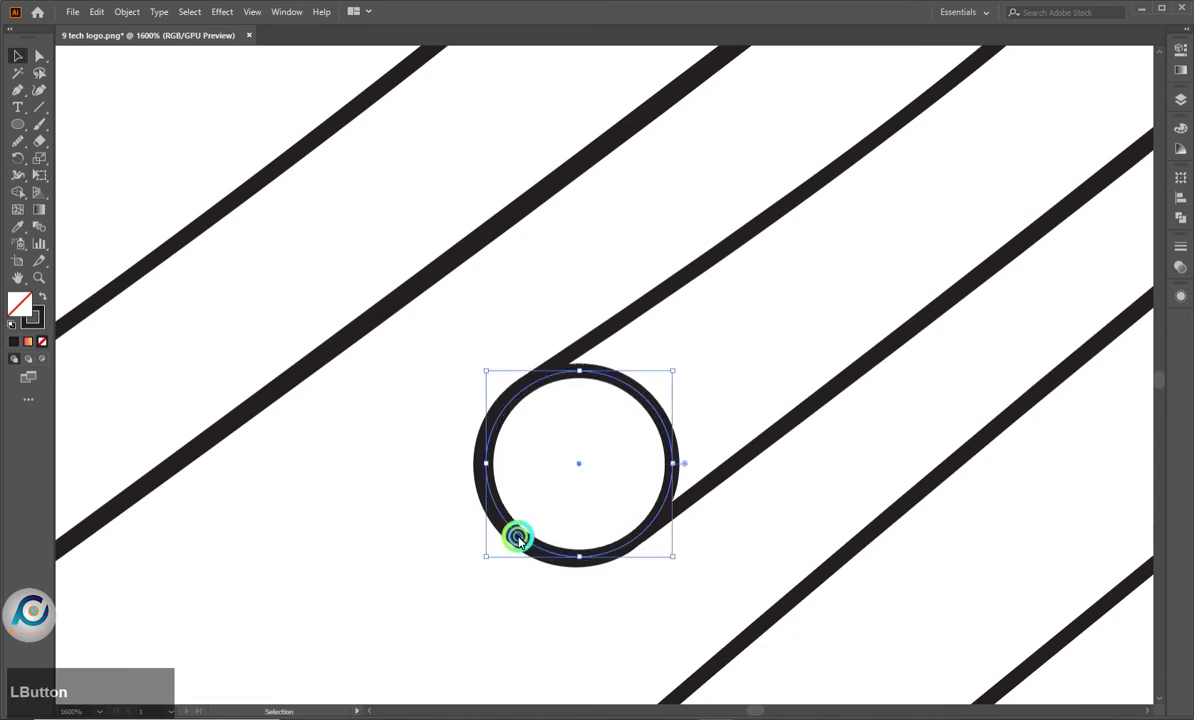
left_click(596, 343)
left_click(528, 391)
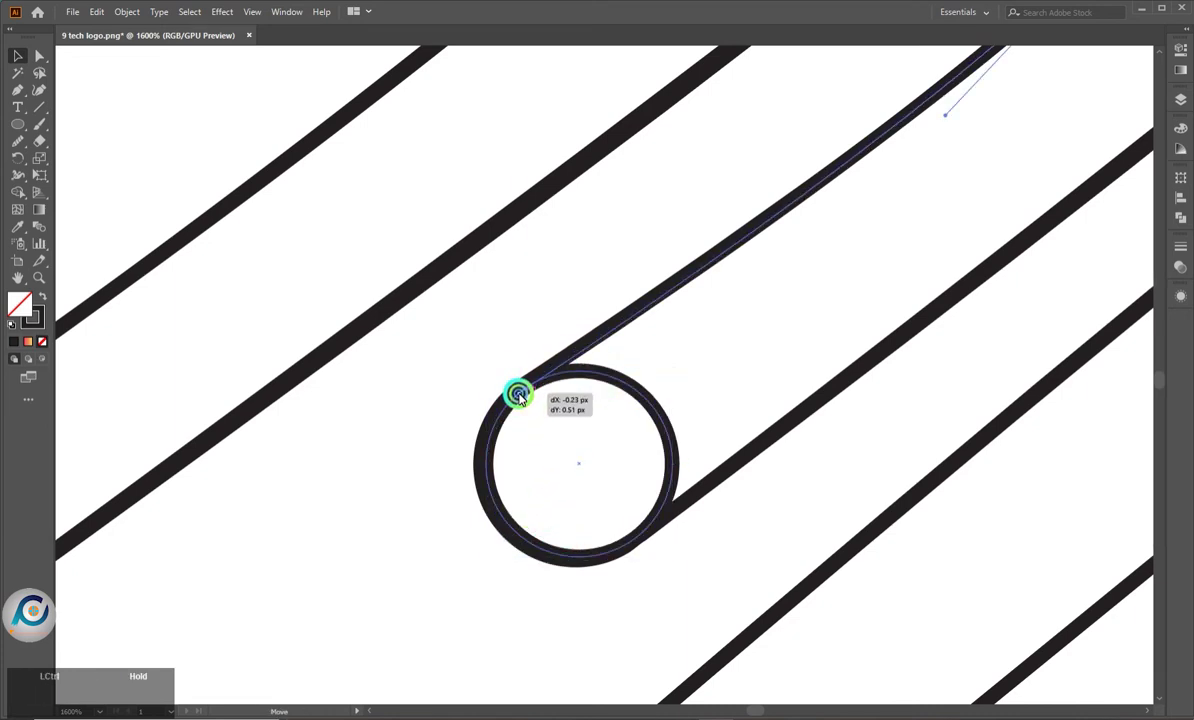
left_click(686, 512)
left_click(643, 540)
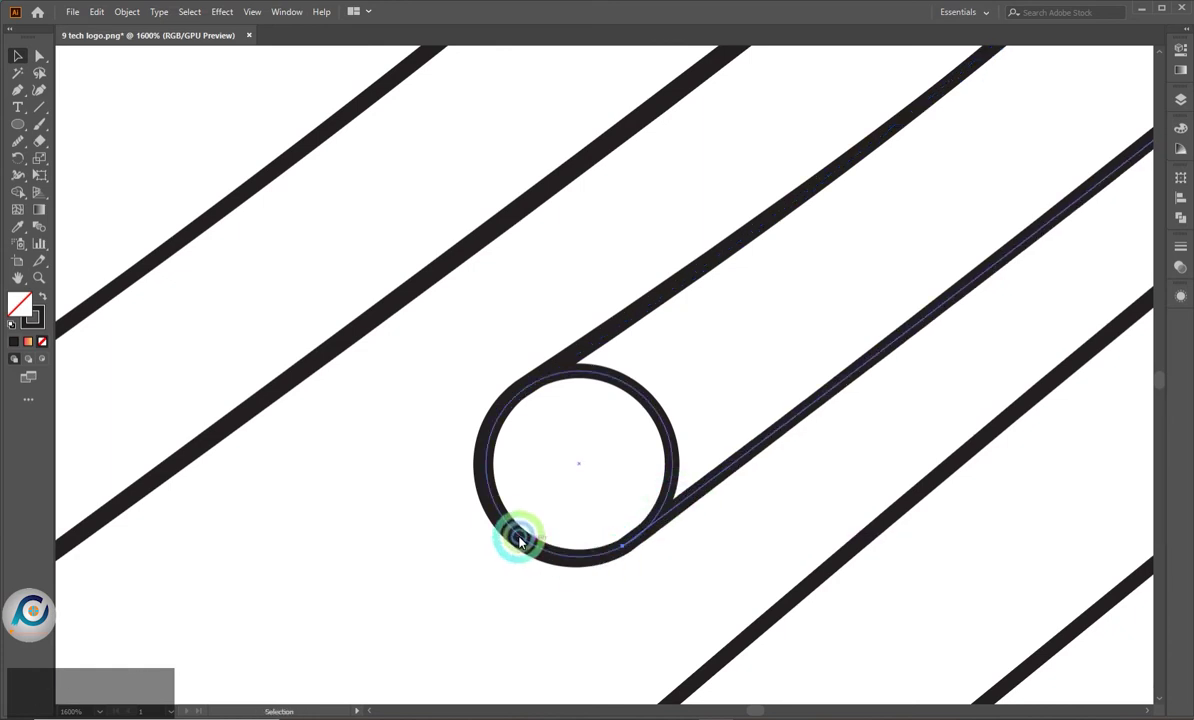
Copy the circle to the third finger's upper end and select it
scroll("down", 3)
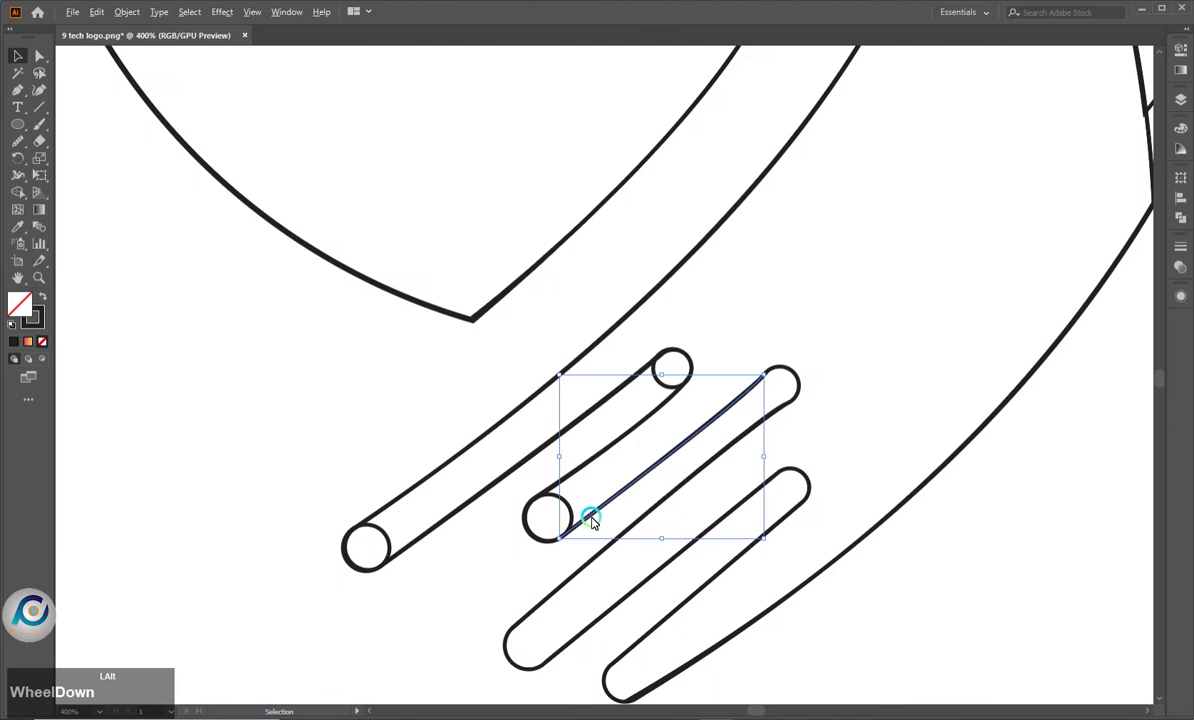
left_click(523, 541)
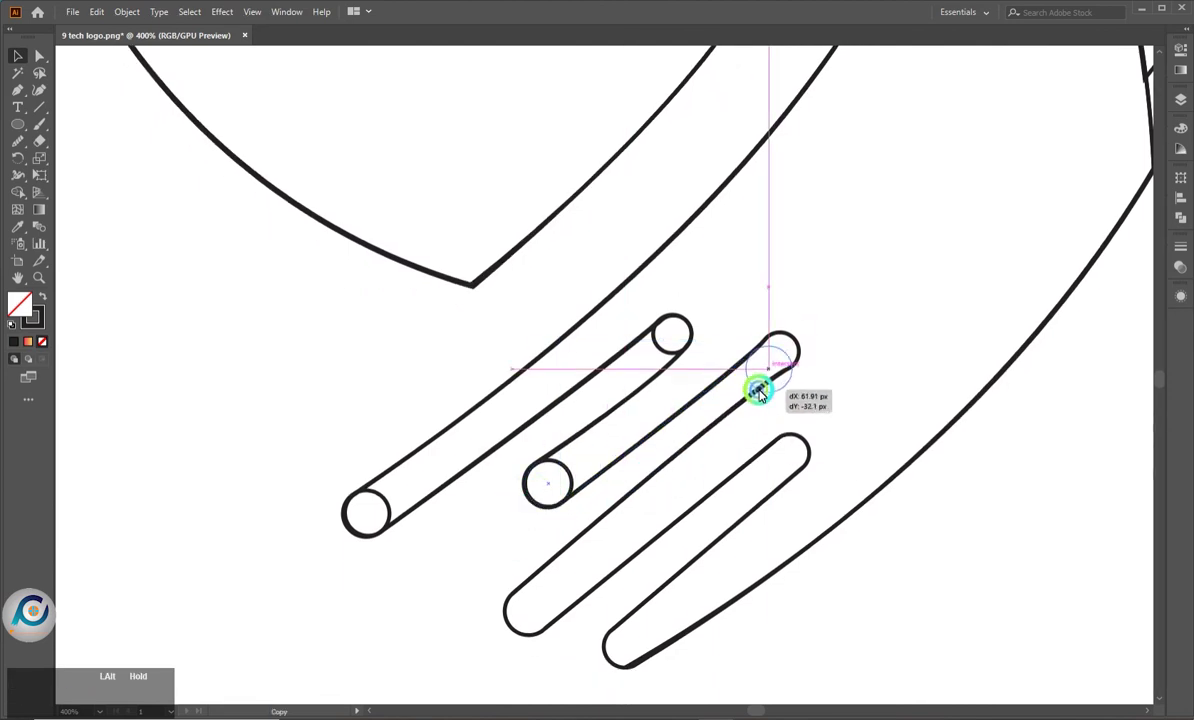
scroll("up", 3)
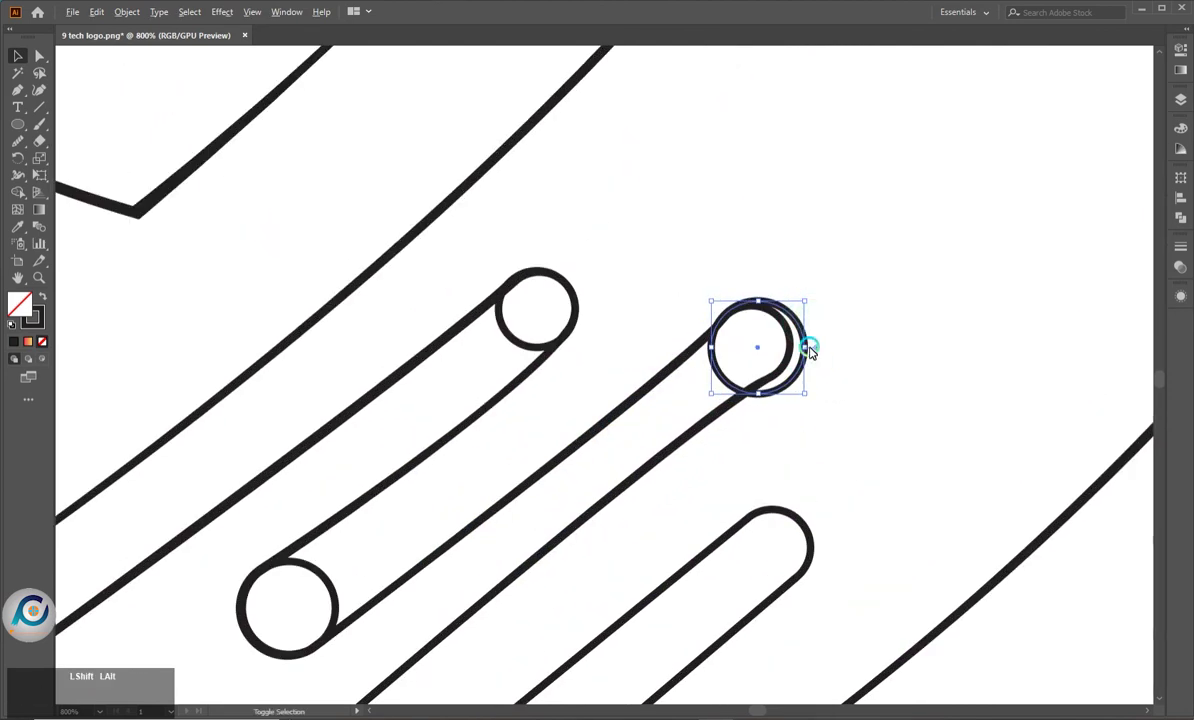
left_click(811, 350)
scroll("up", 3)
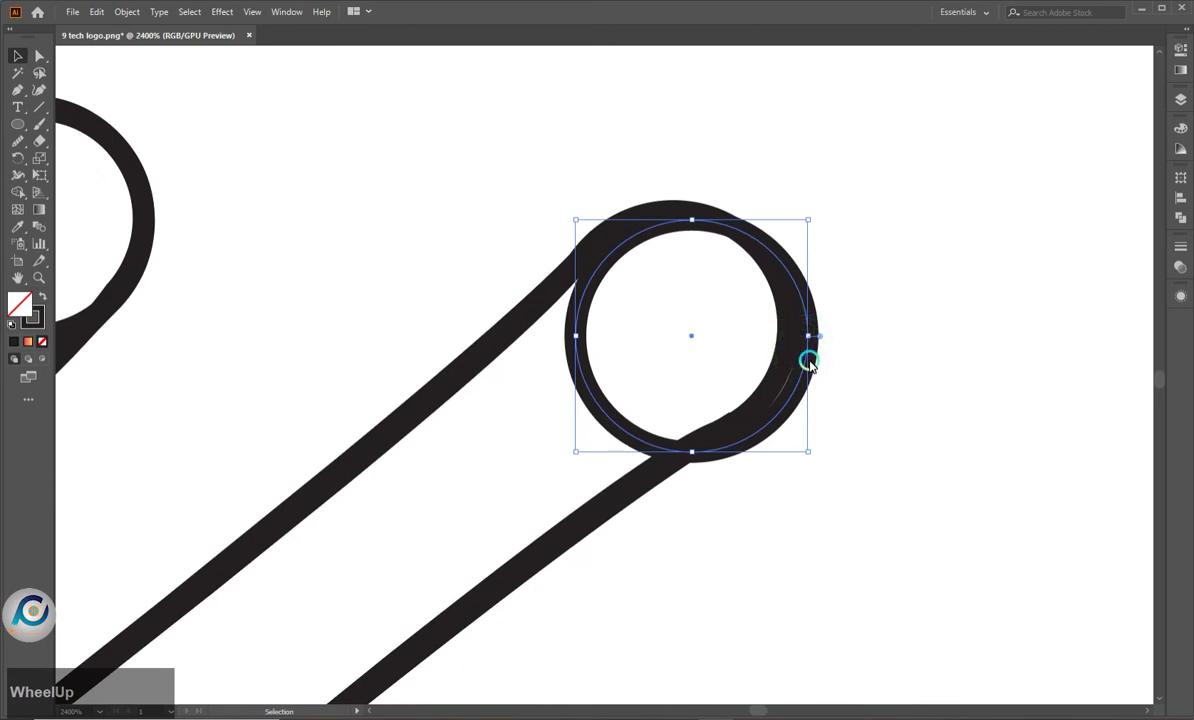
left_click(807, 363)
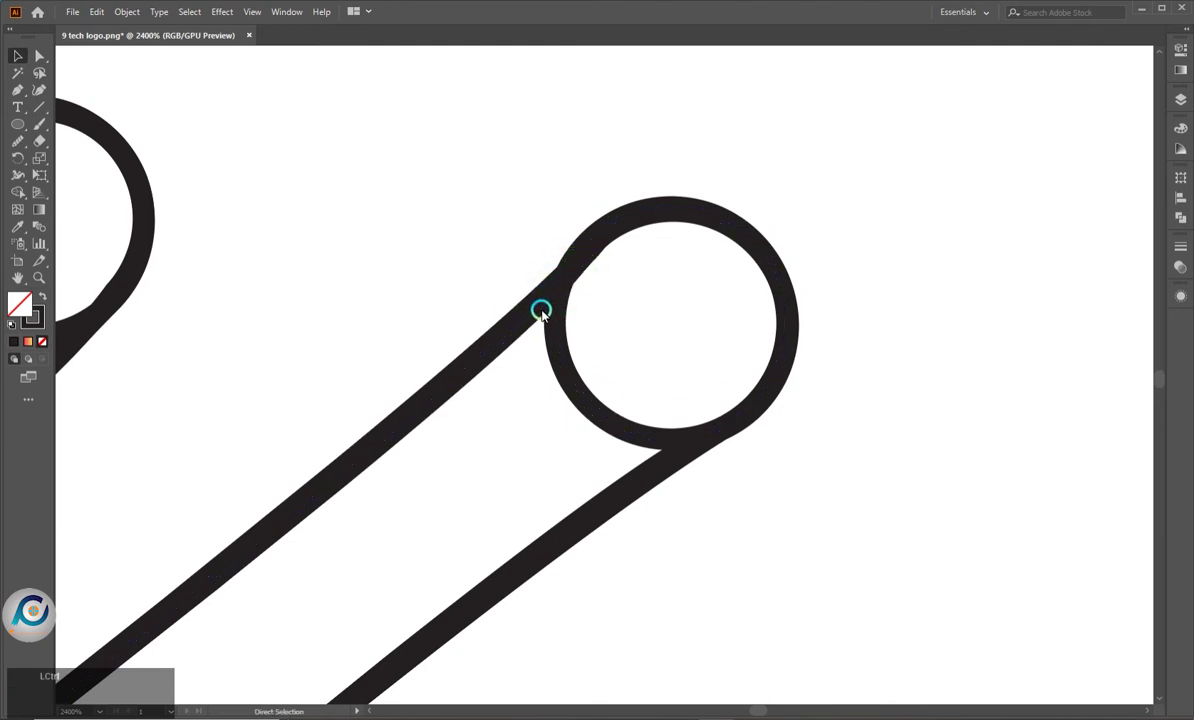
Align the third finger's upper and lower line ends tangent to the new circle
left_click(540, 310)
left_click(584, 263)
left_click(591, 246)
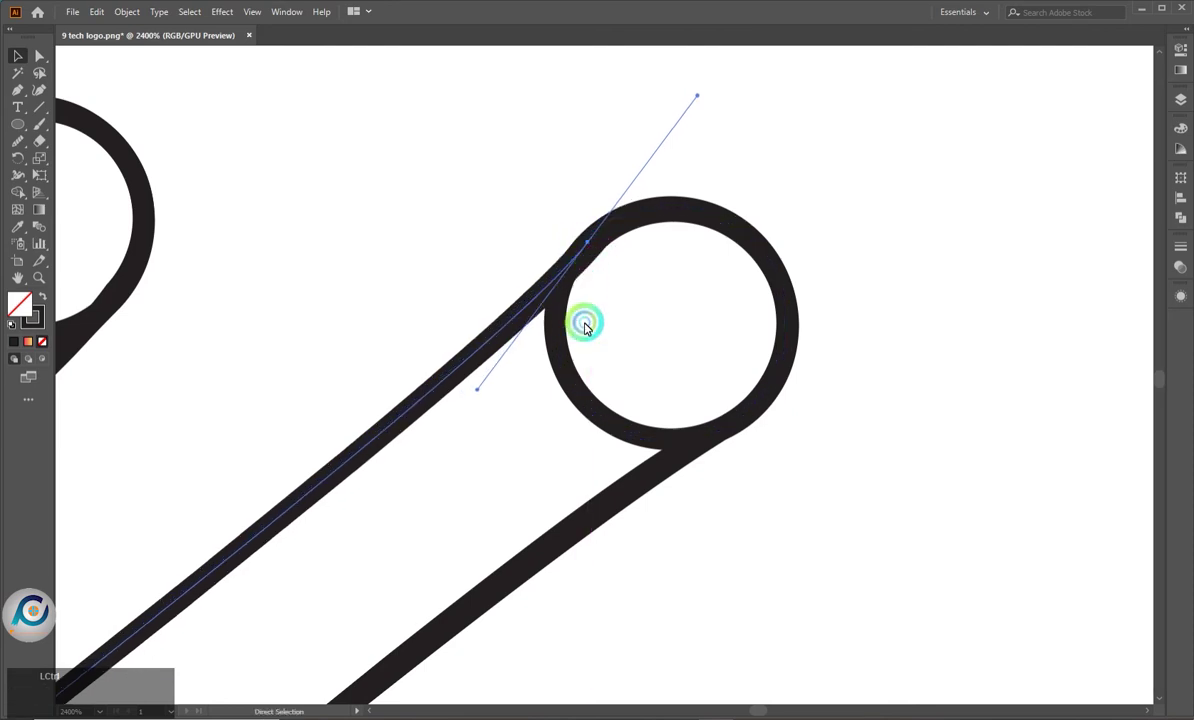
left_click(663, 474)
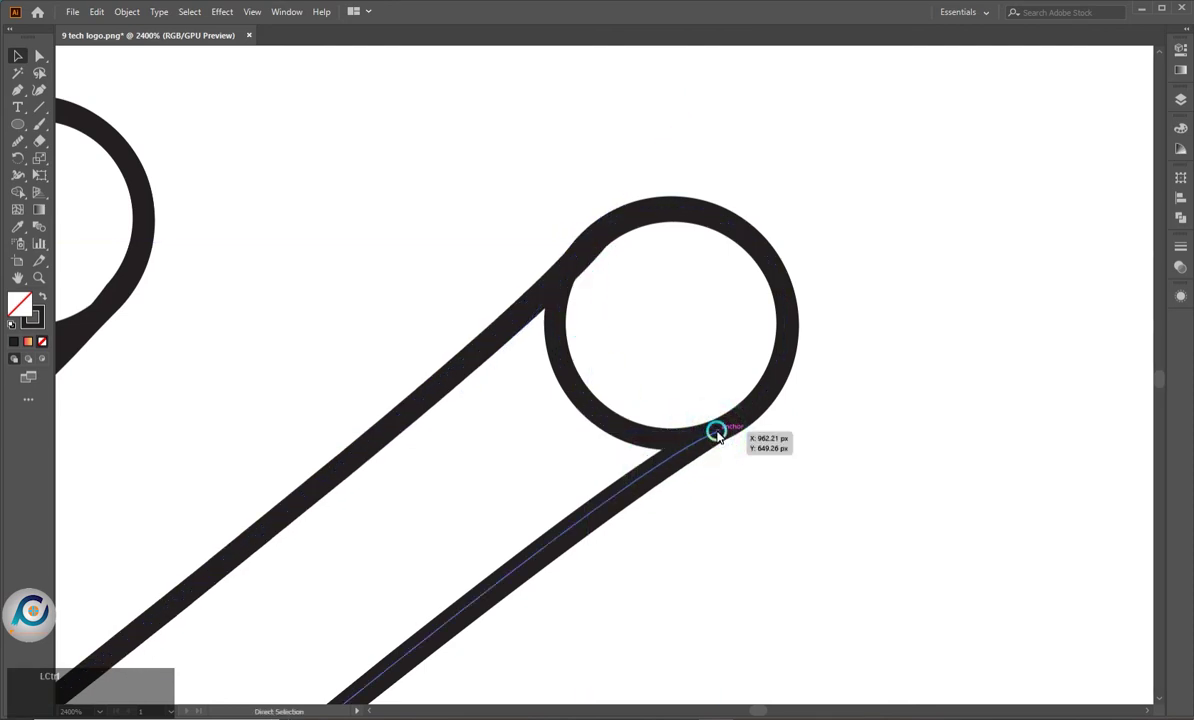
left_click(721, 432)
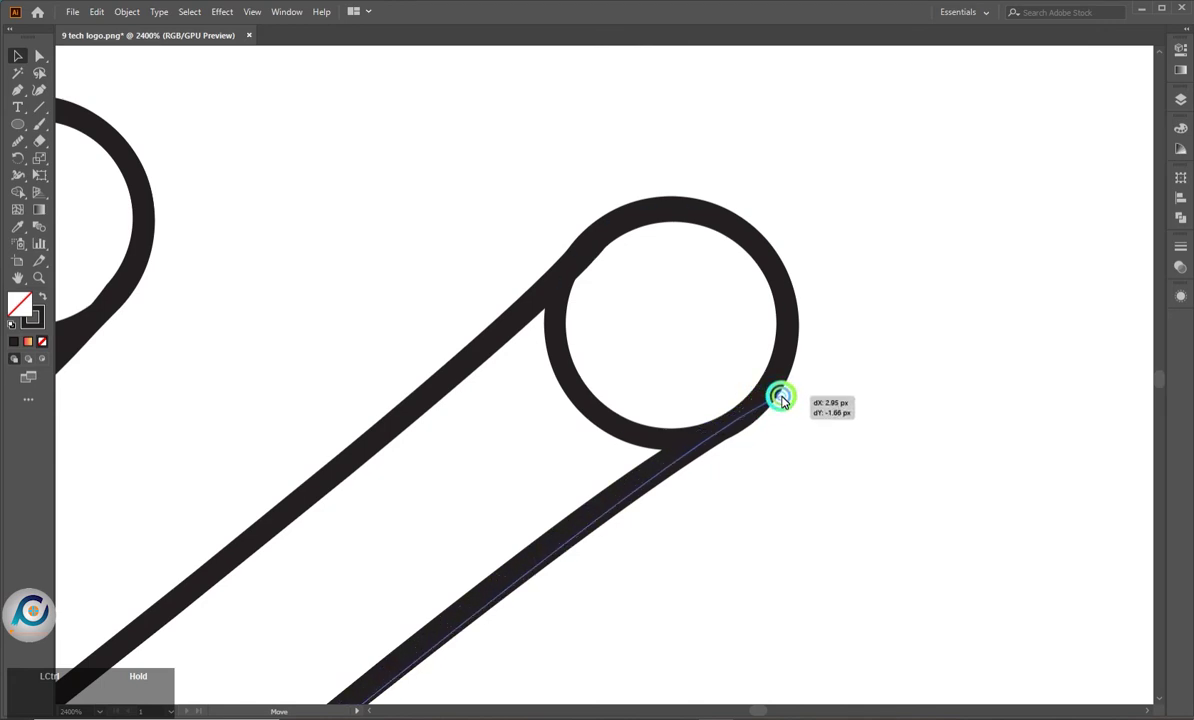
left_click(620, 465)
scroll("down", 3)
scroll("down", 3)
scroll("down", 3)
scroll("down", 3)
scroll("down", 3)
scroll("up", 3)
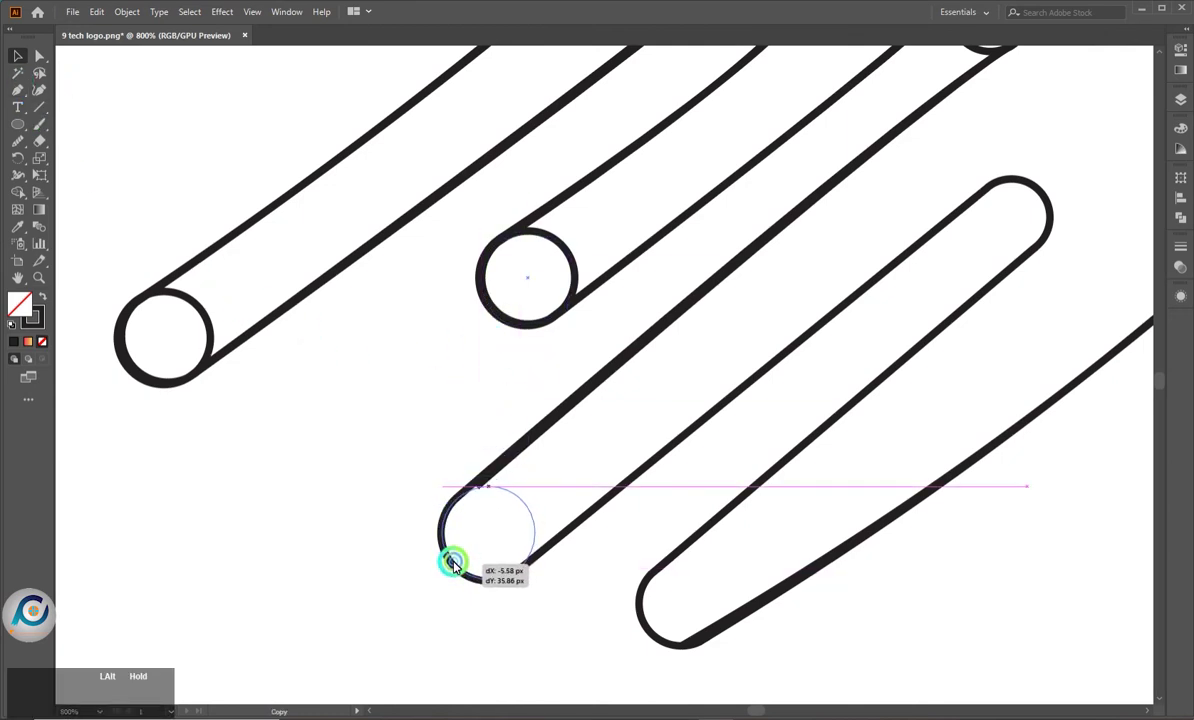
Cap the third finger's lower end with a circle copy and snap both edge lines onto it
left_click(430, 595)
scroll("up", 3)
left_click(505, 406)
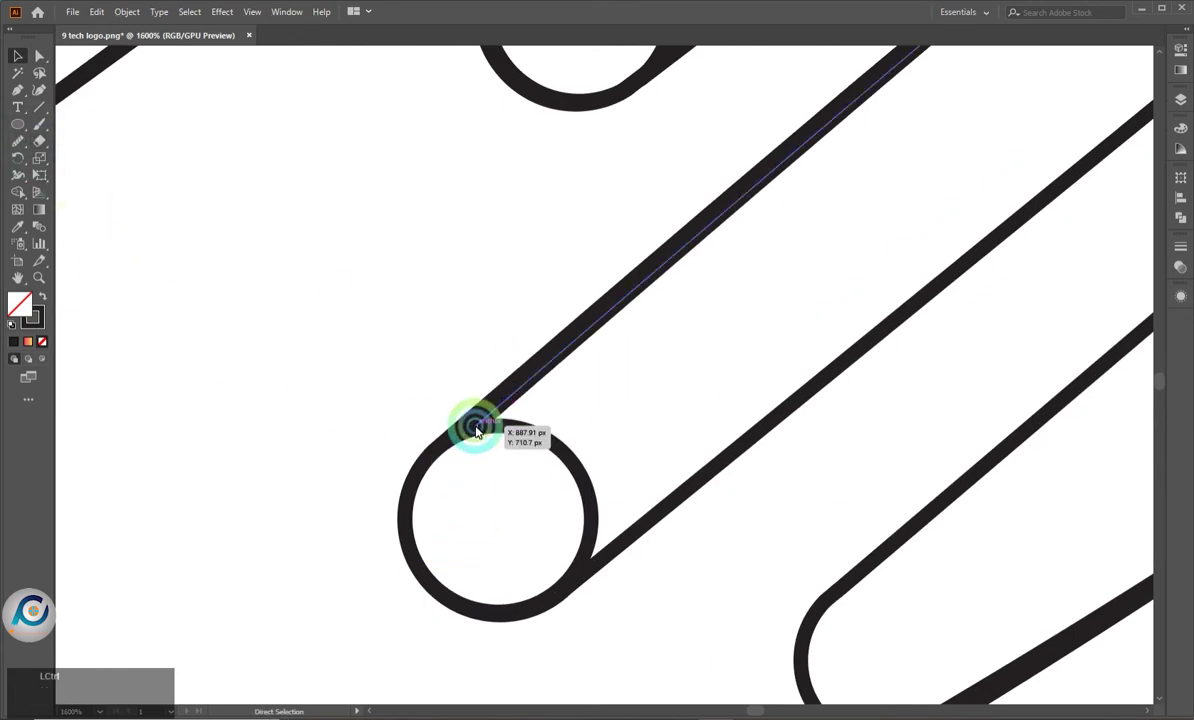
double_click(481, 429)
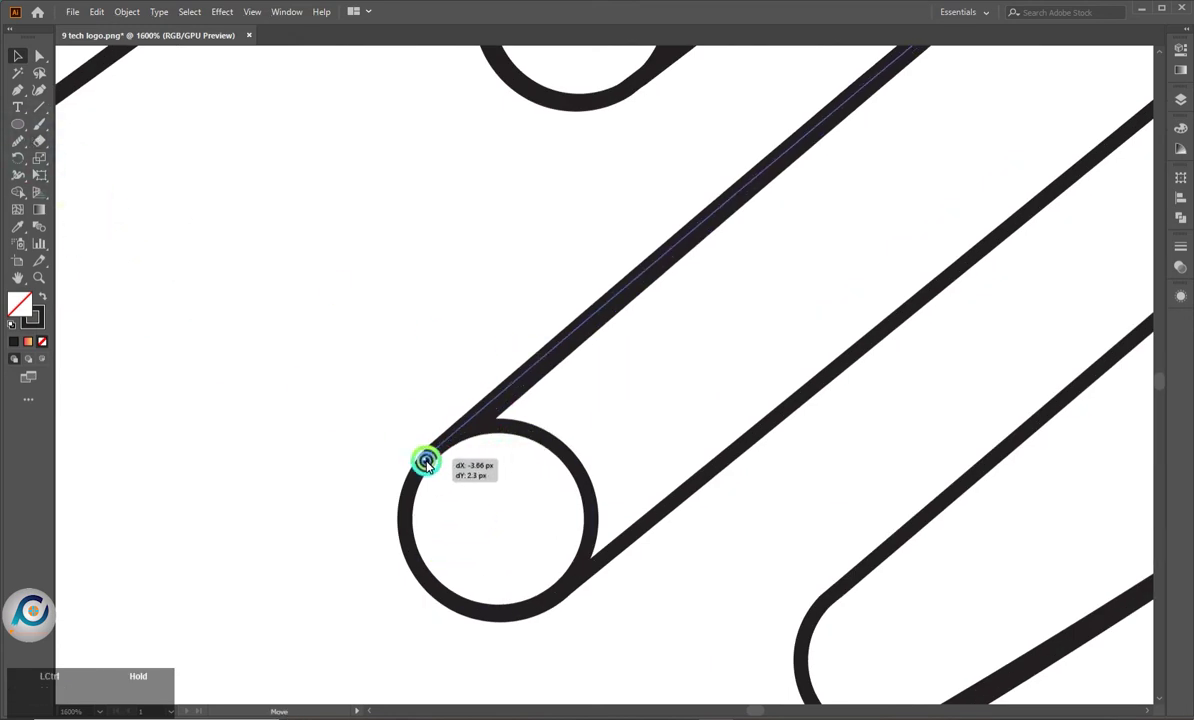
left_click(432, 464)
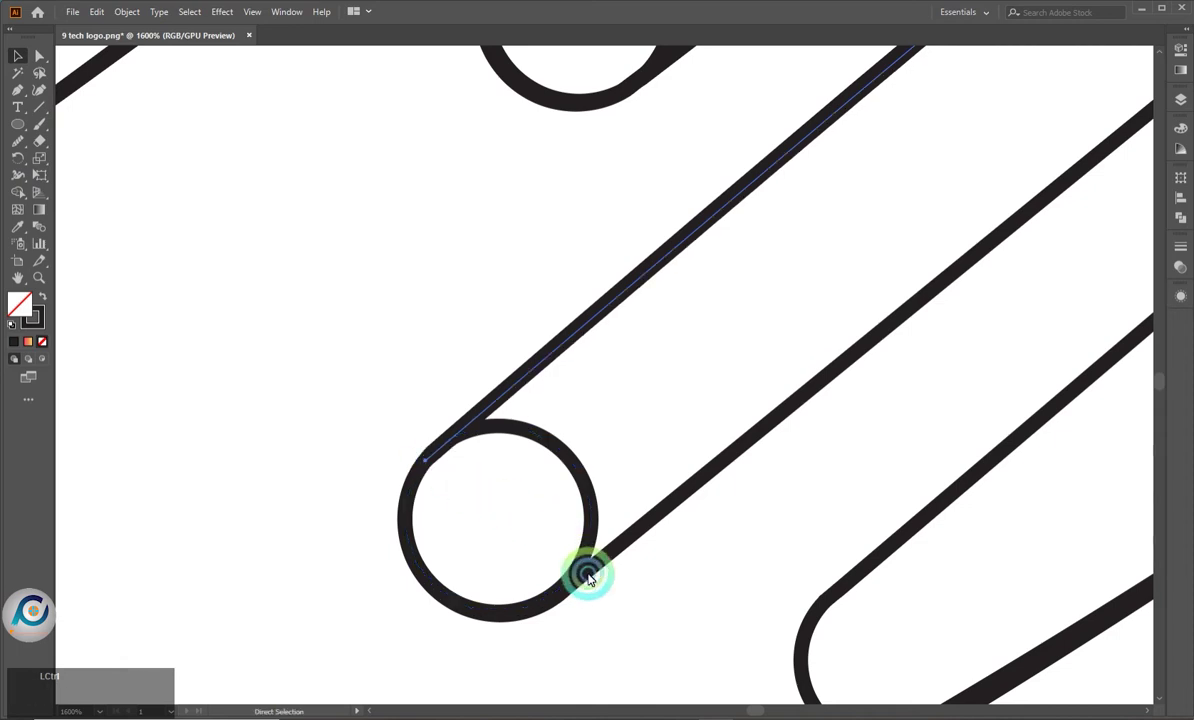
left_click(594, 568)
left_click(570, 591)
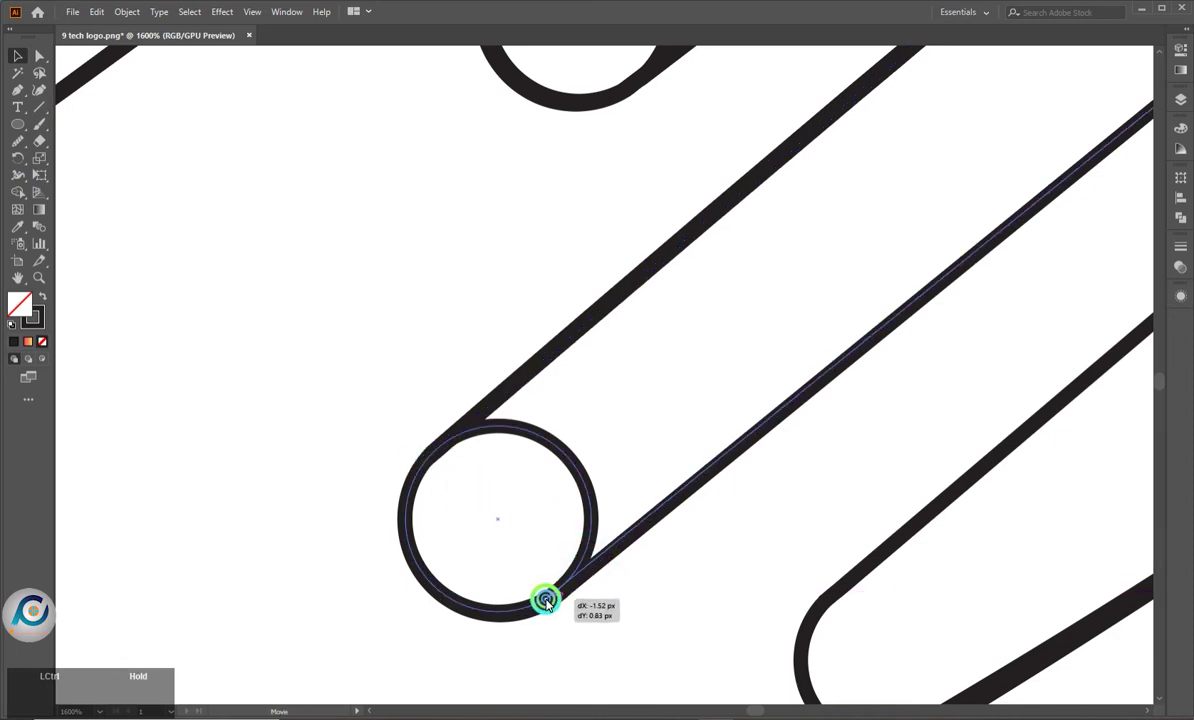
scroll("down", 3)
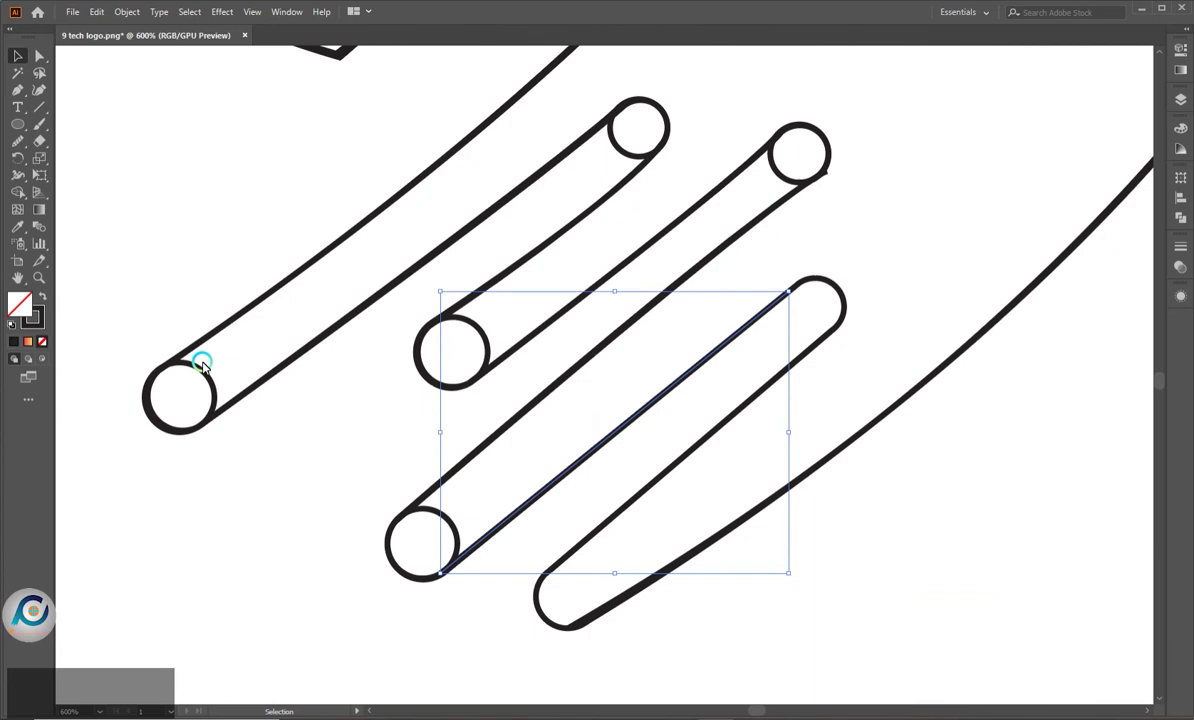
Resize a circle to the next finger's width at its upper end and join the line end to its top
left_click(398, 632)
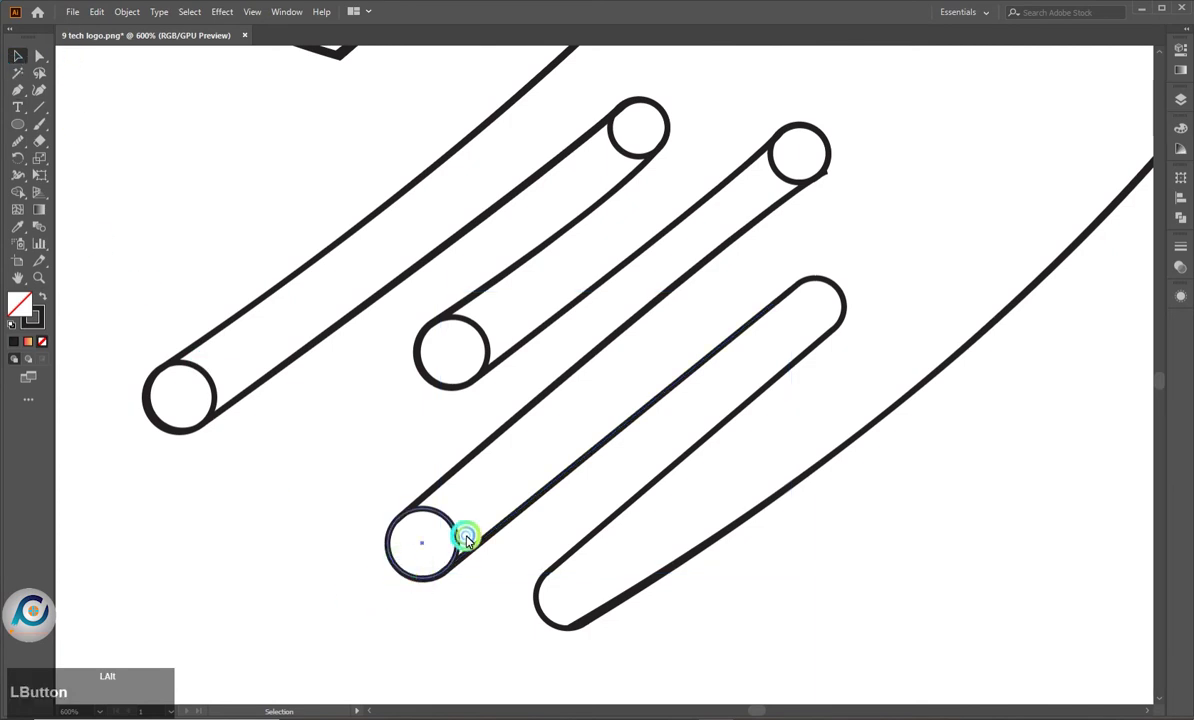
scroll("up", 3)
left_click(847, 392)
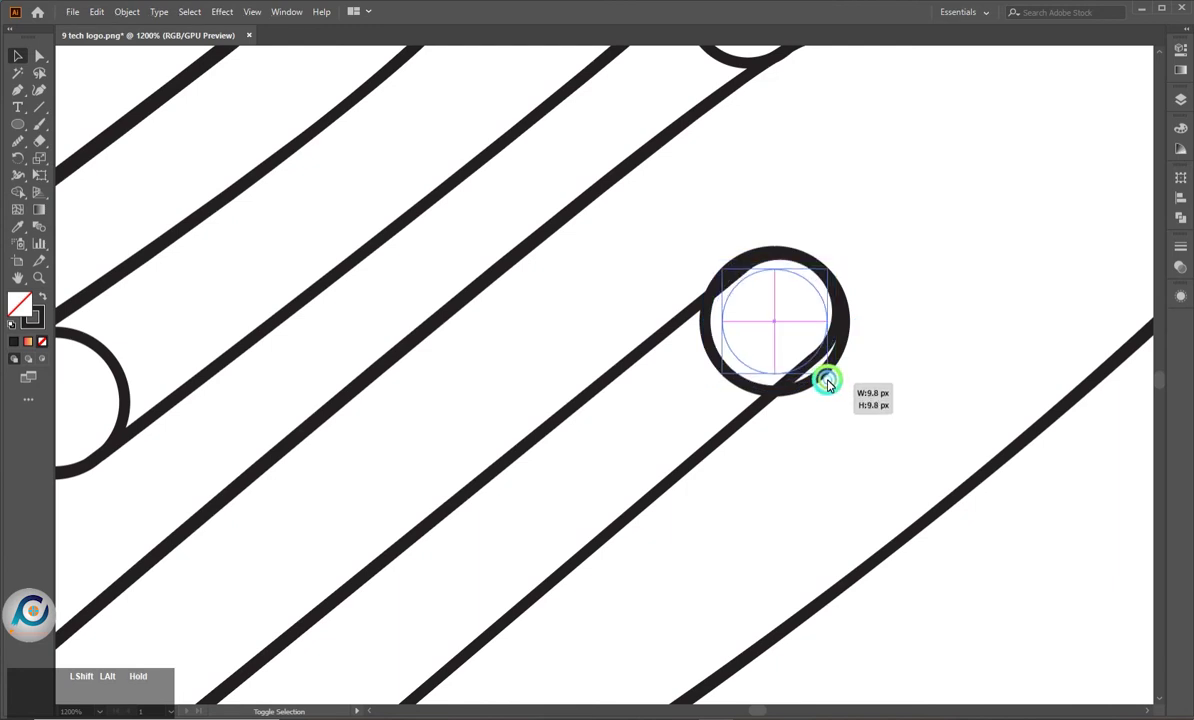
left_click(805, 216)
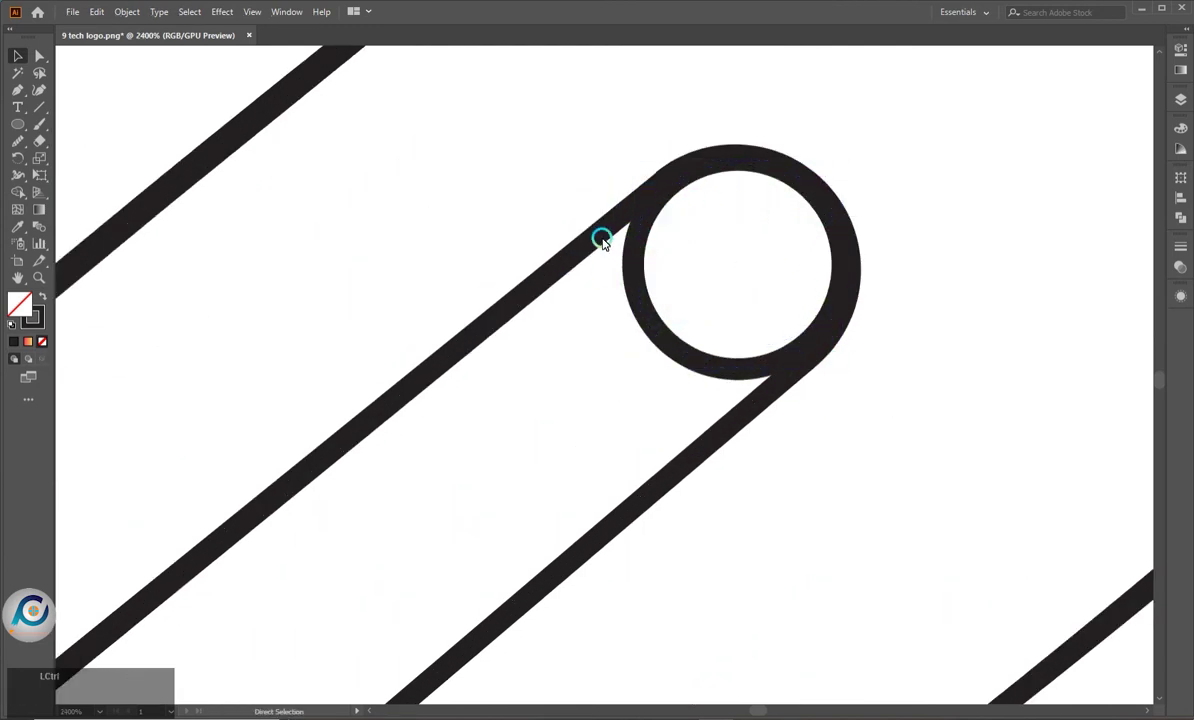
left_click(602, 237)
left_click(632, 211)
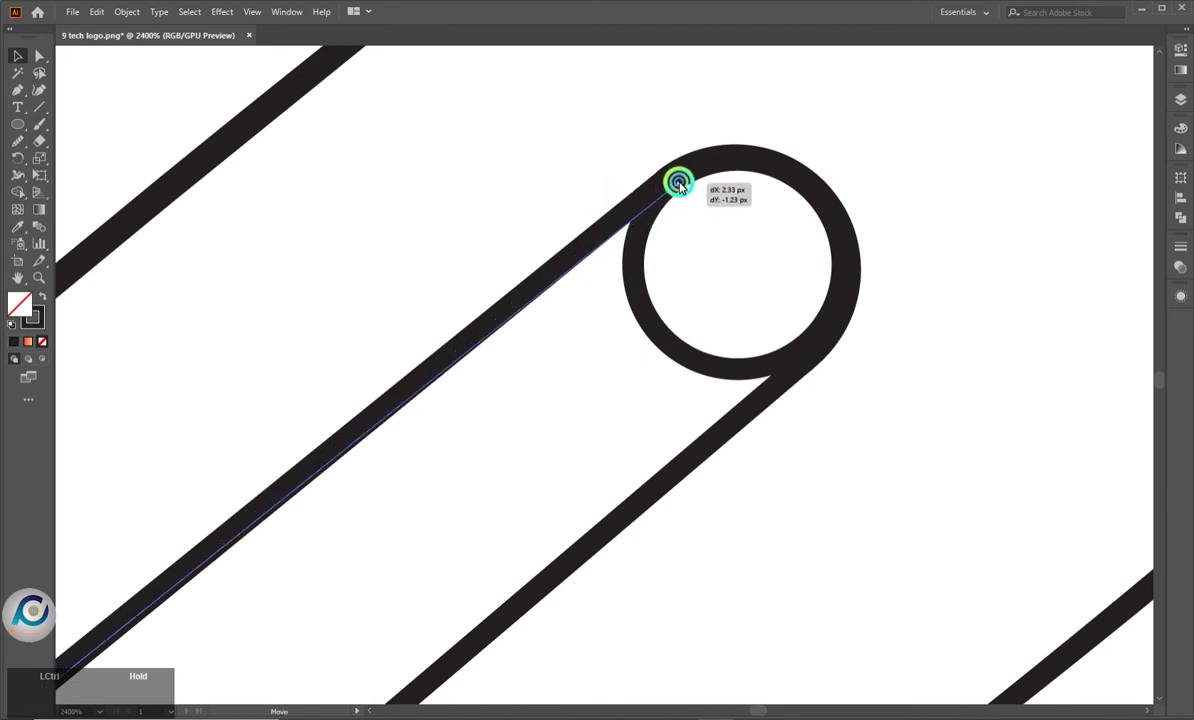
left_click(684, 183)
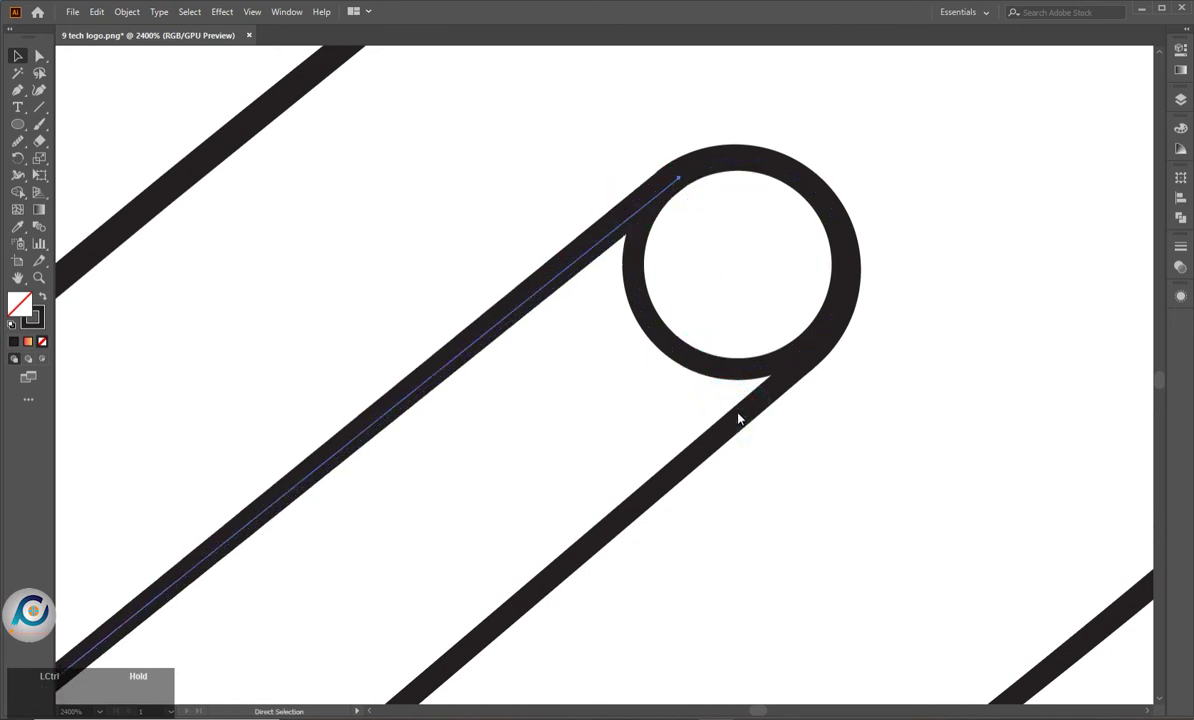
Nudge the remaining line anchors so the stripe edges meet the new circle cap cleanly
left_click(748, 422)
left_click(748, 414)
left_click(751, 418)
left_click(813, 362)
left_click(816, 341)
scroll("down", 3)
scroll("down", 3)
Cap the fourth finger's lower end with a circle copy and move its lower line onto it
left_click(643, 585)
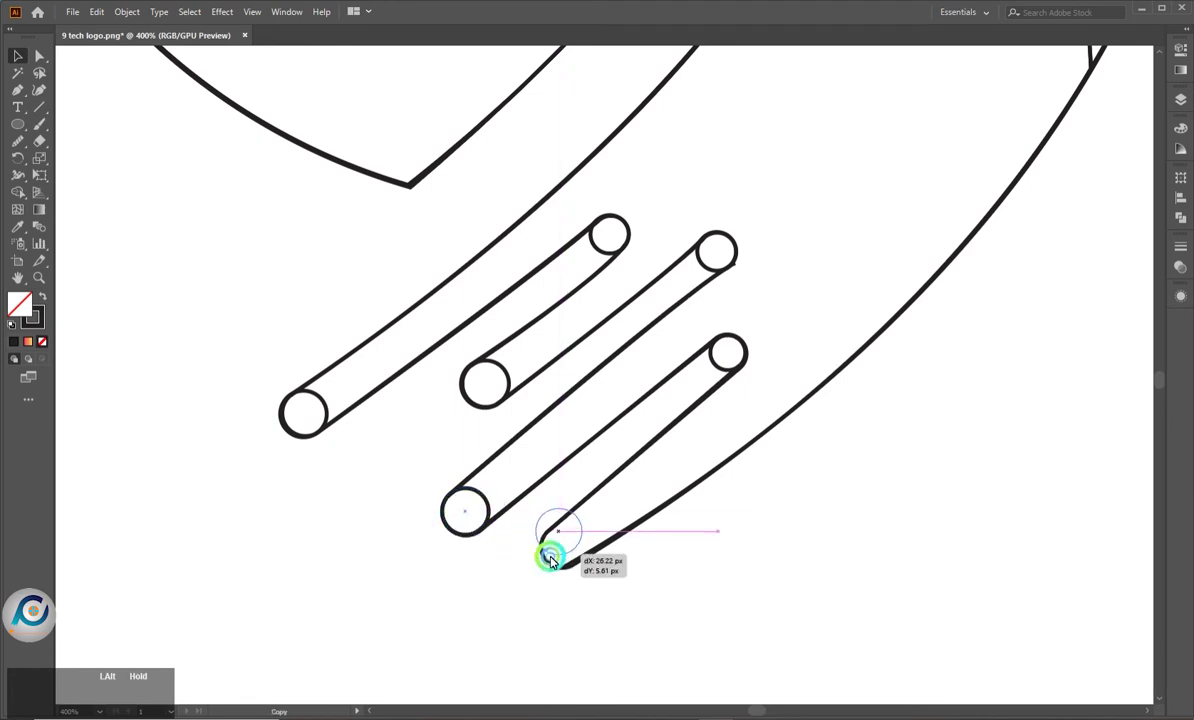
scroll("up", 3)
scroll("up", 3)
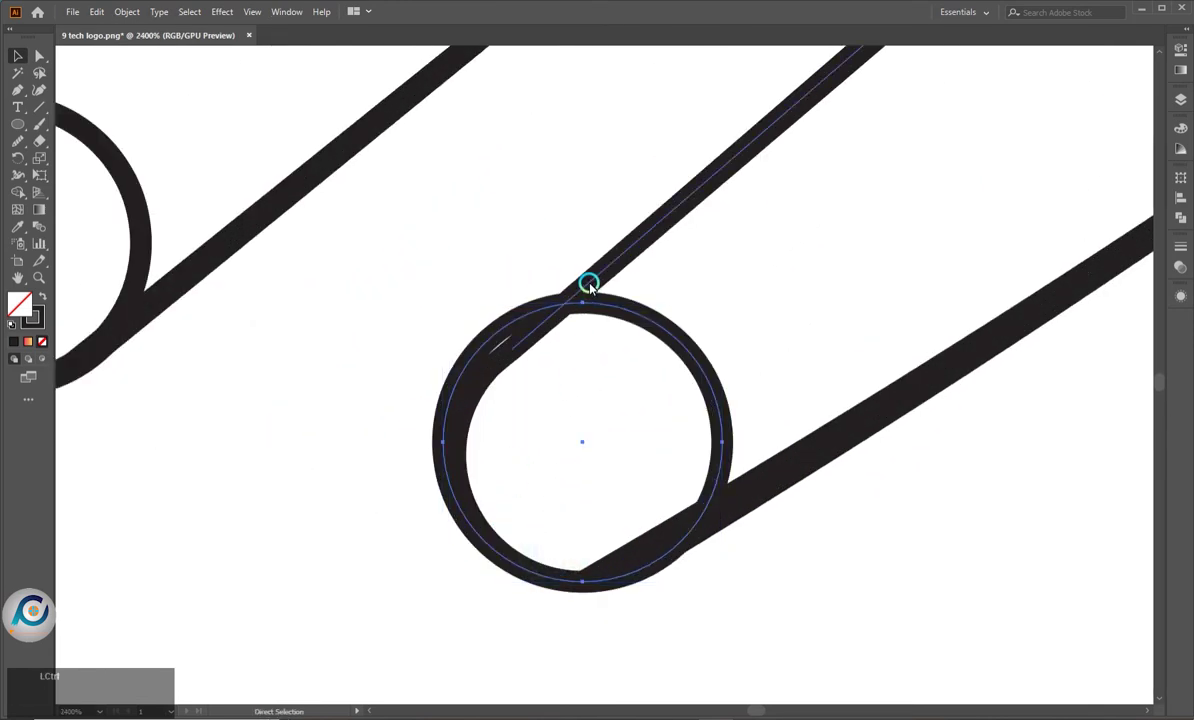
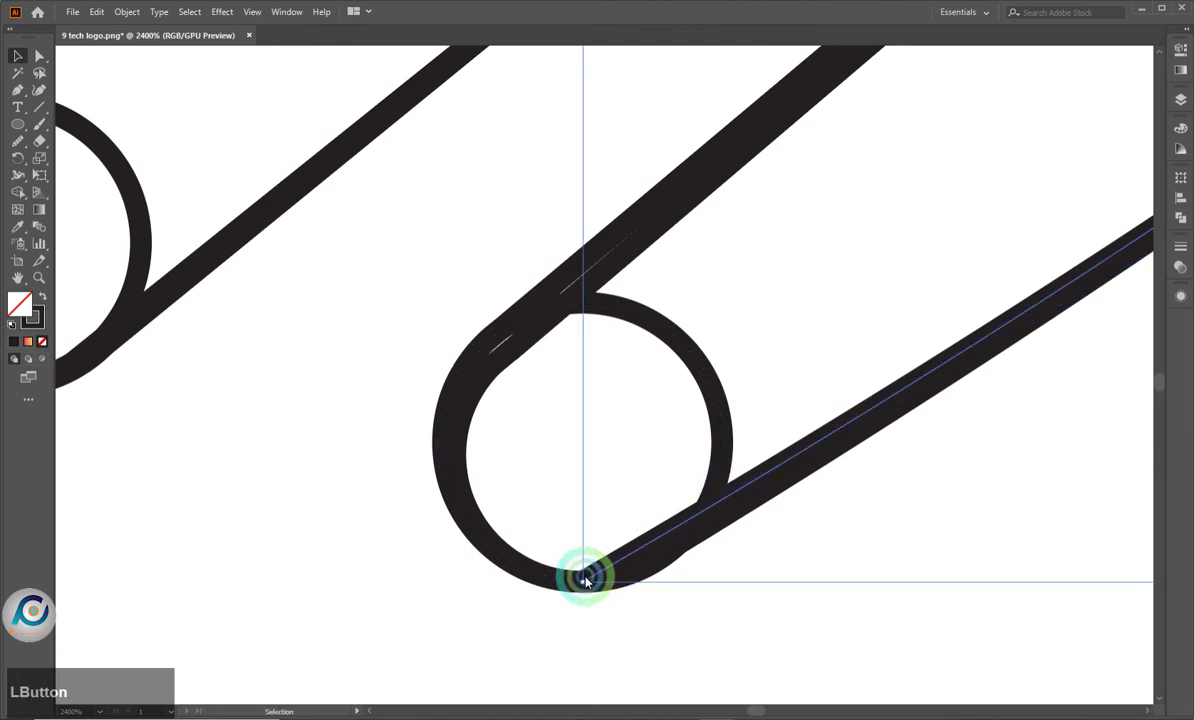
left_click(588, 585)
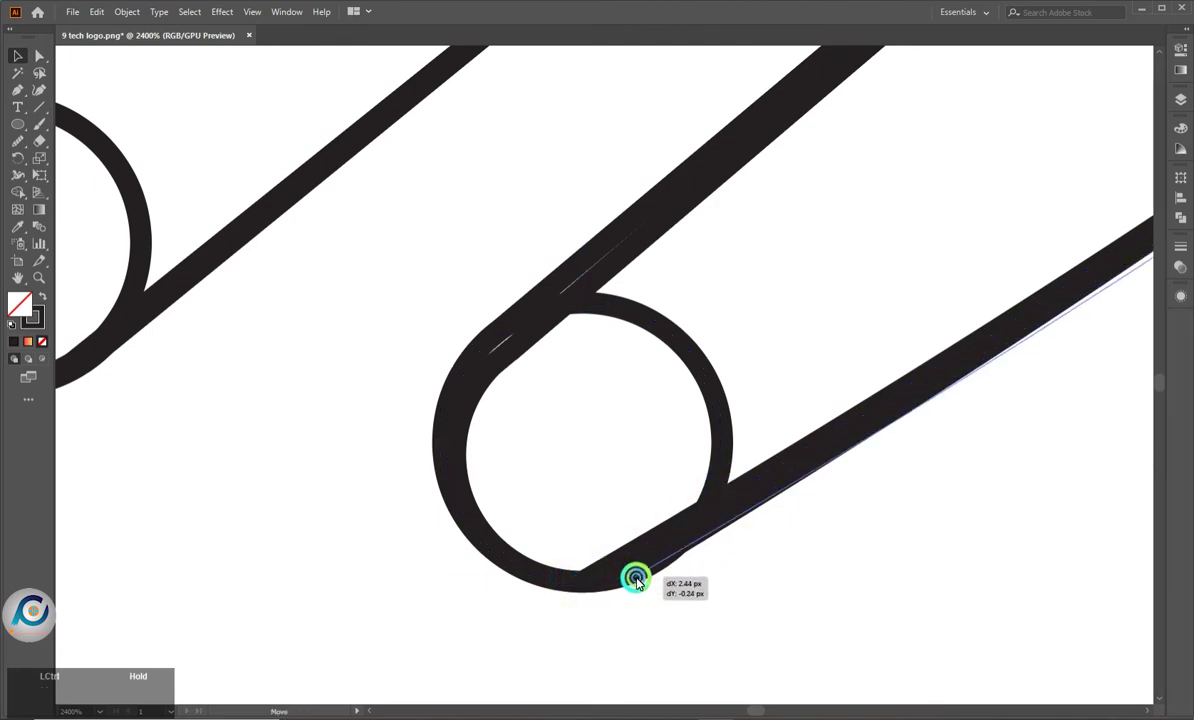
left_click(644, 570)
left_click(648, 576)
left_click(656, 599)
scroll("down", 3)
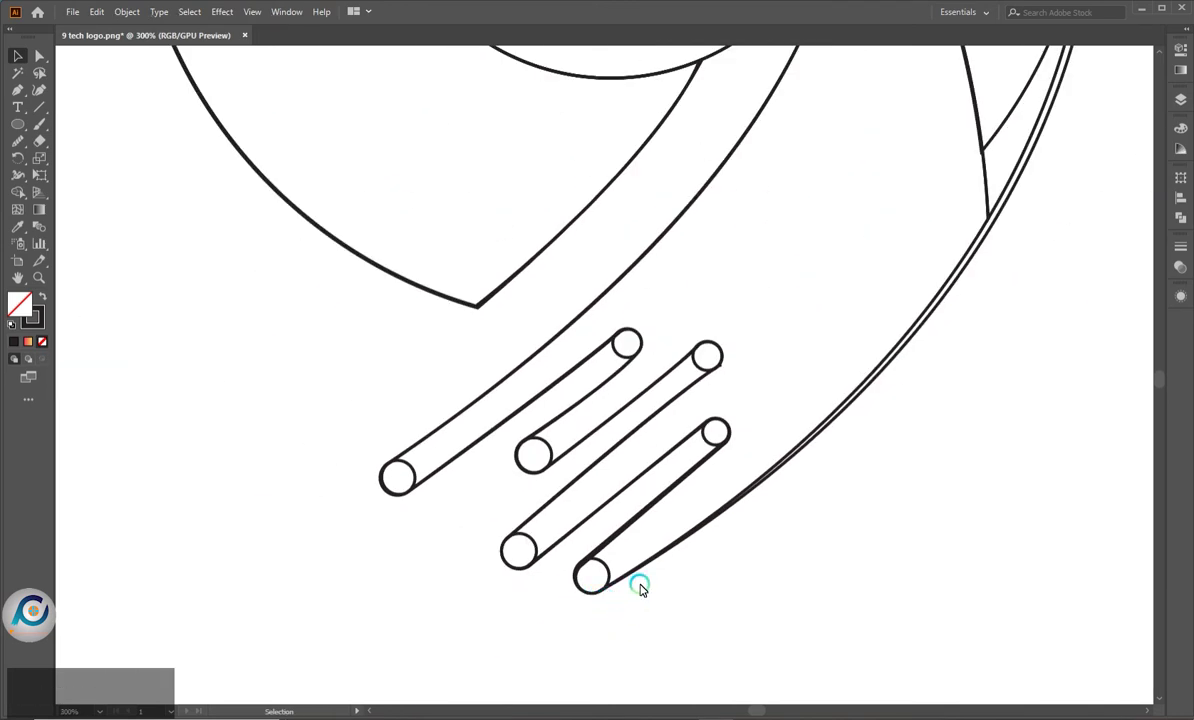
Adjust the 9's outer tail curve anchors so it heads toward the lowest finger's cap
type("zz")
scroll("up", 3)
left_click(688, 566)
left_click(673, 523)
double_click(669, 531)
left_click(759, 529)
left_click(701, 509)
left_click(667, 533)
left_click(690, 524)
left_click(702, 557)
scroll("down", 3)
scroll("down", 3)
Pull and fine-tune the tail's end anchor handle so the curve flows smoothly into the finger
left_click(717, 549)
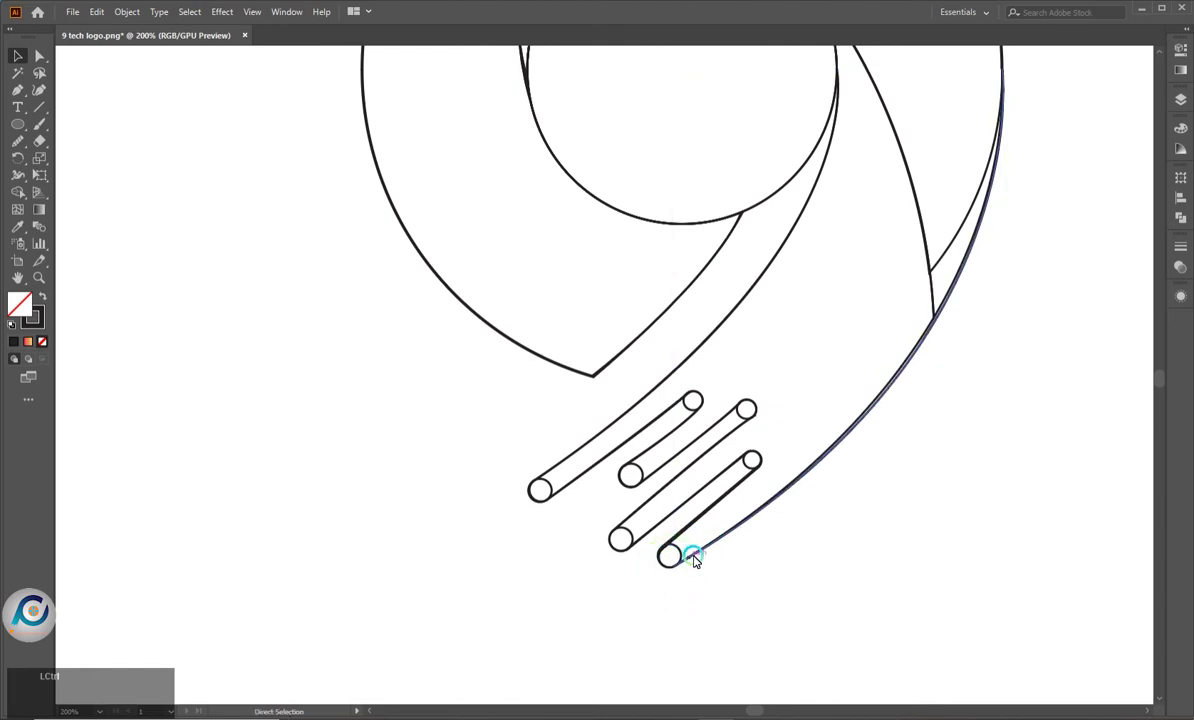
left_click(700, 558)
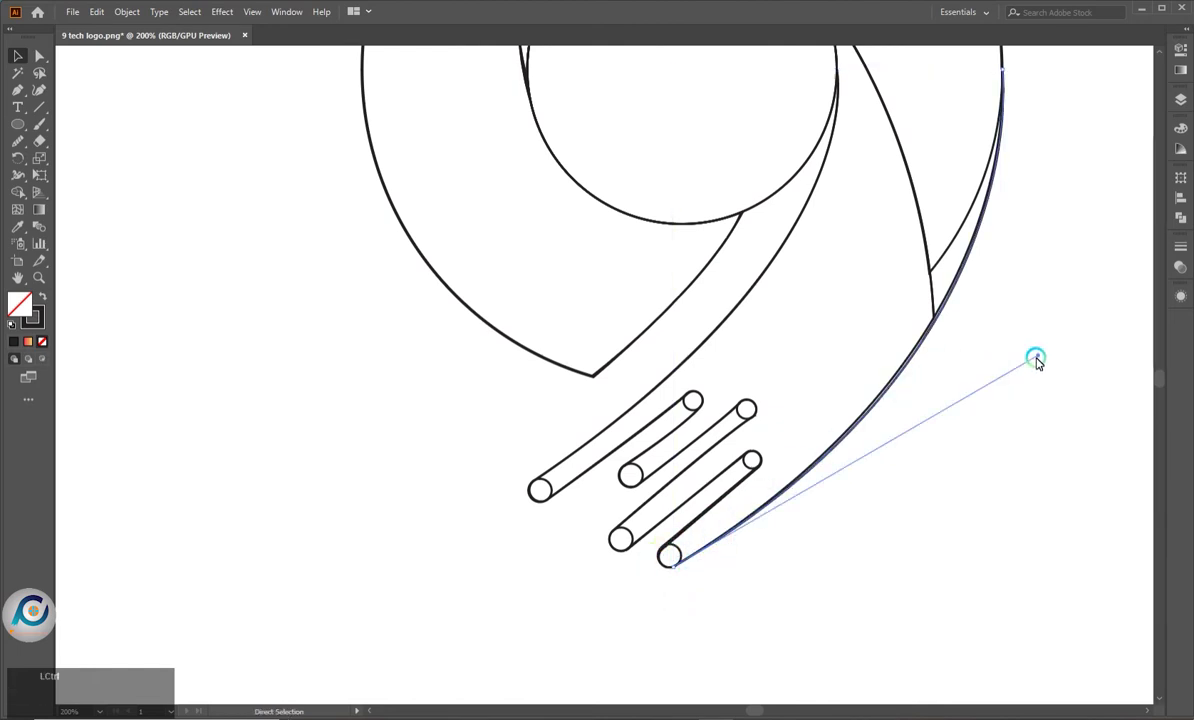
left_click(1046, 358)
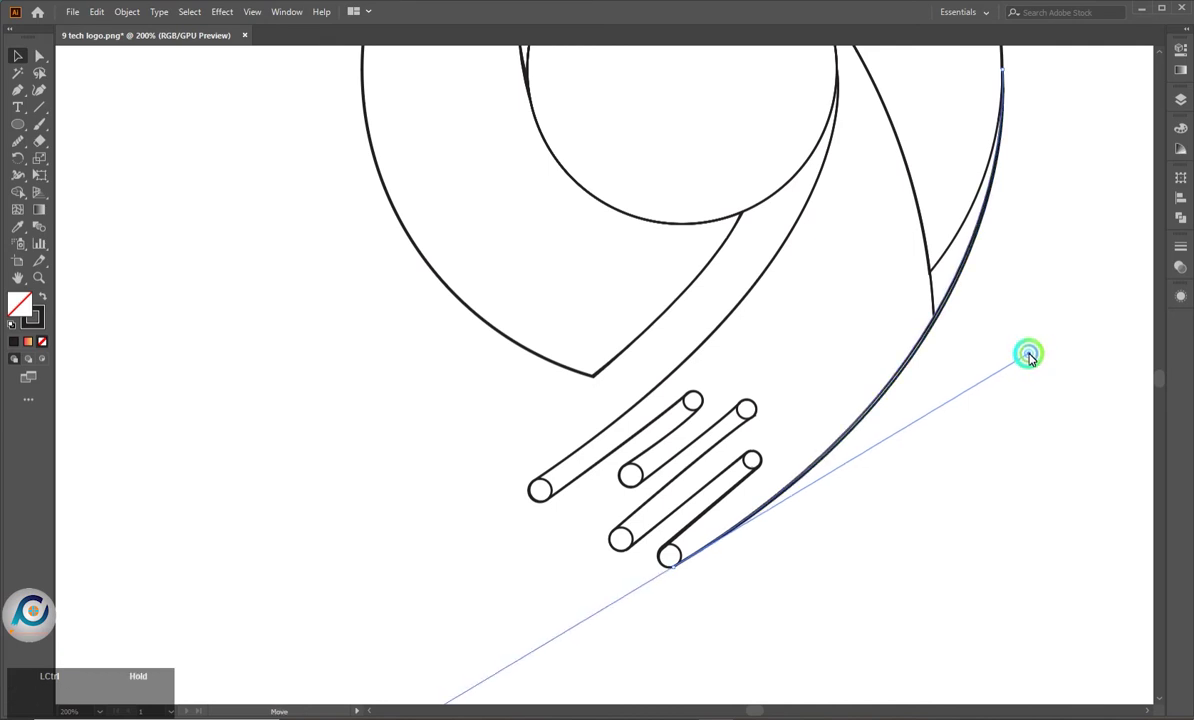
left_click(1032, 361)
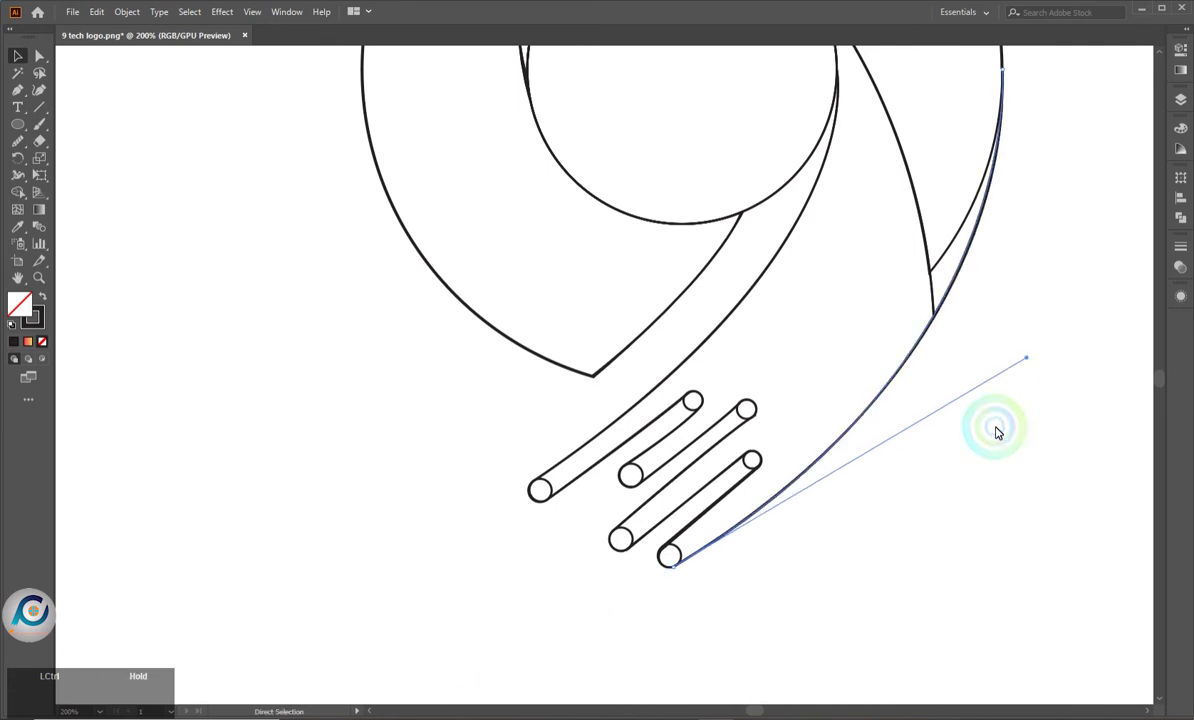
left_click(1032, 362)
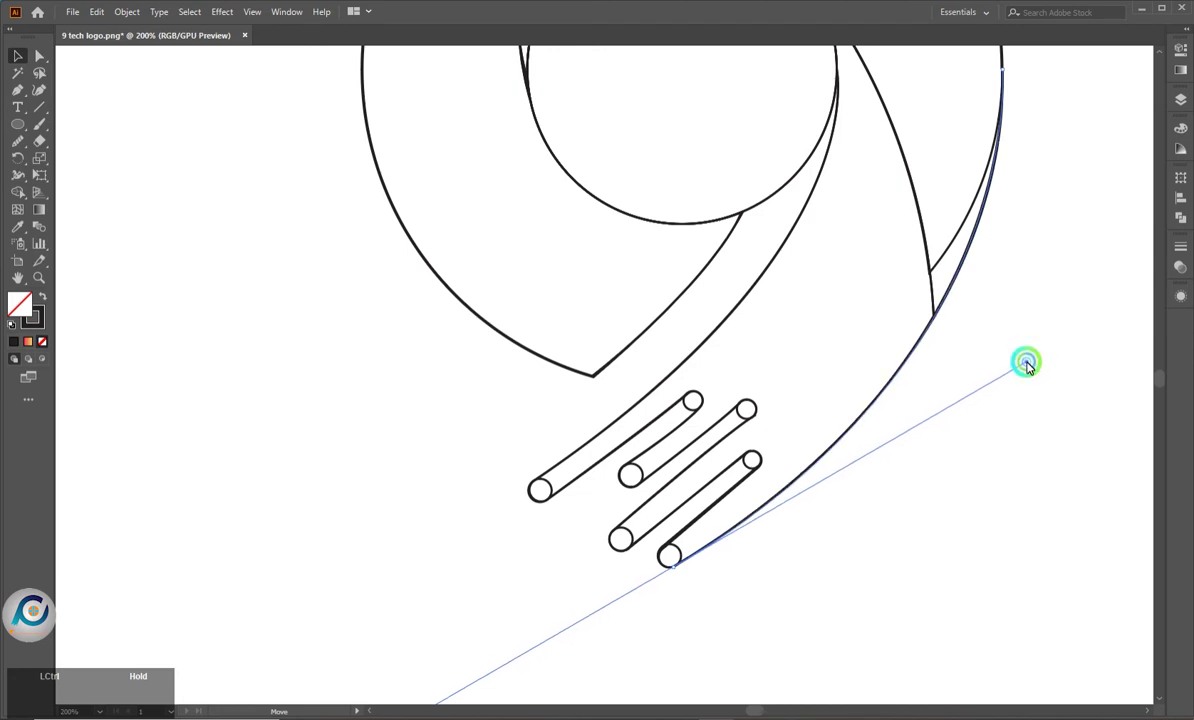
left_click(995, 455)
scroll("down", 3)
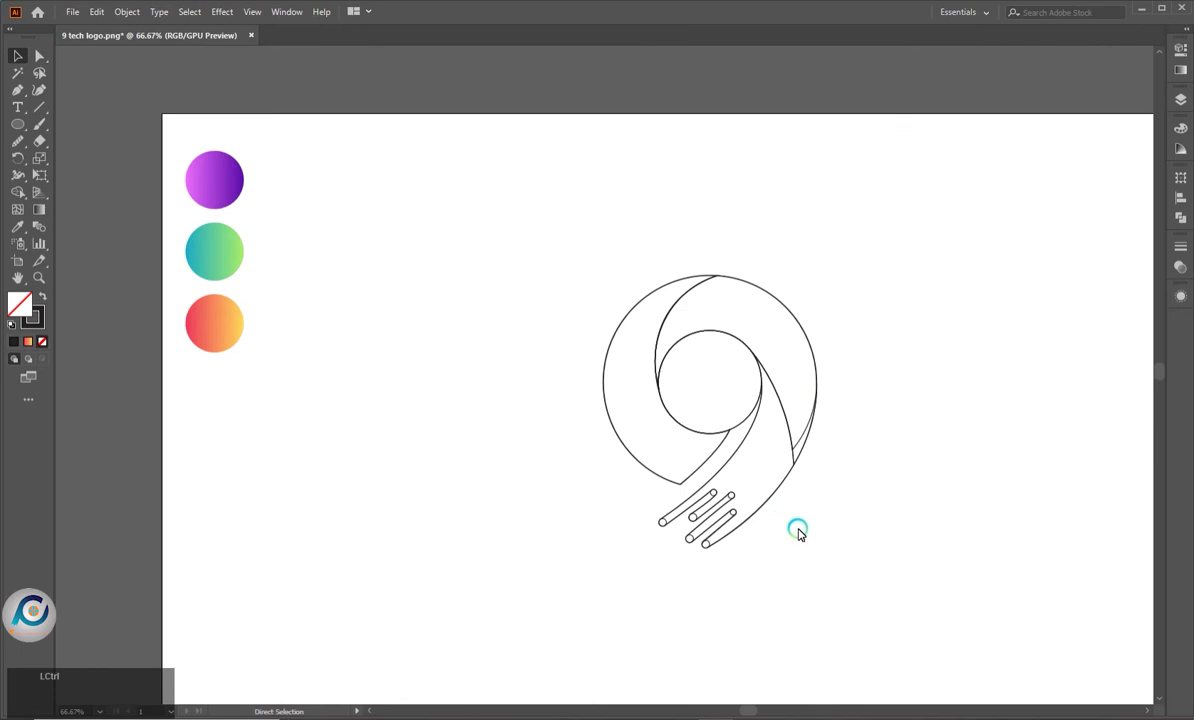
Select all and unite each of the four finger bars with its end circles using Shape Builder
key("ctrl+a")
scroll("up", 3)
key("shift+m")
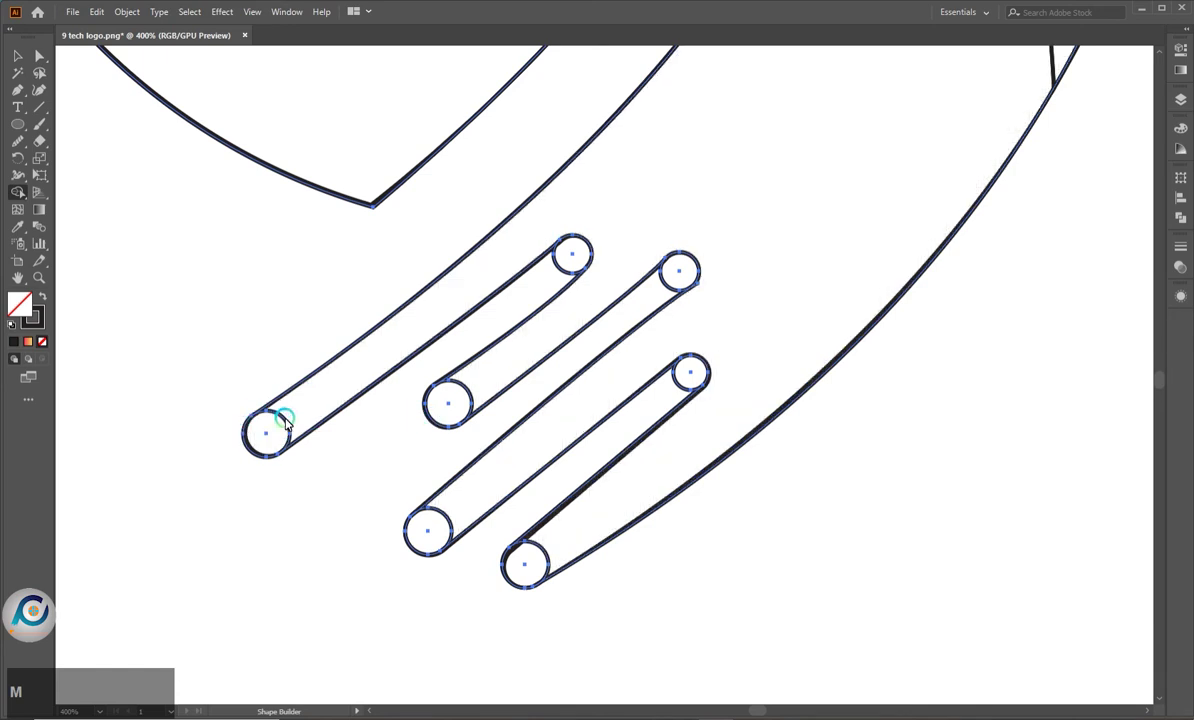
left_click(290, 424)
left_click(566, 271)
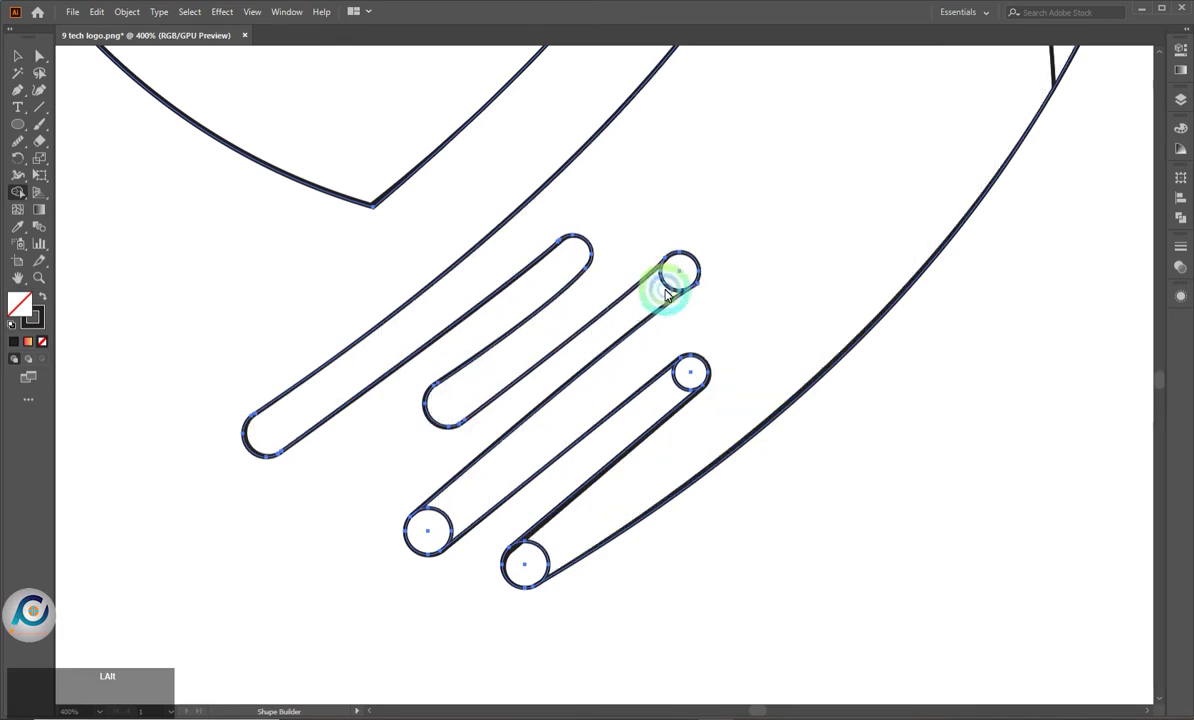
left_click(670, 288)
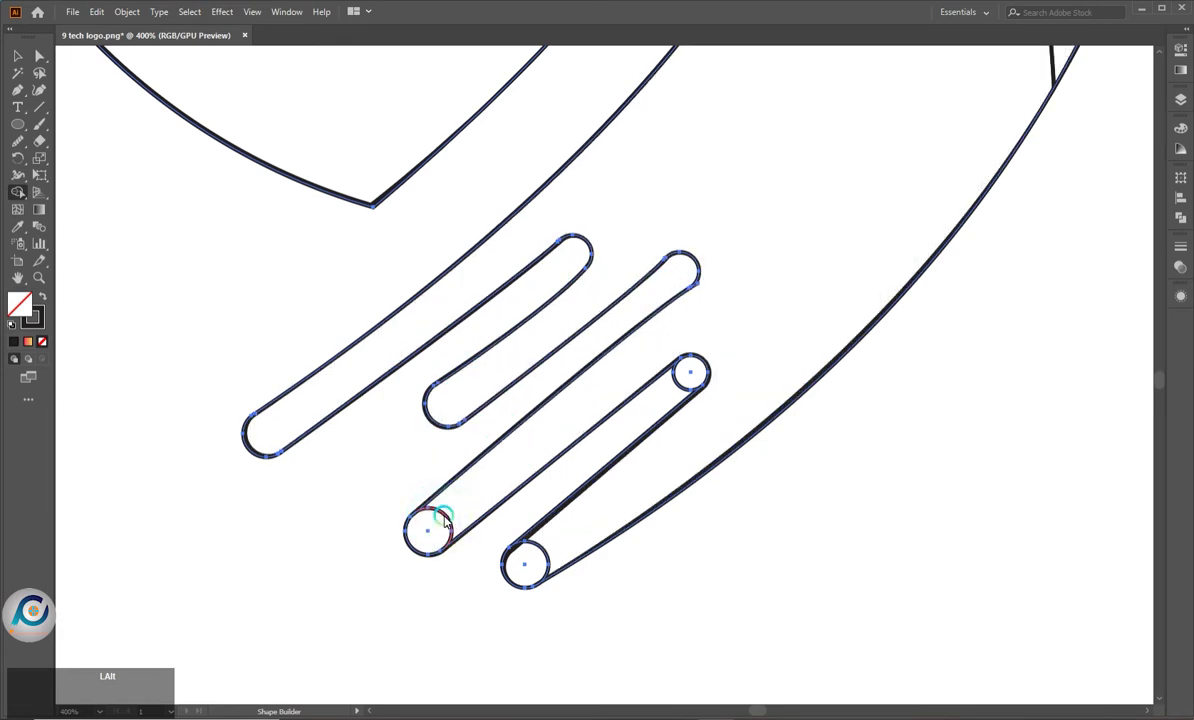
left_click(449, 519)
Clean up leftover pieces, then begin a new path along the tail's outer edge
left_click(682, 387)
left_click(544, 549)
scroll("down", 3)
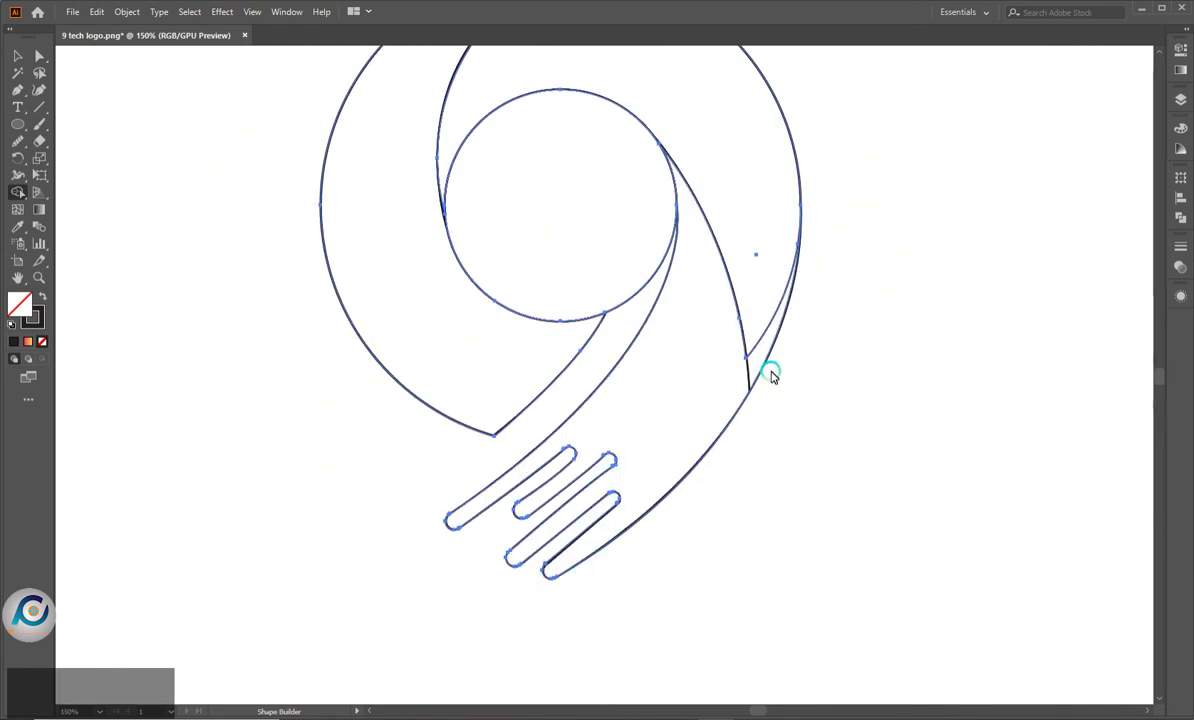
left_click(22, 91)
scroll("up", 3)
left_click(774, 376)
left_click(778, 431)
key("Escape")
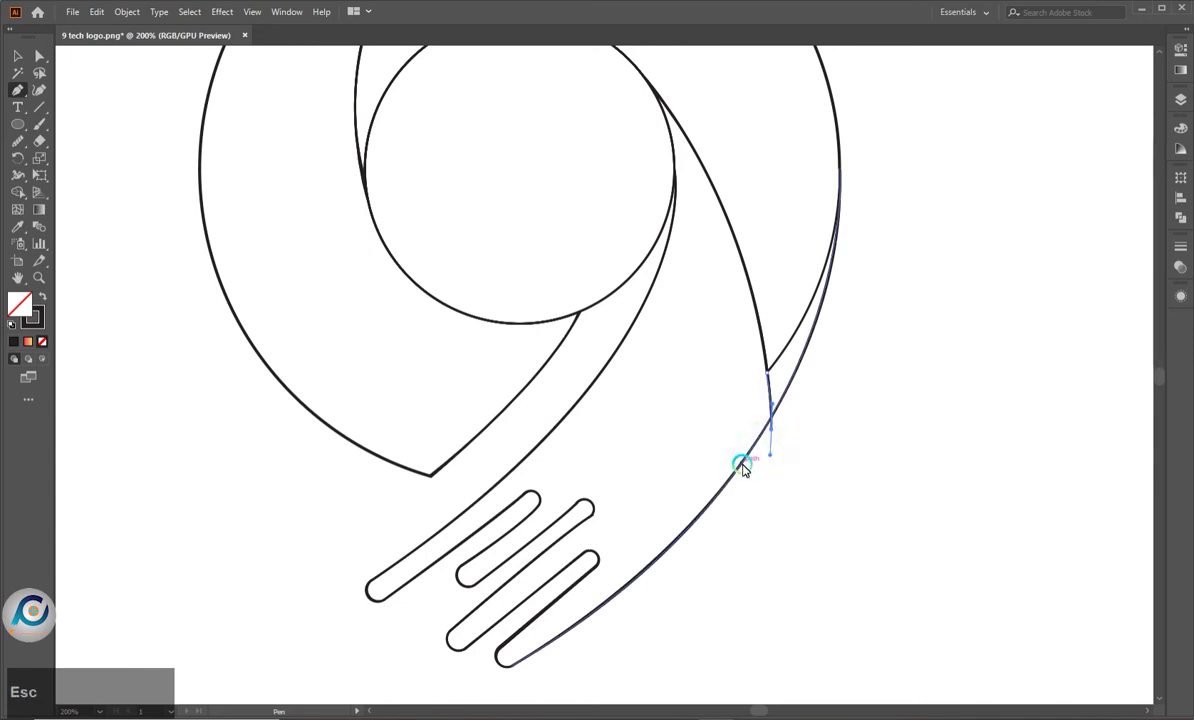
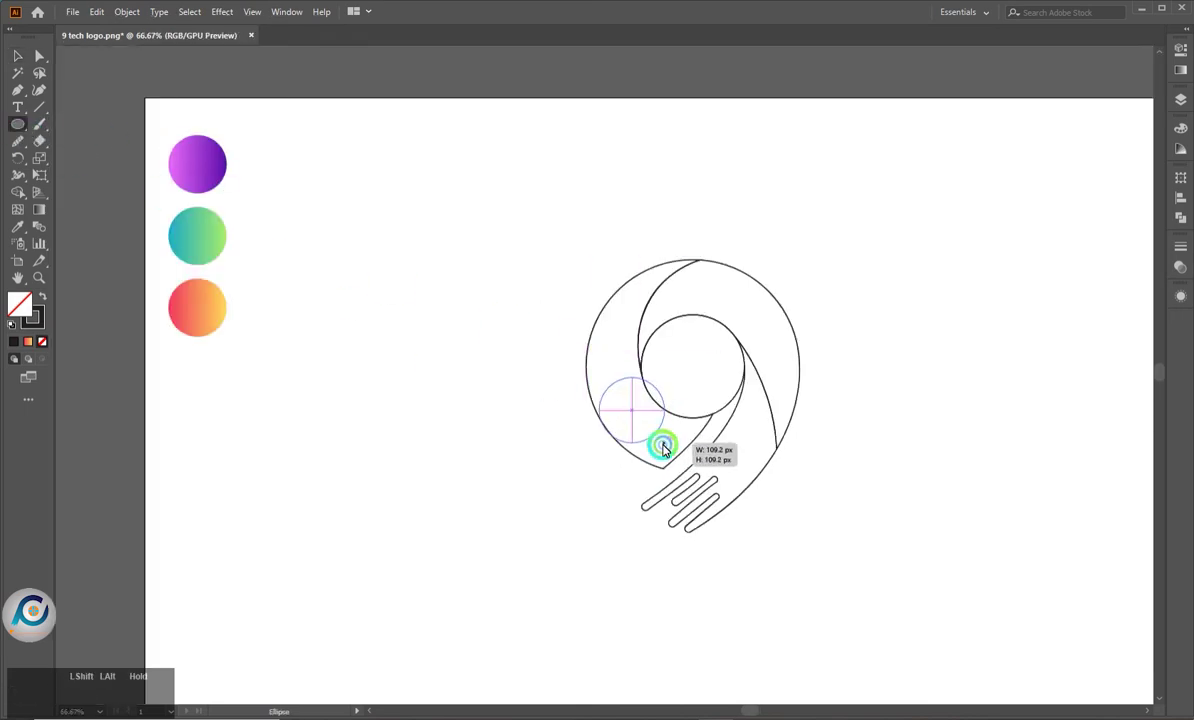
Draw a circle inside the 9's left band and roughly size and place it within the band
scroll("up", 3)
left_click(682, 354)
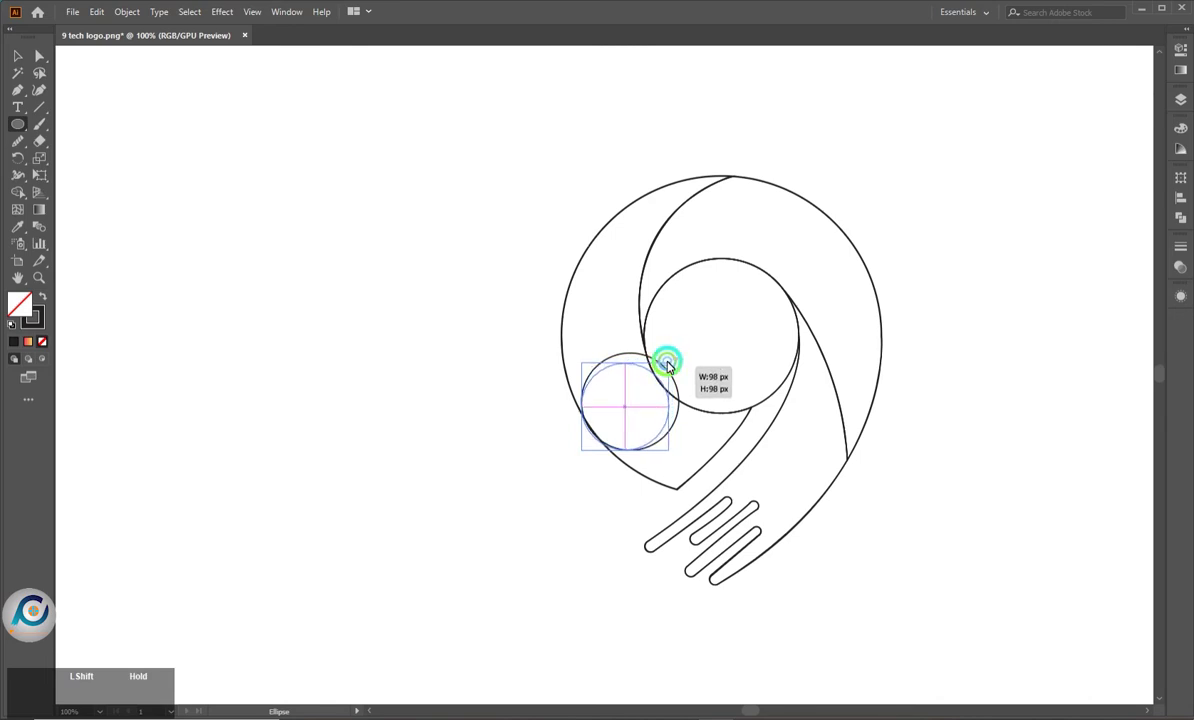
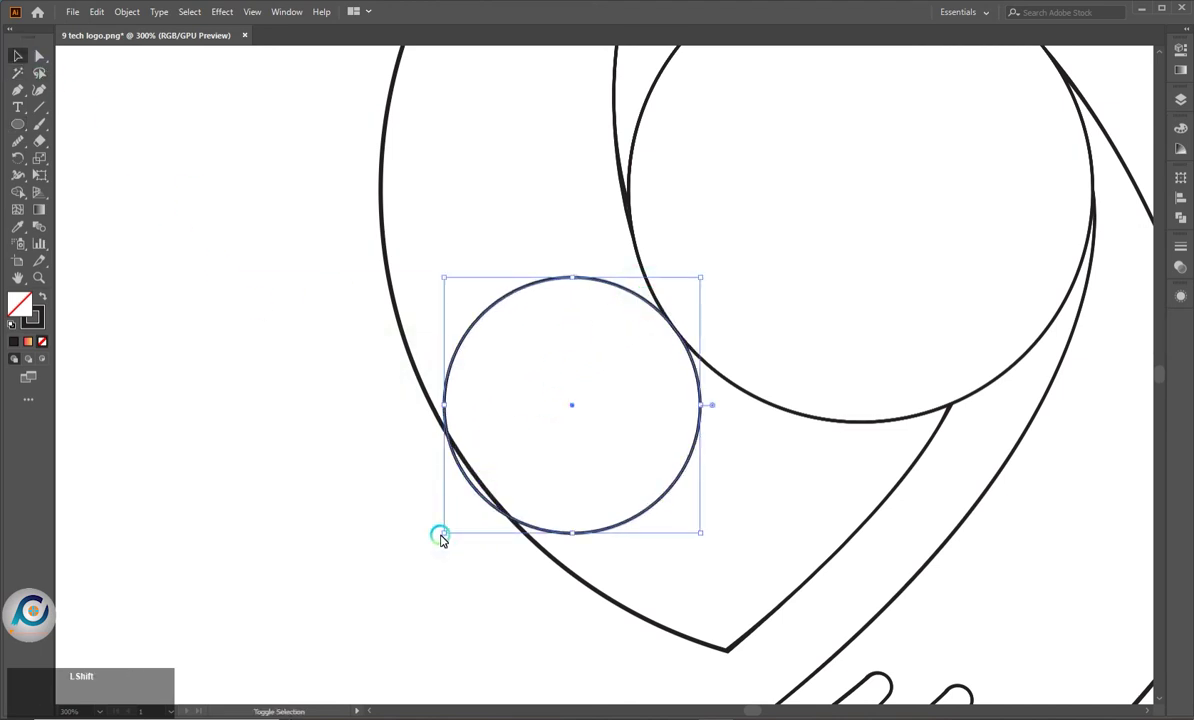
left_click(451, 535)
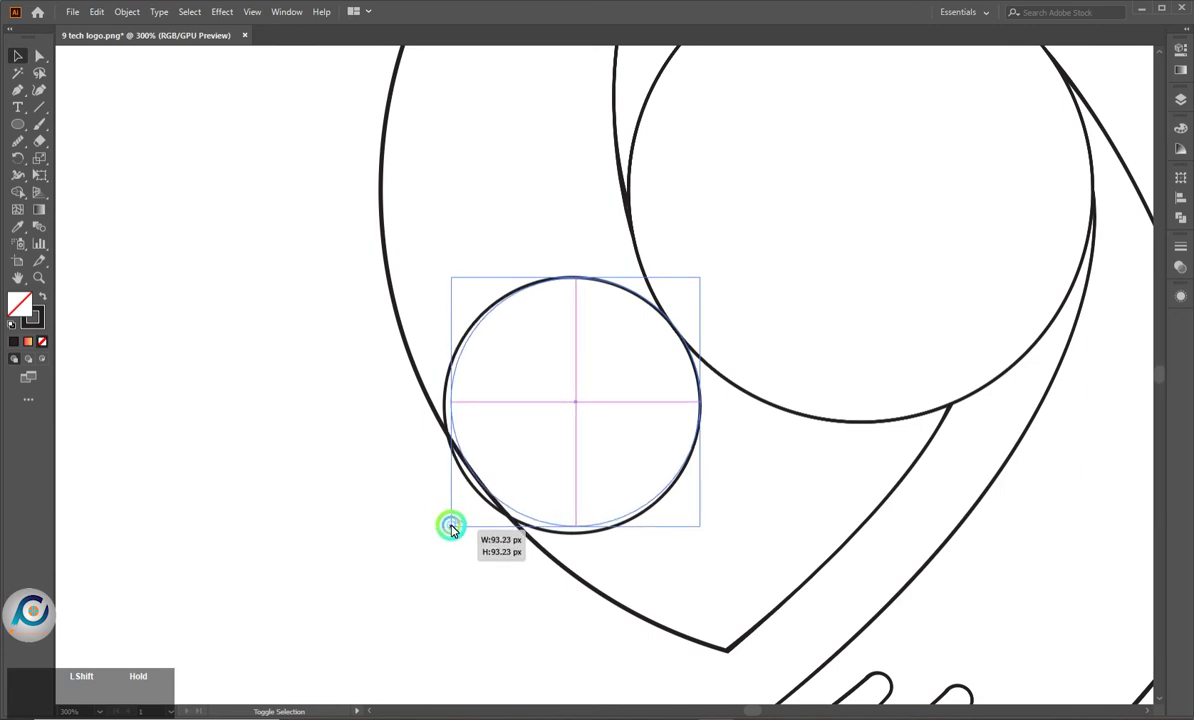
left_click(476, 568)
scroll("down", 3)
scroll("up", 3)
left_click(620, 567)
left_click(612, 550)
scroll("up", 3)
left_click(592, 283)
scroll("up", 3)
left_click(520, 436)
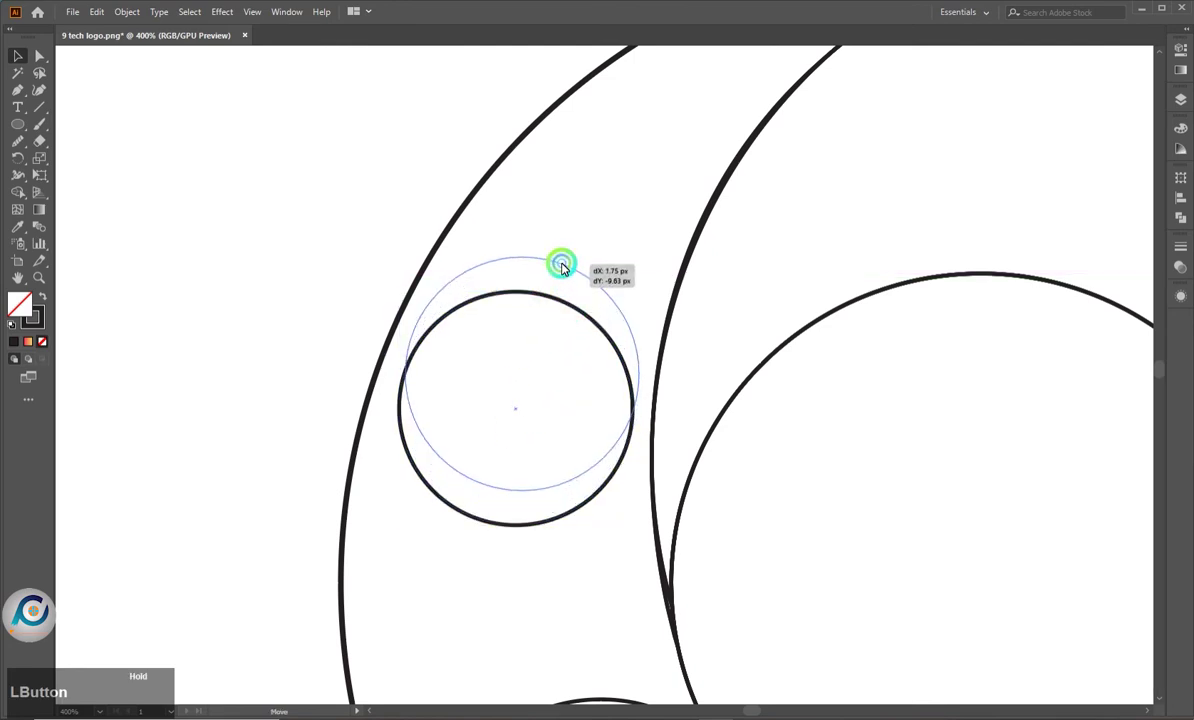
Move the circle up the band and enlarge it to touch both the outer and inner edges
left_click(644, 373)
left_click(660, 370)
left_click(658, 373)
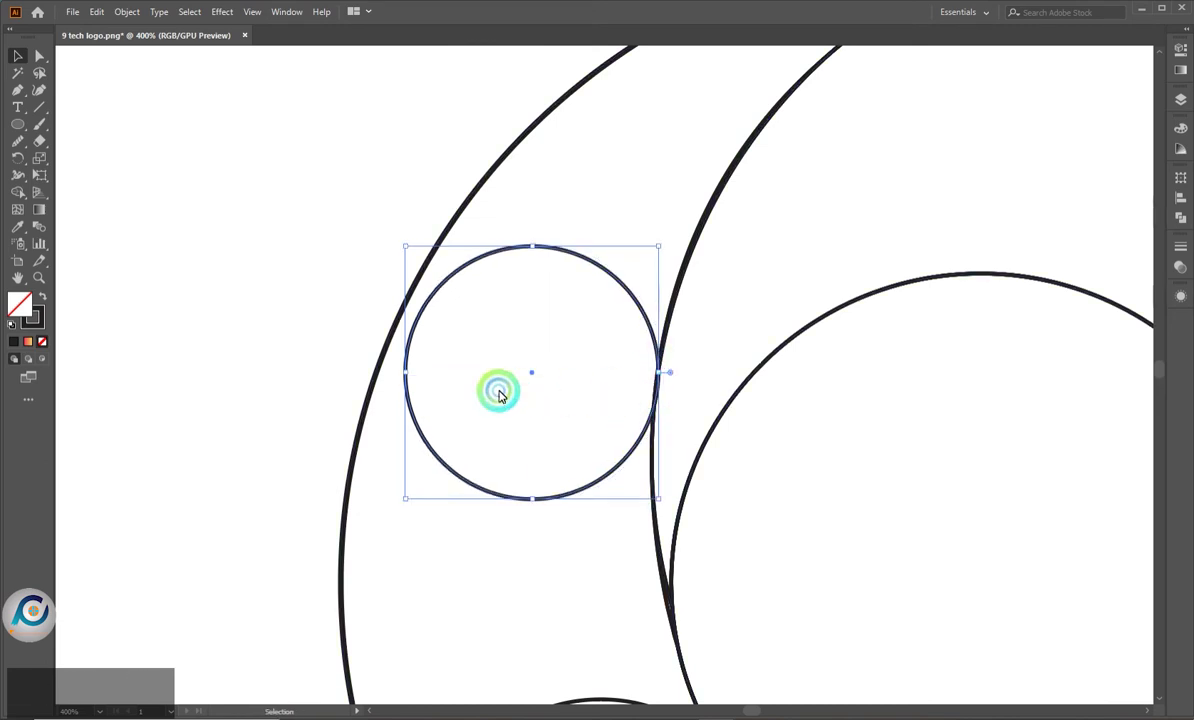
left_click(410, 376)
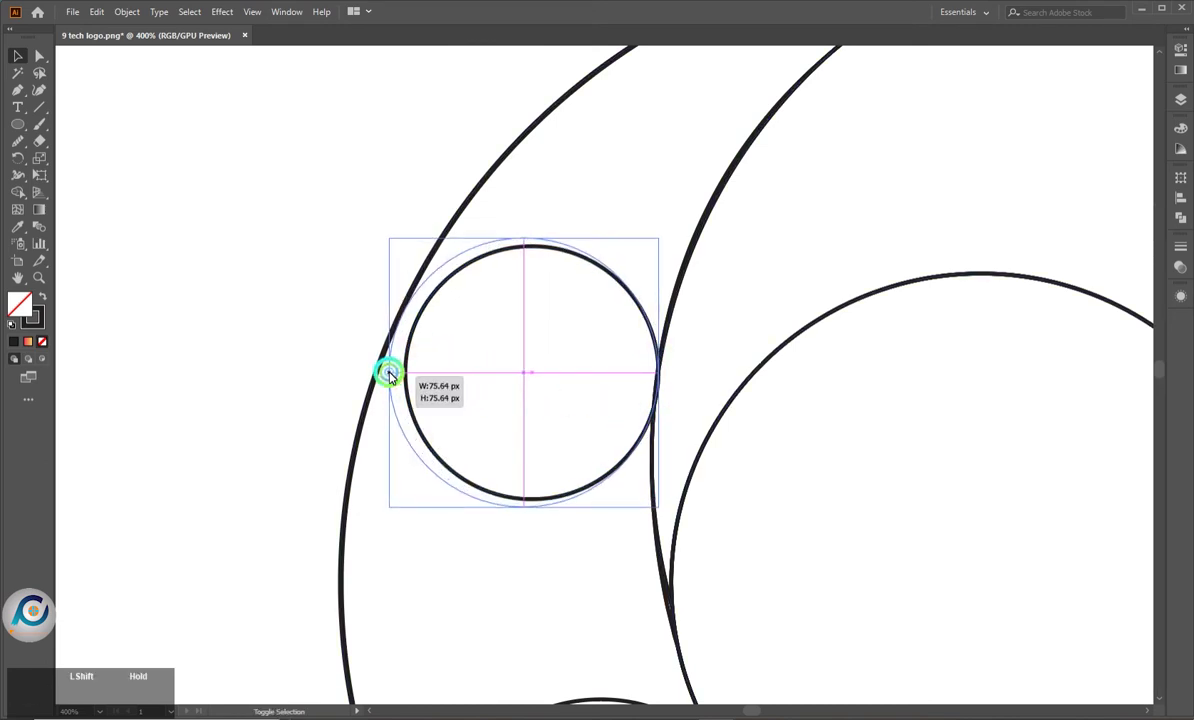
left_click(327, 353)
scroll("down", 3)
scroll("up", 3)
left_click(315, 386)
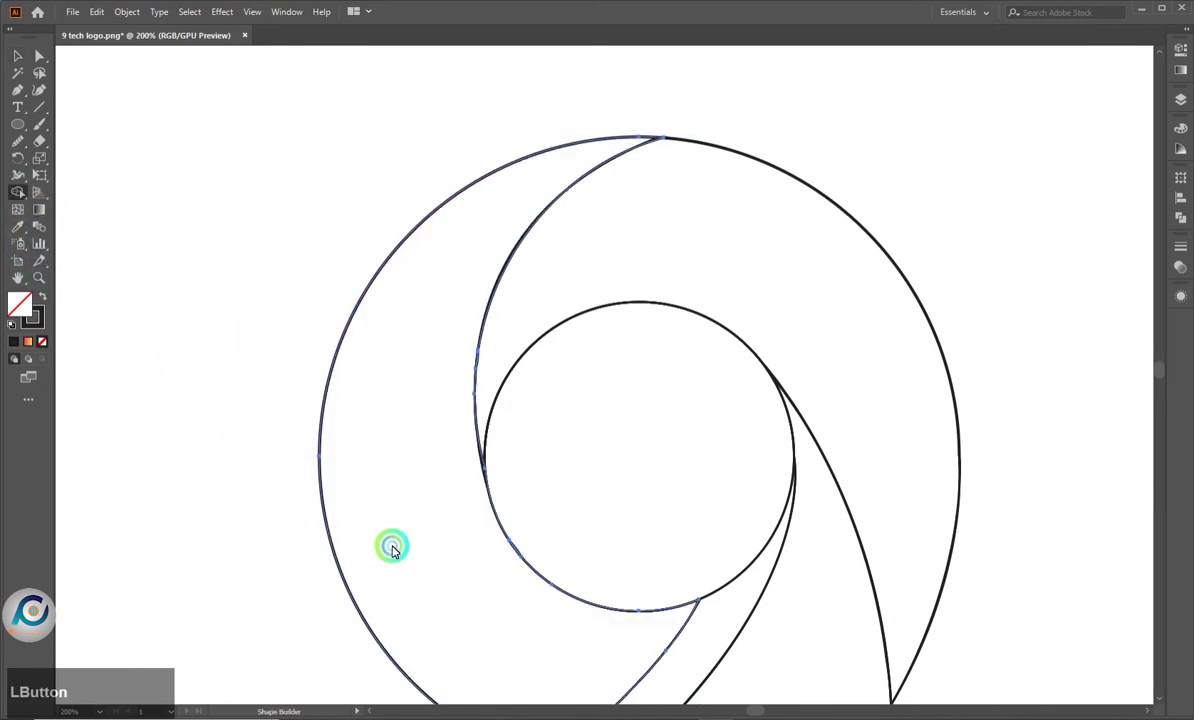
Undo, reselect the upper circle and resize the lower circle to touch the band edges
key("ctrl+z")
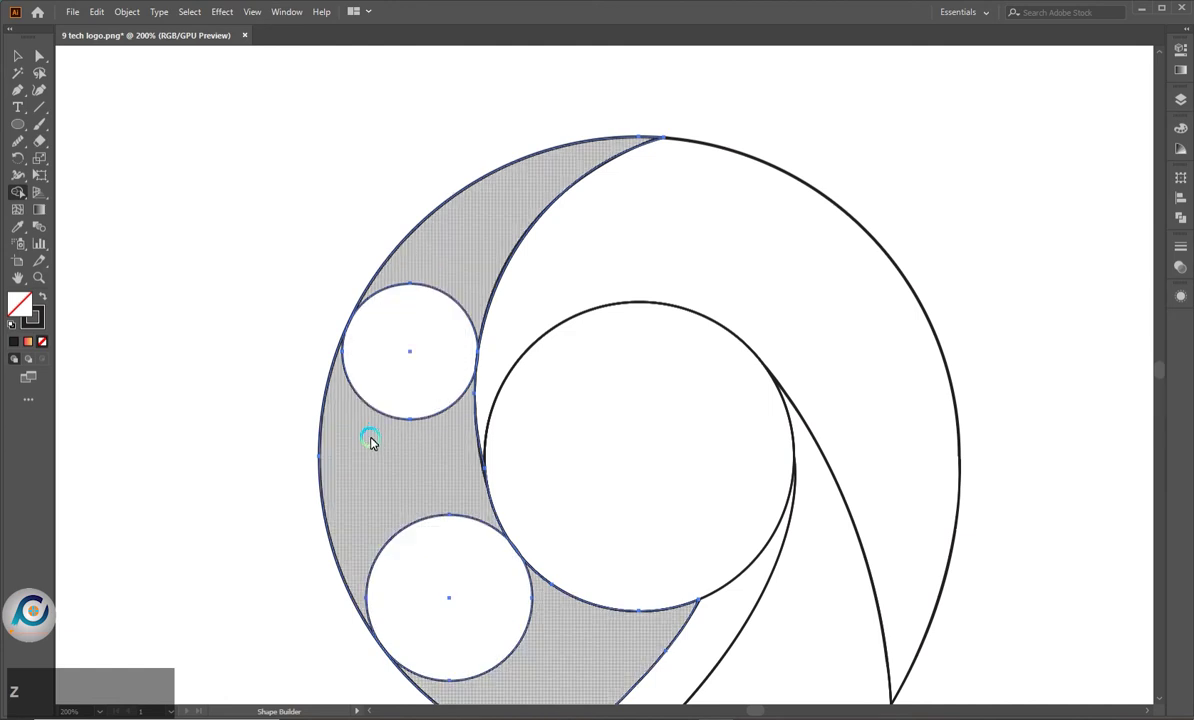
left_click(15, 59)
scroll("up", 3)
left_click(450, 319)
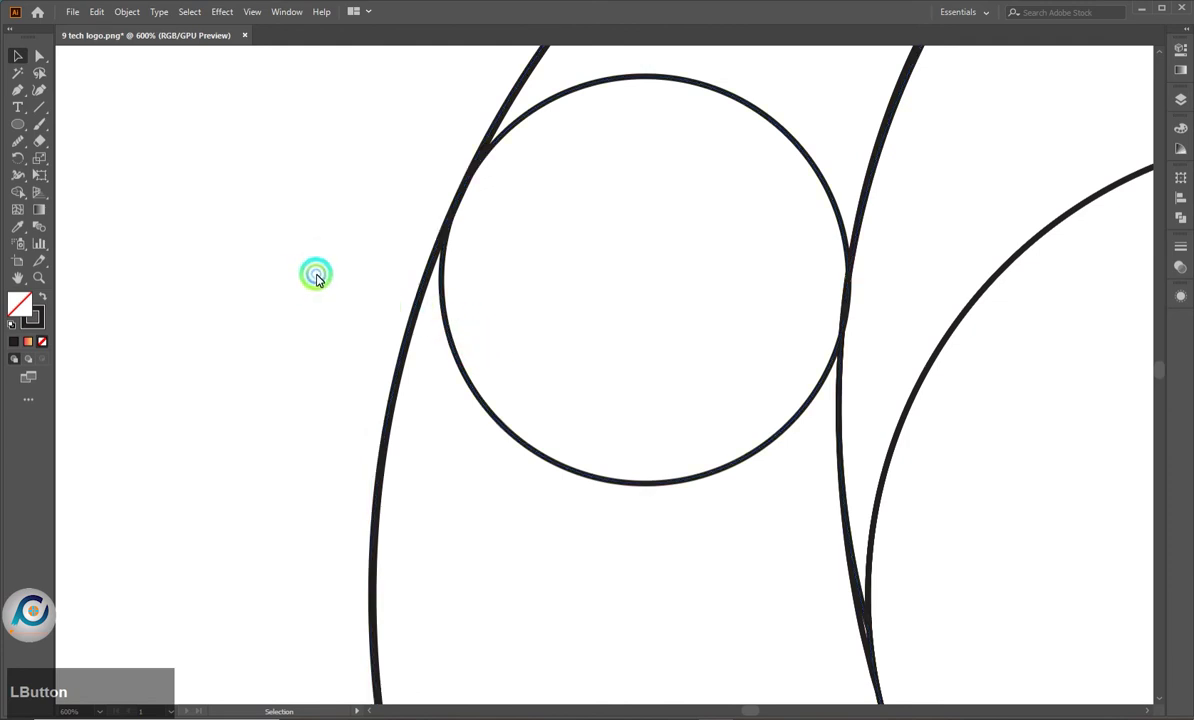
key("Left")
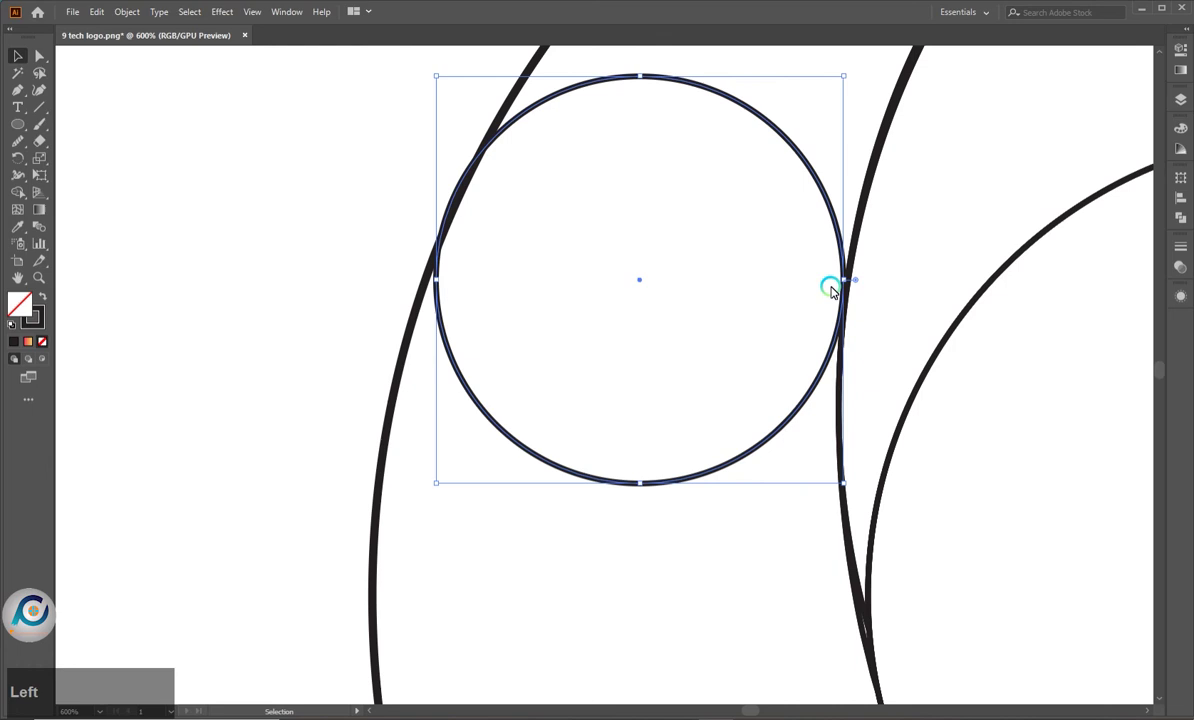
left_click(848, 283)
left_click(854, 281)
scroll("down", 3)
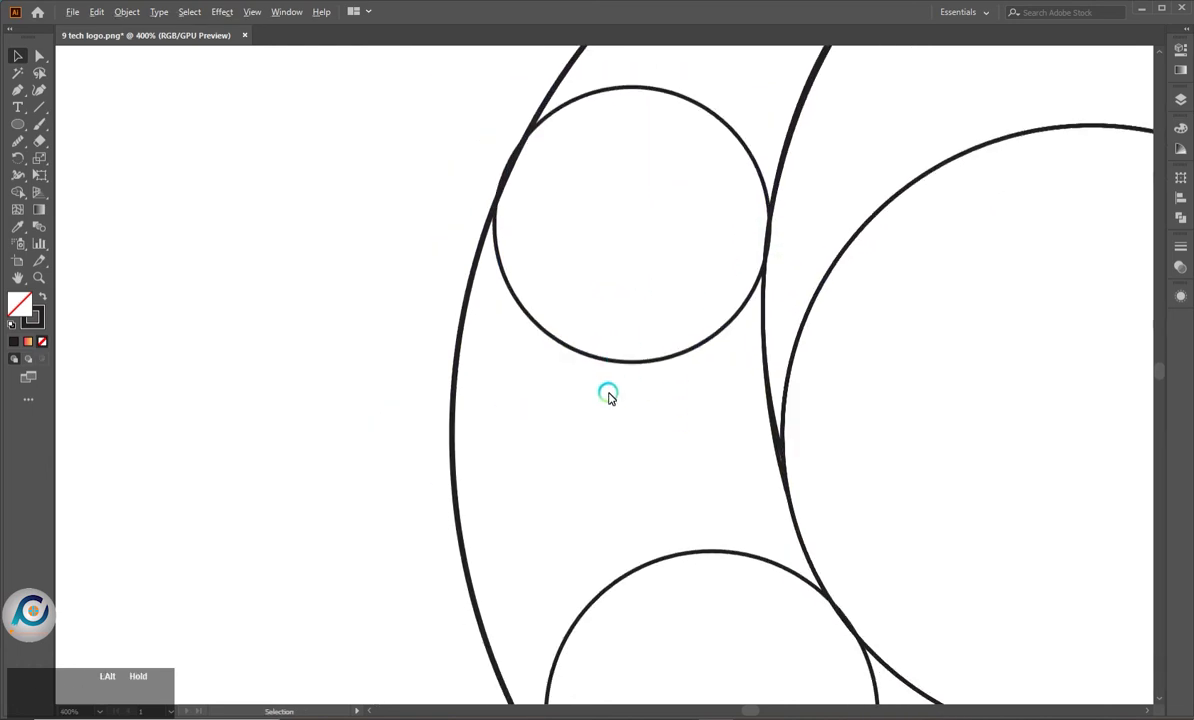
scroll("down", 3)
left_click(519, 656)
scroll("down", 3)
left_click(496, 591)
scroll("up", 3)
left_click(586, 530)
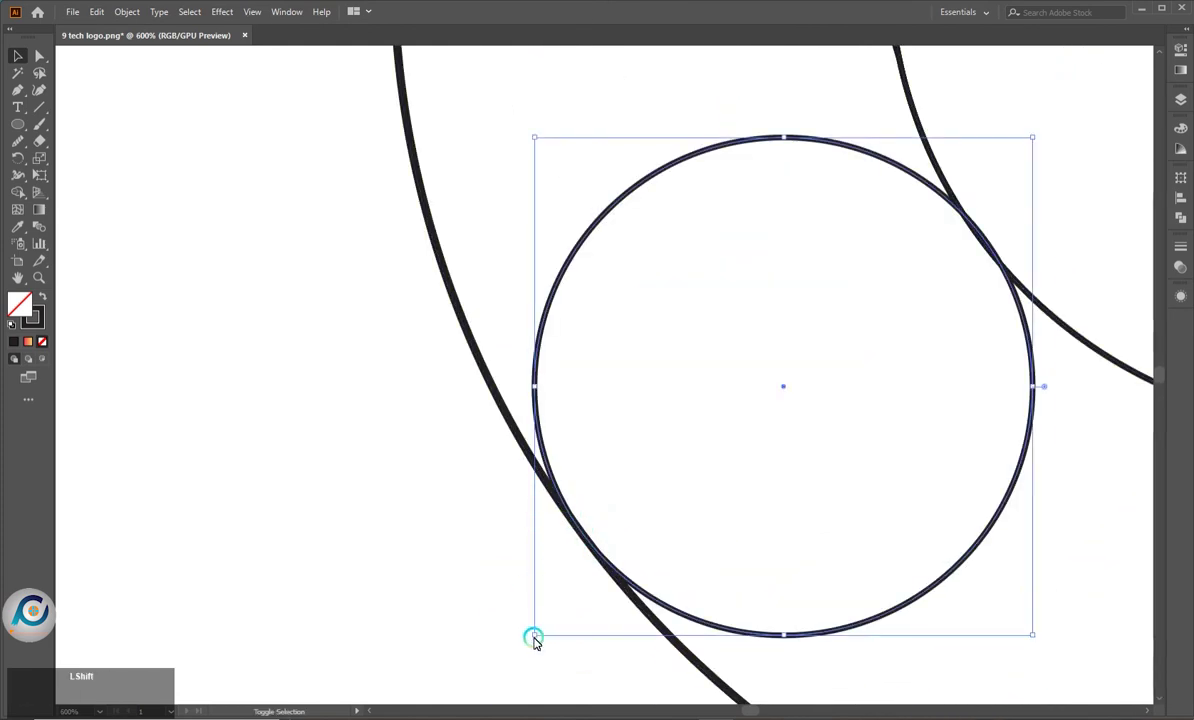
left_click(480, 596)
scroll("down", 3)
Select all and merge both circles with the band area between them into a bean shape
key("ctrl+a")
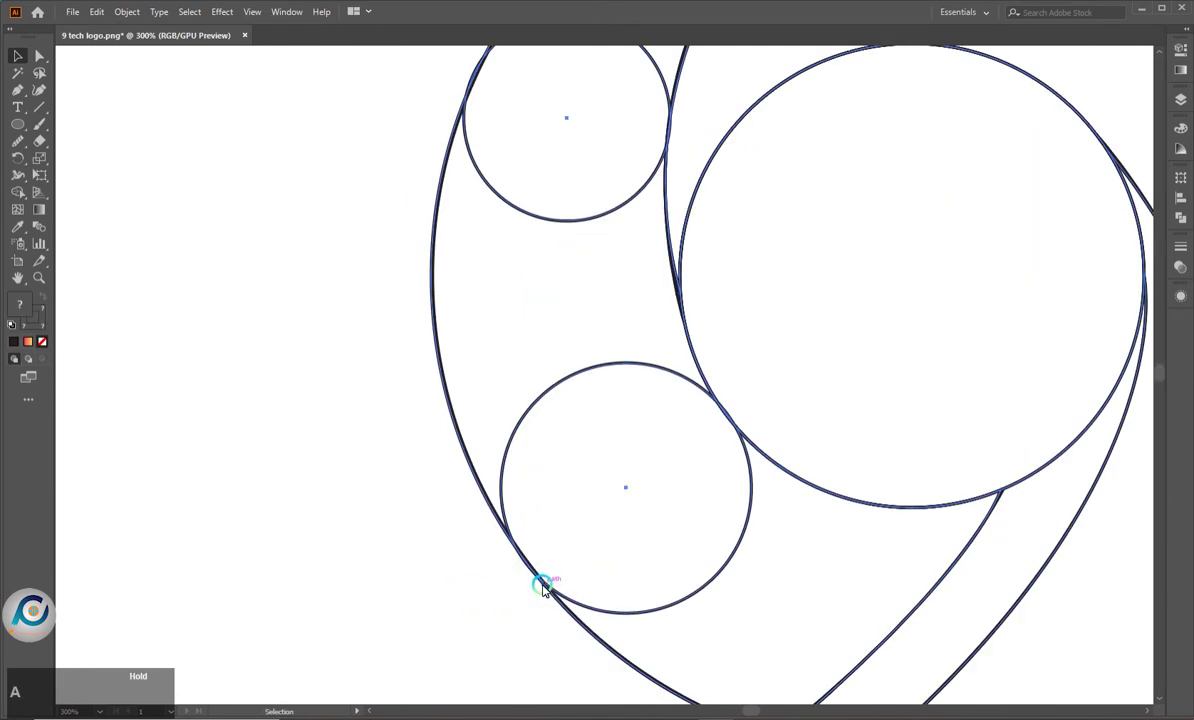
key("shift+m")
scroll("up", 3)
scroll("down", 3)
left_click(545, 329)
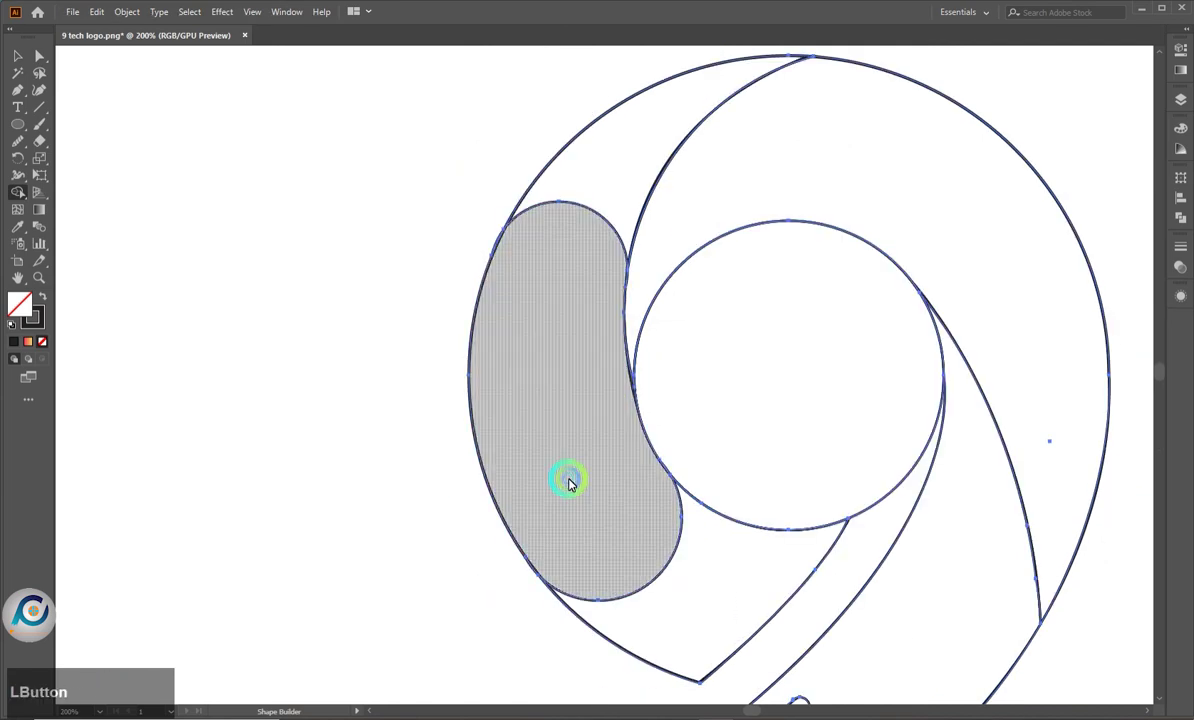
scroll("up", 3)
left_click(578, 259)
left_click(973, 365)
Remove the stray slivers where the curves cross and clear the selection
scroll("down", 3)
scroll("up", 3)
left_click(716, 516)
scroll("down", 3)
scroll("up", 3)
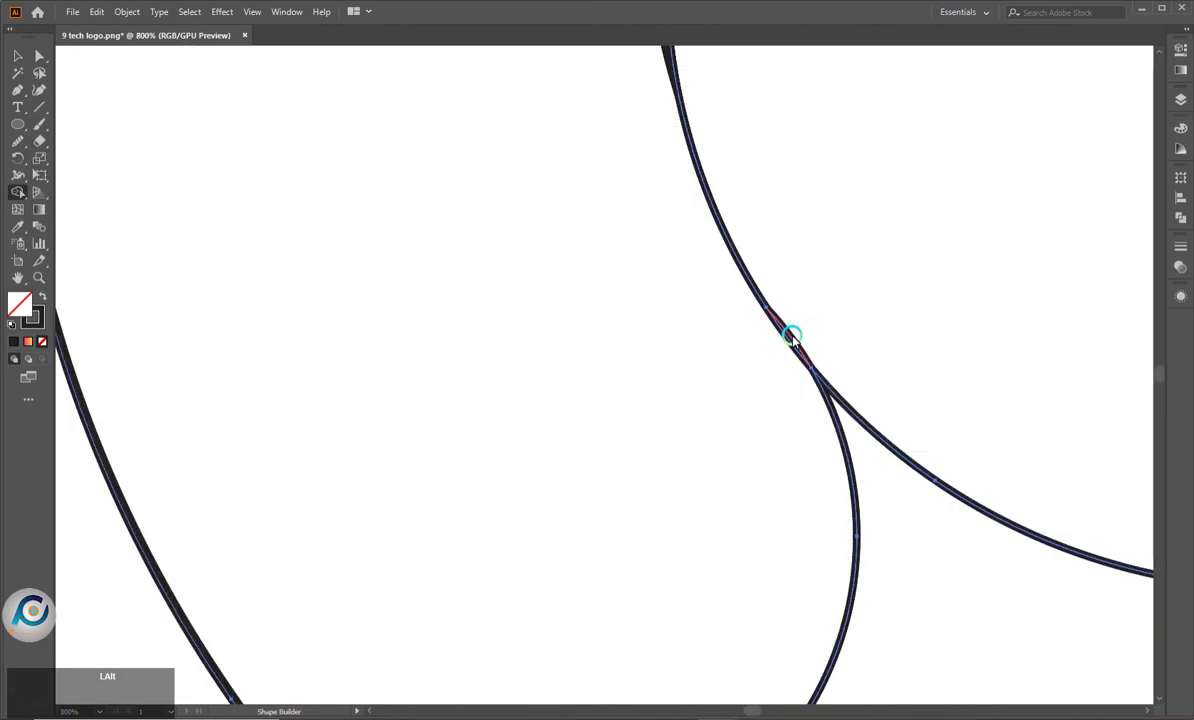
left_click(797, 337)
scroll("down", 3)
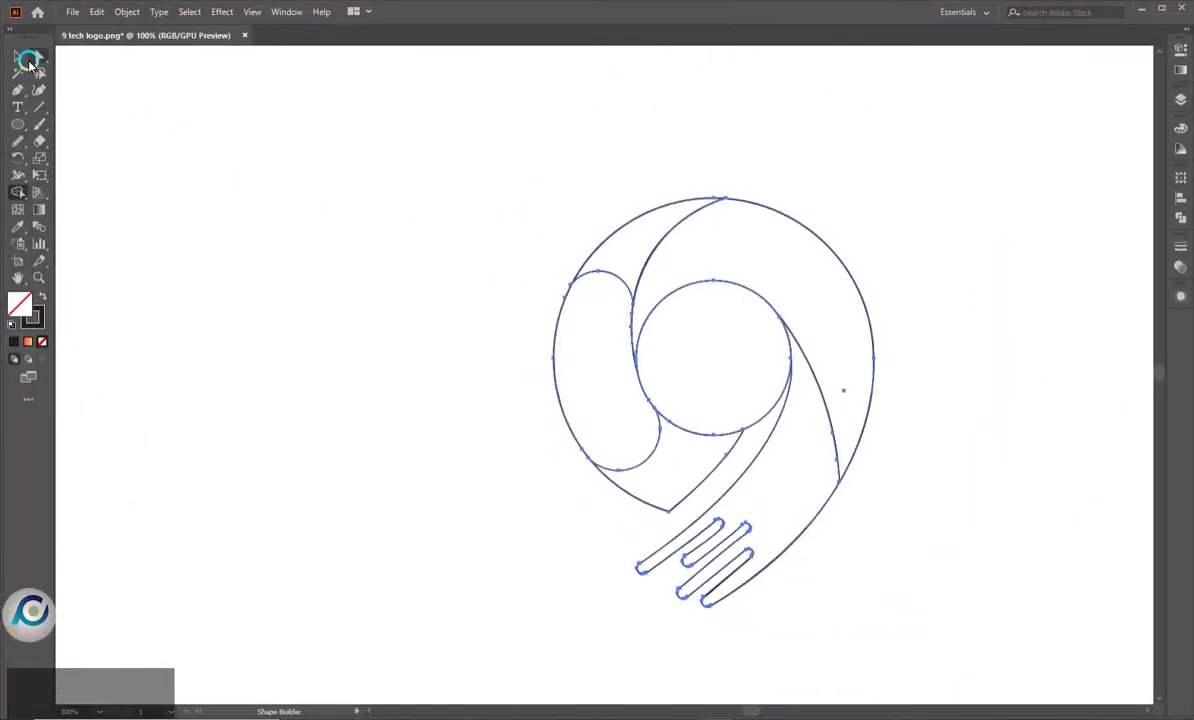
left_click(23, 59)
scroll("up", 3)
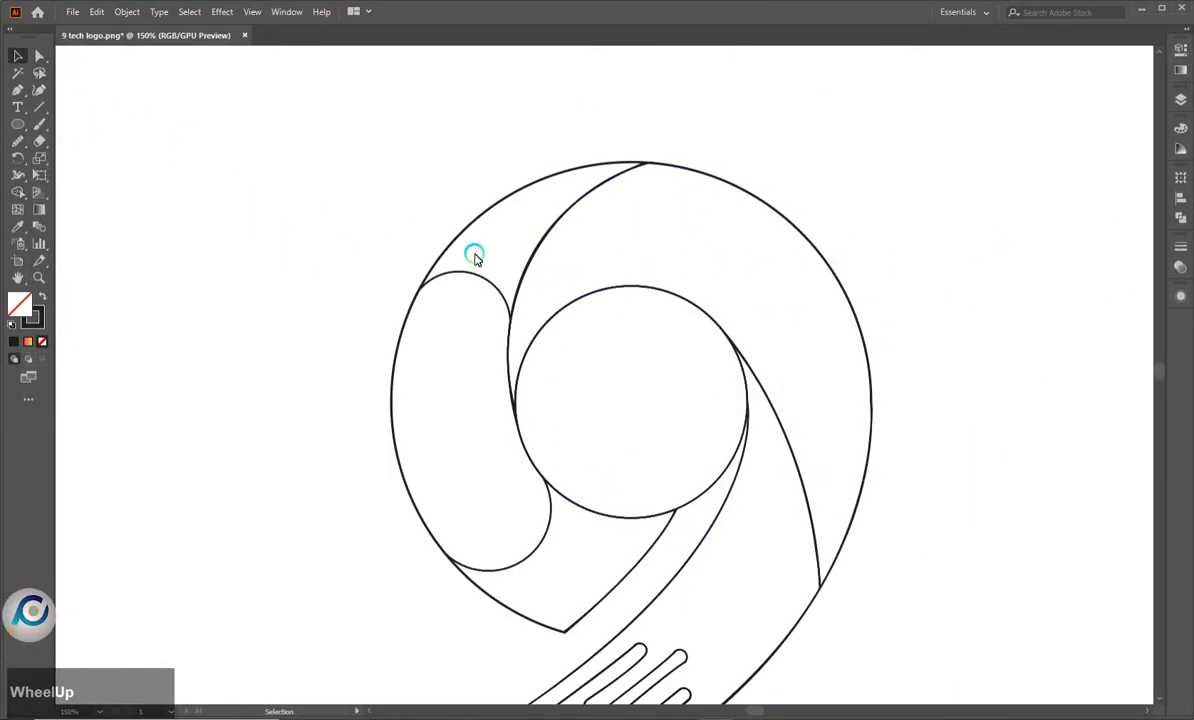
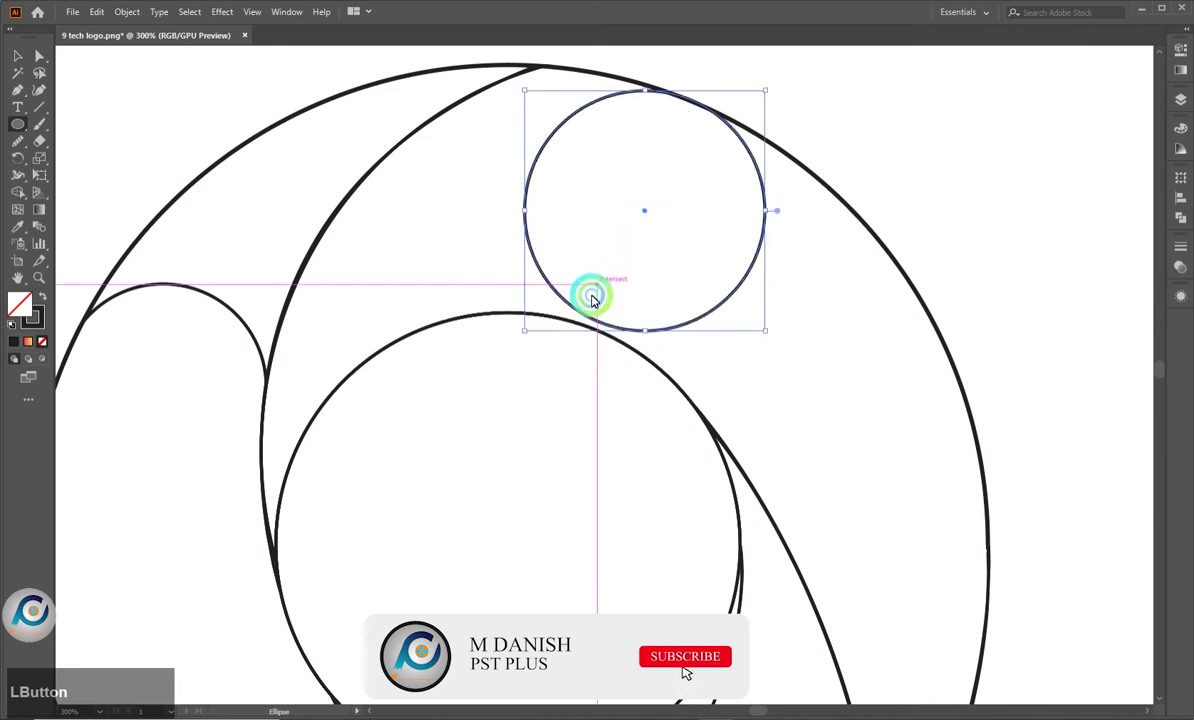
Resize the top and right circles so each touches the 9's surrounding curves
left_click(526, 332)
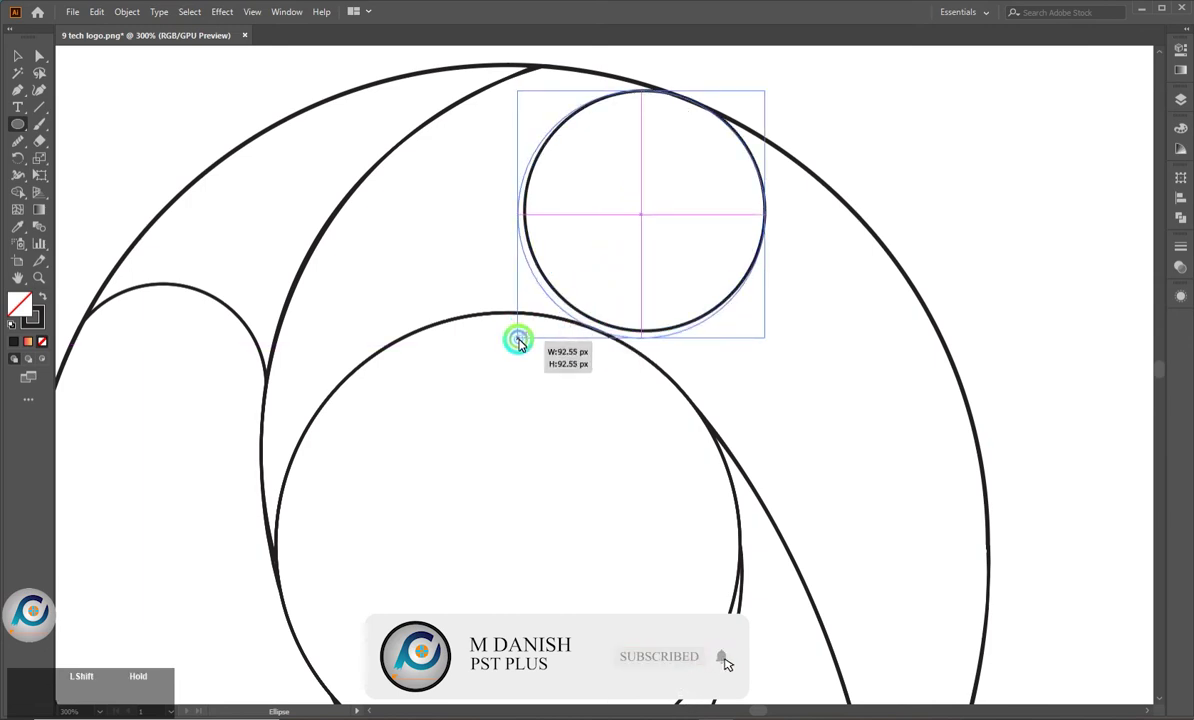
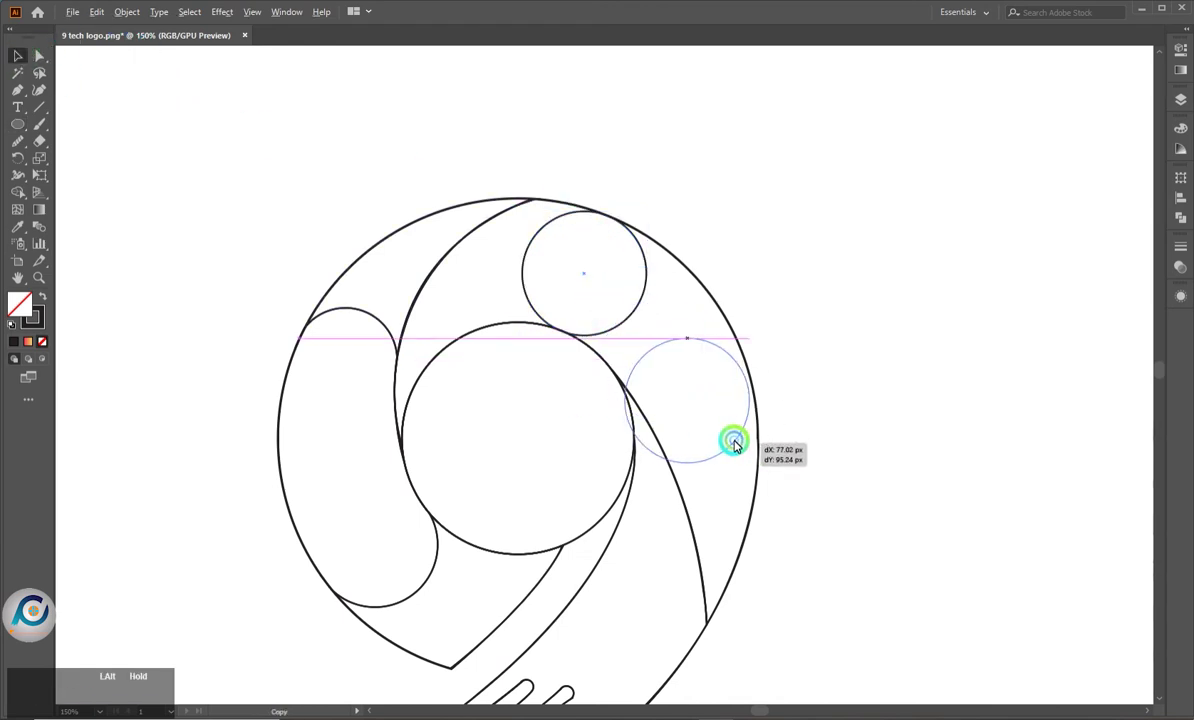
scroll("up", 3)
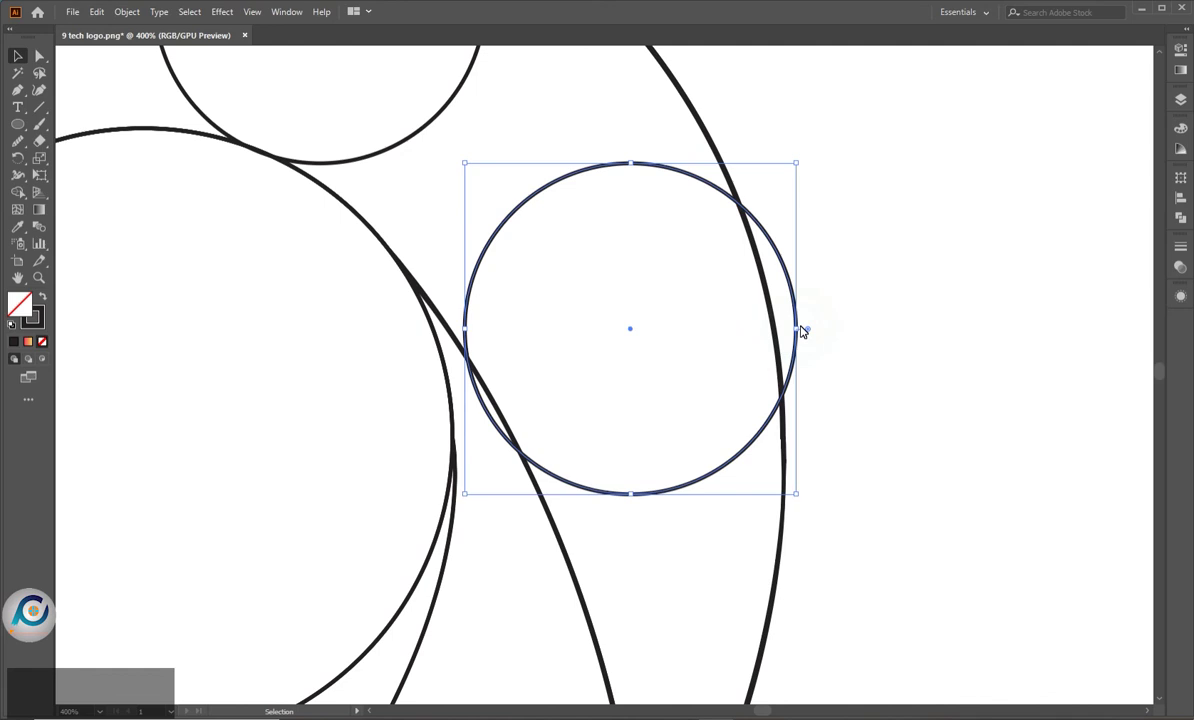
left_click(802, 332)
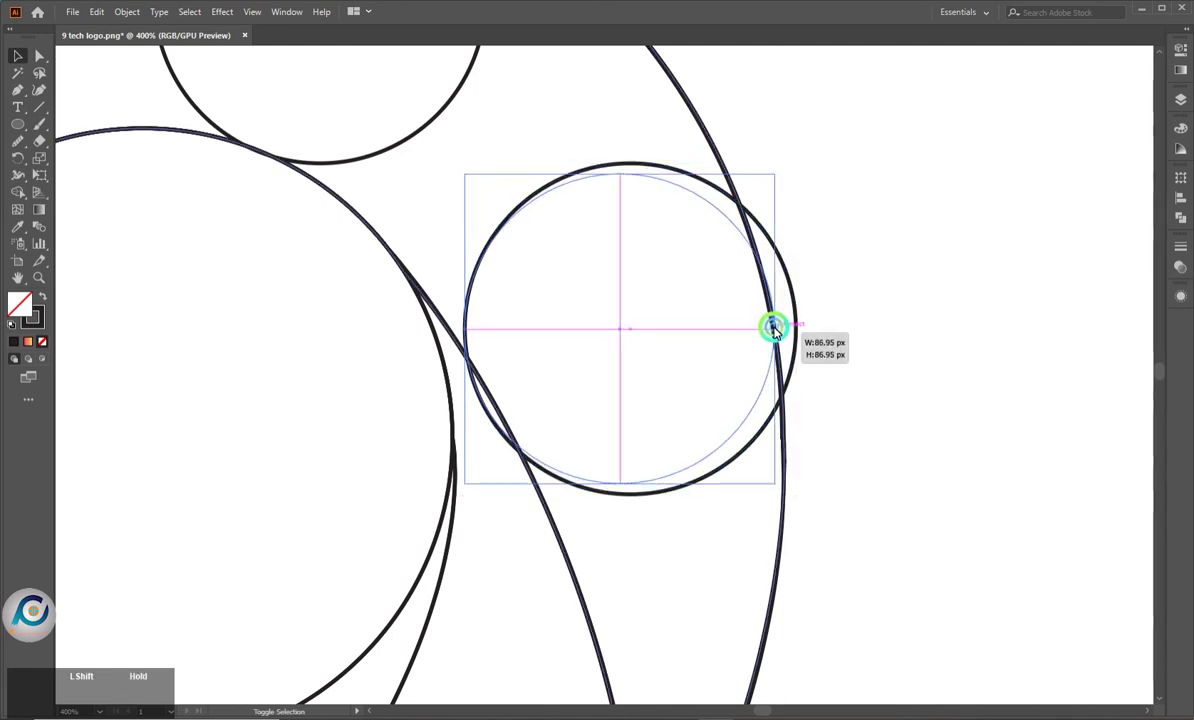
left_click(467, 486)
scroll("down", 3)
scroll("down", 3)
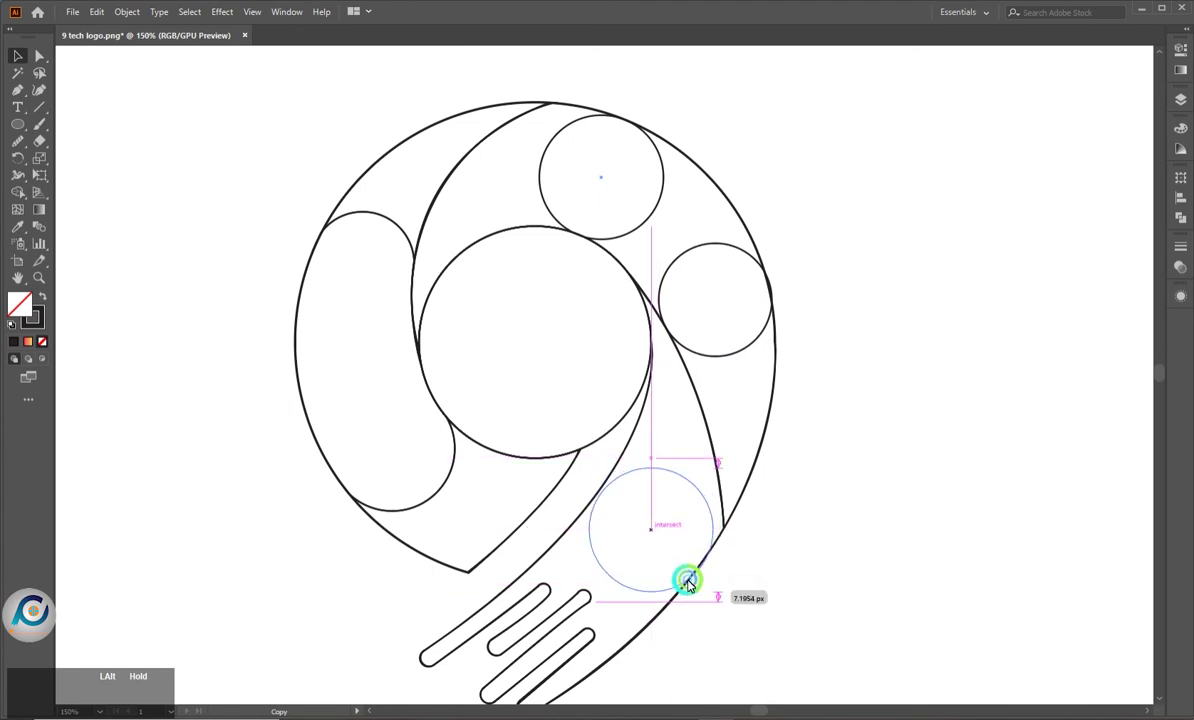
Resize the lower circle to fit the tail band snugly and deselect it
scroll("up", 3)
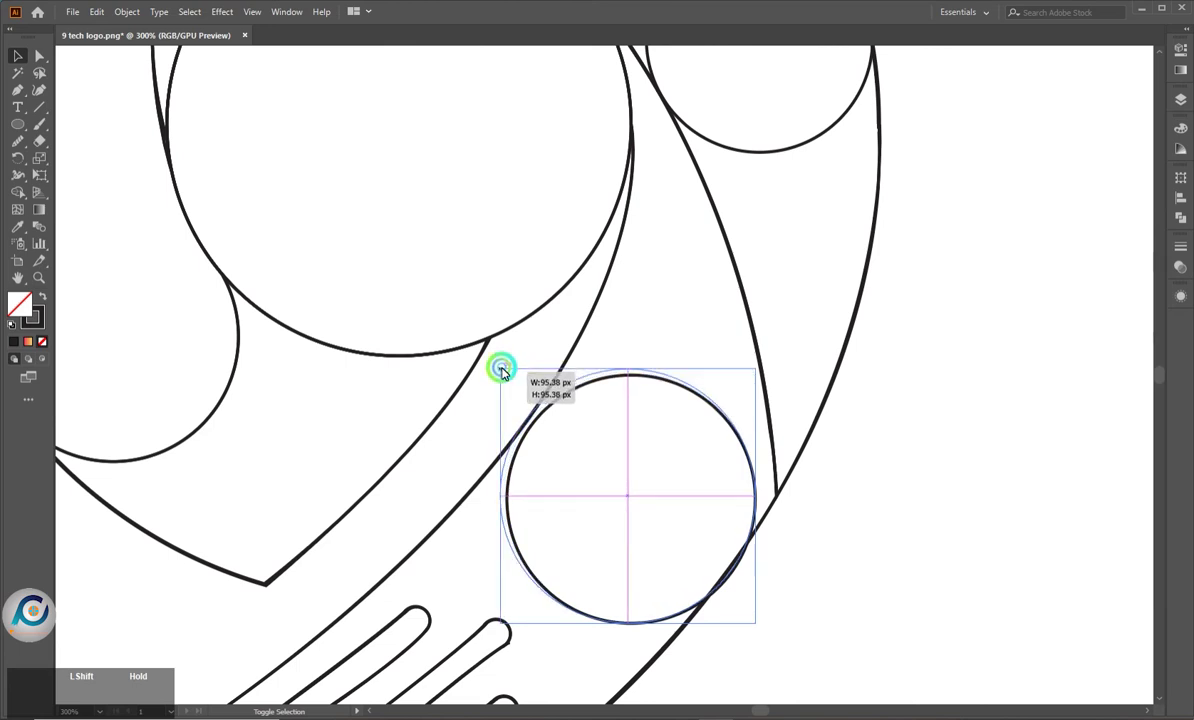
left_click(507, 369)
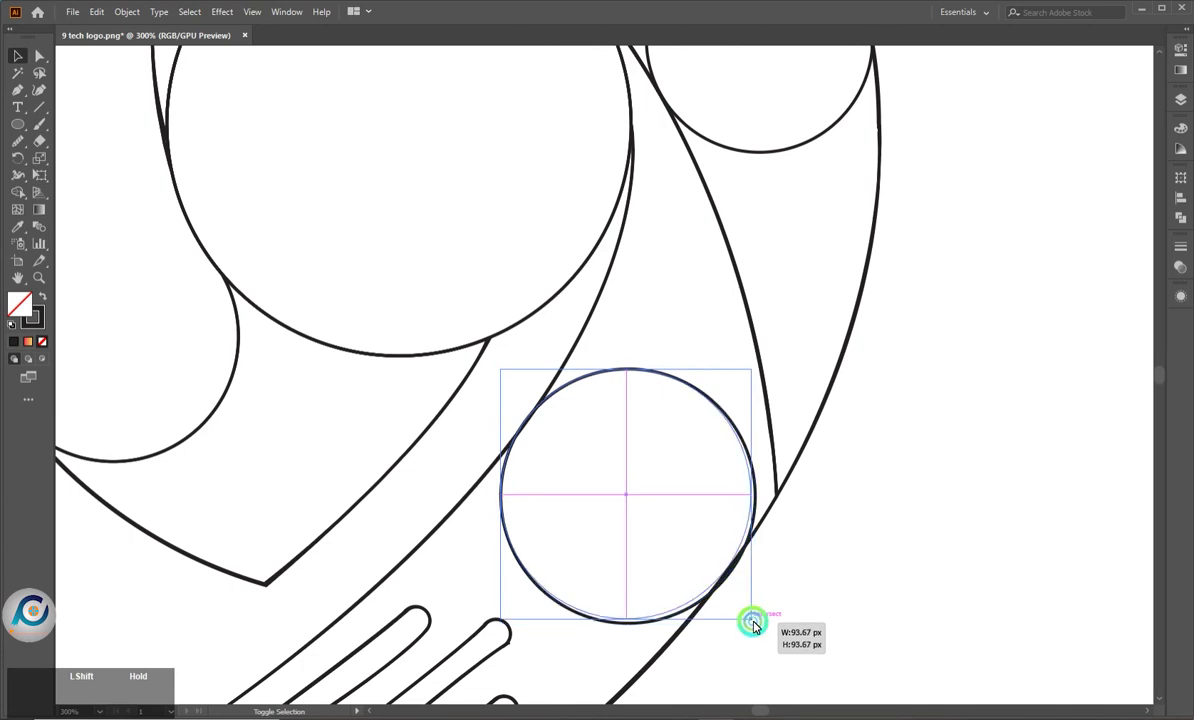
scroll("up", 3)
left_click(785, 675)
left_click(791, 682)
left_click(832, 525)
scroll("down", 3)
scroll("down", 3)
scroll("down", 3)
Try merging the upper arc band regions with Shape Builder on the full selection, then undo it
key("ctrl+a")
key("shift+m")
left_click(729, 131)
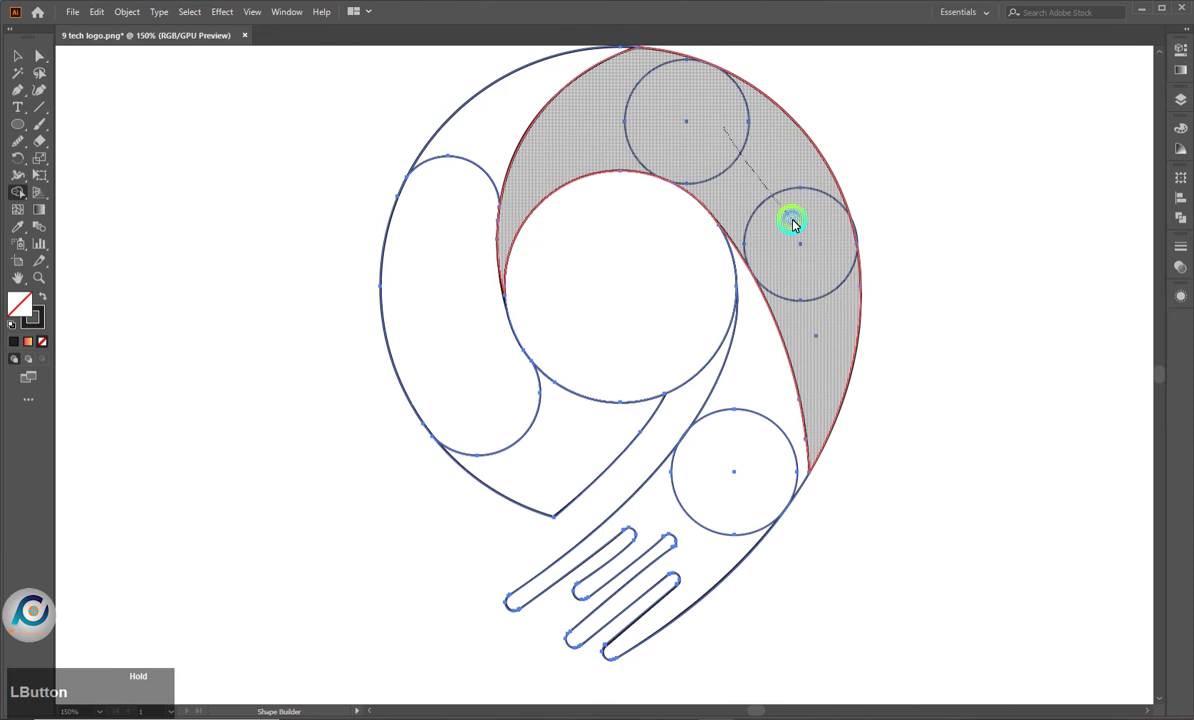
key("ctrl+z")
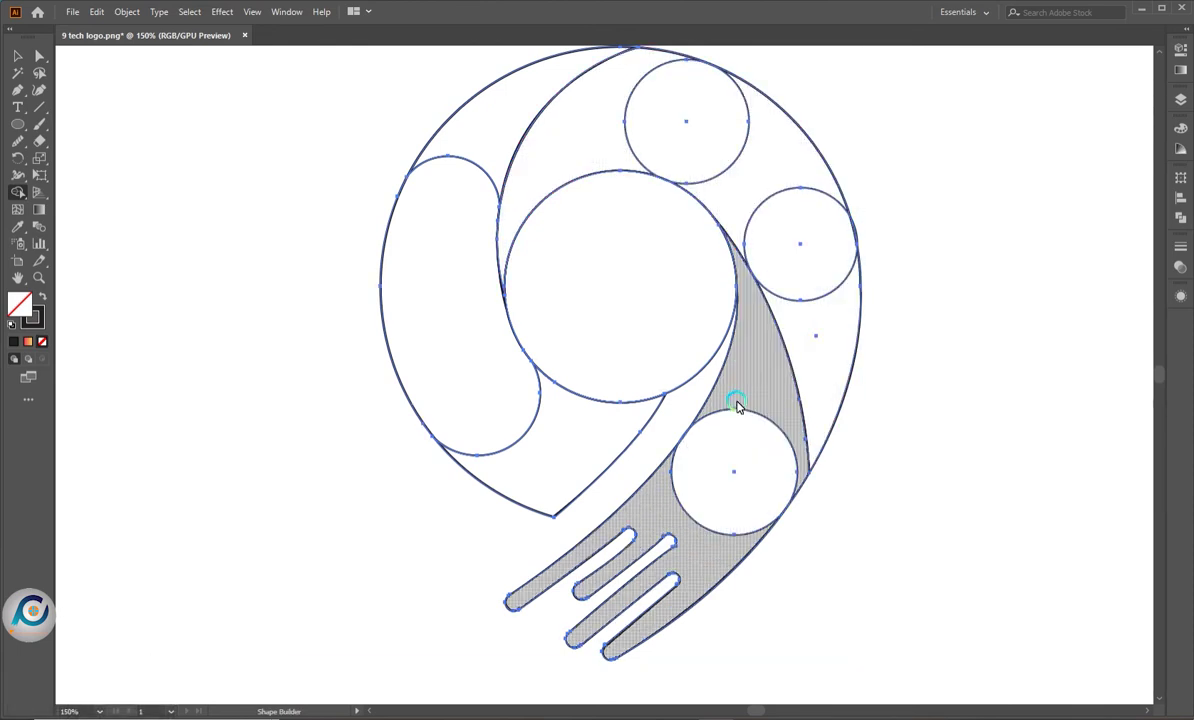
scroll("up", 3)
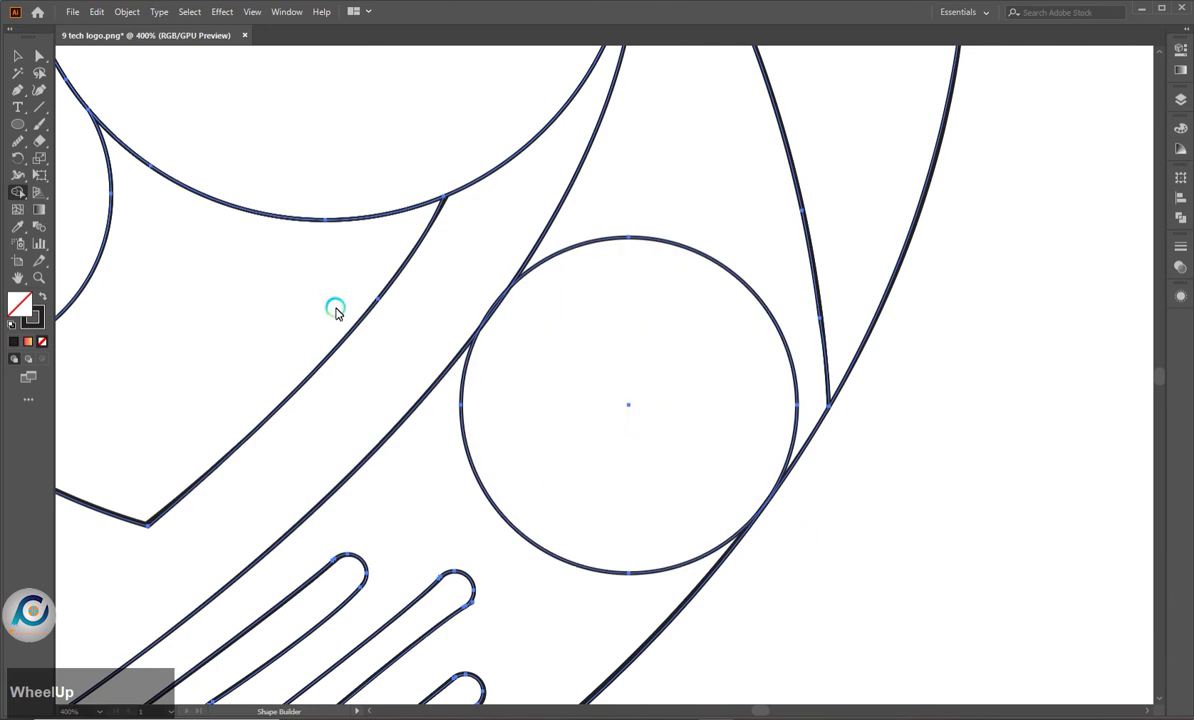
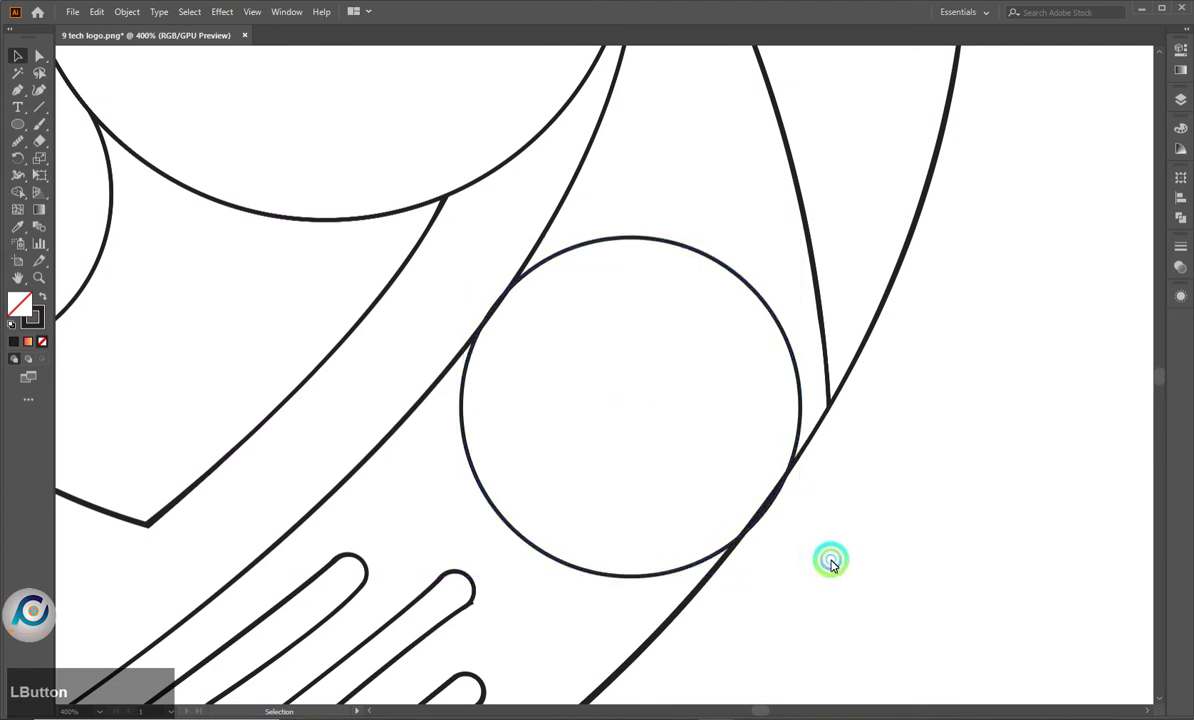
scroll("down", 3)
scroll("up", 3)
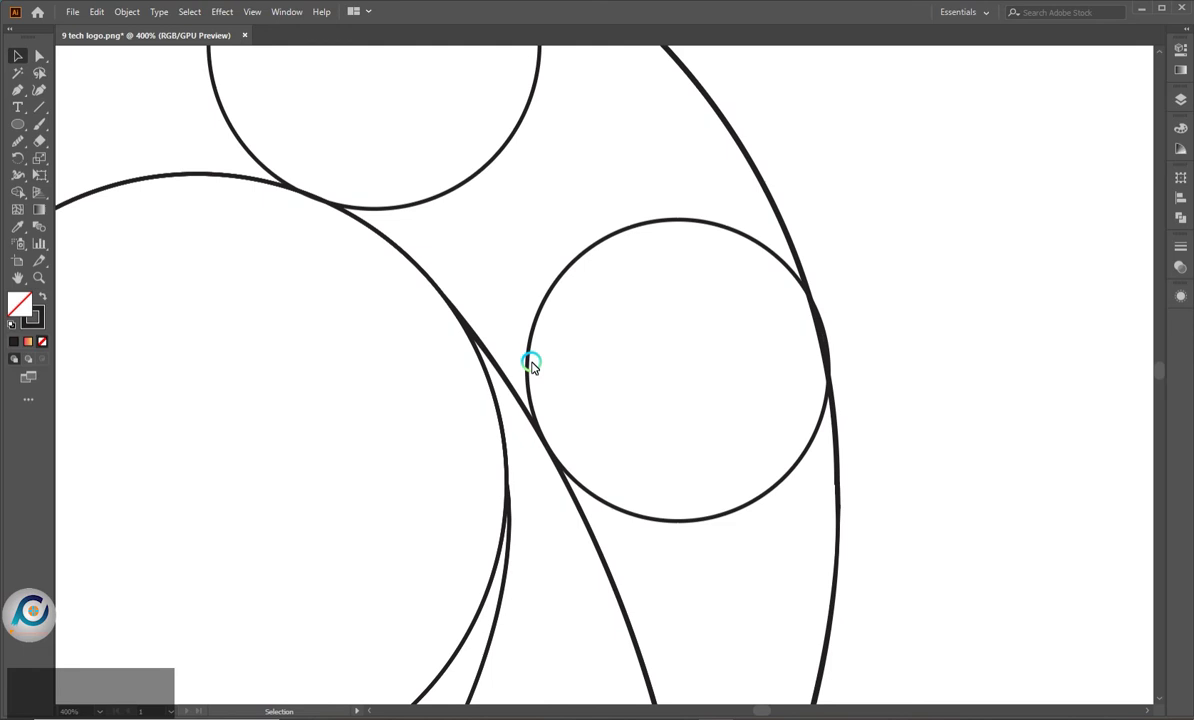
Resize the right circle to fit tightly and the top circle to touch the curves
left_click(532, 364)
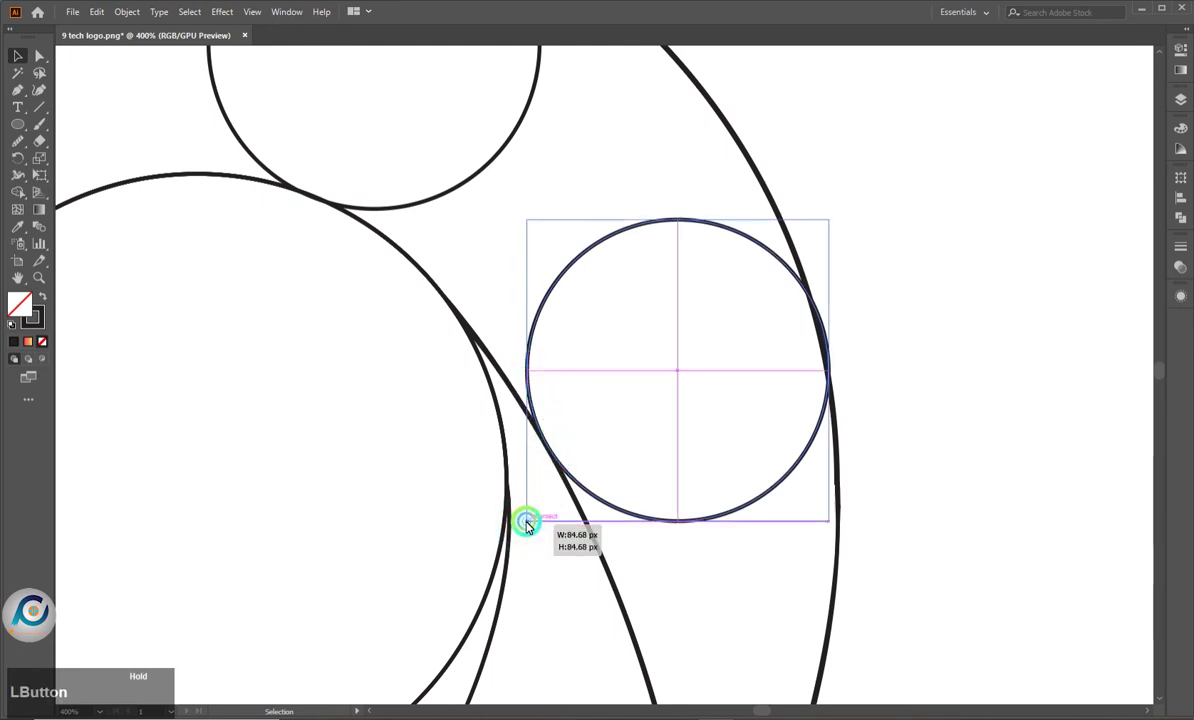
scroll("down", 3)
scroll("up", 3)
scroll("down", 3)
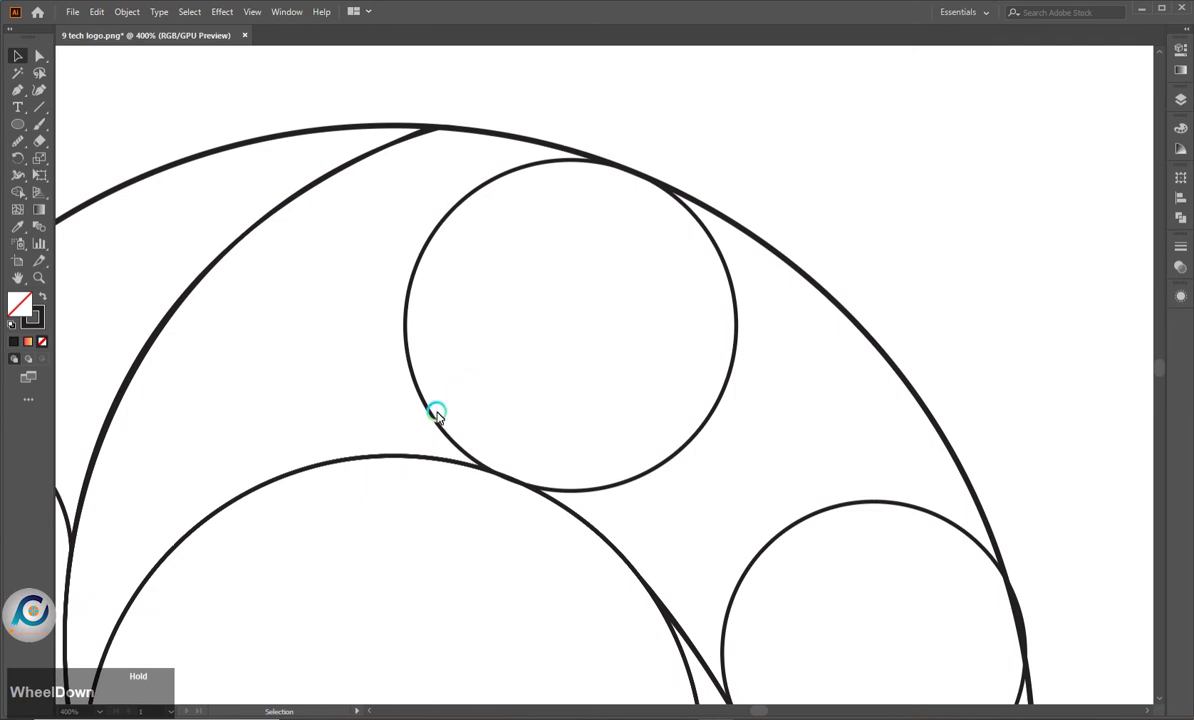
left_click(438, 417)
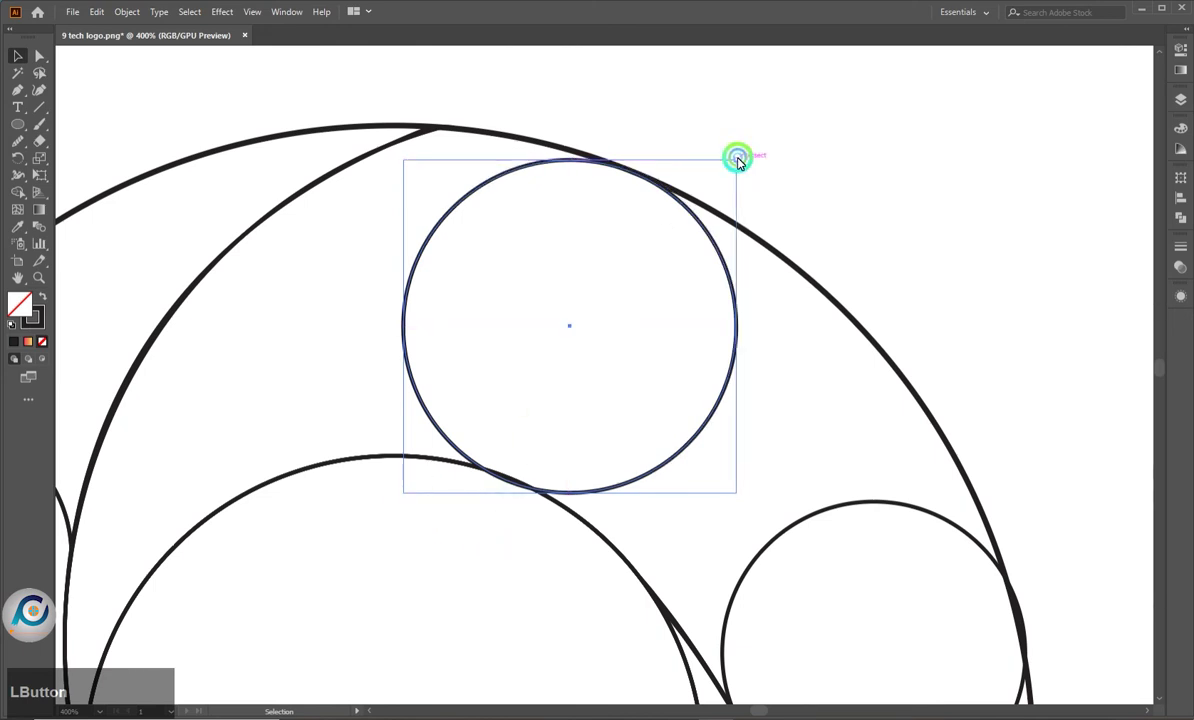
scroll("down", 3)
Merge the top circle into a rounded end of the arc band with Shape Builder
key("ctrl+a")
key("shift+m")
left_click(733, 245)
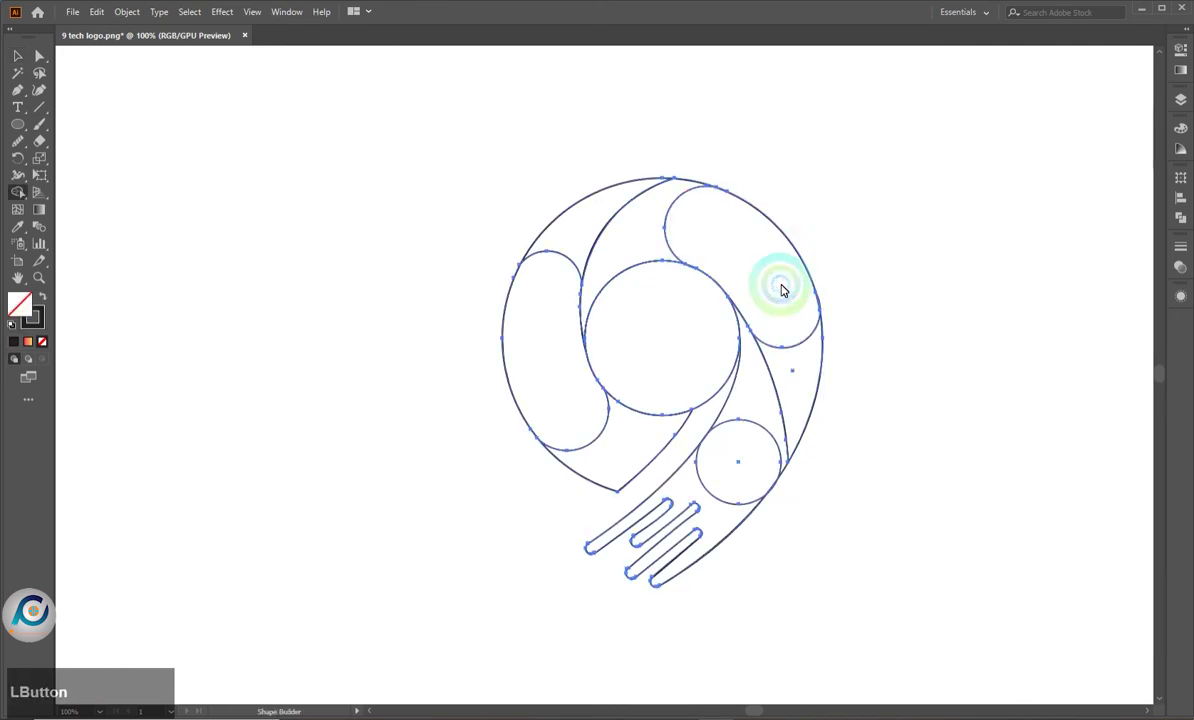
scroll("up", 3)
scroll("up", 3)
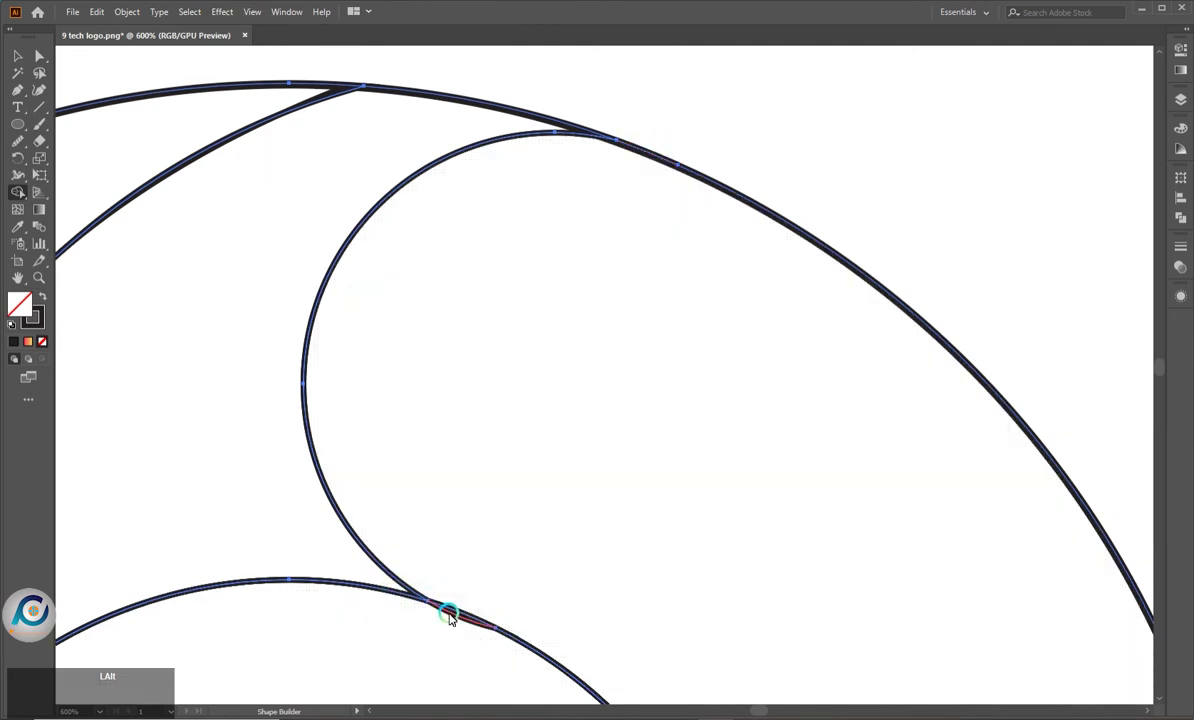
Merge the small slivers where curves meet and another leftover region into adjacent pieces
left_click(454, 617)
scroll("down", 3)
scroll("up", 3)
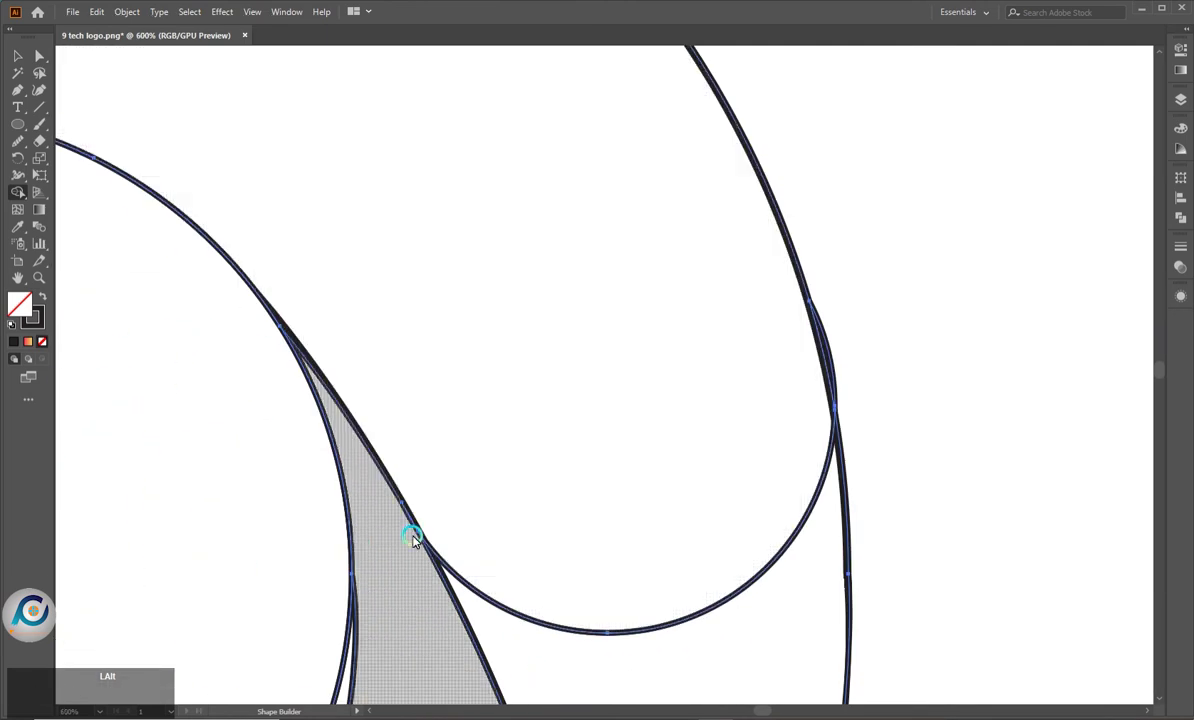
left_click(837, 367)
scroll("down", 3)
scroll("down", 3)
left_click(729, 565)
scroll("up", 3)
Merge the lower circle into the tail band to form its rounded end
left_click(801, 538)
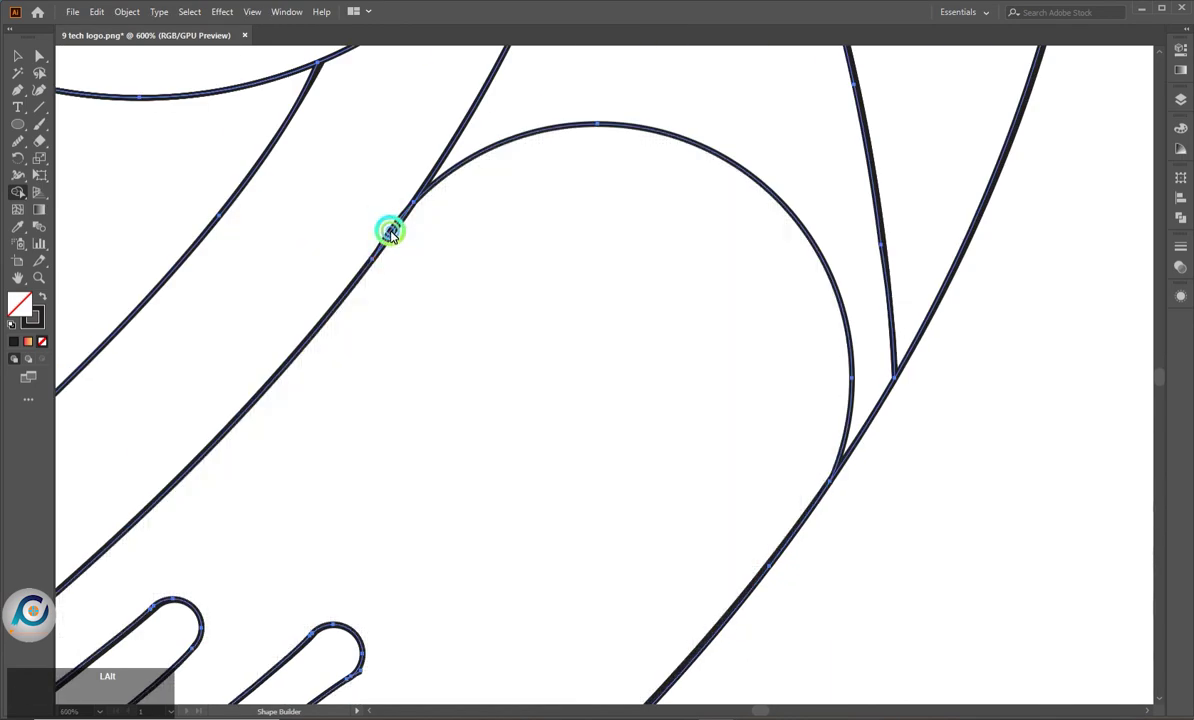
scroll("down", 3)
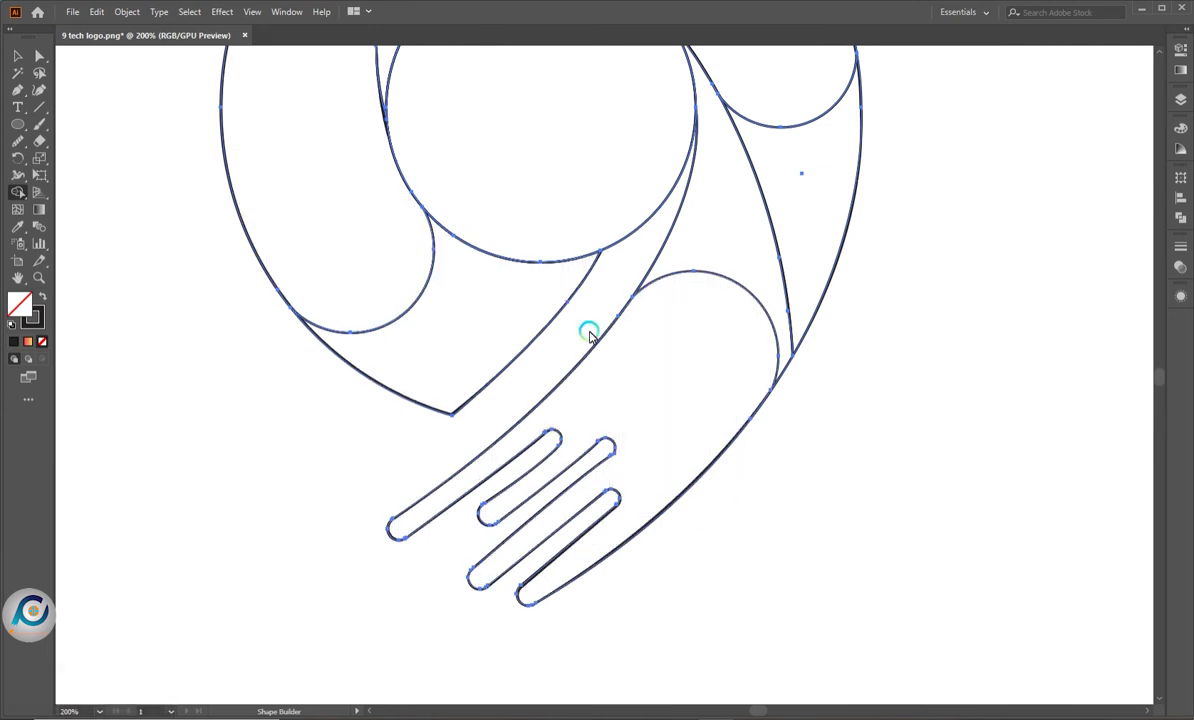
scroll("down", 3)
scroll("up", 3)
scroll("down", 3)
scroll("up", 3)
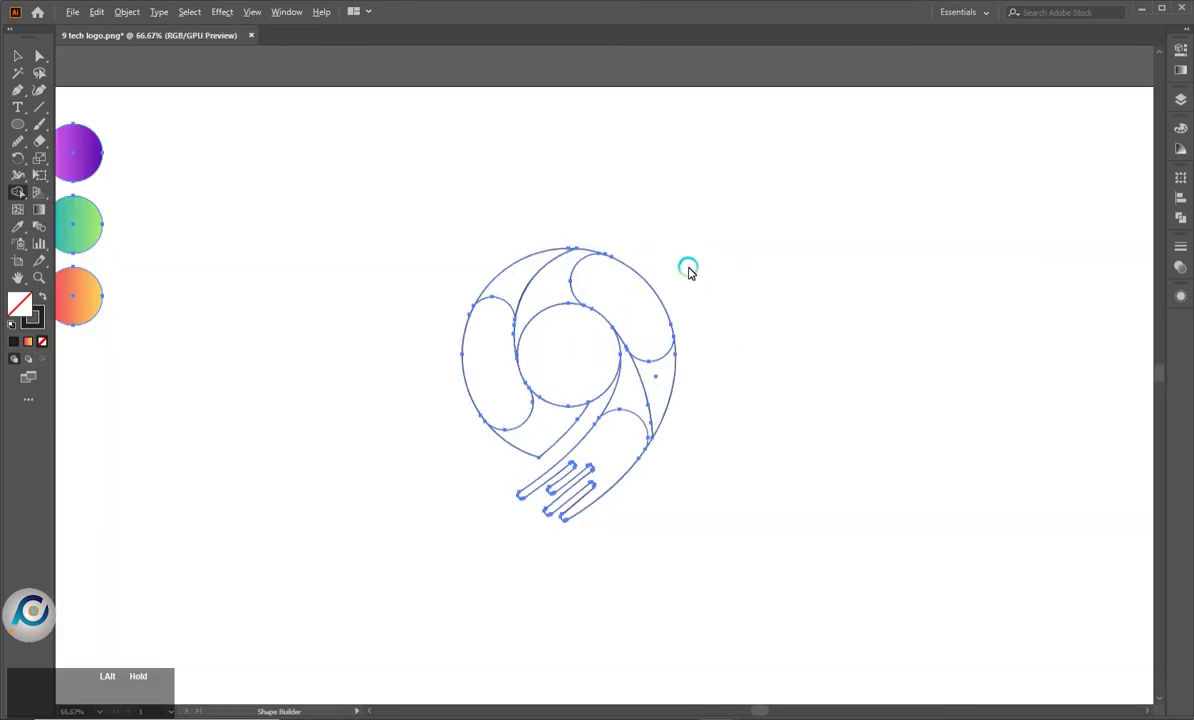
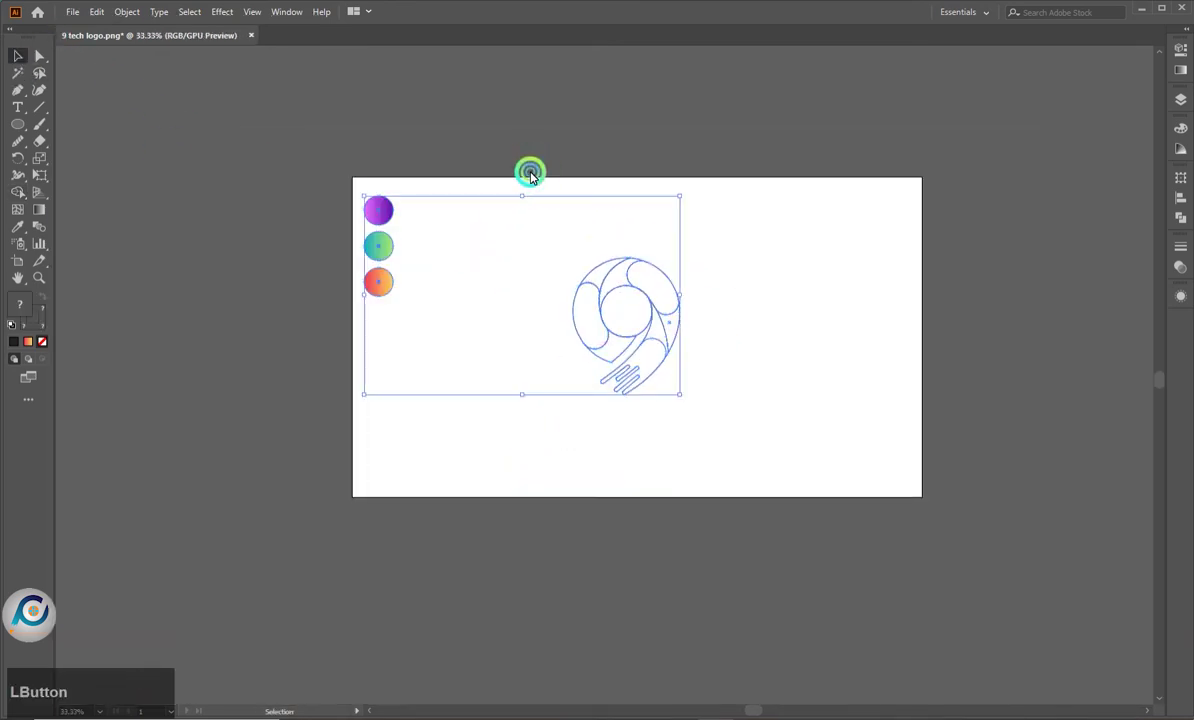
Zoom to view the 9 as one clean merged outline
scroll("up", 3)
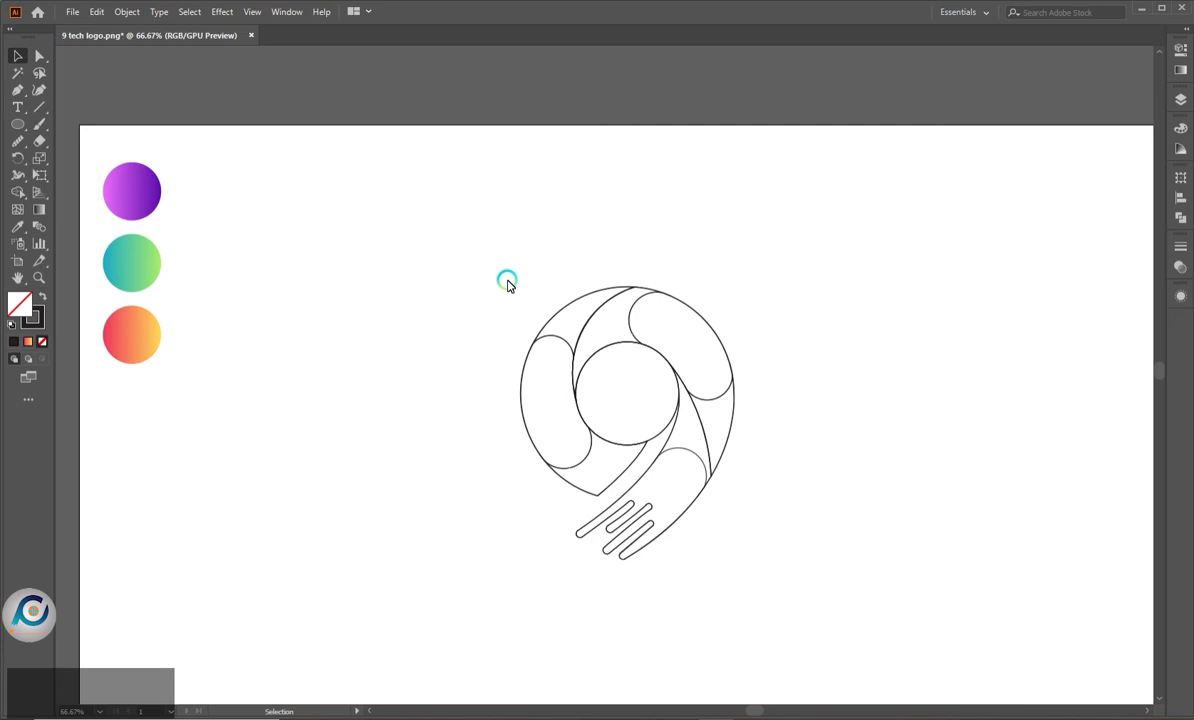
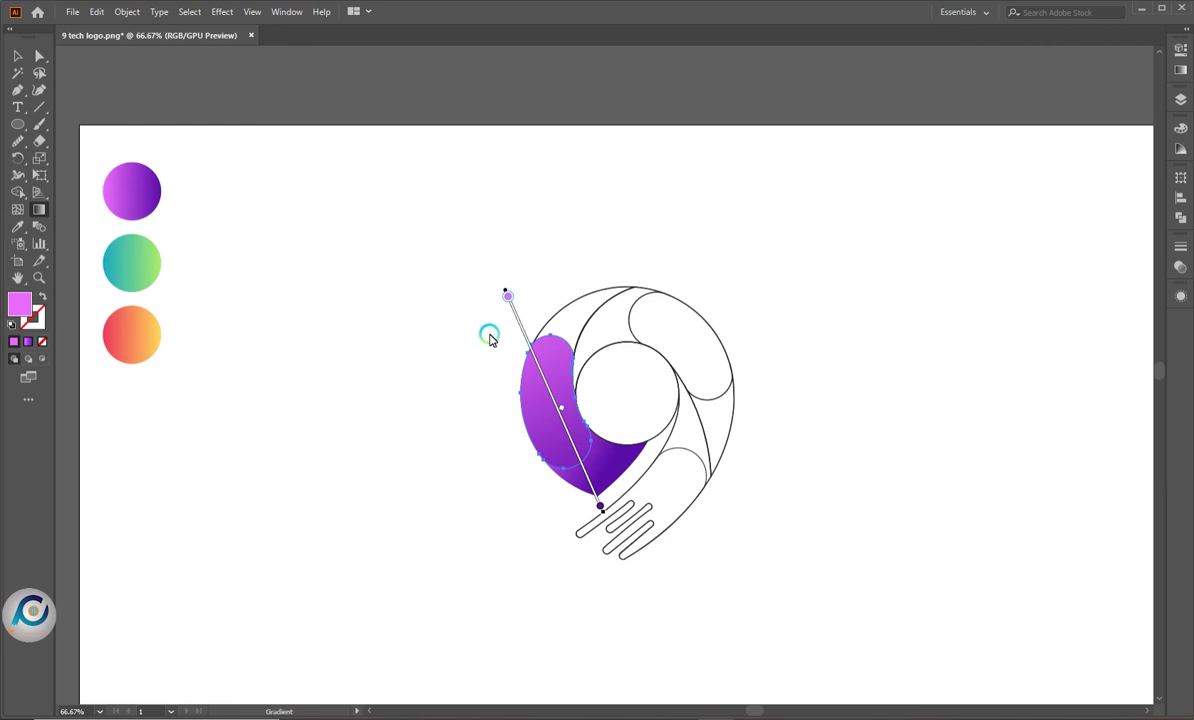
Adjust the purple gradient direction on the left piece and give the upper arc piece purple too
key("a")
left_click(481, 338)
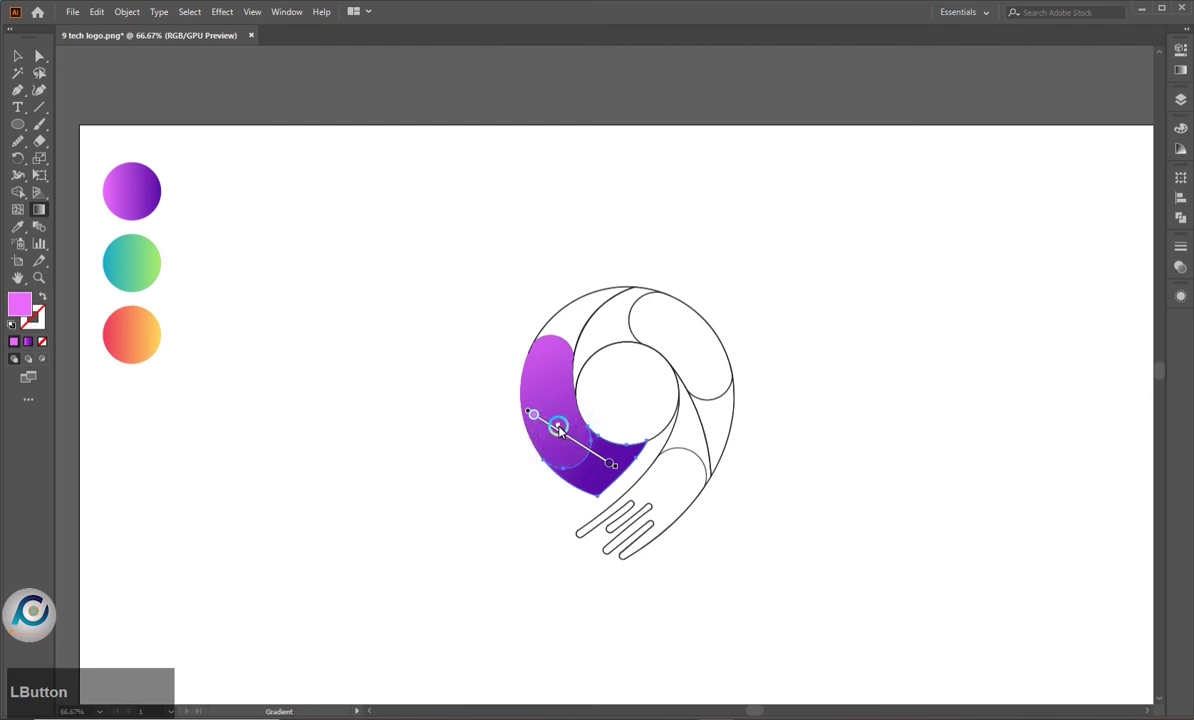
key("a")
left_click(502, 427)
Try a gradient angle across the upper arc, undo it, and select the crescent beside the purple piece
key("i")
left_click(549, 397)
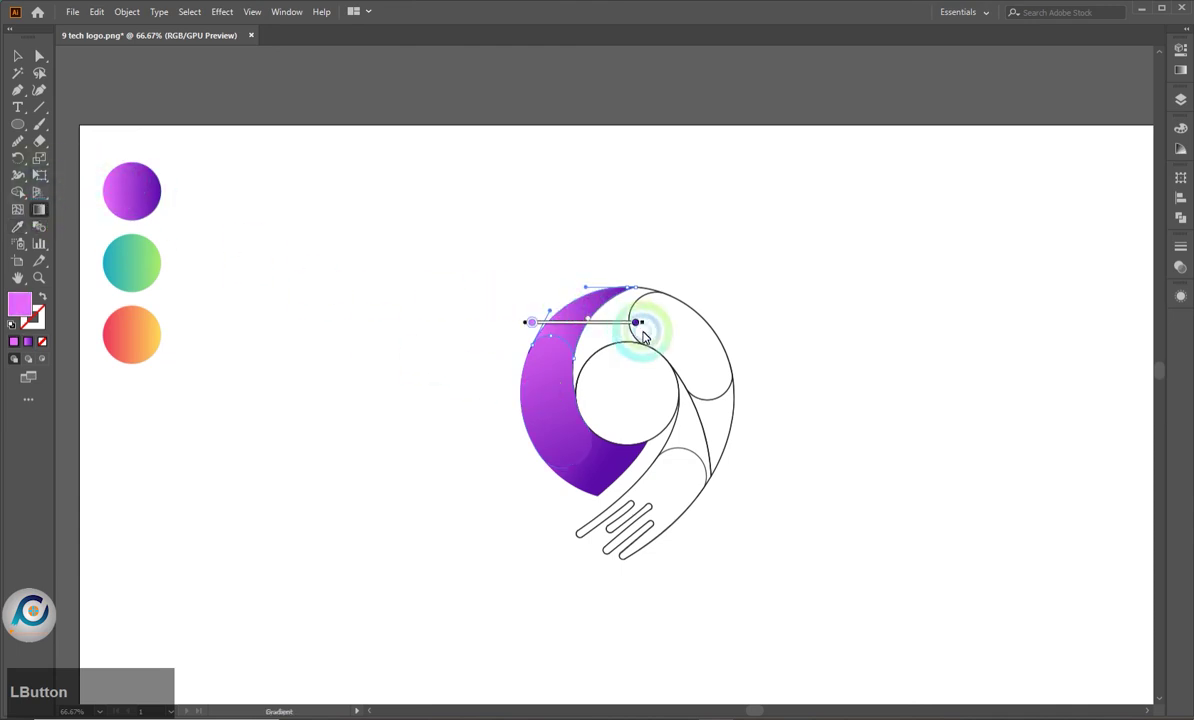
left_click(606, 225)
key("ctrl+z")
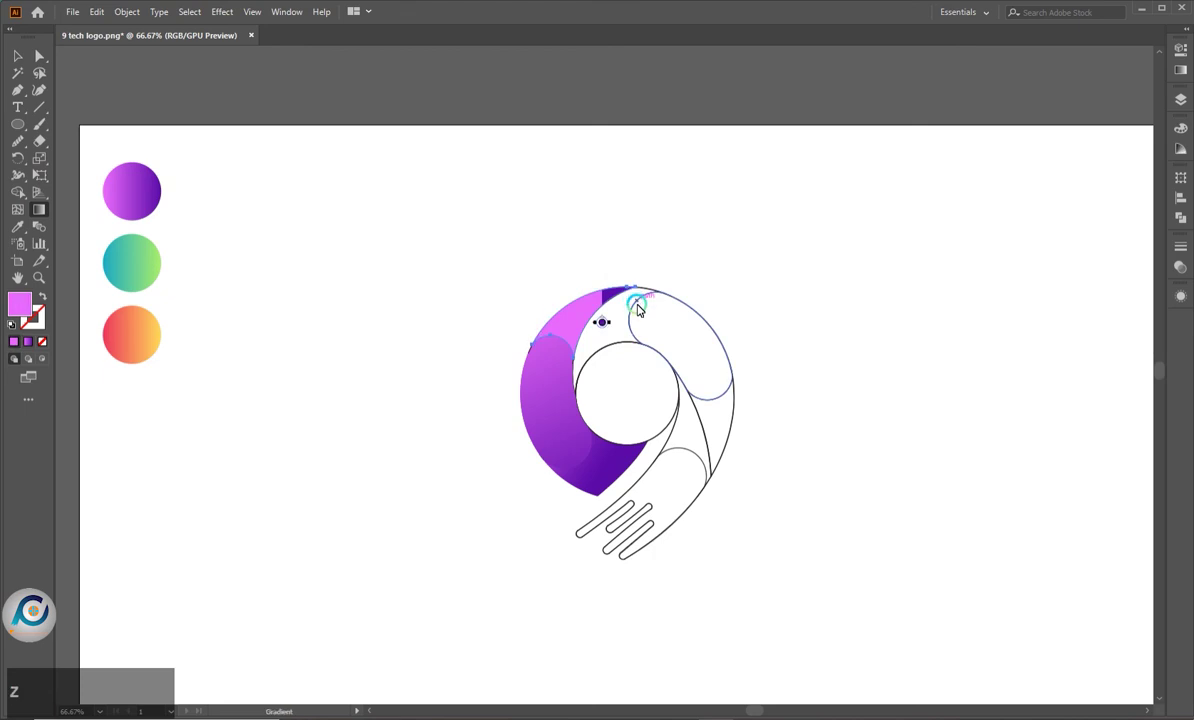
key("ctrl+z")
left_click(631, 267)
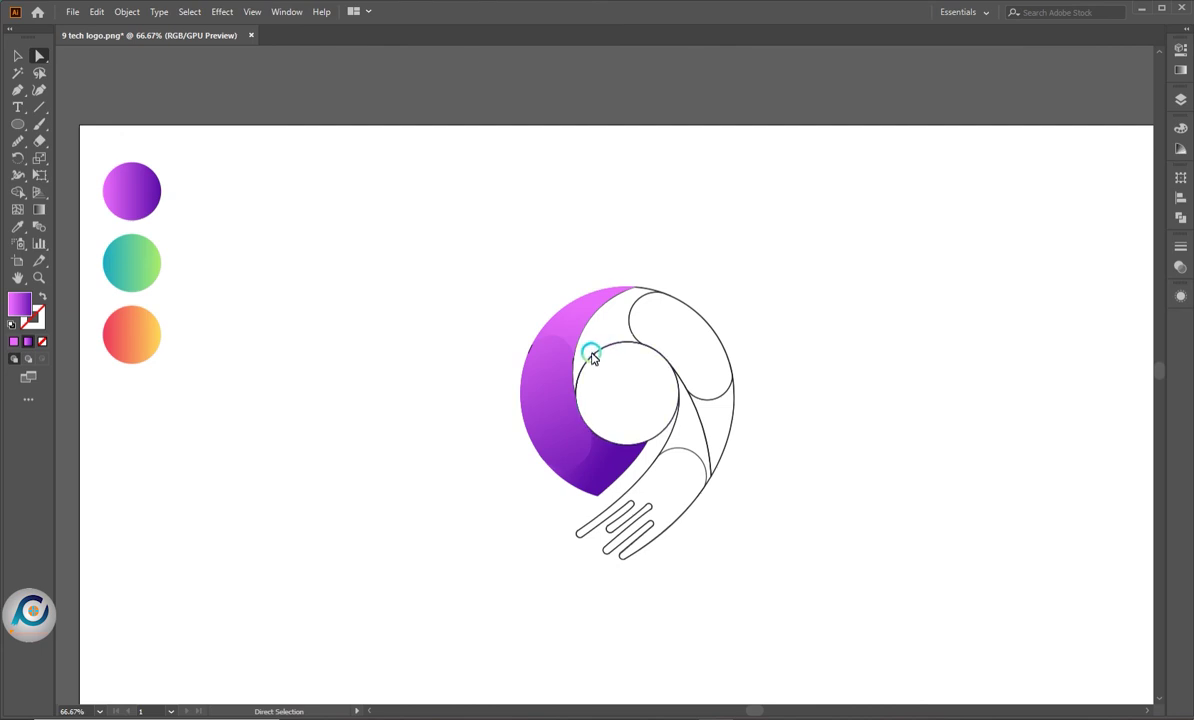
left_click(646, 289)
Eyedropper the orange gradient onto the crescent and then onto the rounded top-right piece
key("i")
left_click(137, 336)
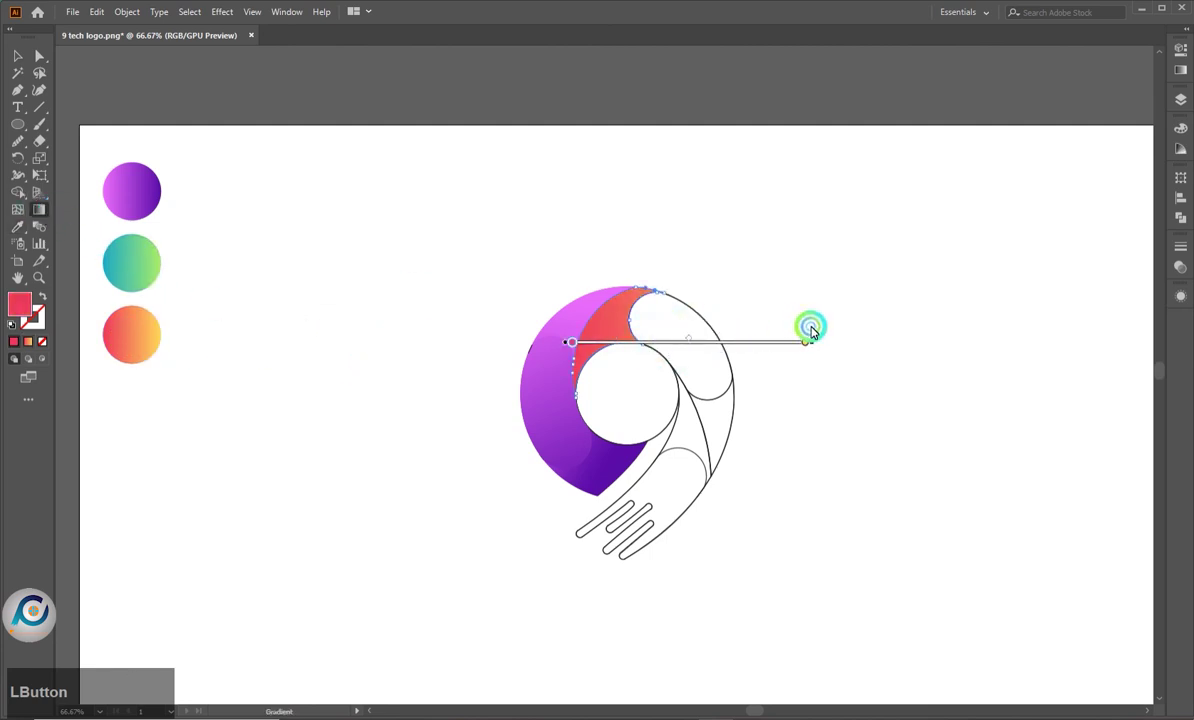
key("a")
left_click(727, 298)
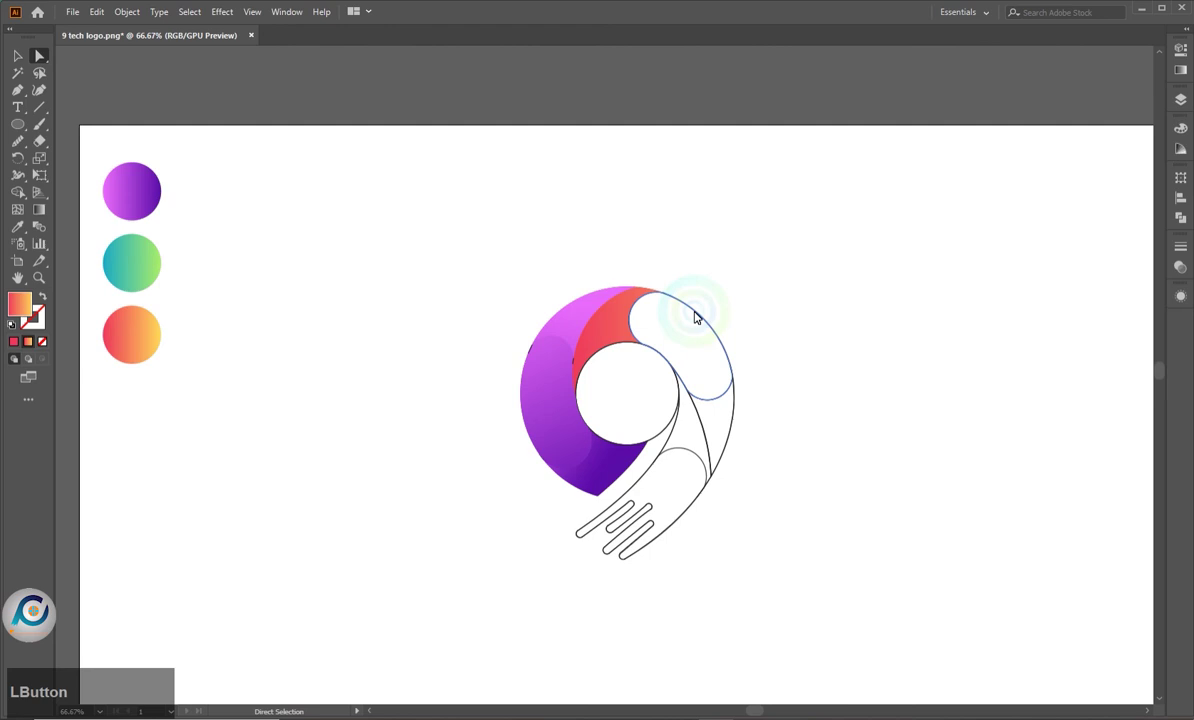
key("i")
left_click(604, 333)
Angle the top-right piece's gradient diagonally so its red end meets the crescent
key("a")
left_click(407, 347)
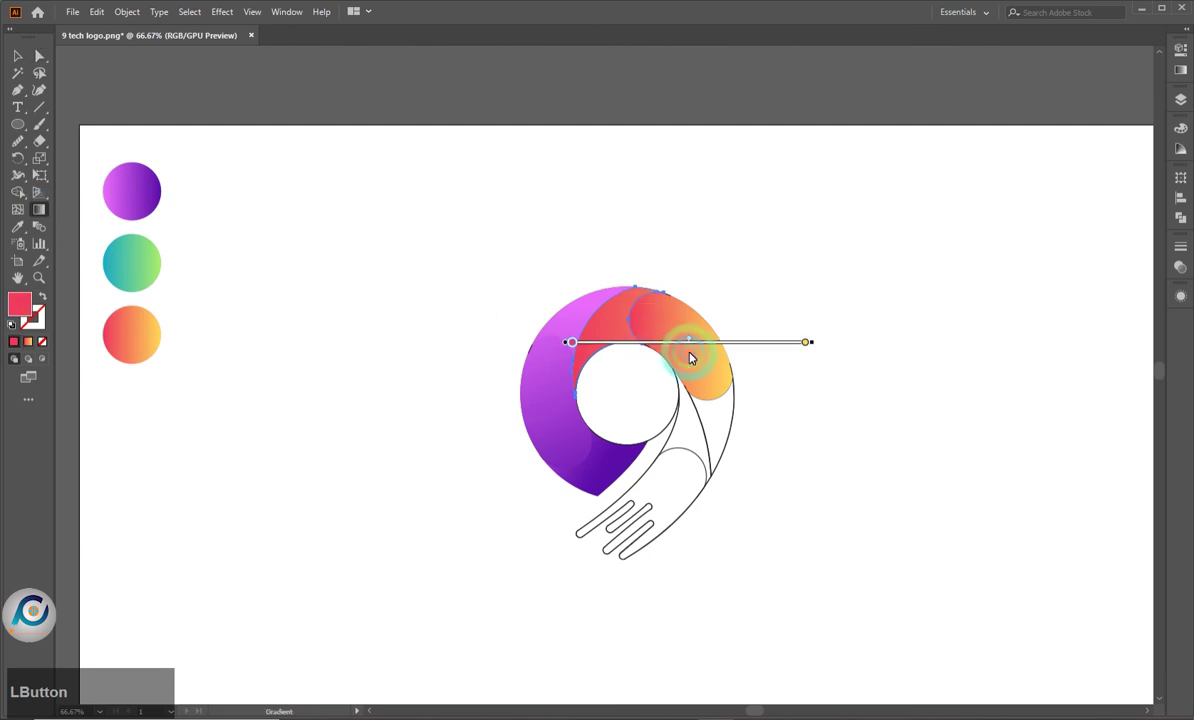
key("a")
left_click(747, 259)
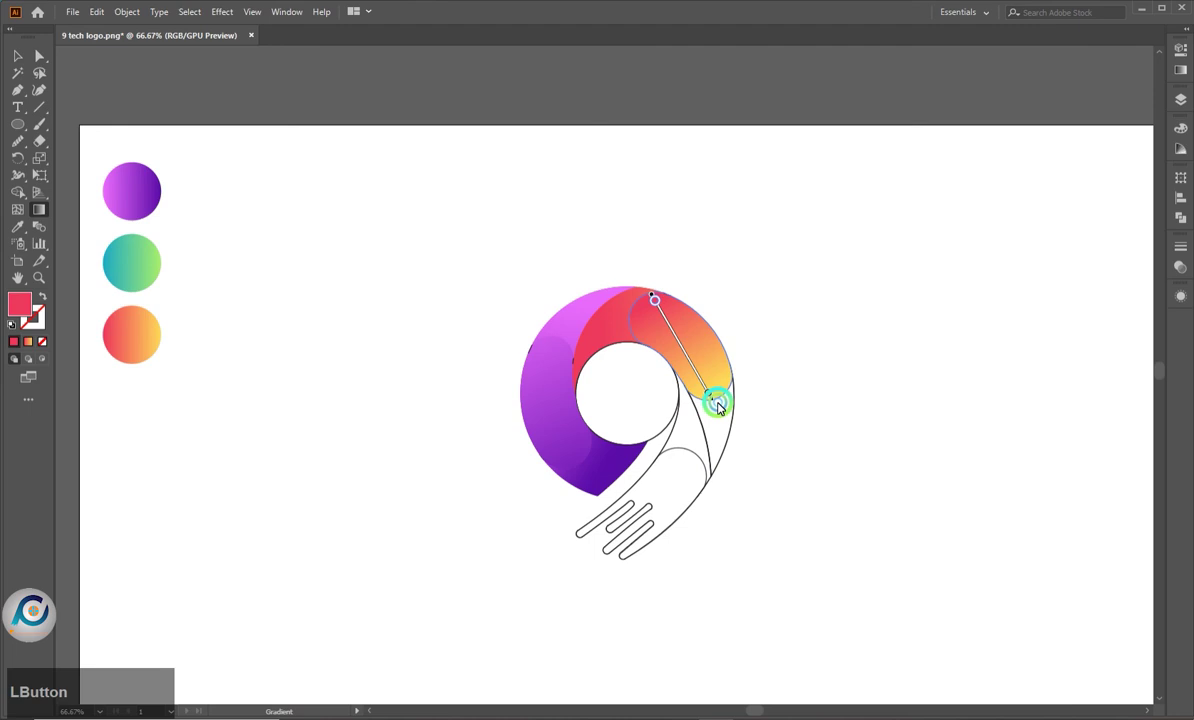
left_click(722, 408)
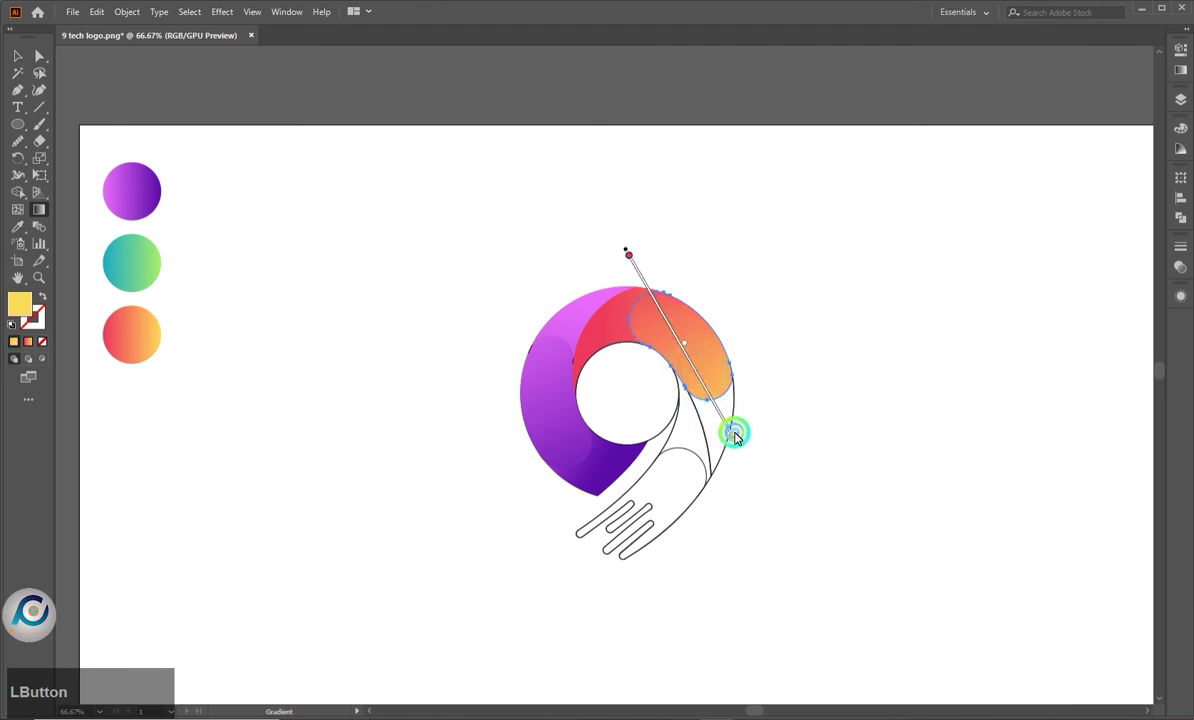
Give the narrow right piece the orange-yellow gradient and adjust it
key("a")
left_click(774, 418)
key("i")
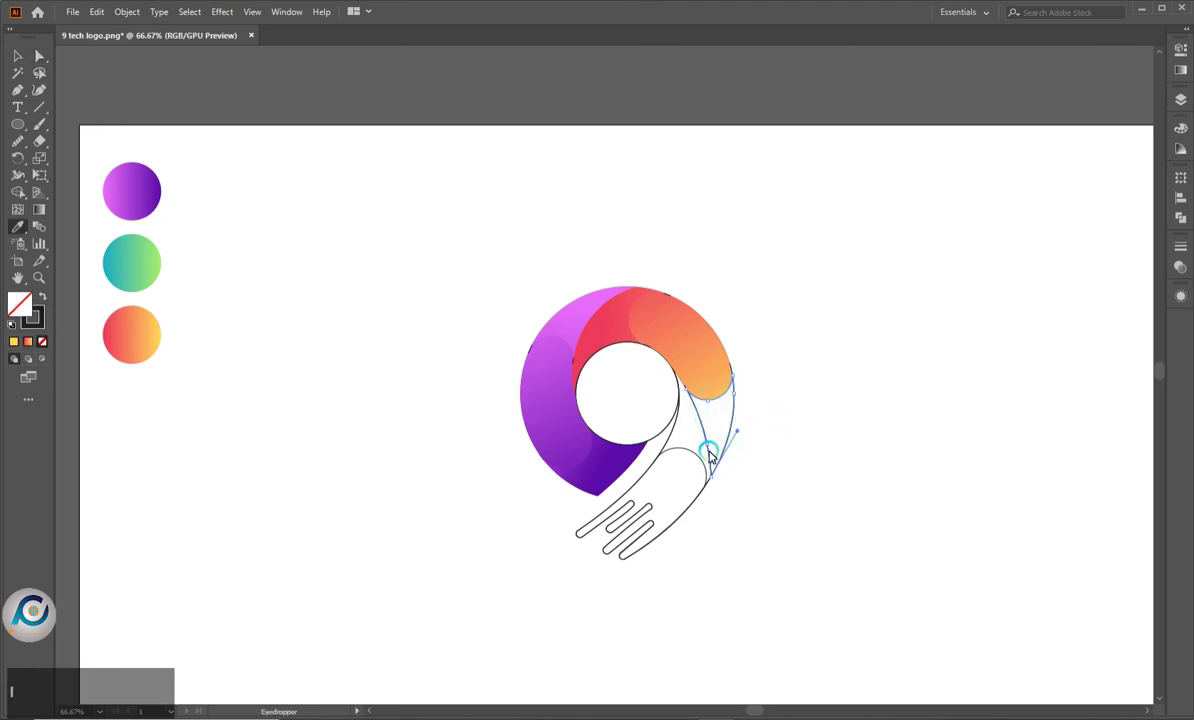
type("ii")
left_click(762, 493)
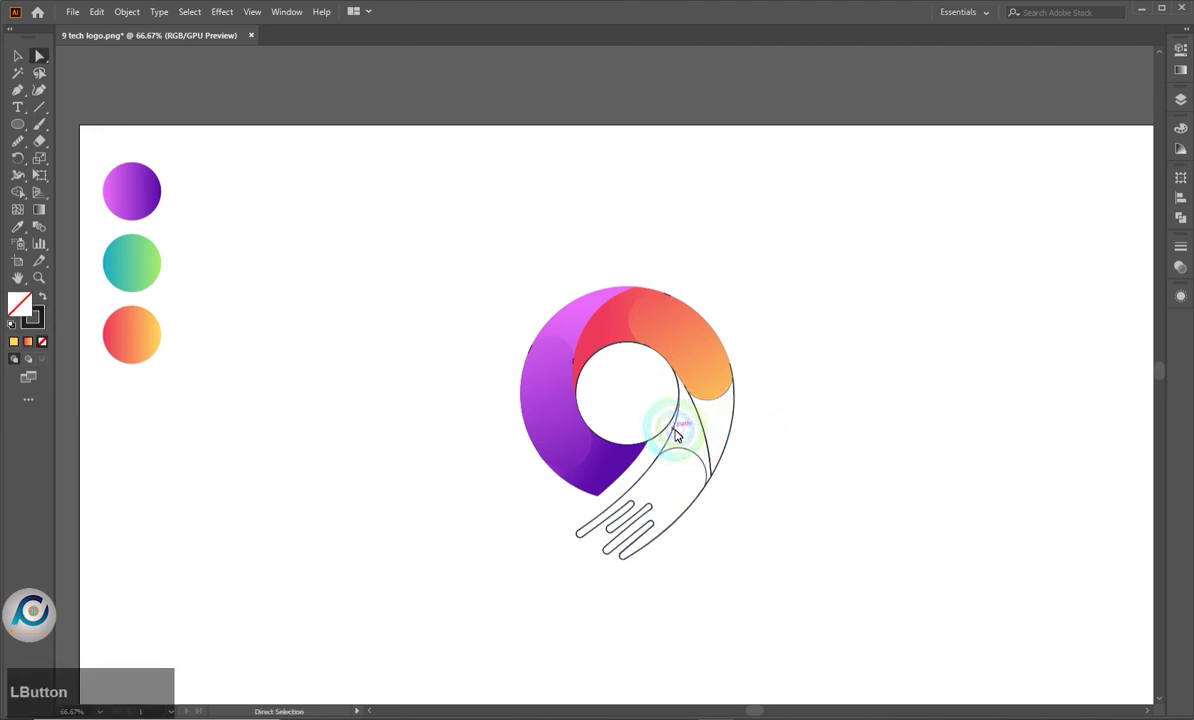
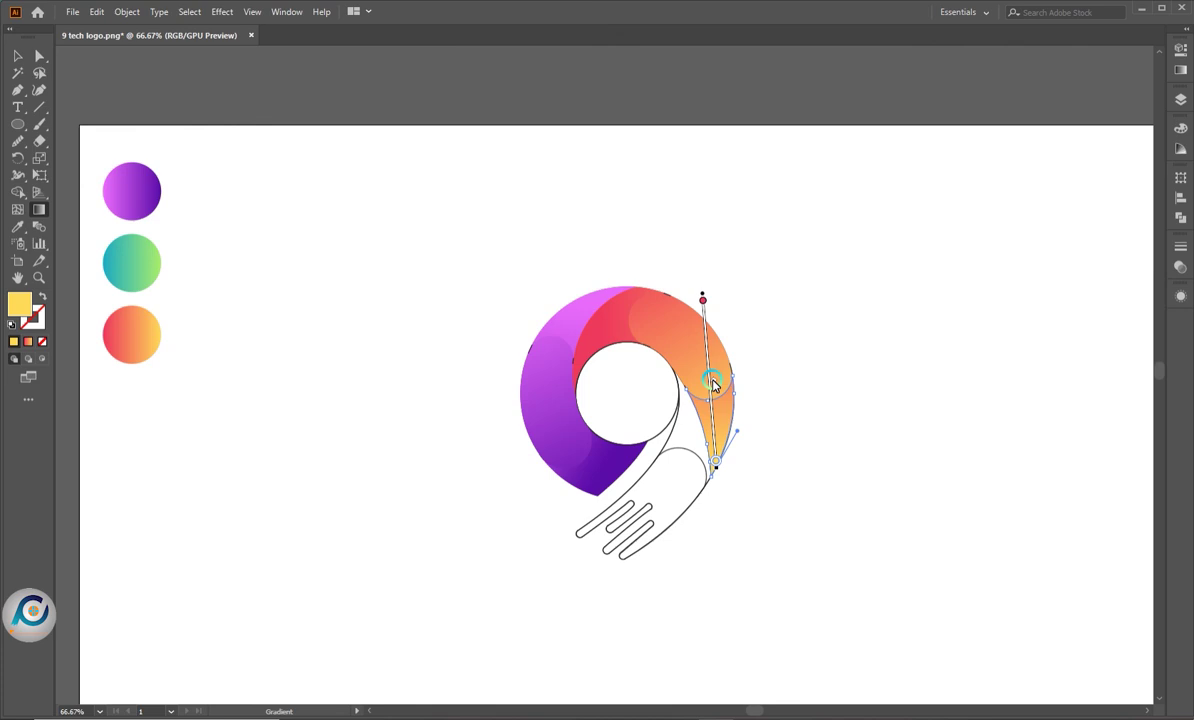
left_click(717, 378)
Run one continuous gradient line across the narrow piece and the top-right piece together
key("a")
left_click(762, 368)
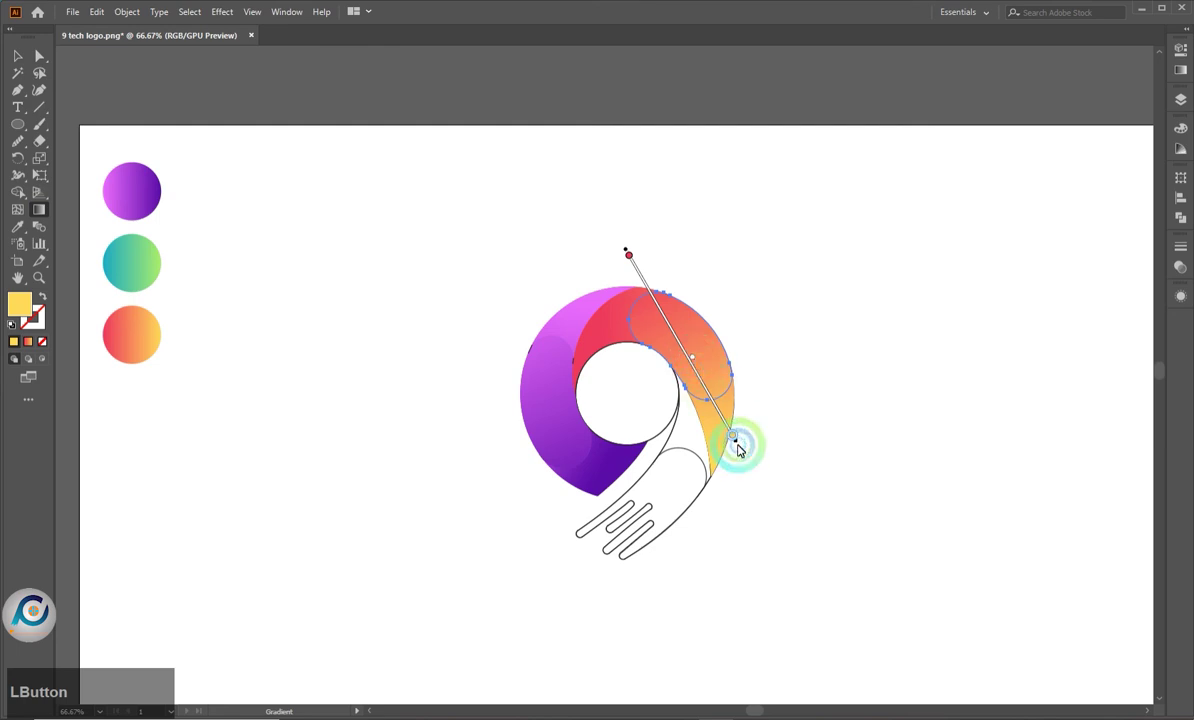
key("a")
left_click(759, 422)
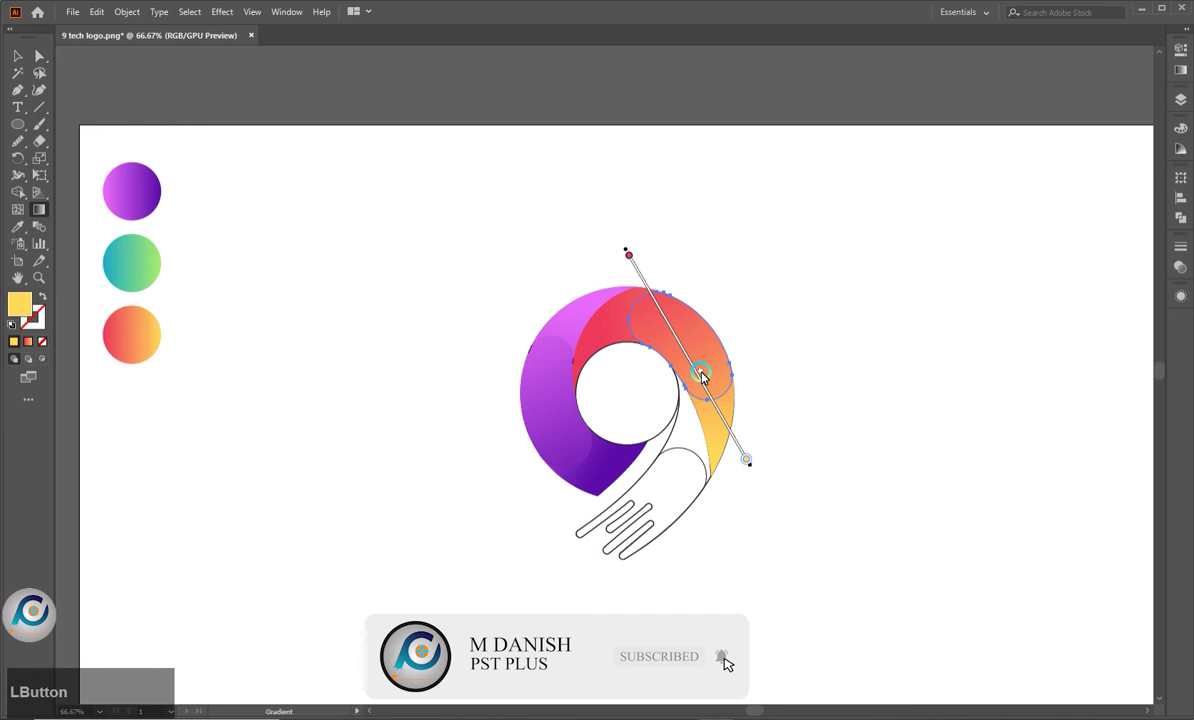
key("a")
left_click(719, 303)
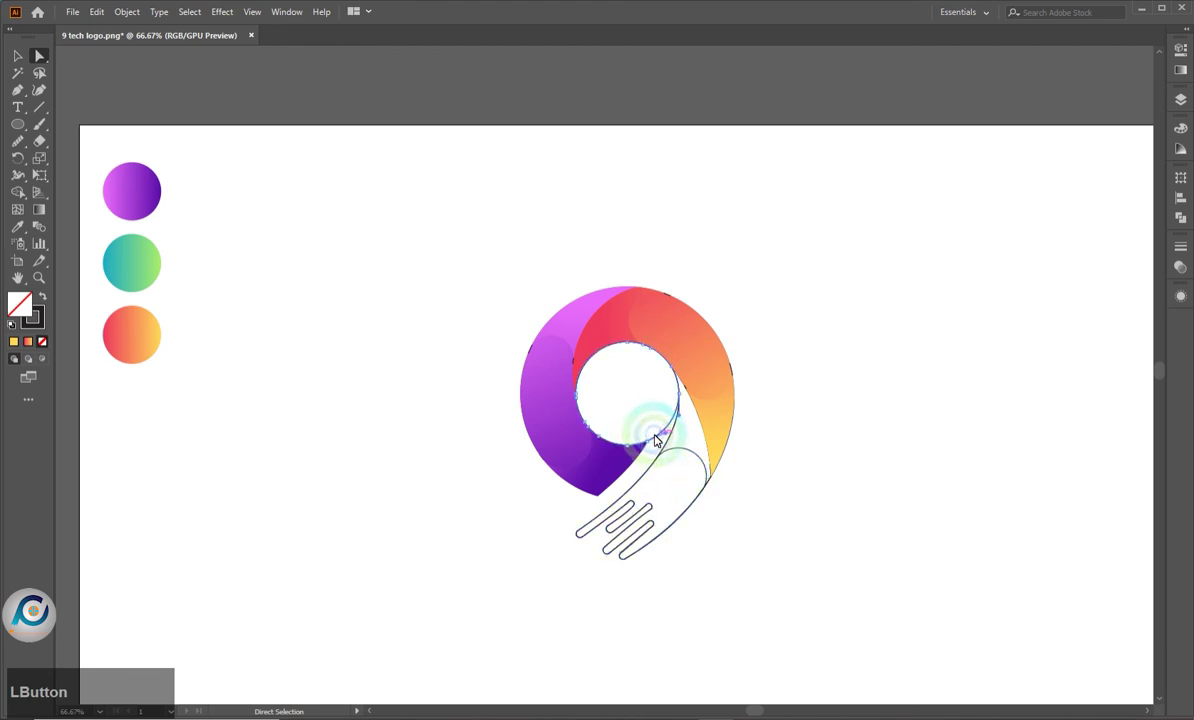
Clear stray bits and select every shape on the artboard
key("BackSpace")
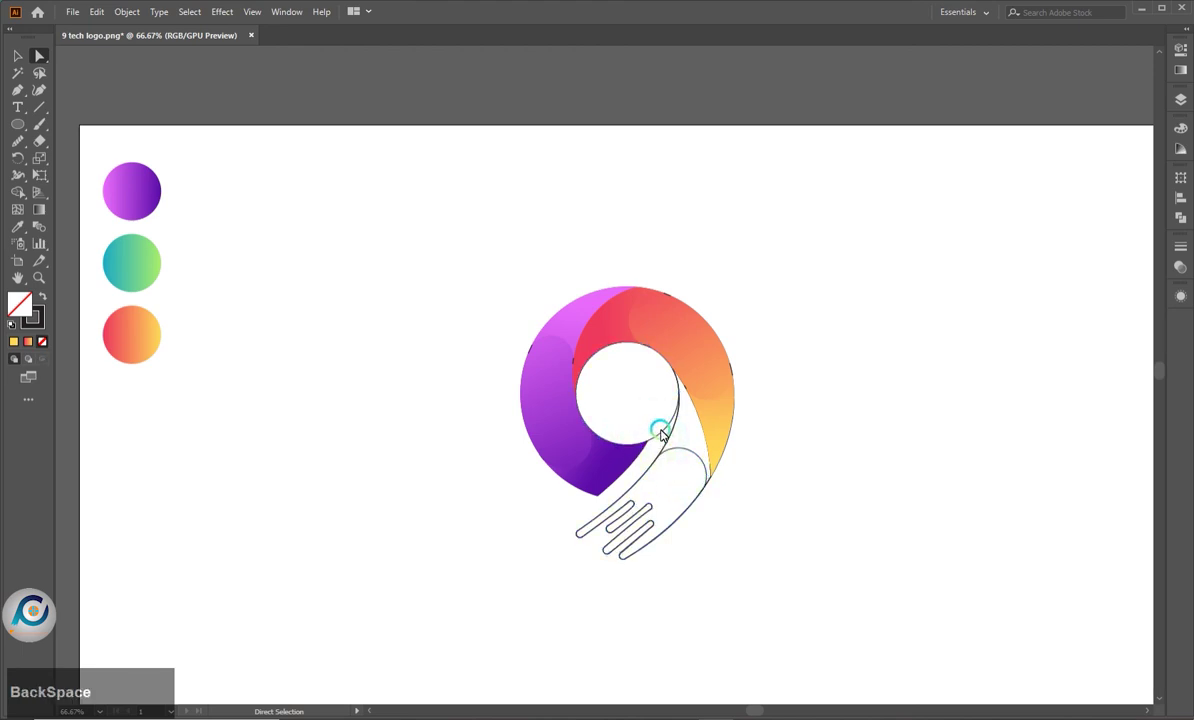
left_click(667, 435)
key("BackSpace")
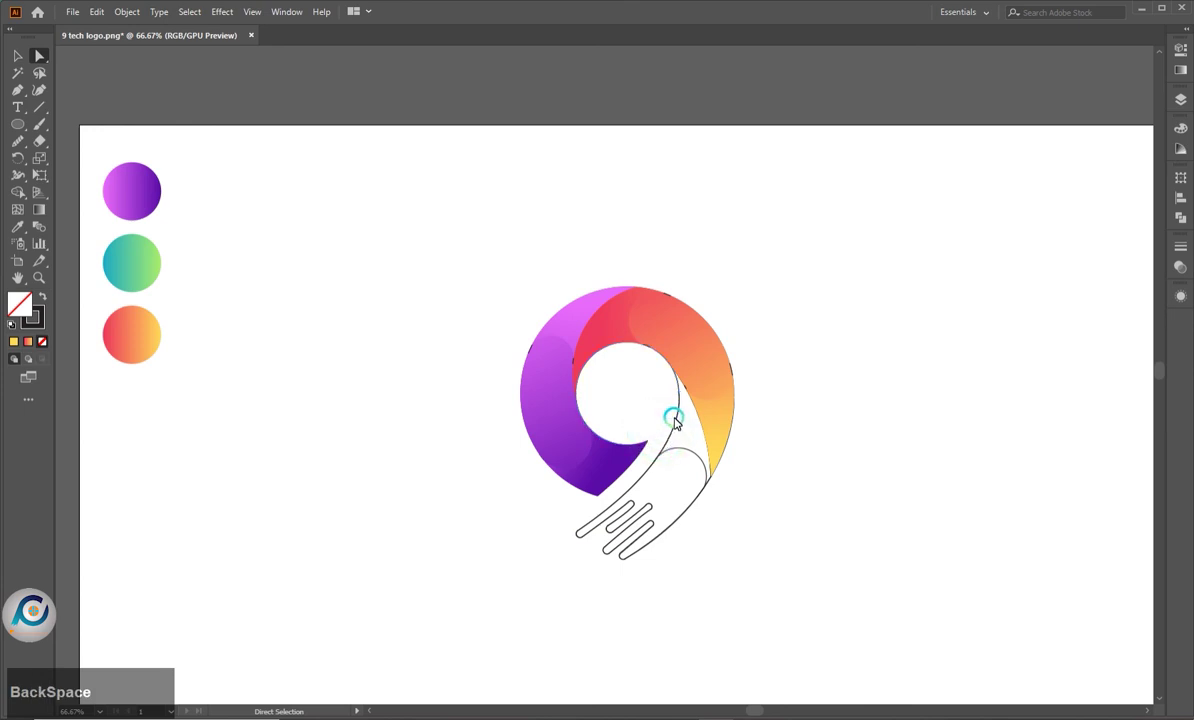
key("ctrl+a")
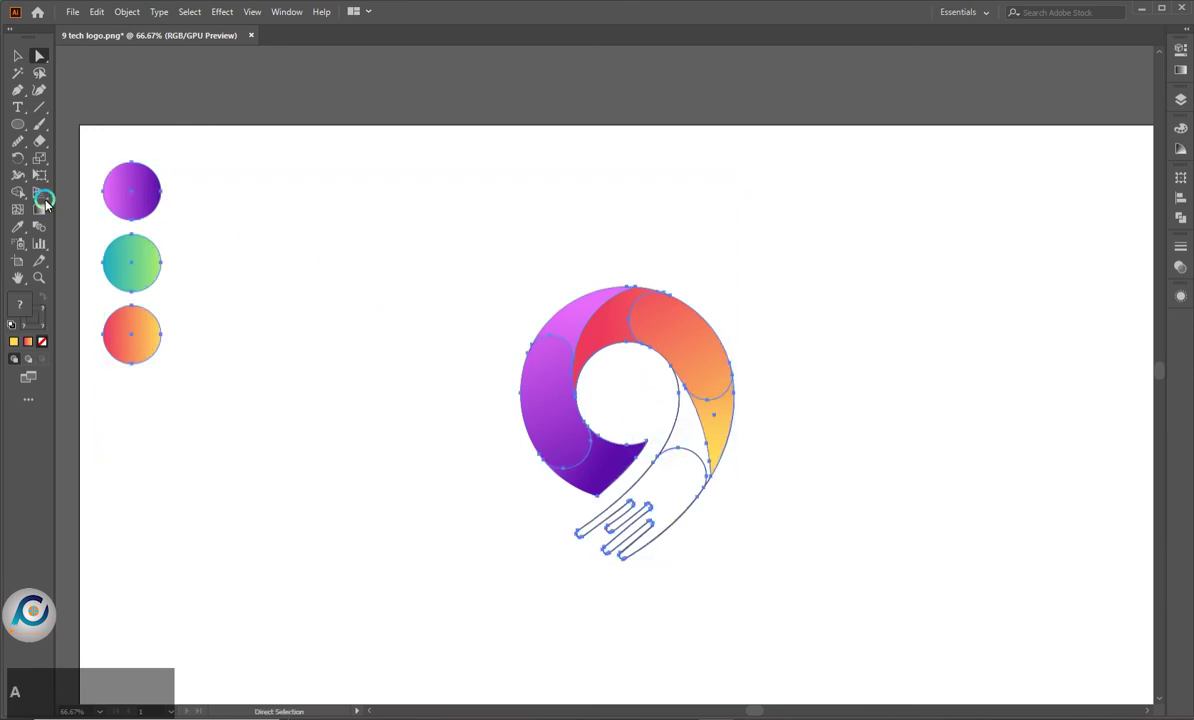
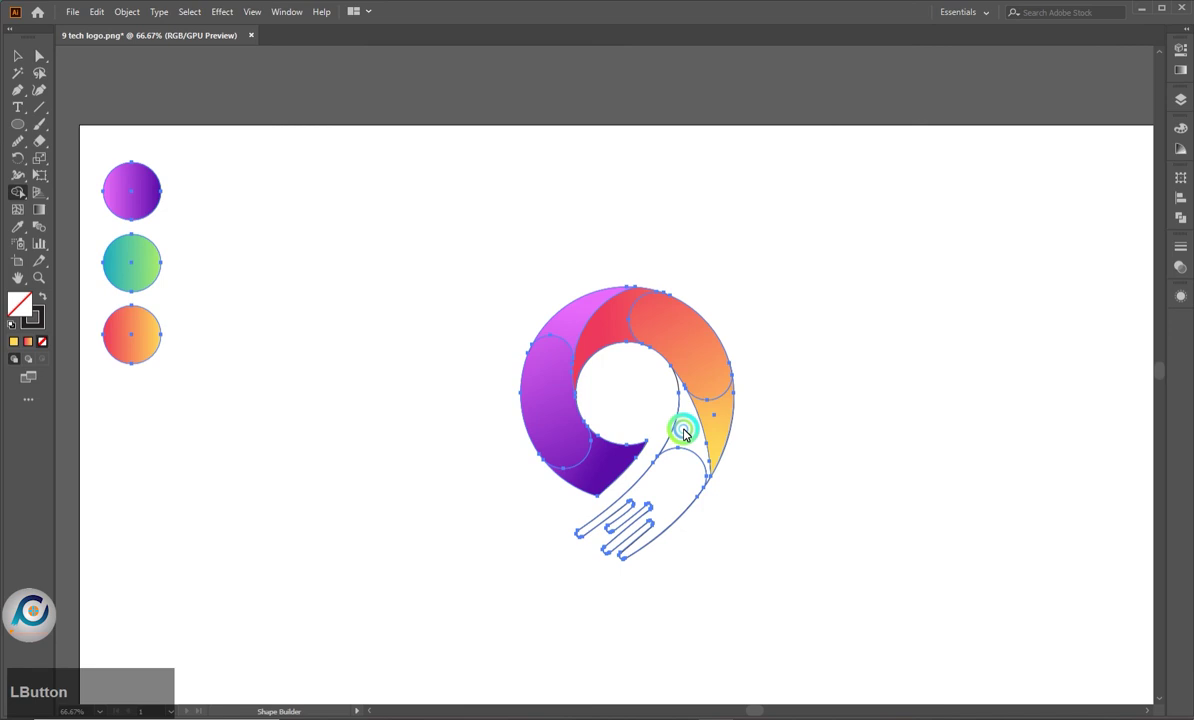
Remove the inner circle with Shape Builder so the 9's centre is an empty hole, then deselect
type("zz")
left_click(688, 428)
left_click(668, 433)
key("ctrl+z")
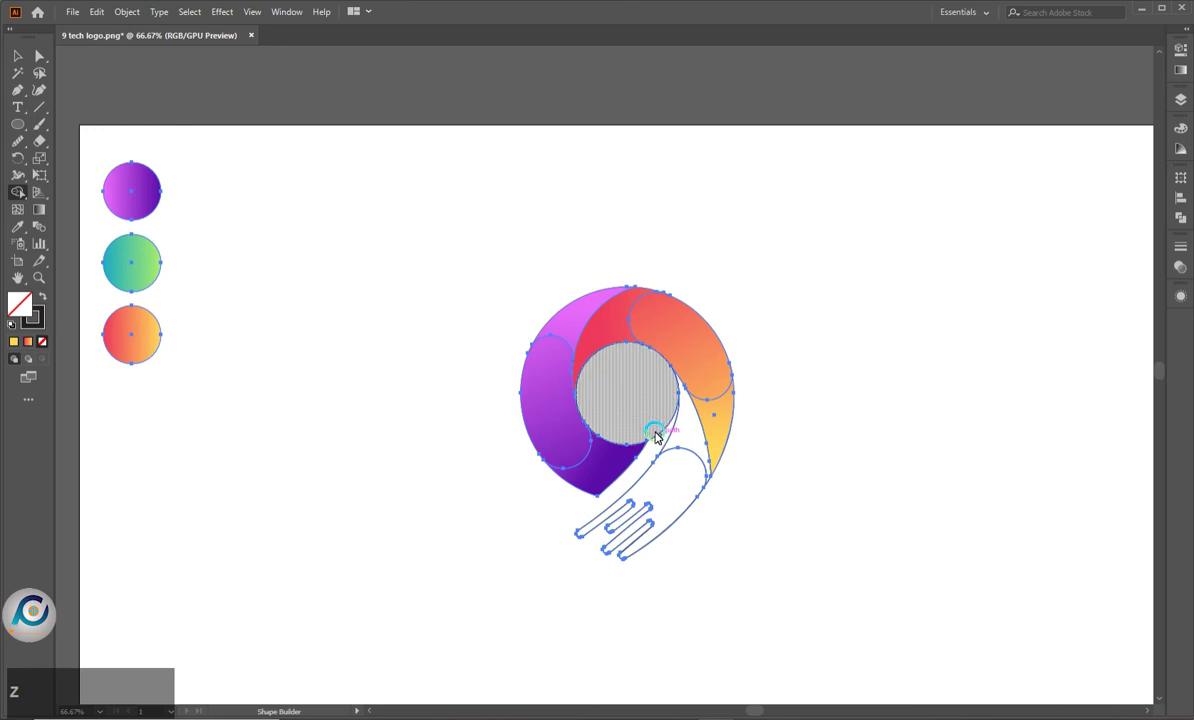
left_click(660, 433)
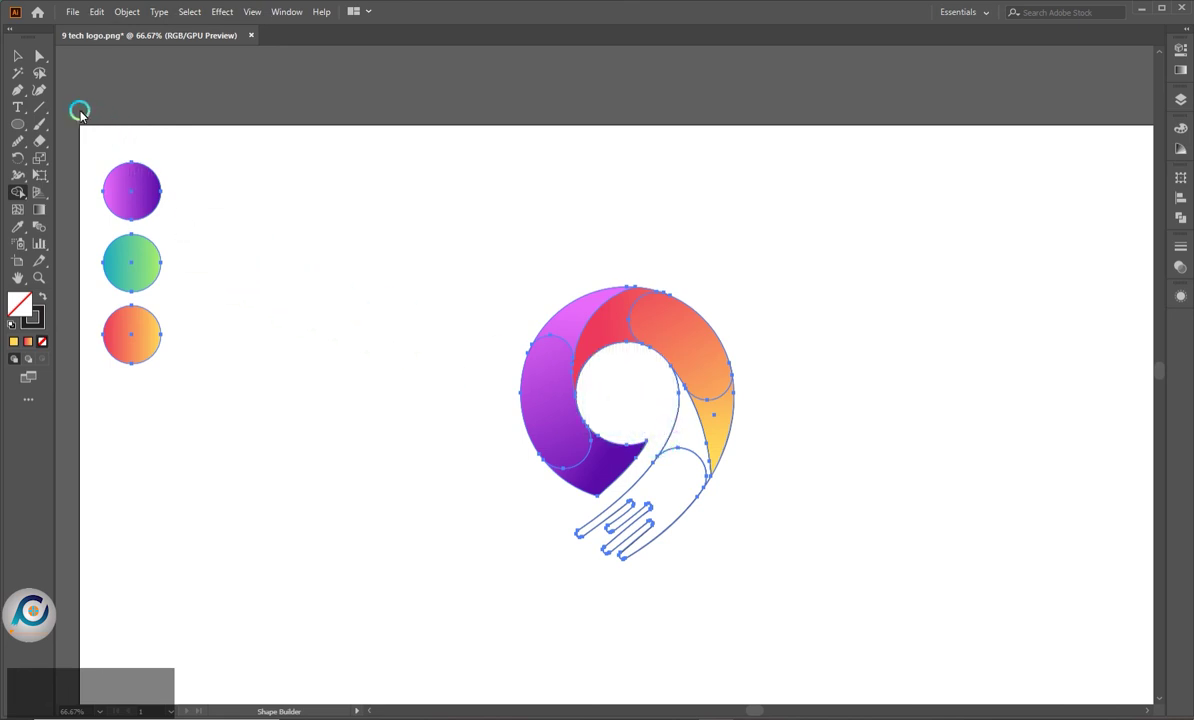
left_click(44, 64)
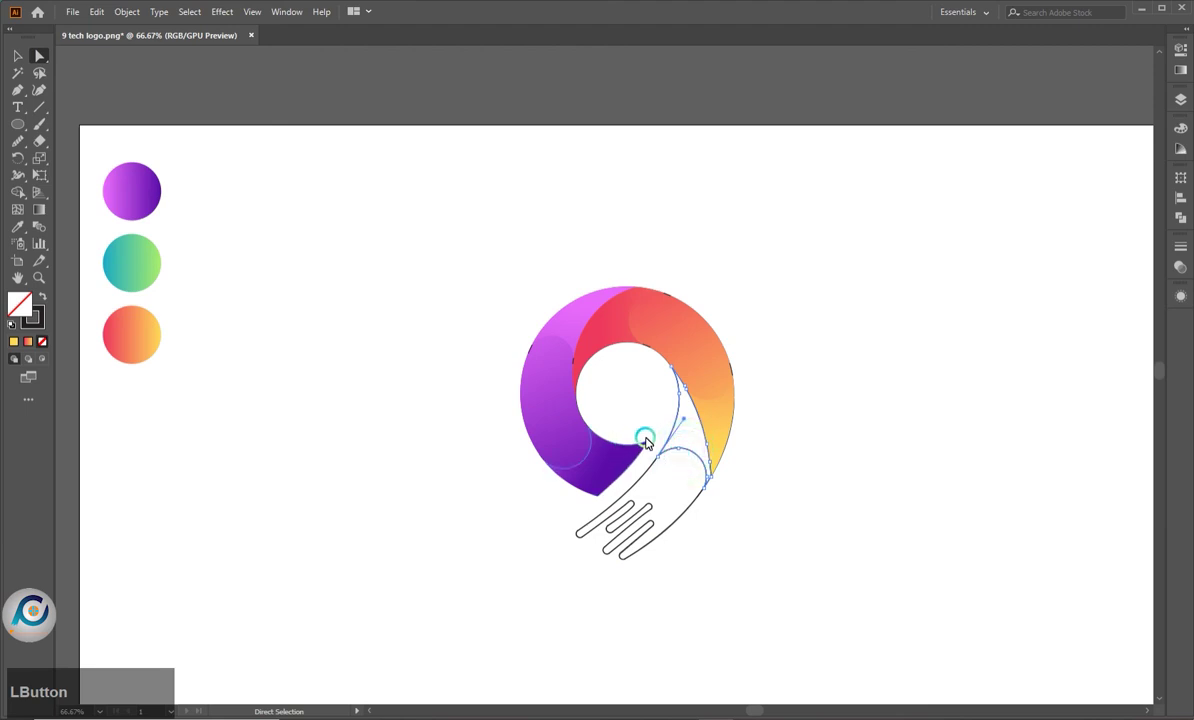
Eyedropper the teal-green gradient onto the middle piece, then select the tail and finger strokes
key("i")
left_click(145, 262)
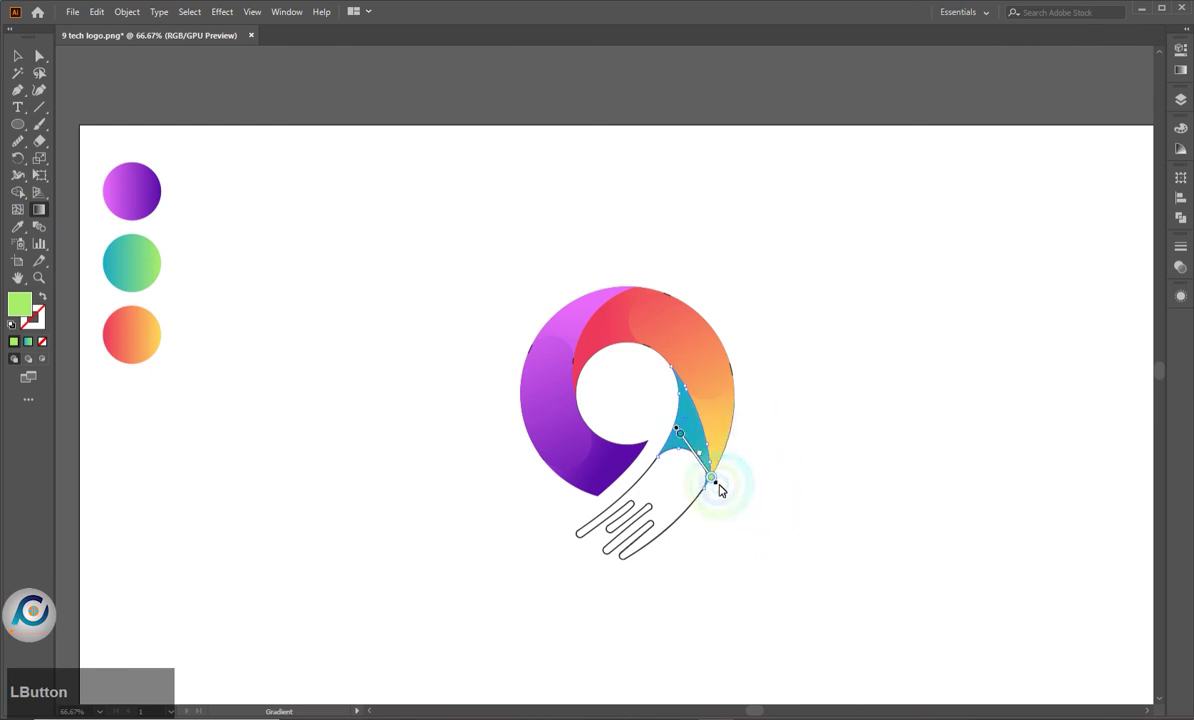
key("a")
left_click(772, 506)
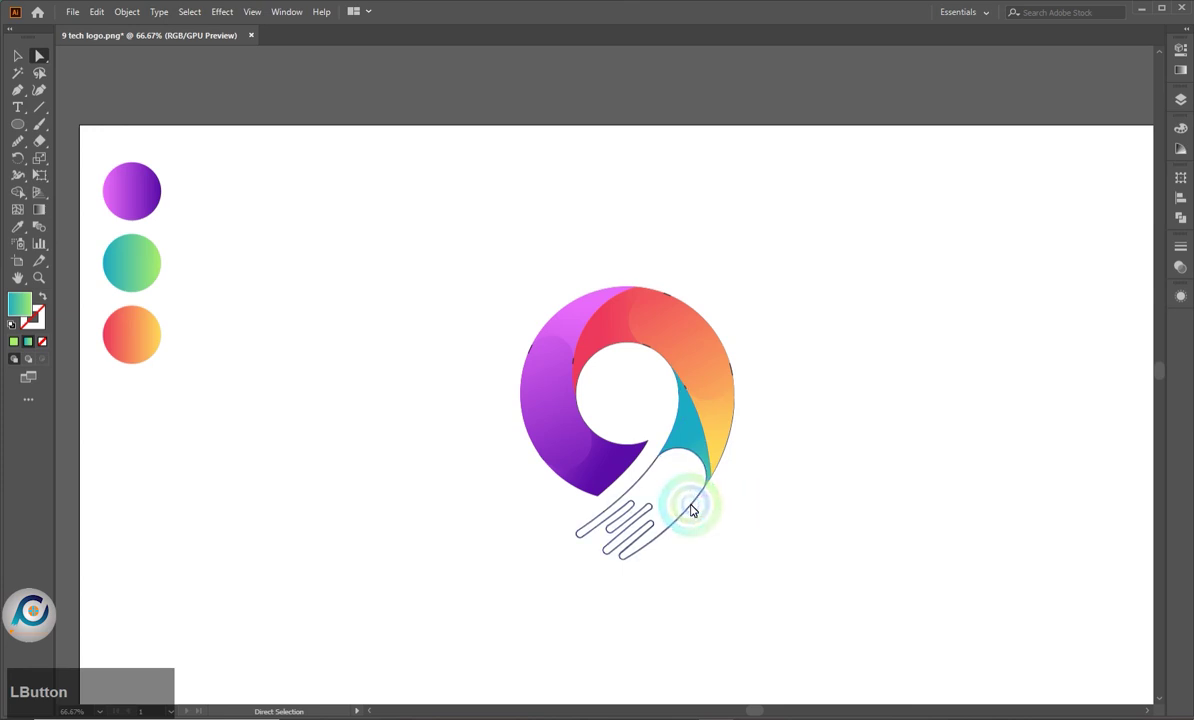
left_click(152, 276)
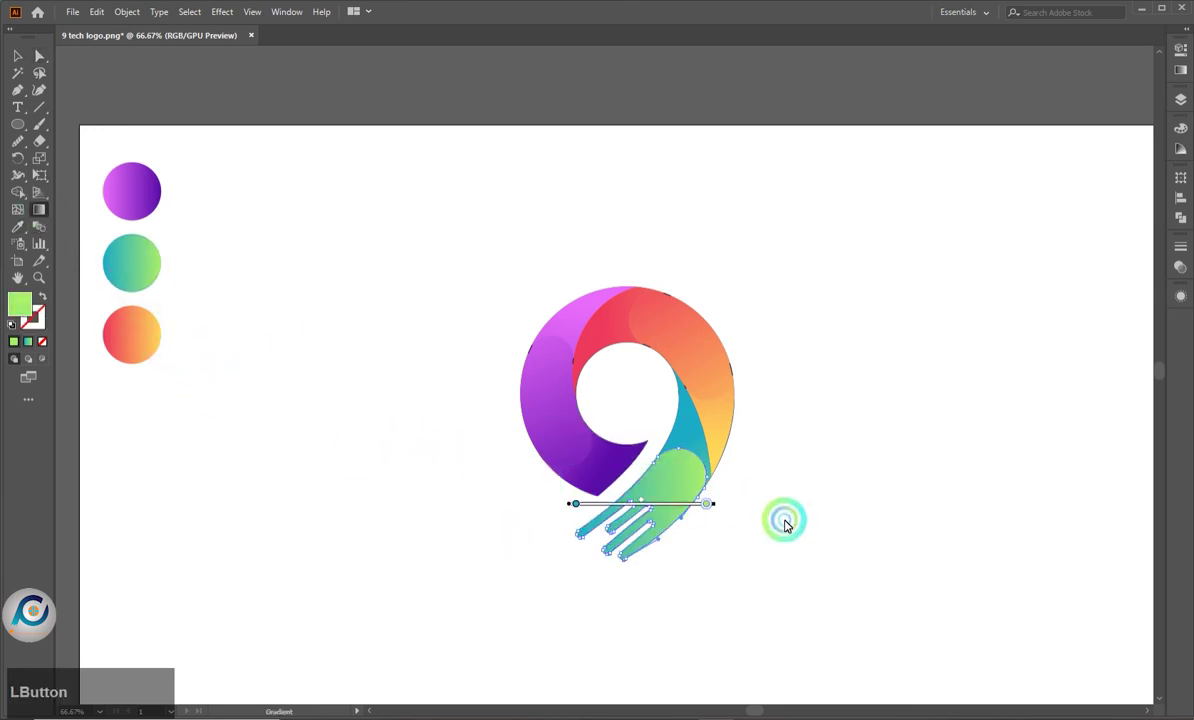
Angle the tail's gradient diagonally so its teal end meets the middle piece
left_click(724, 514)
key("a")
left_click(462, 537)
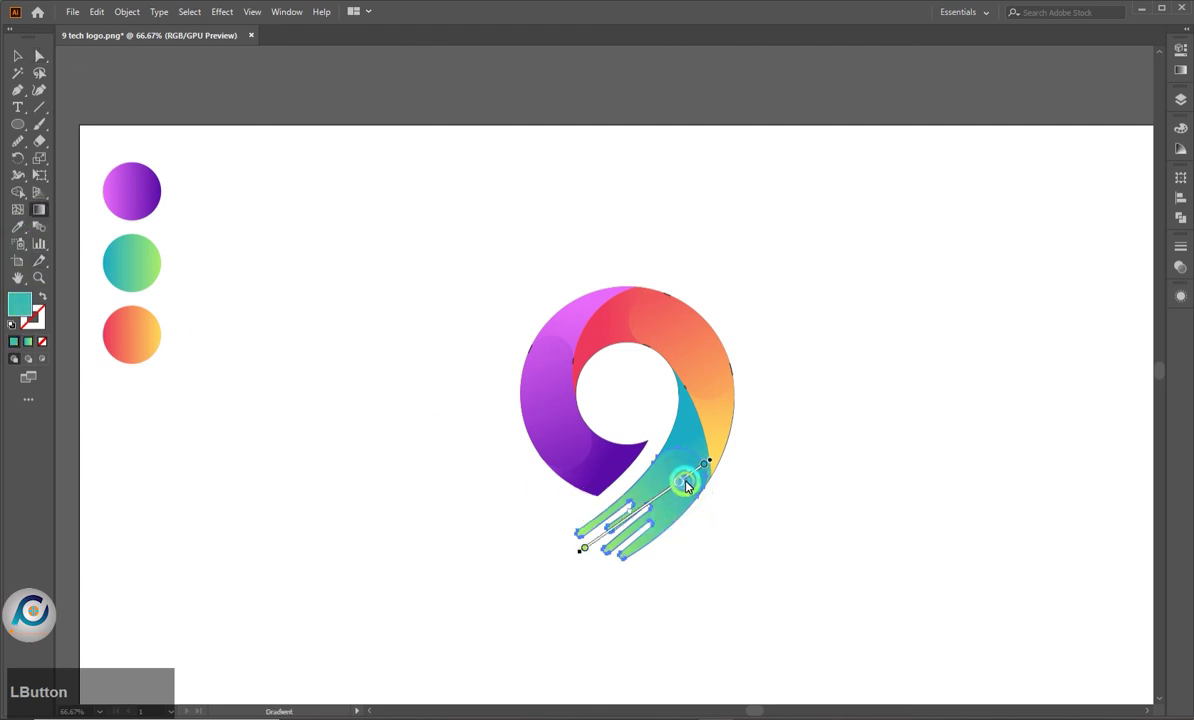
key("BackSpace")
left_click(684, 484)
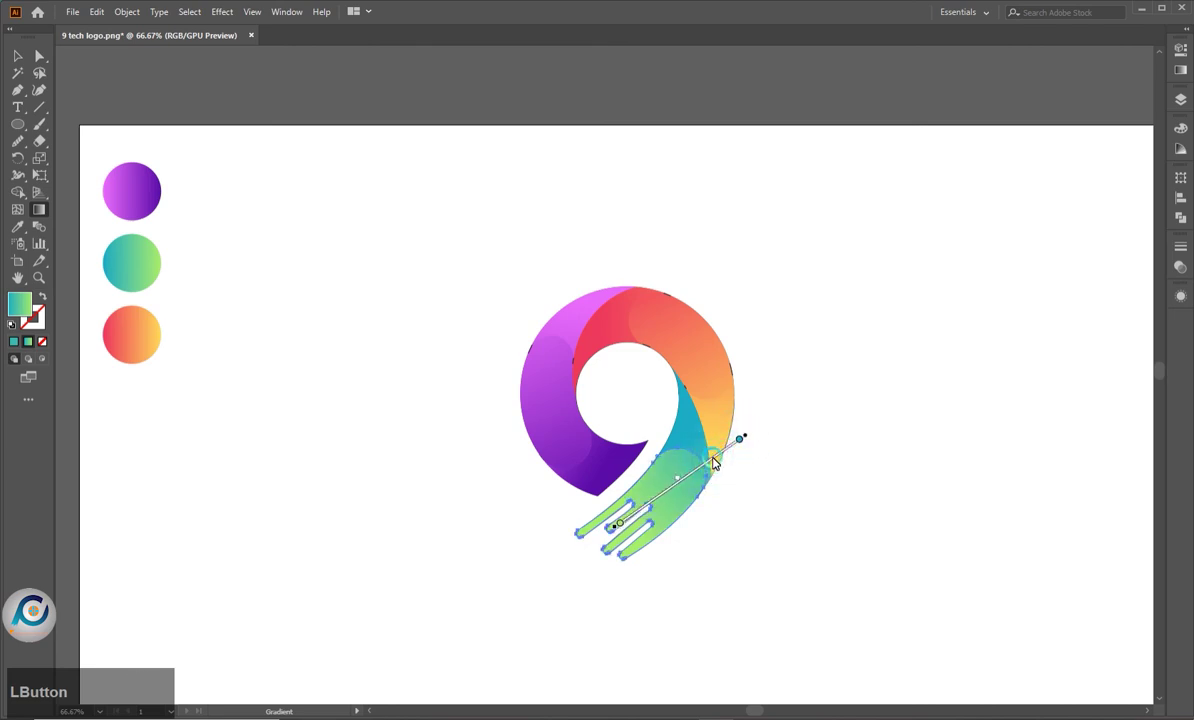
left_click(687, 480)
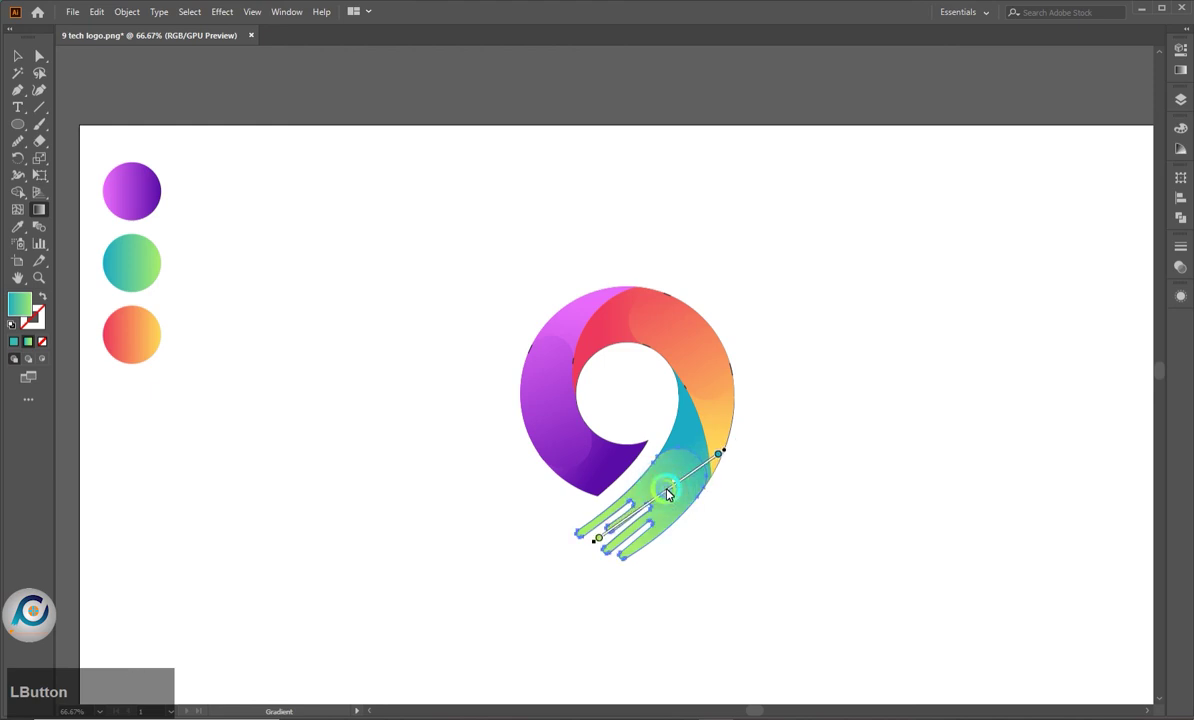
key("a")
Show the Layers panel, check Layer 1, and close it leaving the finished logo
left_click(740, 537)
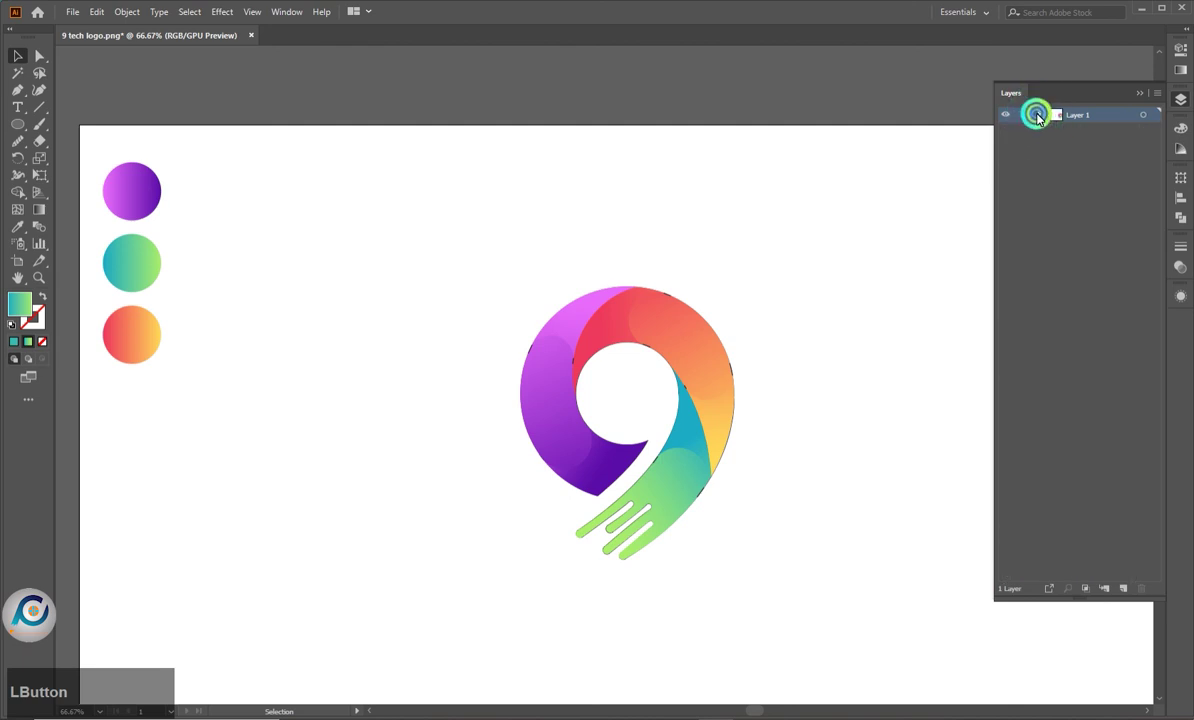
scroll("down", 3)
left_click(1016, 582)
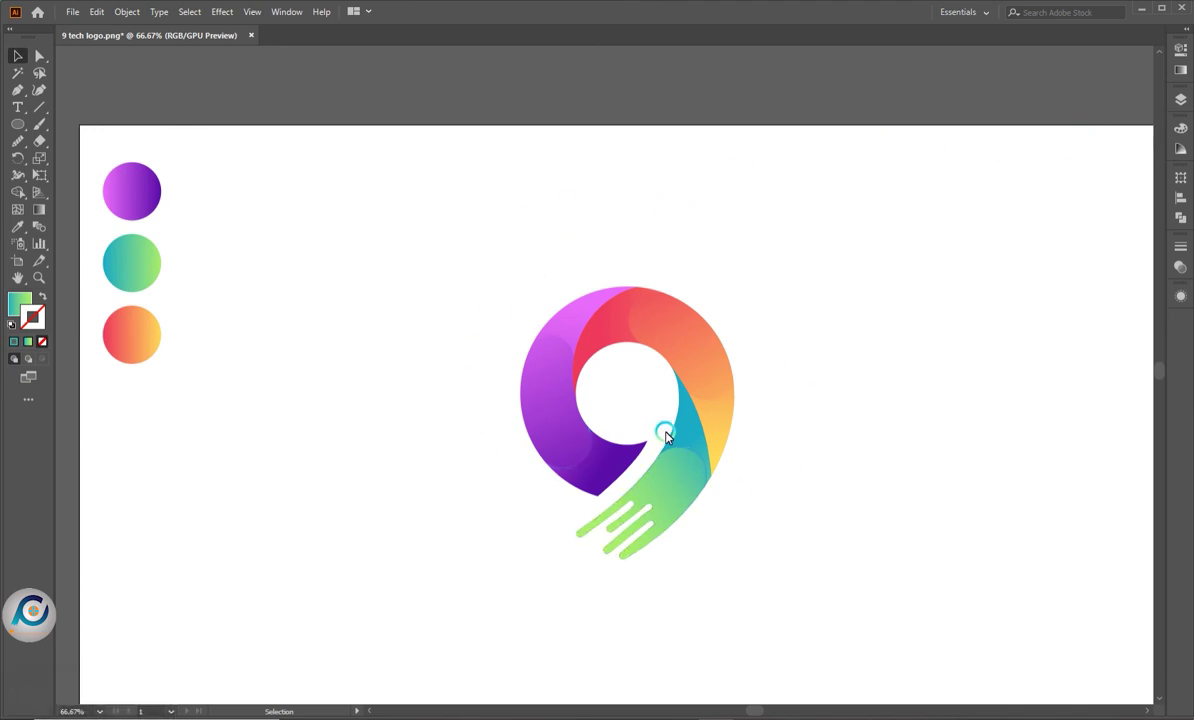
scroll("up", 3)
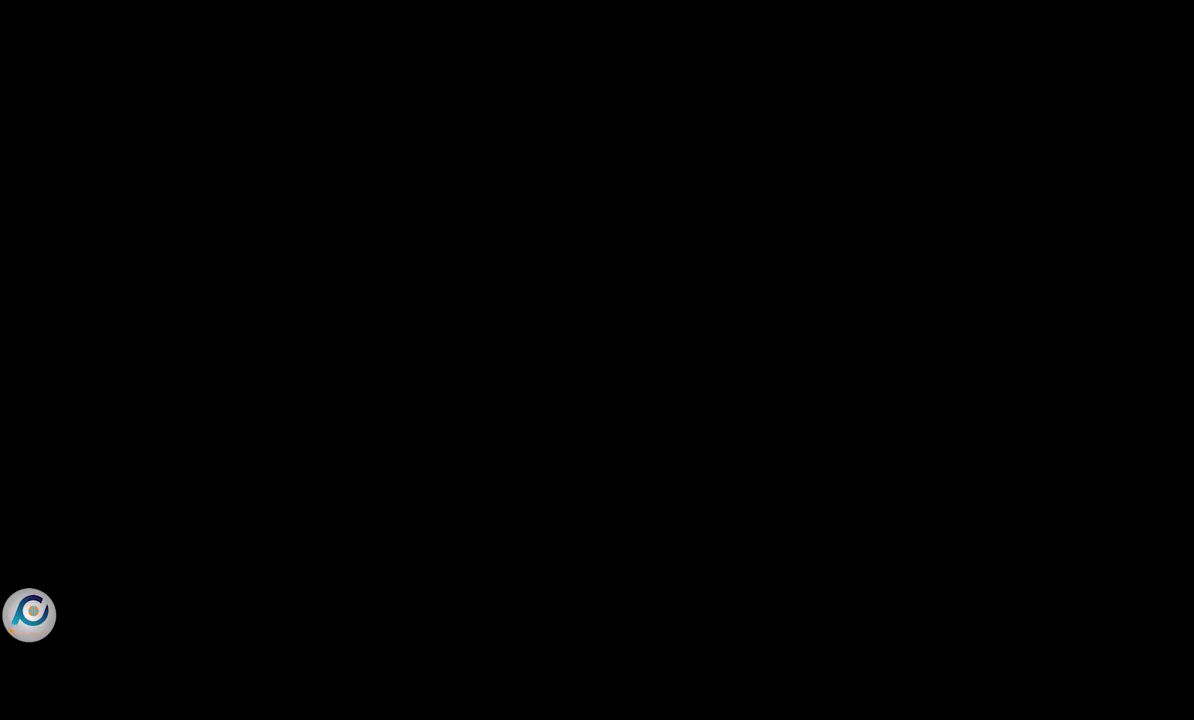